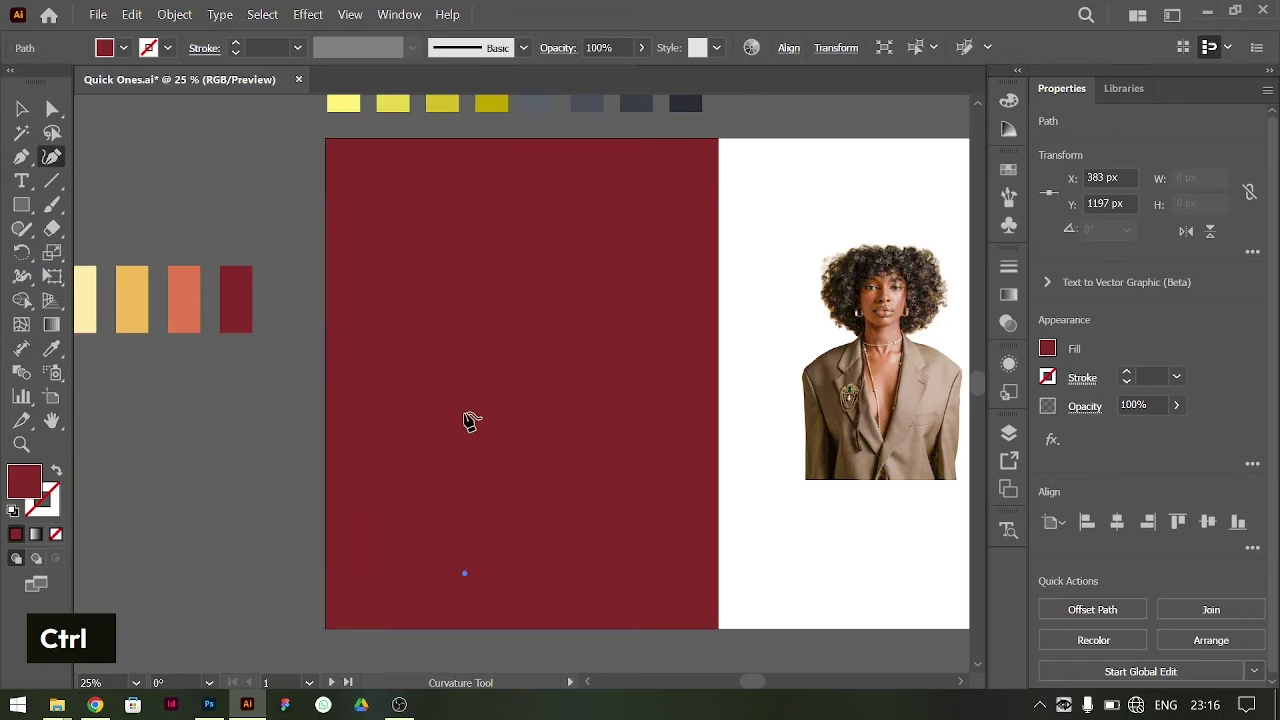
- Draw a closed keyhole path with a round head and narrow stem on the red artboard
double_click(470, 405)
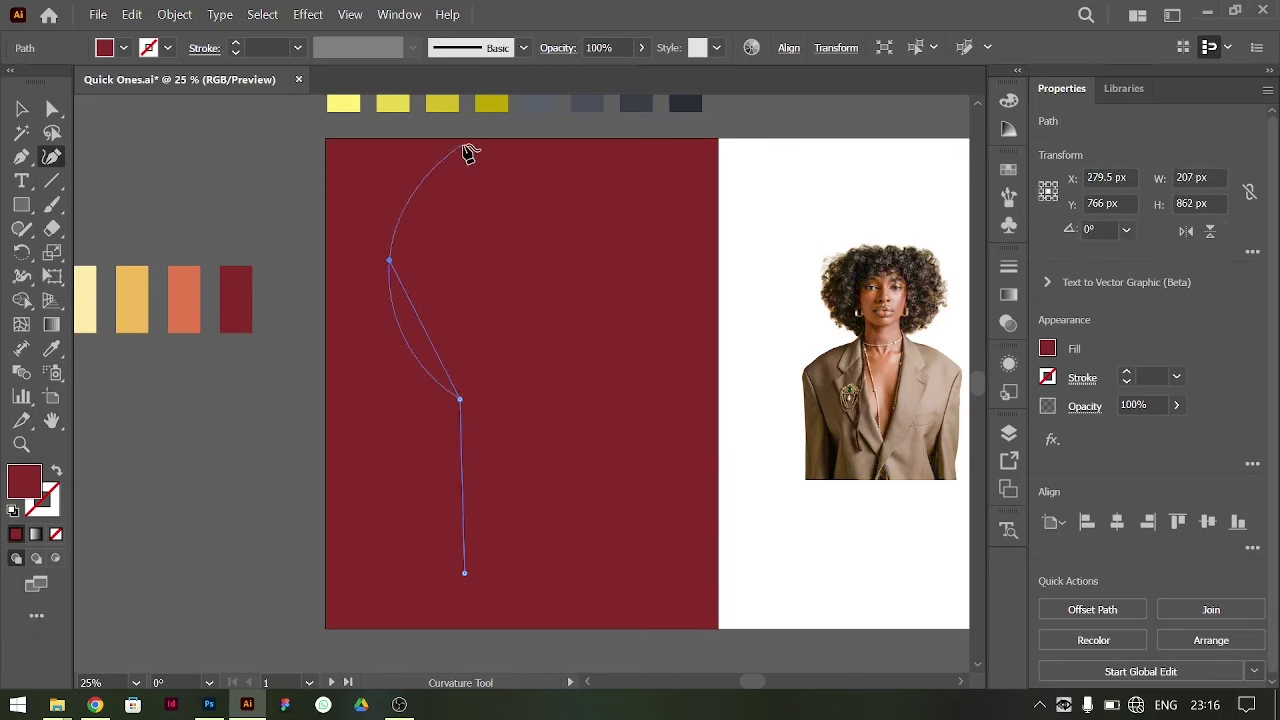
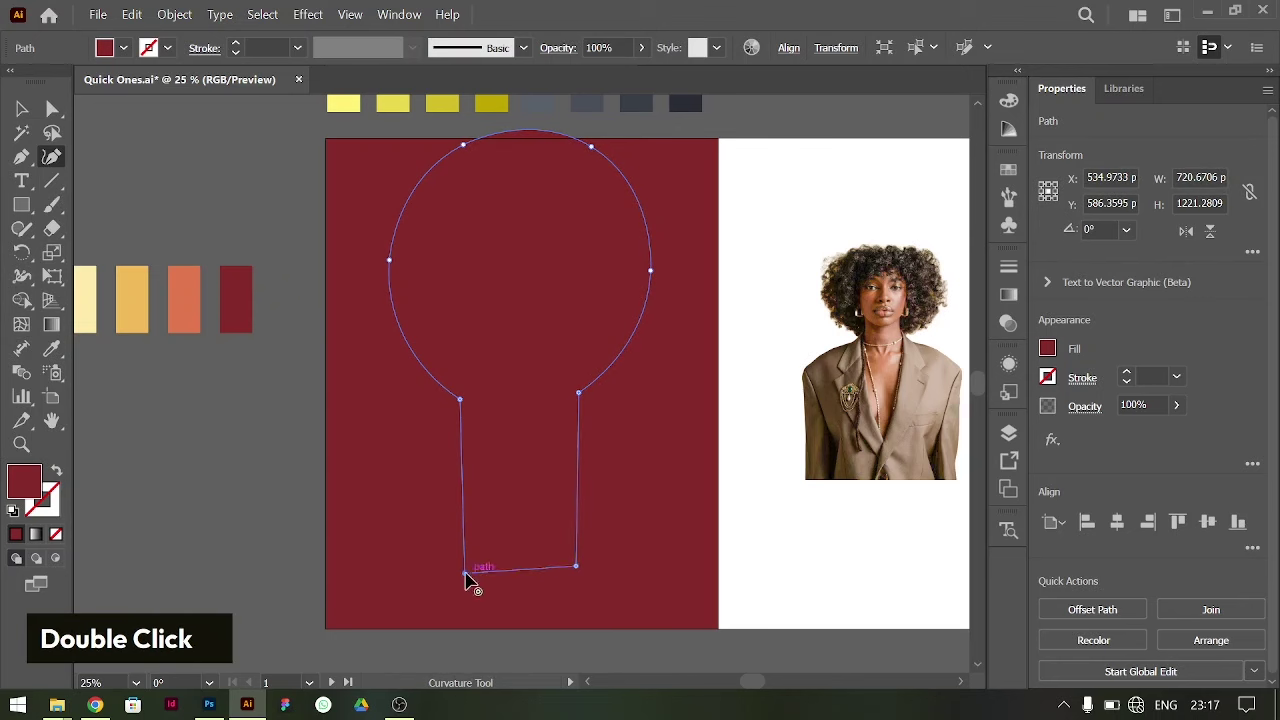
key("ctrl+z")
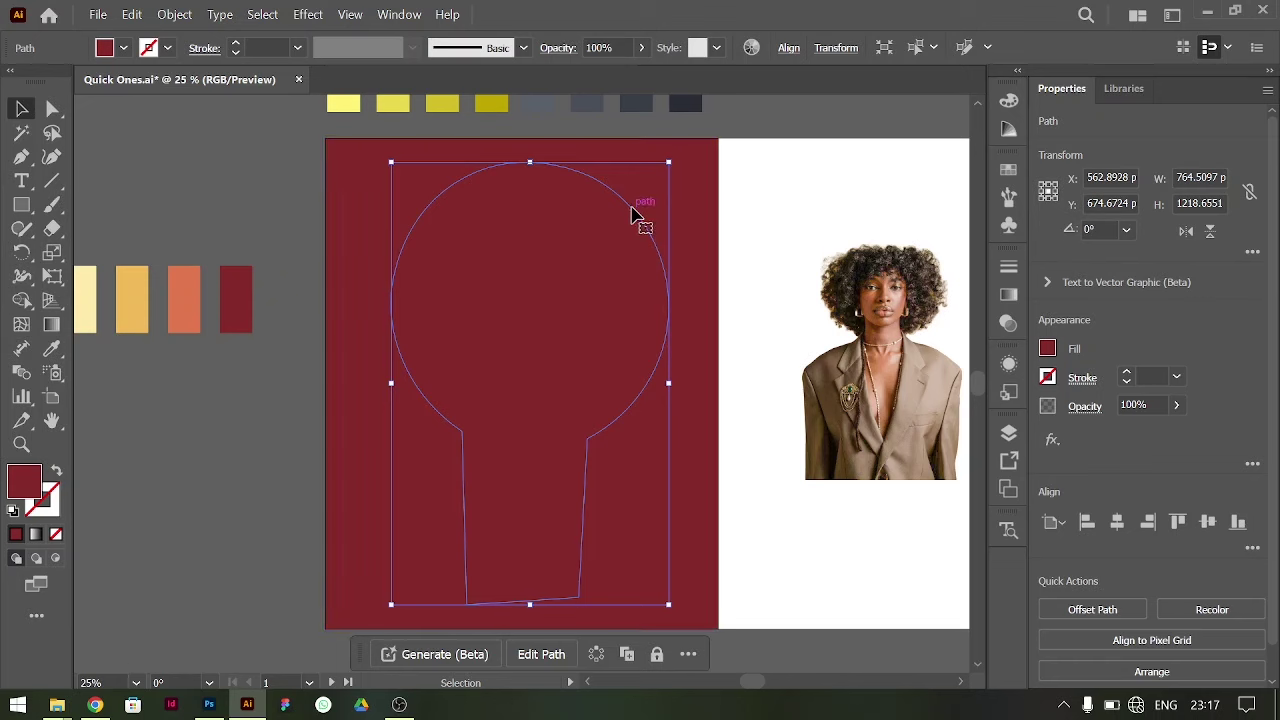
- Scale an 80% copy of the keyhole and fill the smaller one with the golden swatch
right_click(639, 216)
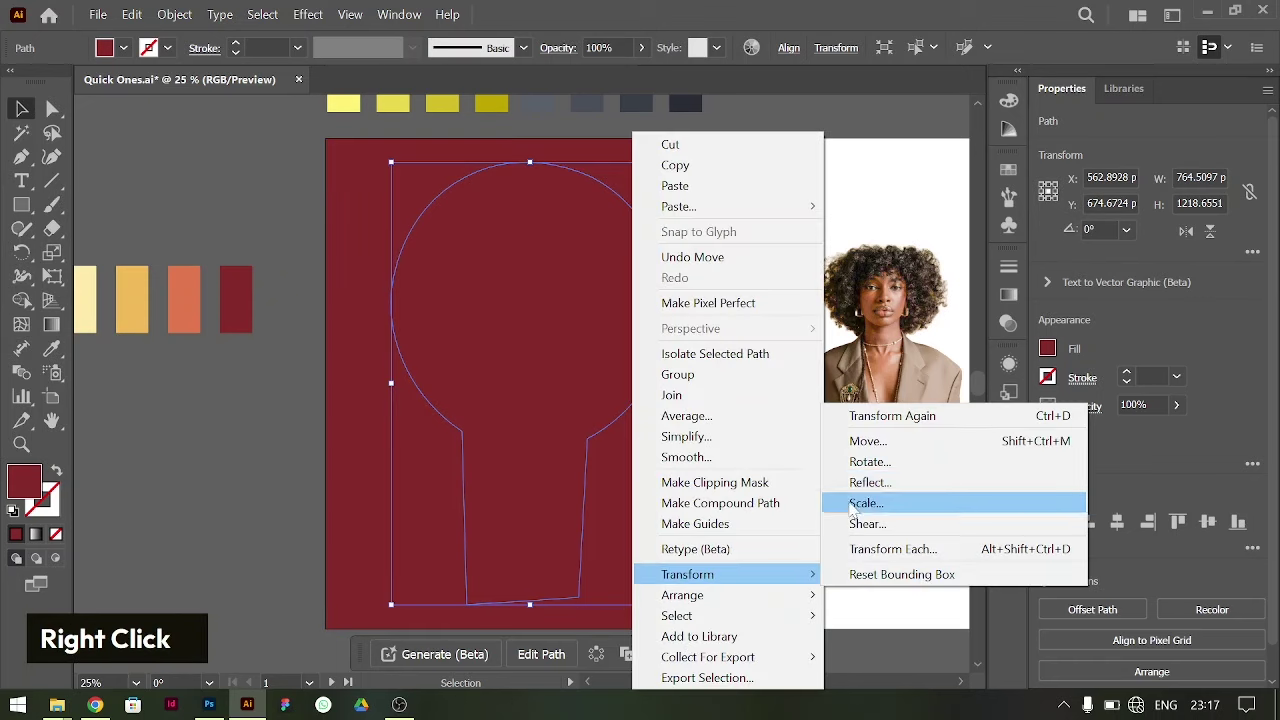
type("80")
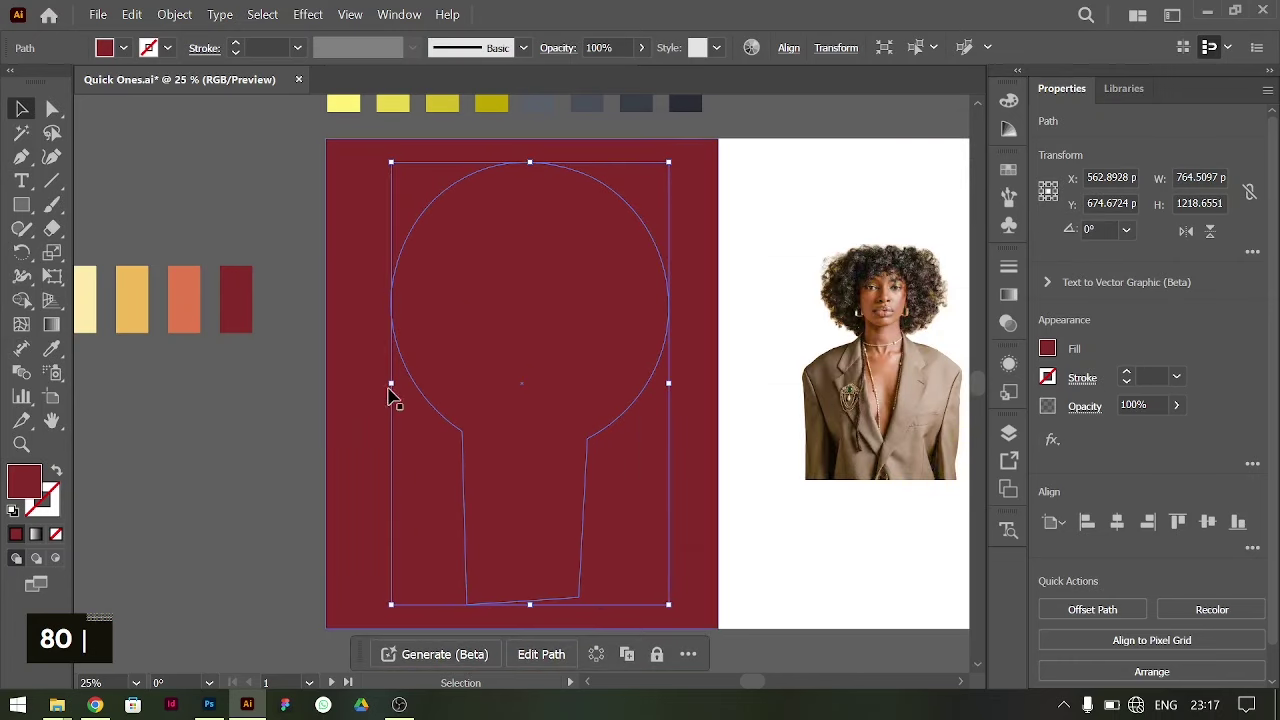
type("80 |")
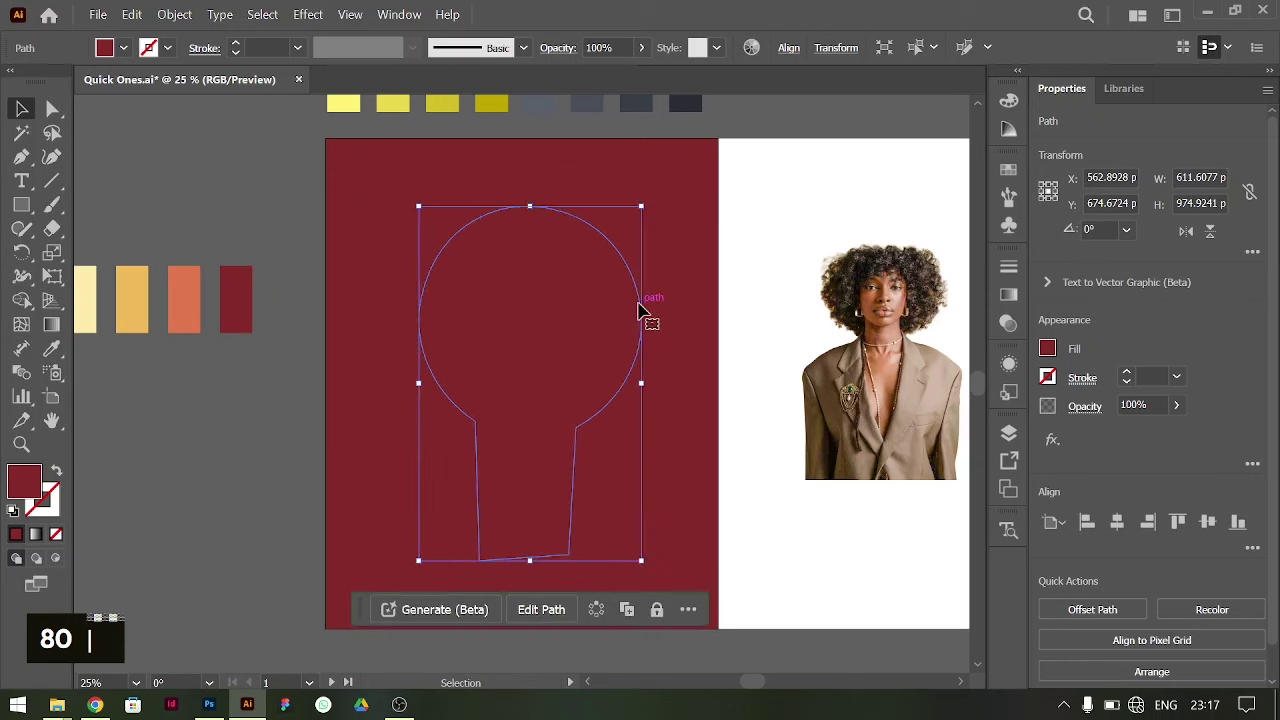
type("80 i|")
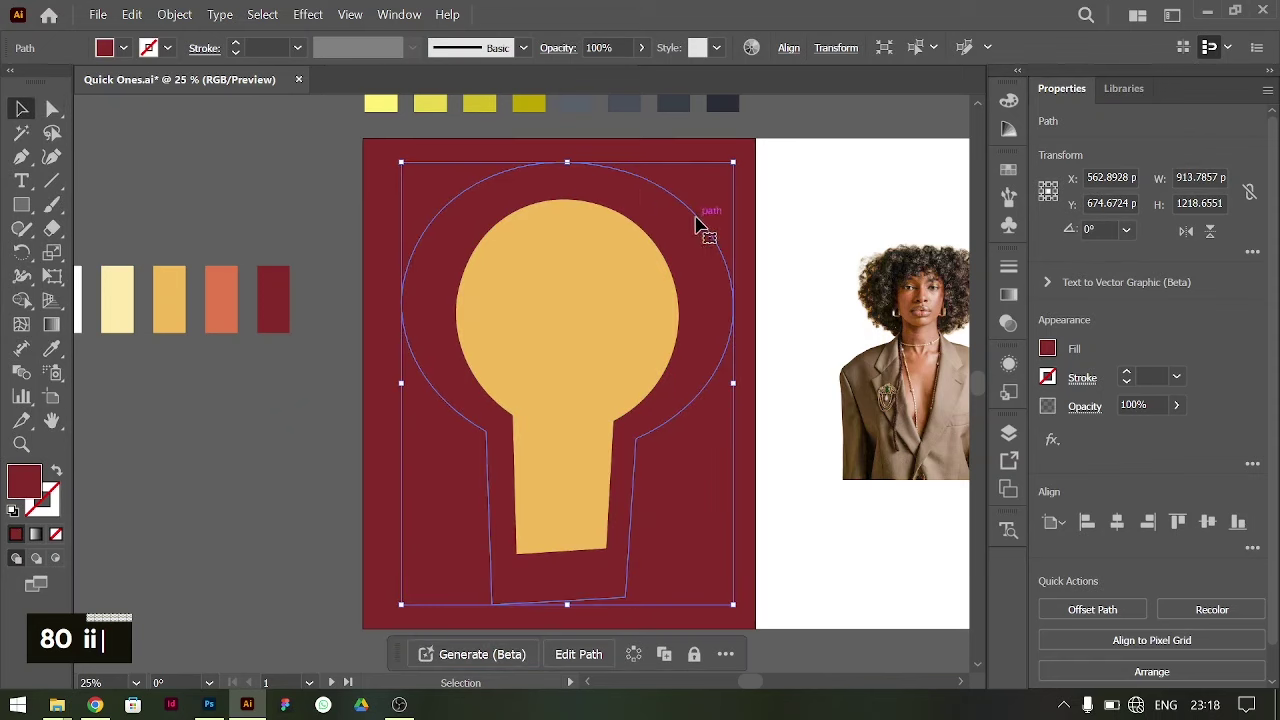
- Blend the two keyholes with a specified number of steps into red-to-yellow rings
right_click(716, 240)
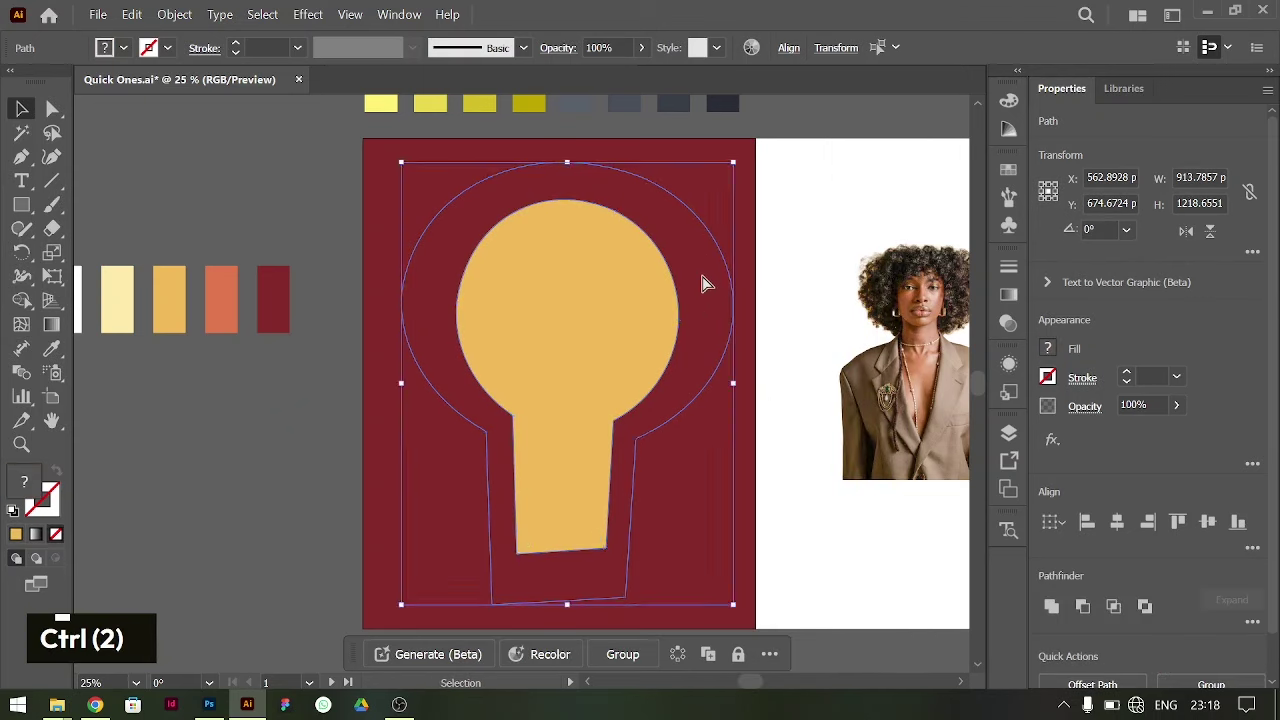
double_click(25, 384)
key("Up")
key("Up")
key("Up")
key("Up")
key("Down")
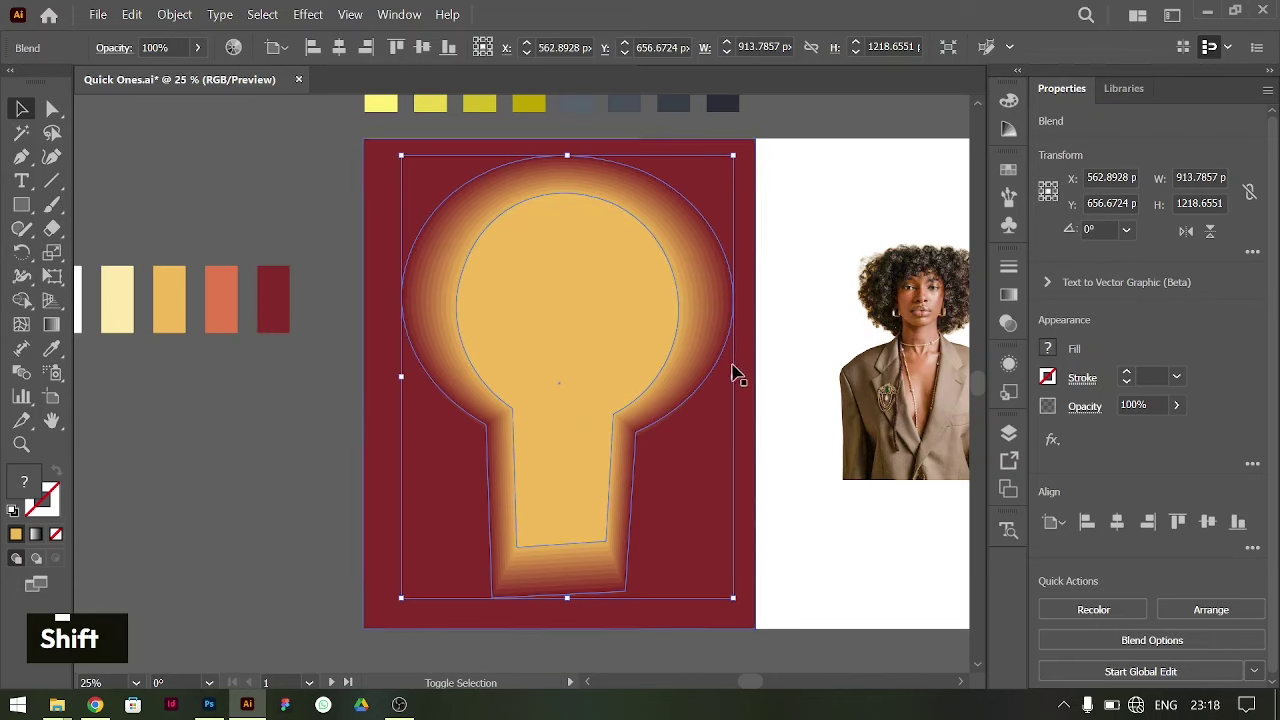
- Make an enlarged copy of the blend and send it behind the original
left_click(738, 378)
left_click(749, 370)
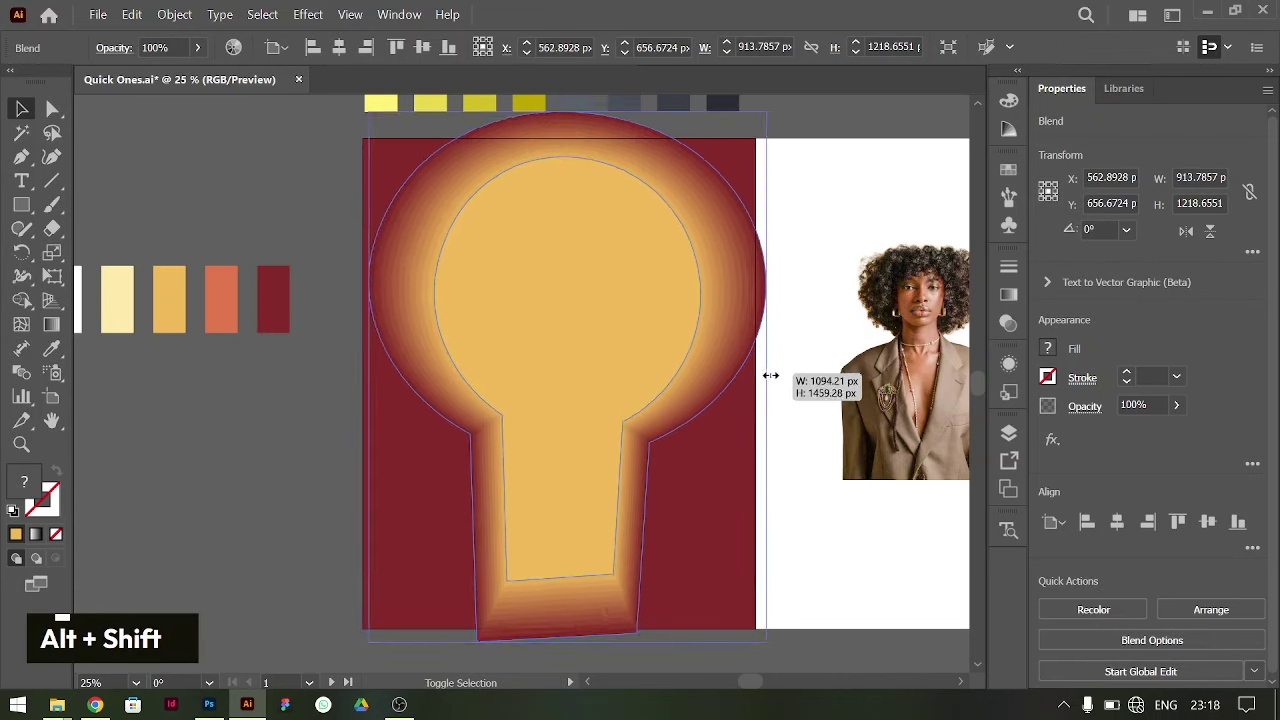
key("ctrl+[")
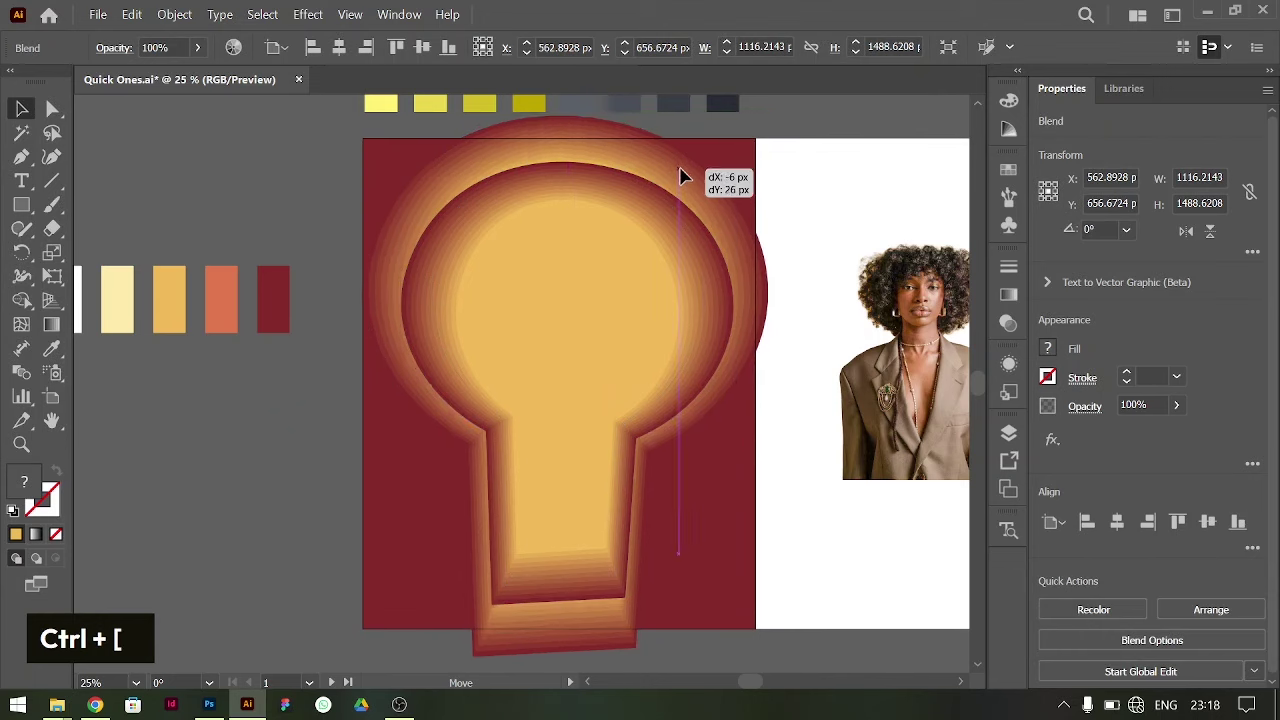
- Apply a Gaussian Blur with a raised radius to the enlarged blend
key("shift+i")
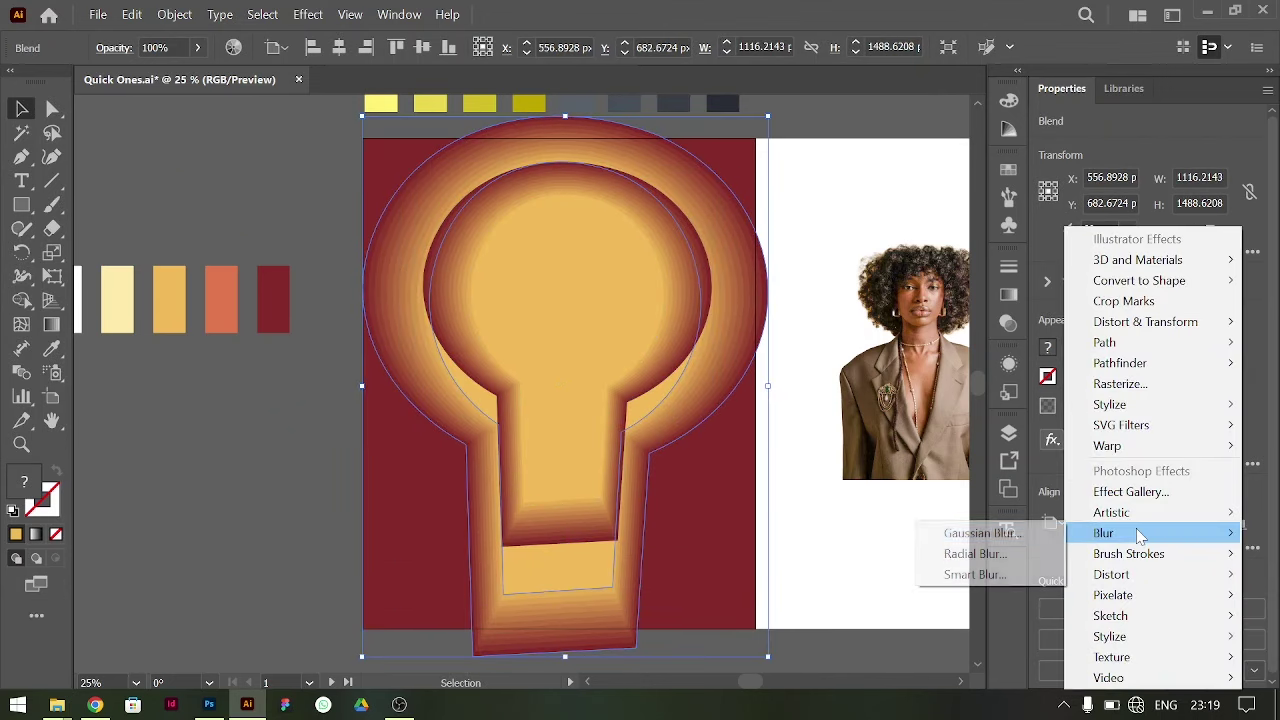
key("shift+Up")
key("shift+Up")
key("shift+Up")
- Recolour the blurred blend's shapes with orange and red sampled swatches
double_click(745, 217)
type("i")
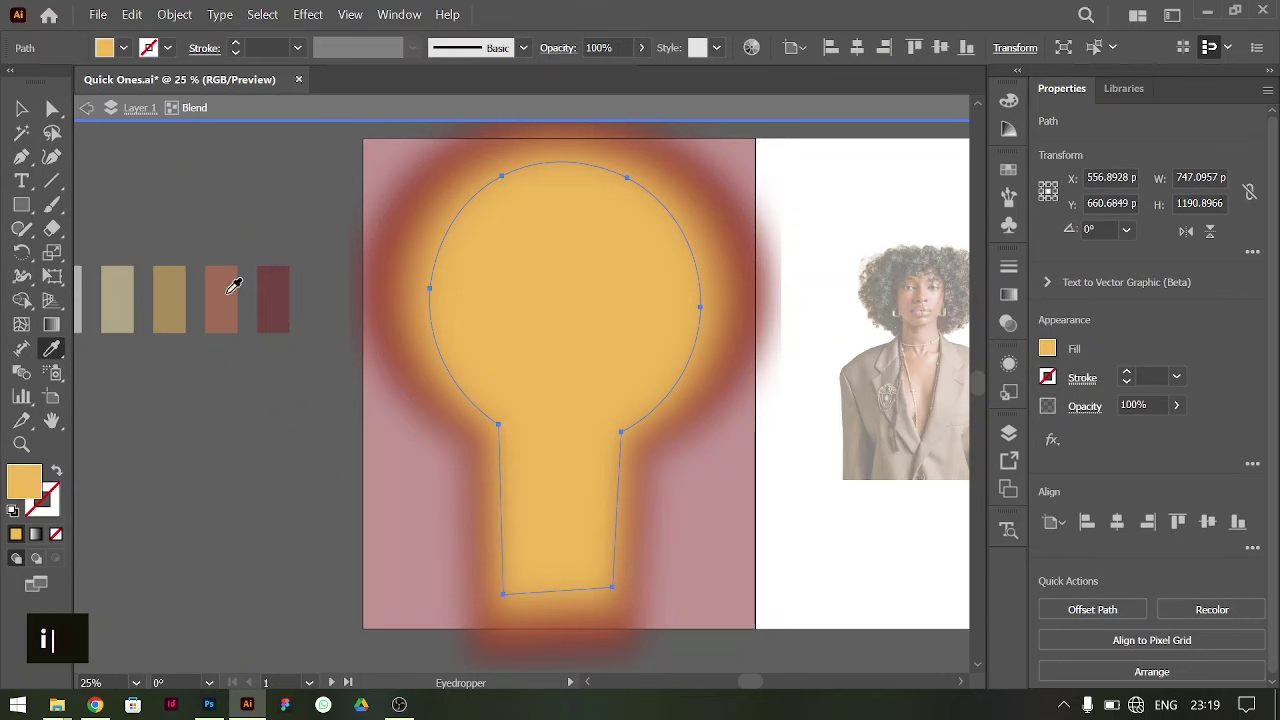
double_click(233, 219)
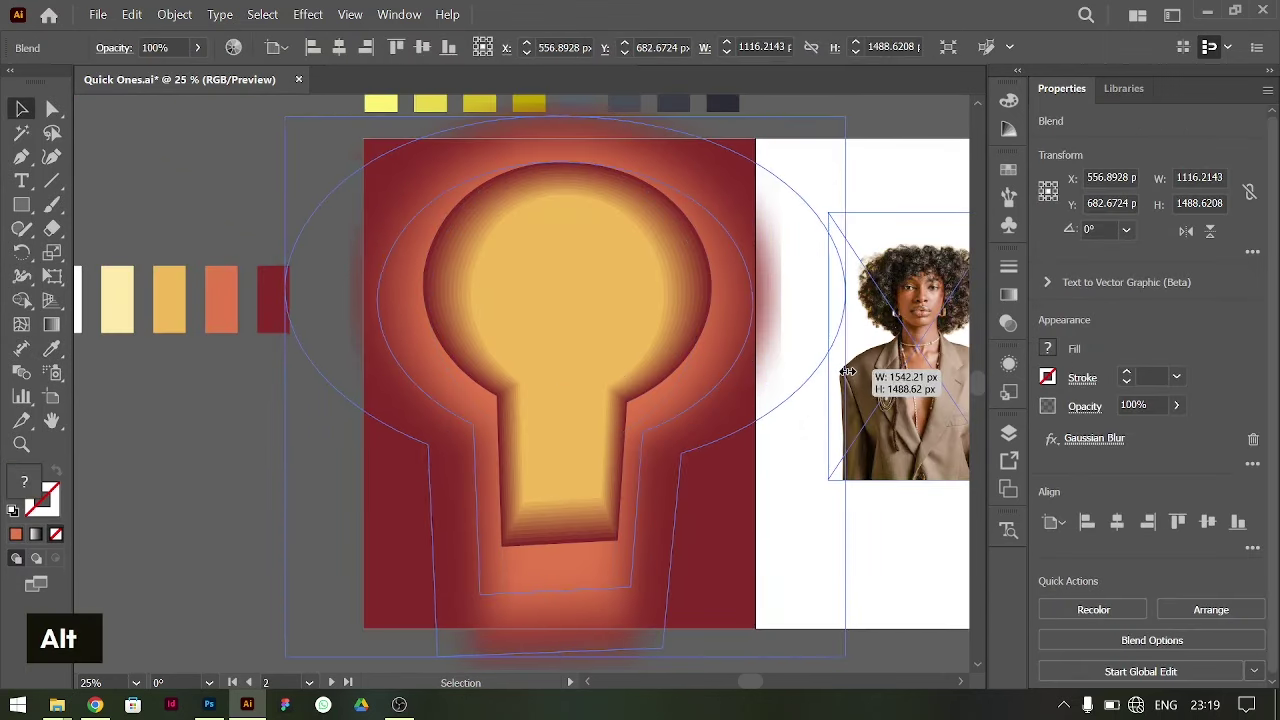
double_click(753, 247)
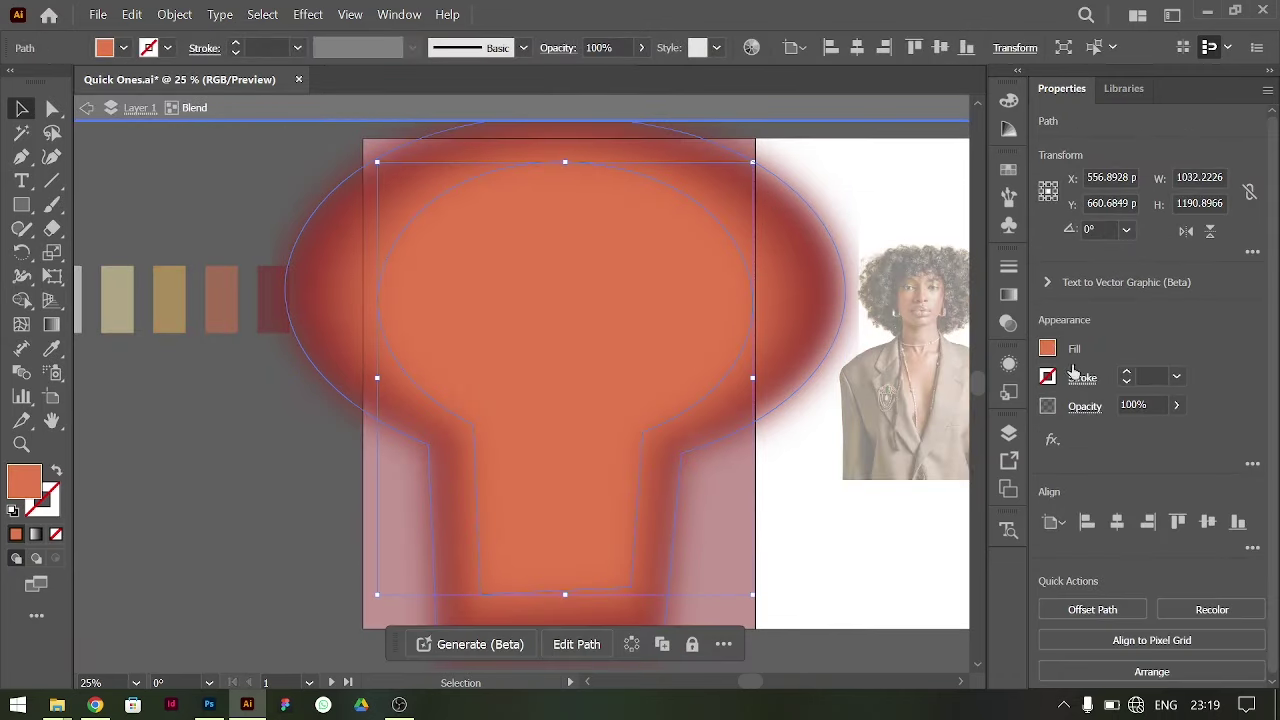
- Roughen the blend's outer keyhole shape at 10% and adjust its colour
double_click(1054, 352)
key("i")
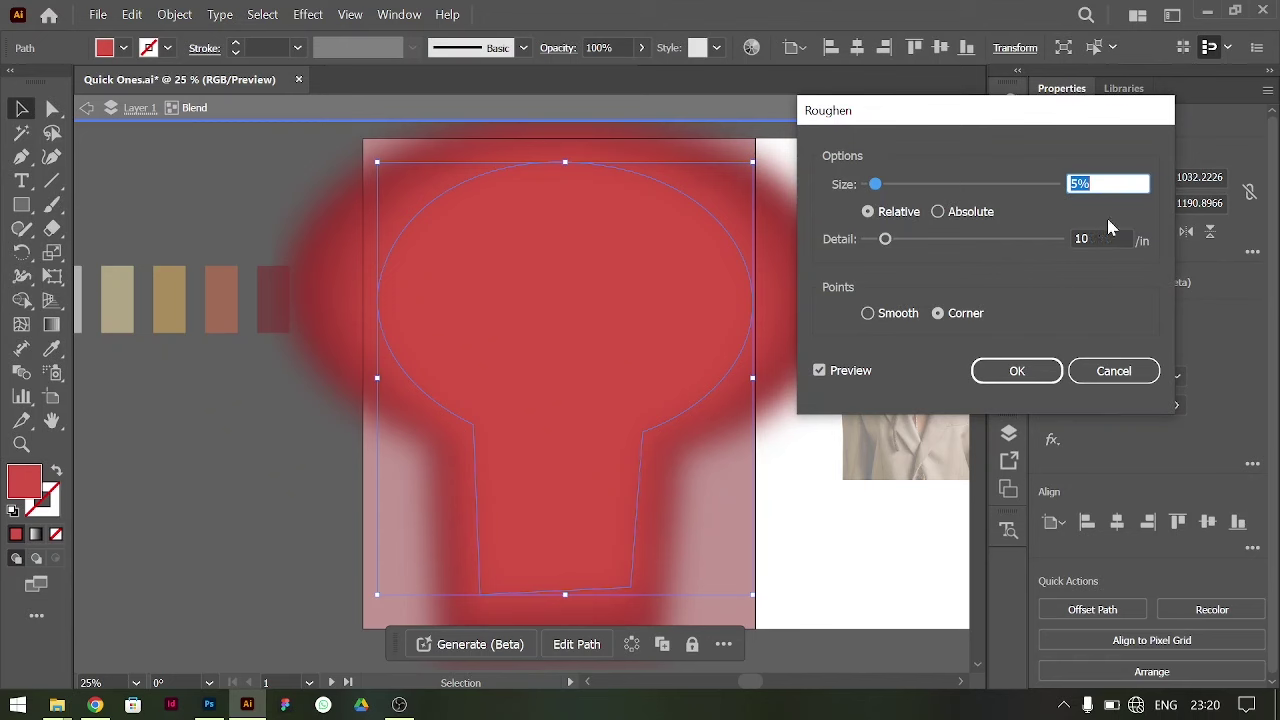
key("shift+Up")
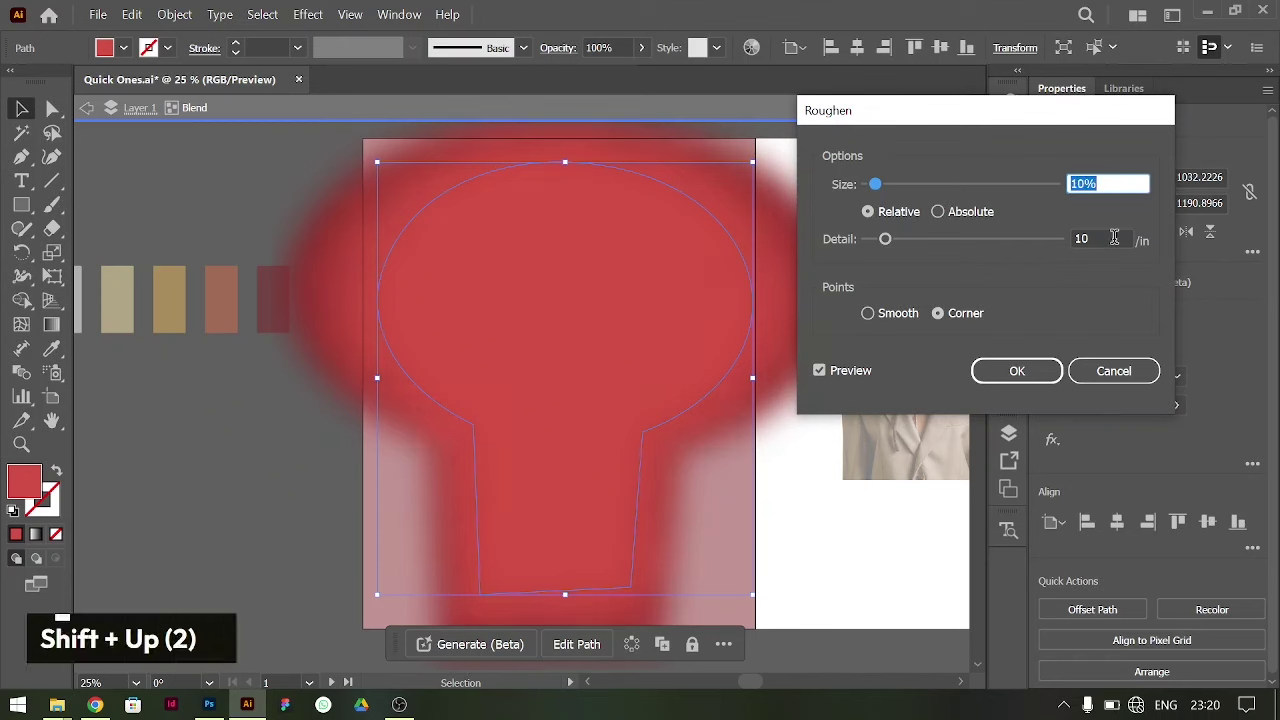
key("shift+Down")
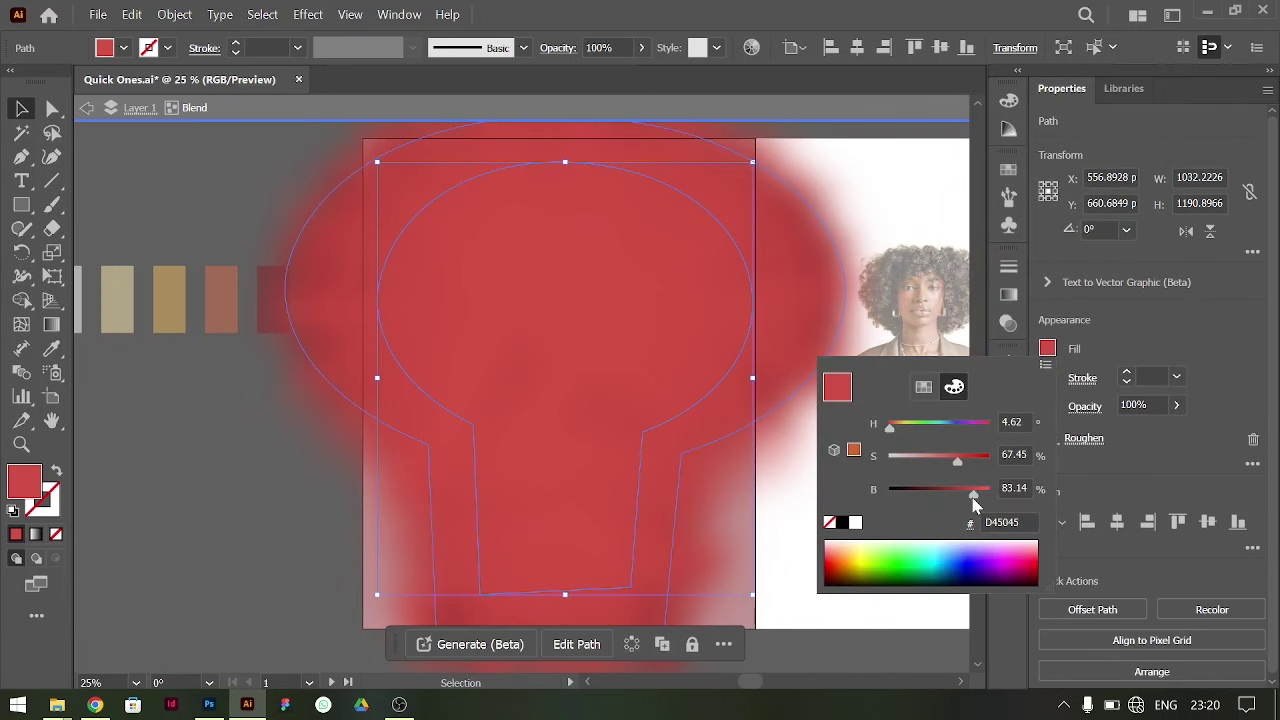
- Leave isolation and recolour the front keyhole blend from red to orange
double_click(900, 177)
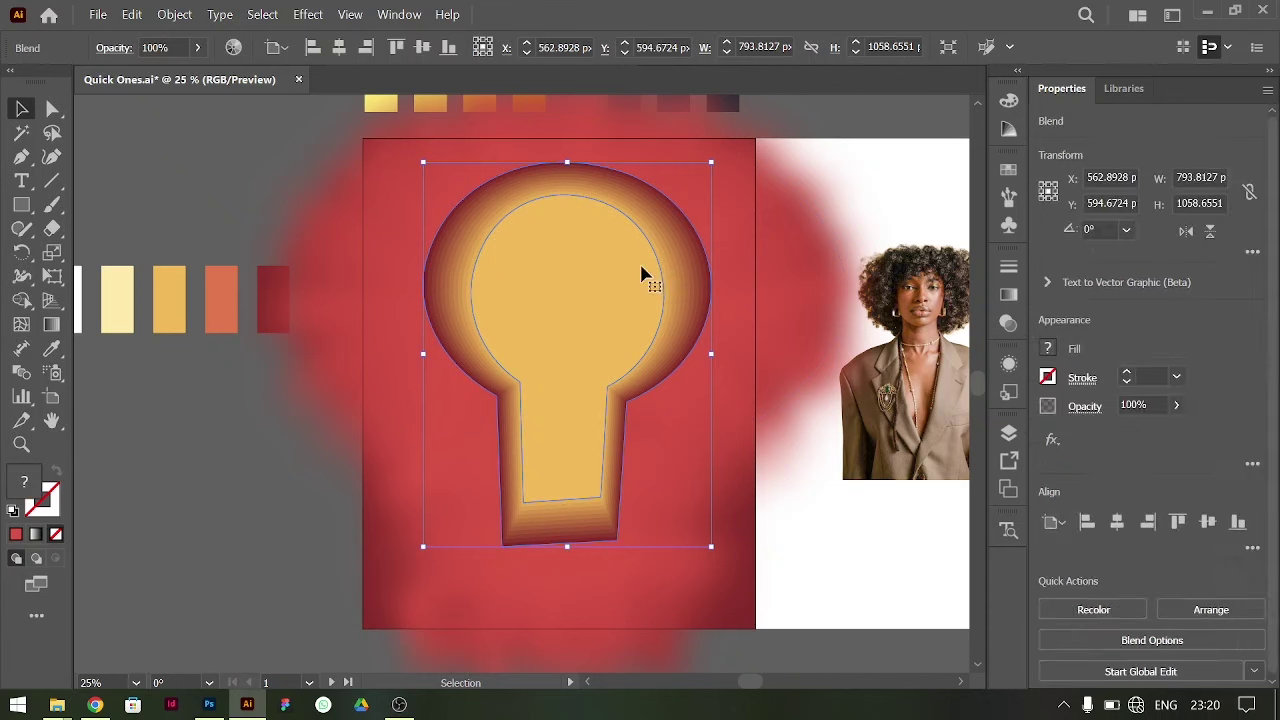
double_click(648, 275)
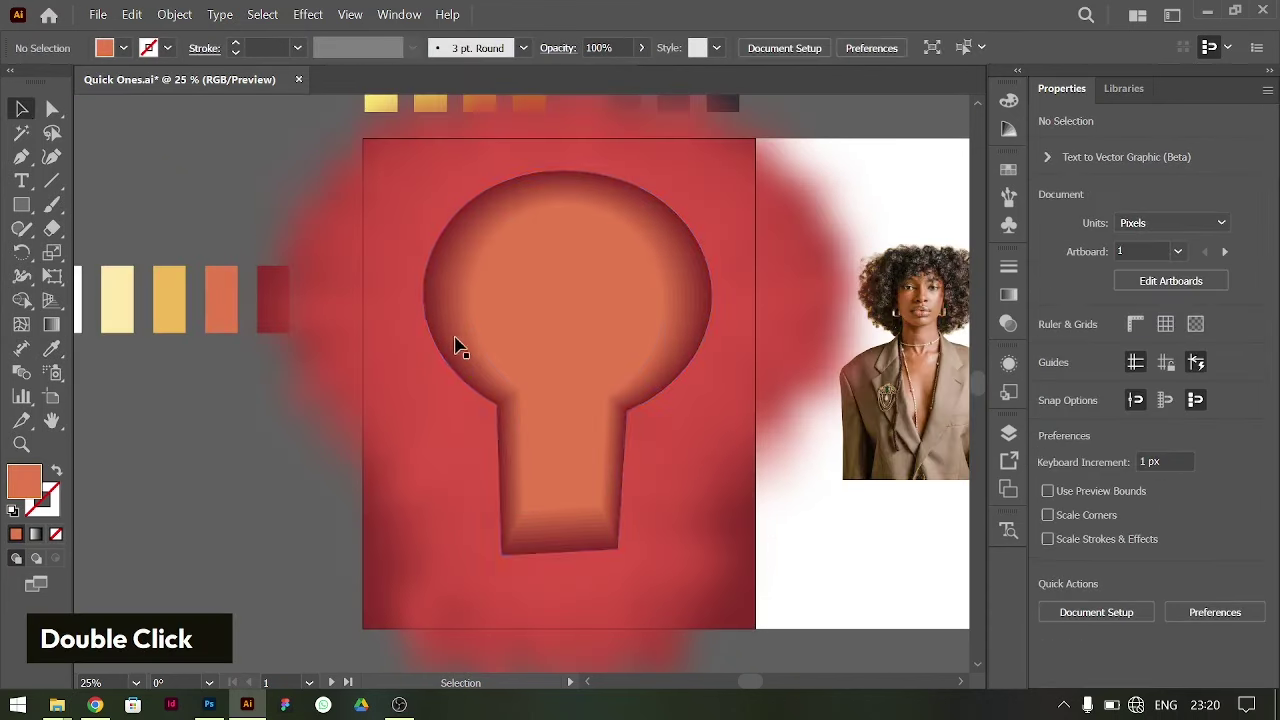
- Roughen the front blend's outer keyhole and add a 30 px Gaussian Blur
double_click(688, 335)
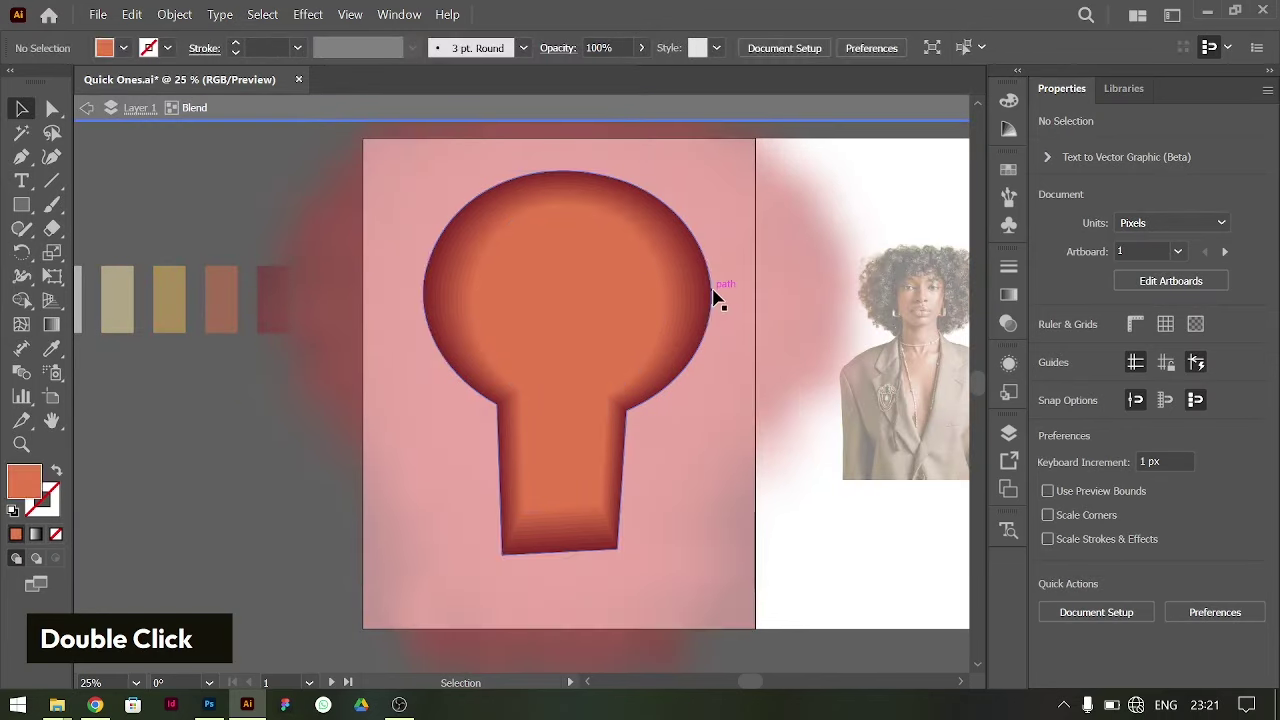
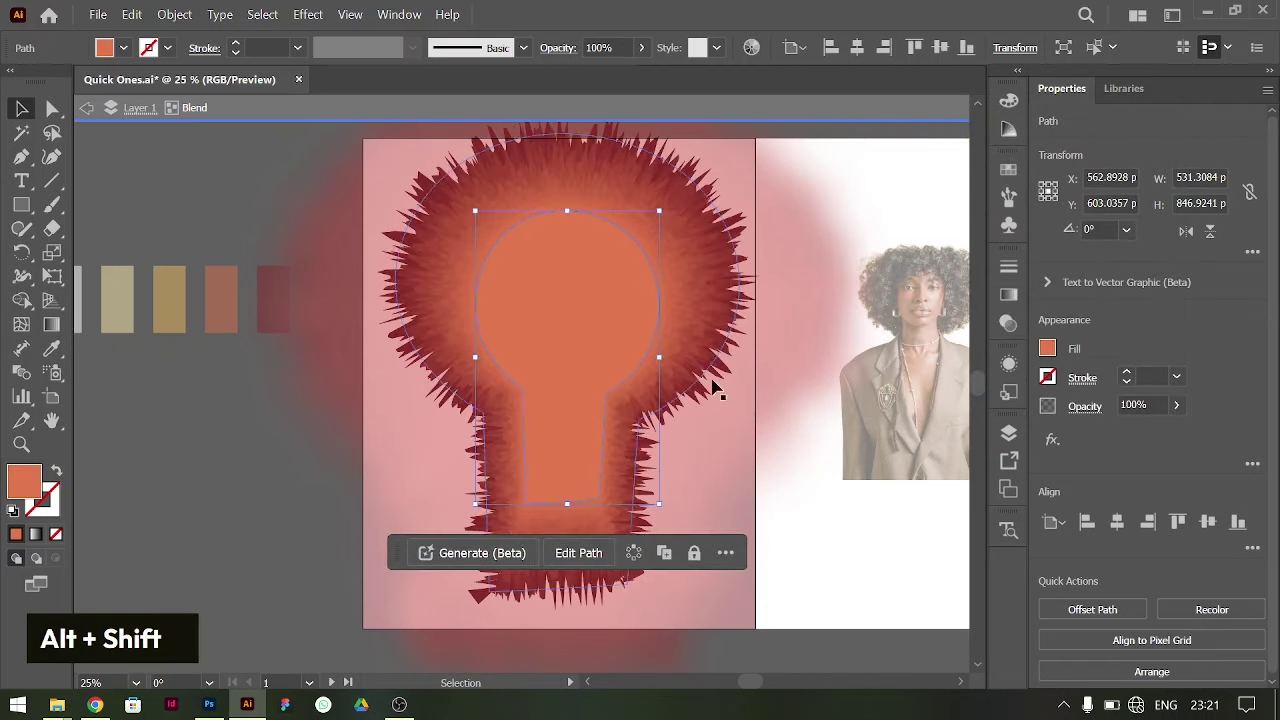
double_click(791, 530)
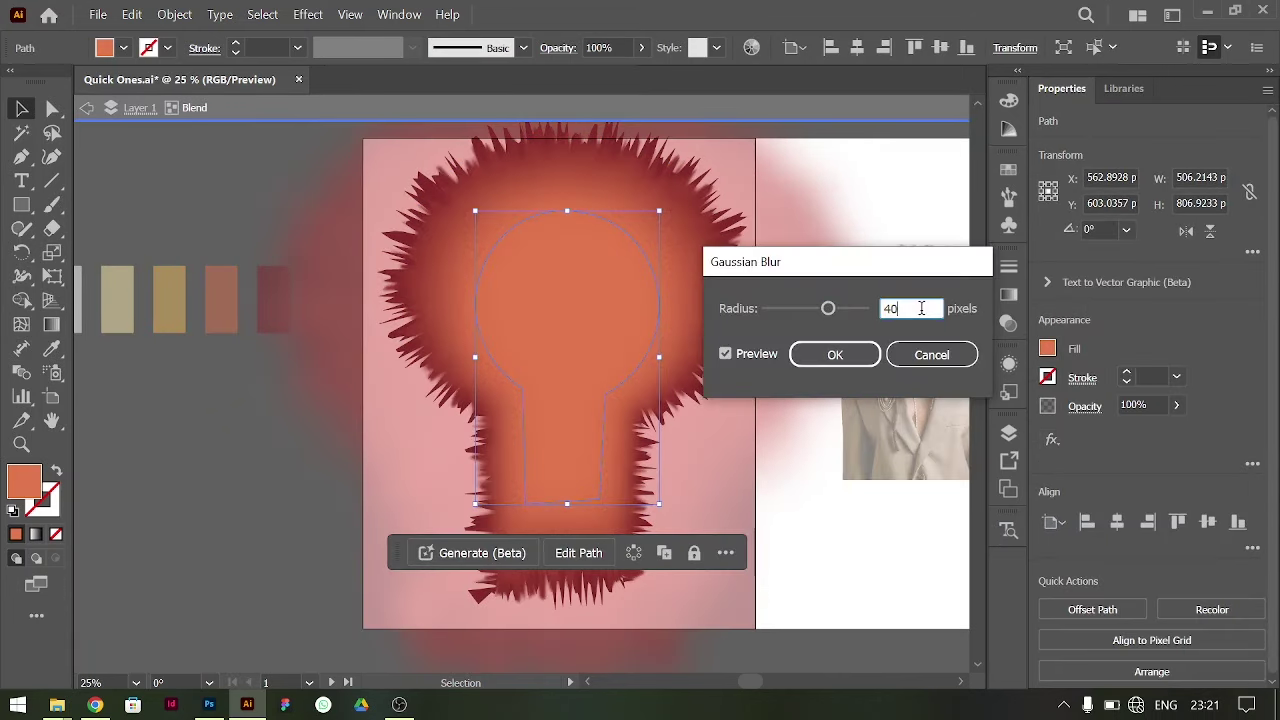
key("shift+Down")
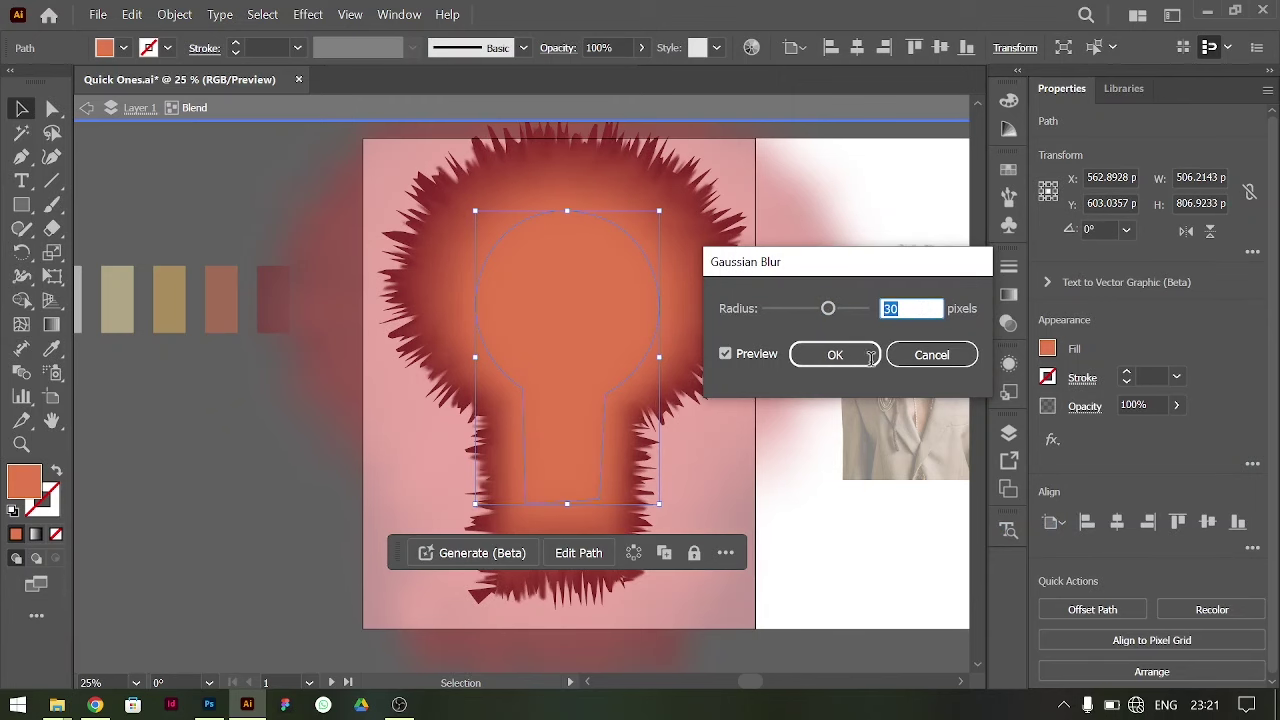
double_click(845, 165)
right_click(18, 205)
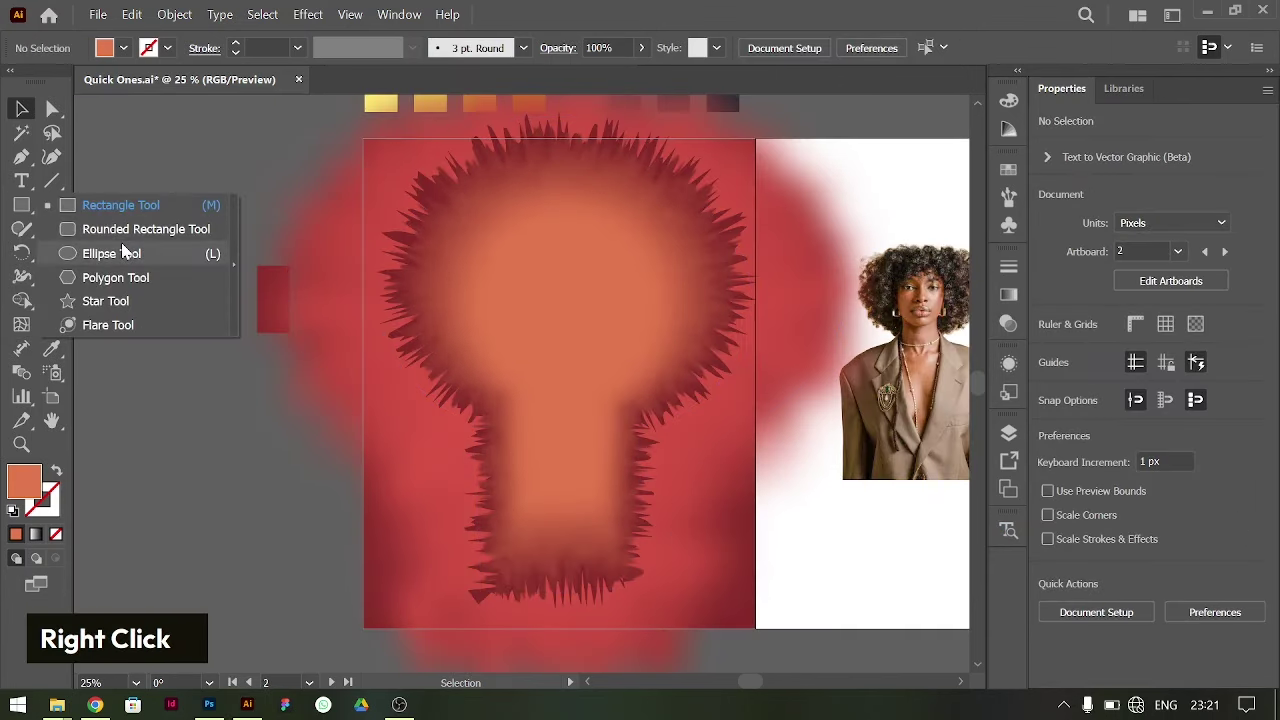
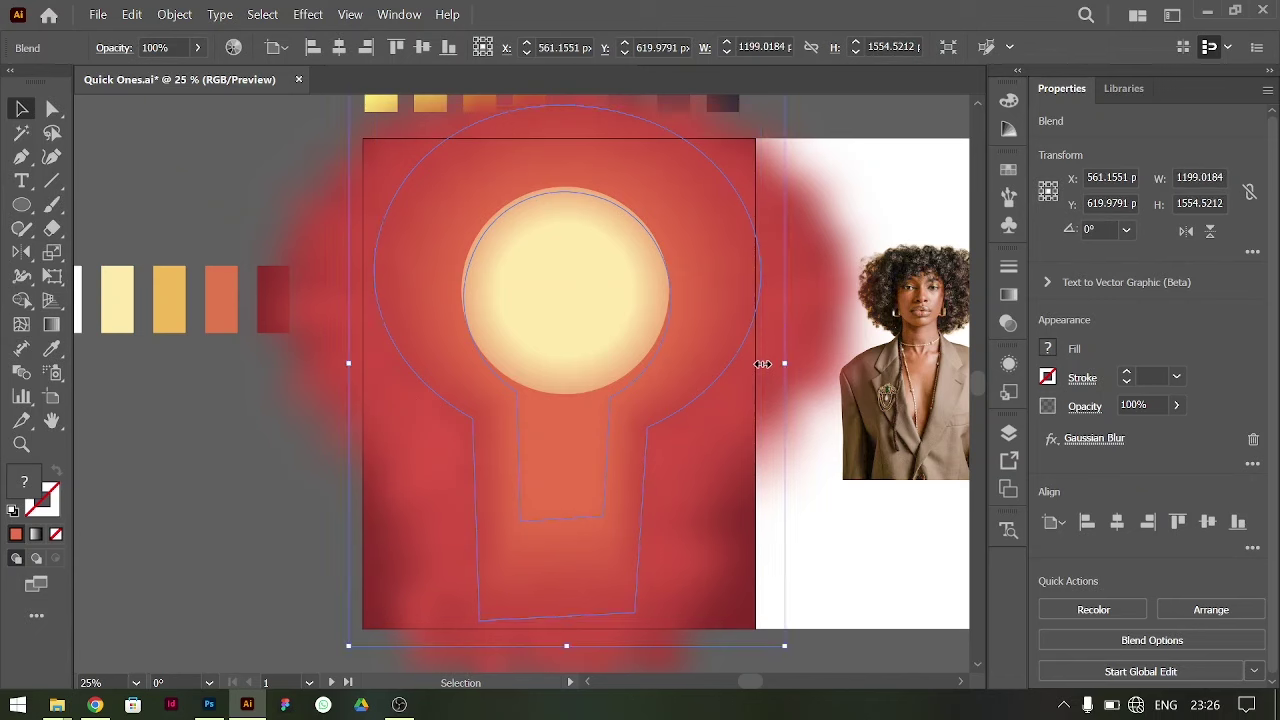
- Expose the blend's anchor points with the Direct Selection Tool for reshaping
type("a")
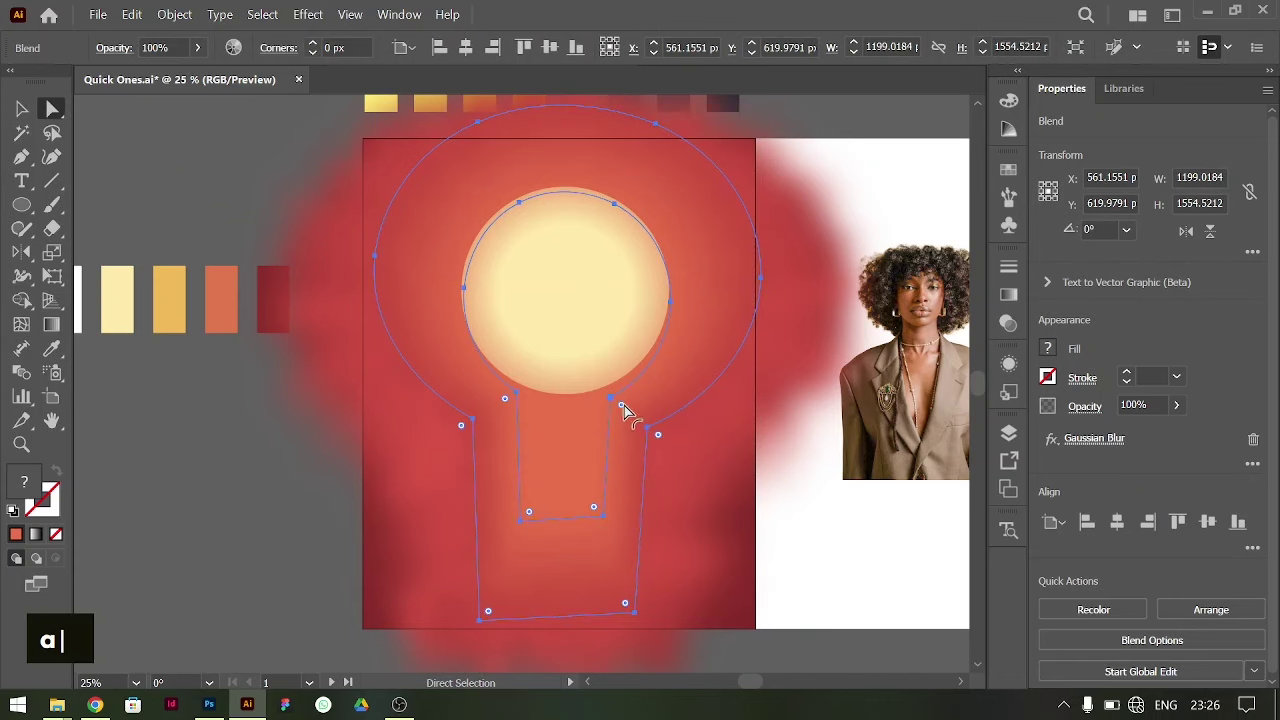
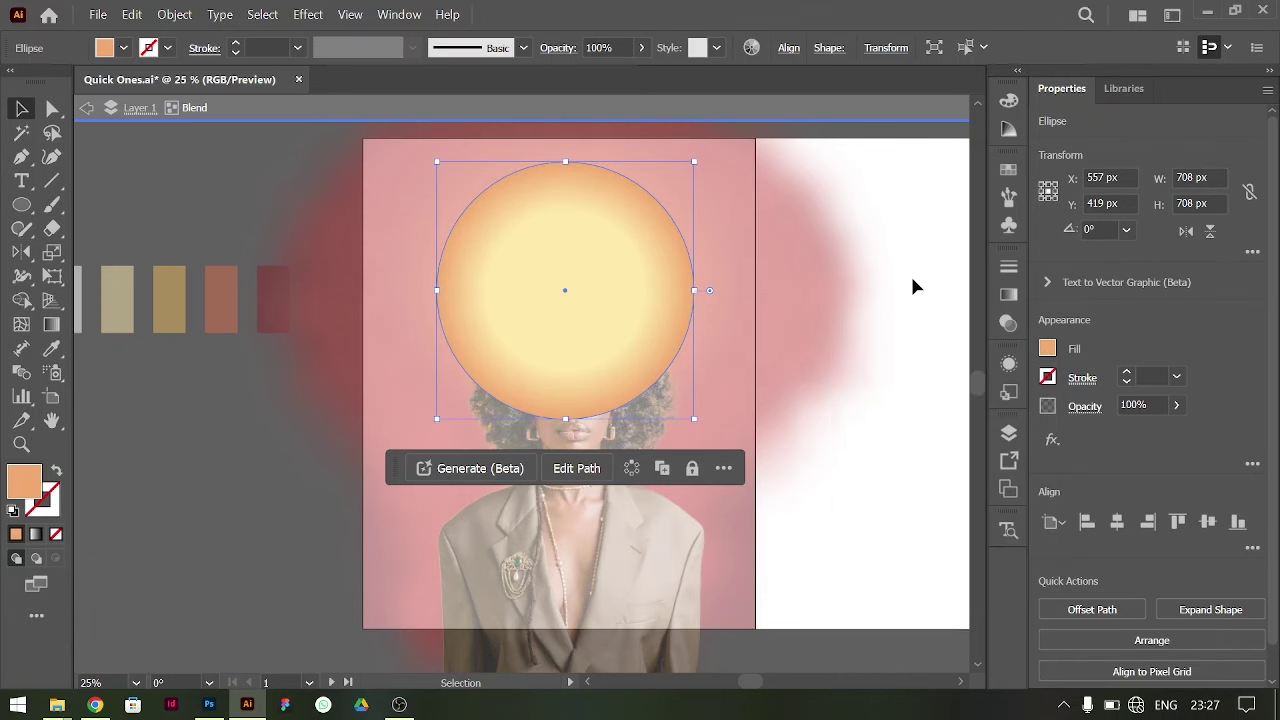
- Gaussian-blur the yellow circle into a soft halo behind the portrait's head
double_click(919, 272)
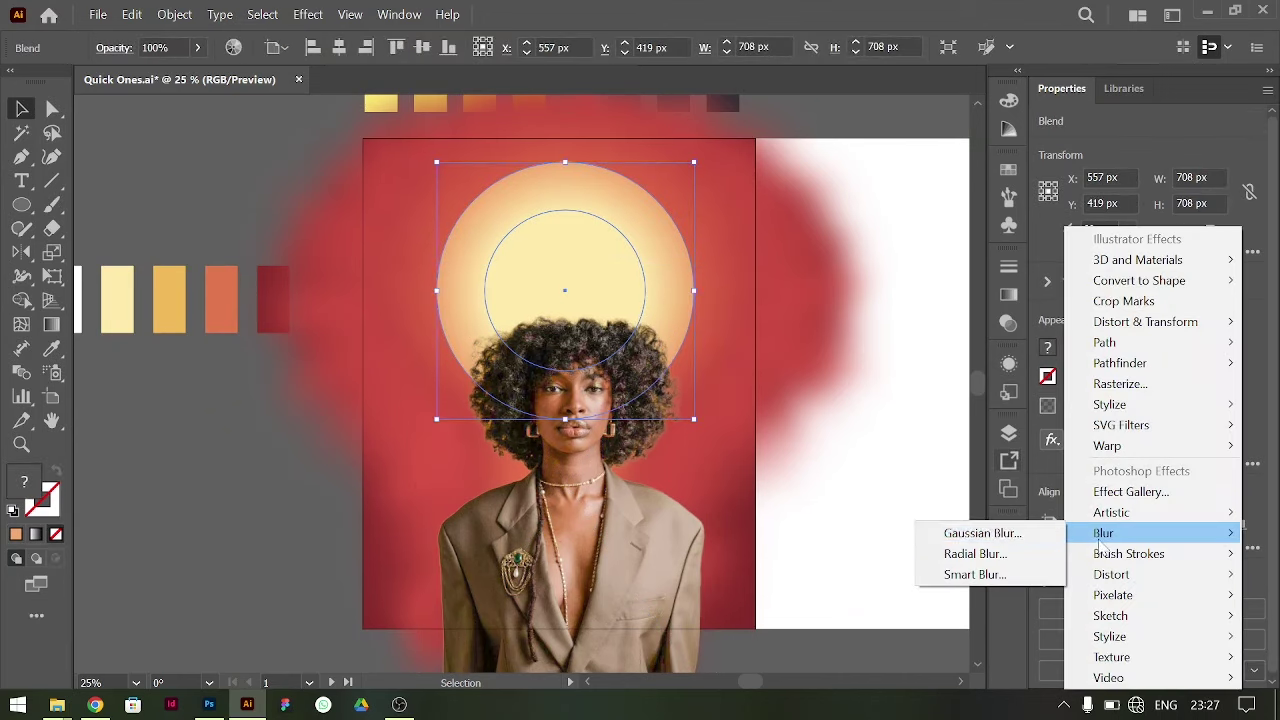
key("shift+Down")
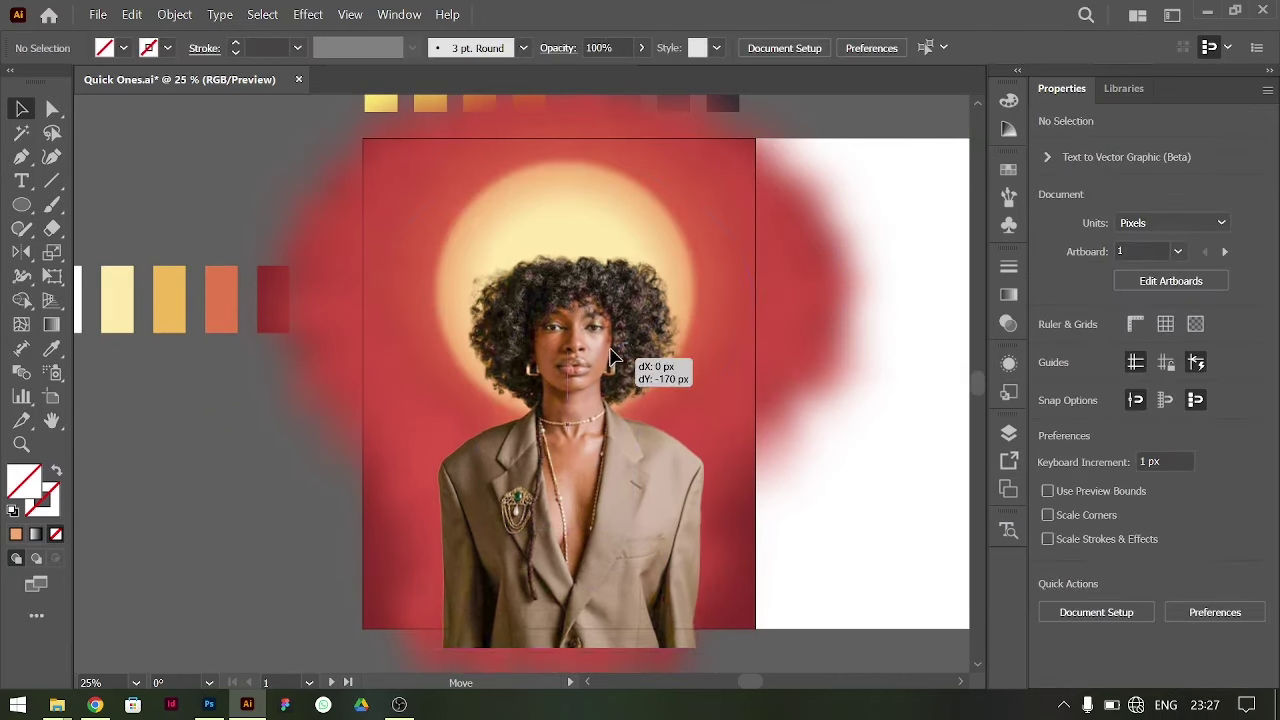
key("ctrl+=")
key("ctrl+-")
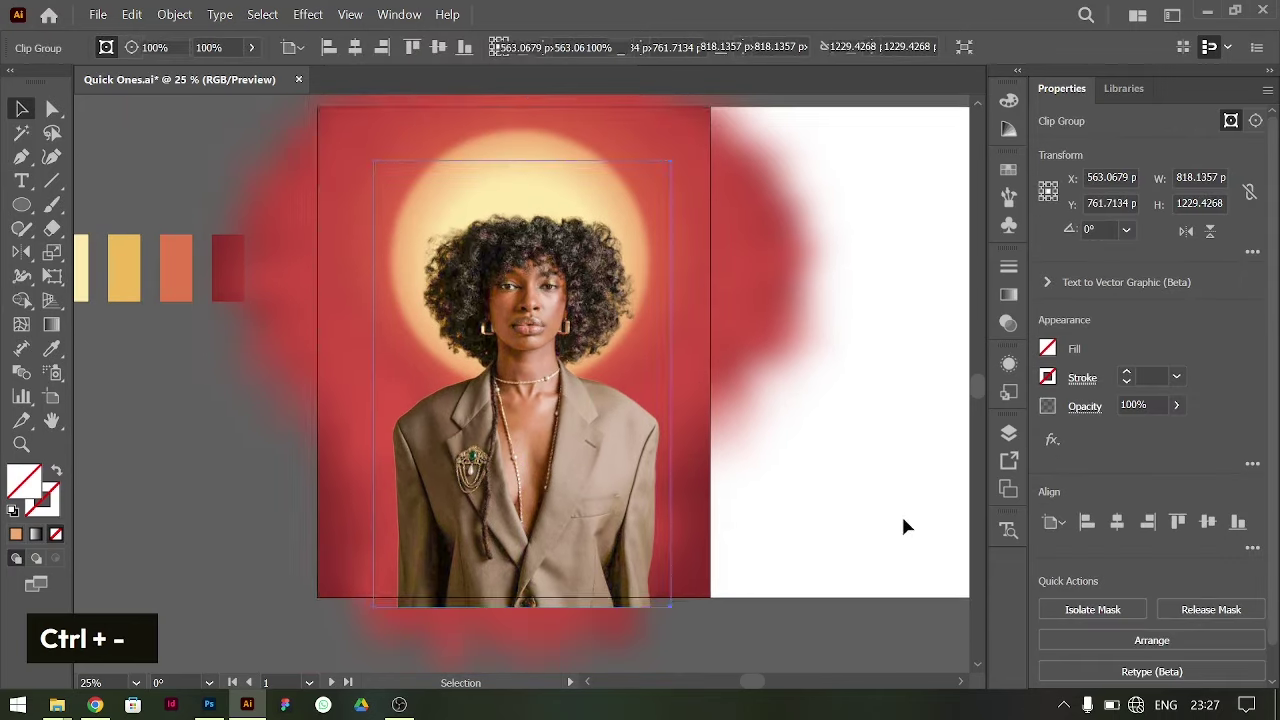
- Sample the background red for the vertical gradient's stops
right_click(25, 212)
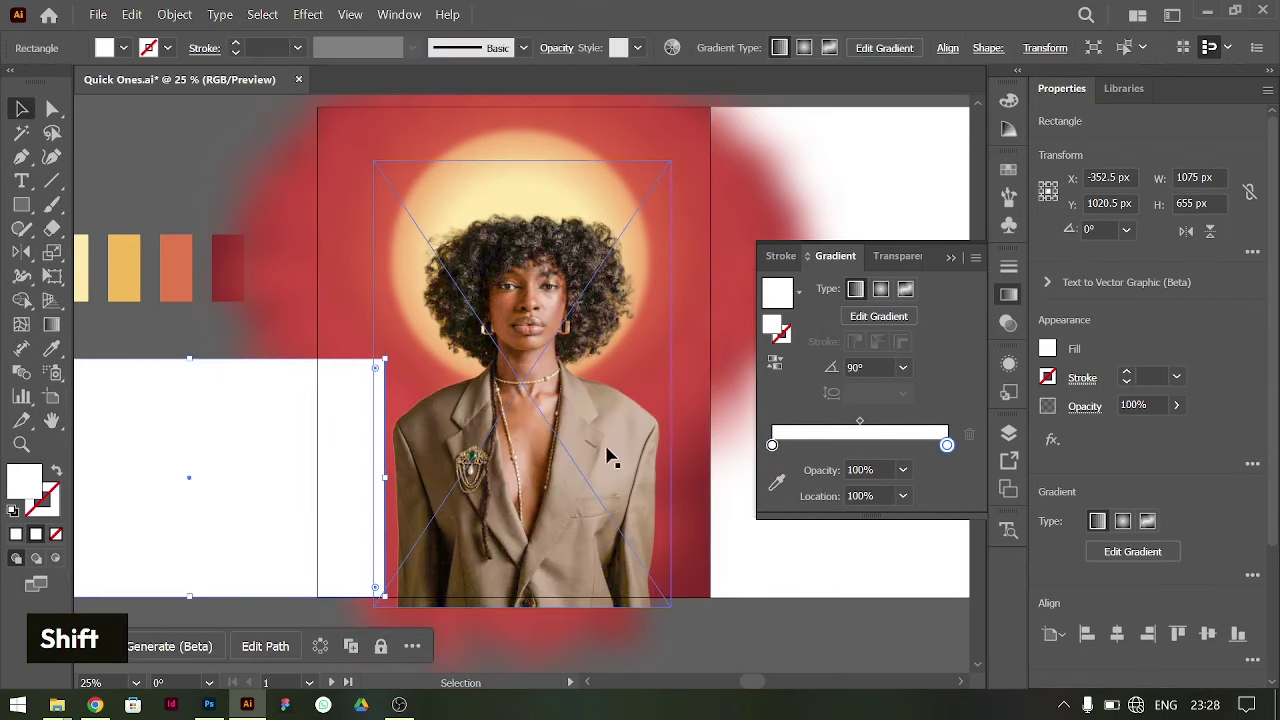
key("i")
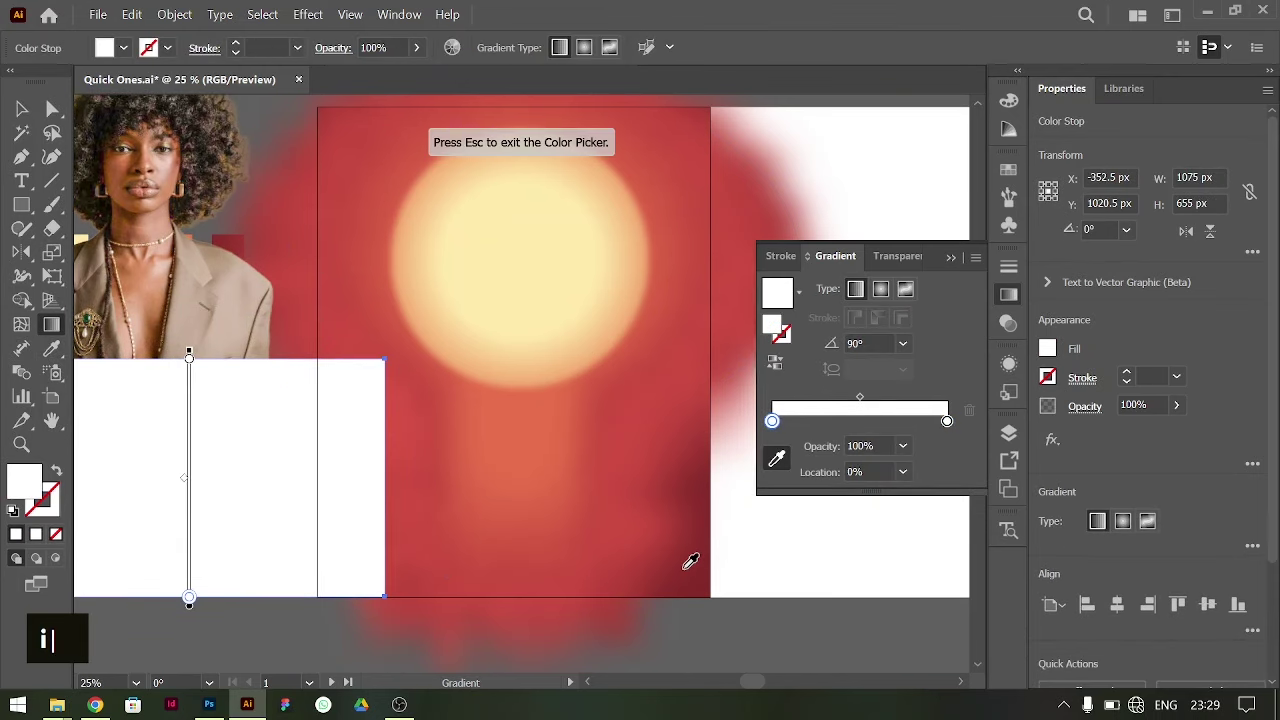
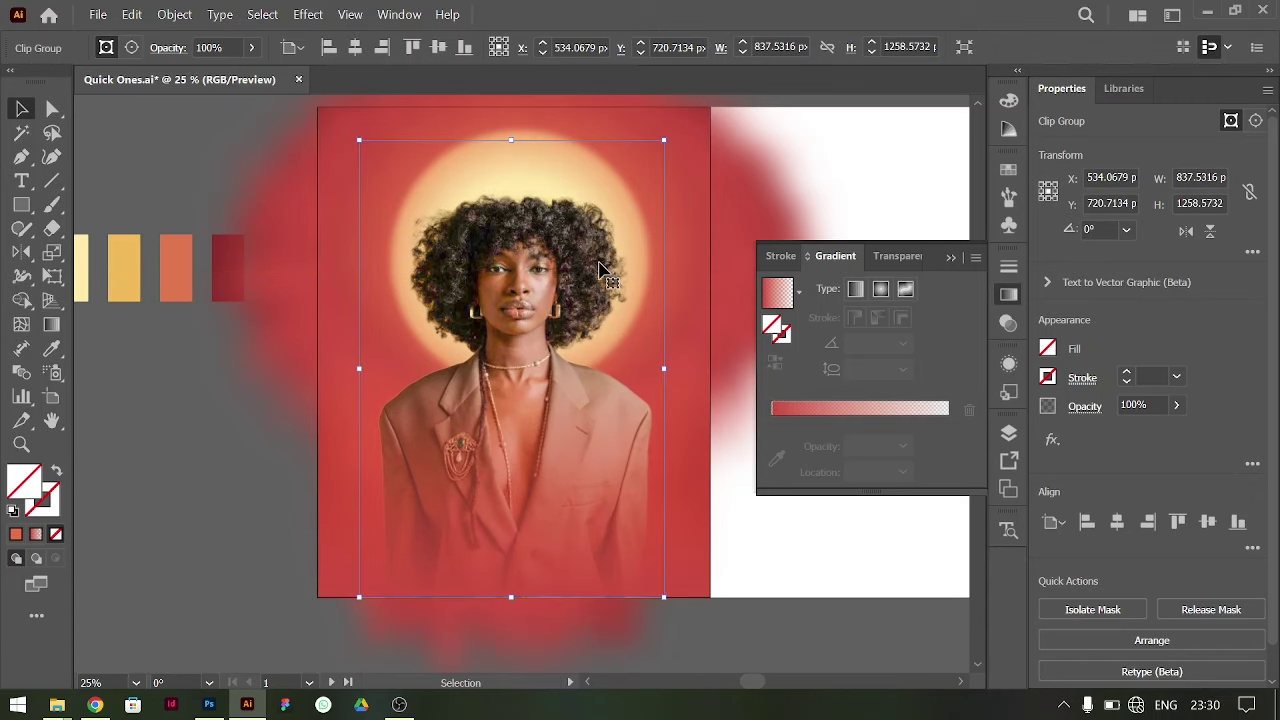
- Zoom in on the model's neck at necklace height
key("ctrl+=")
scroll("up", 3)
key("ctrl+=")
scroll("up", 3)
scroll("up", 3)
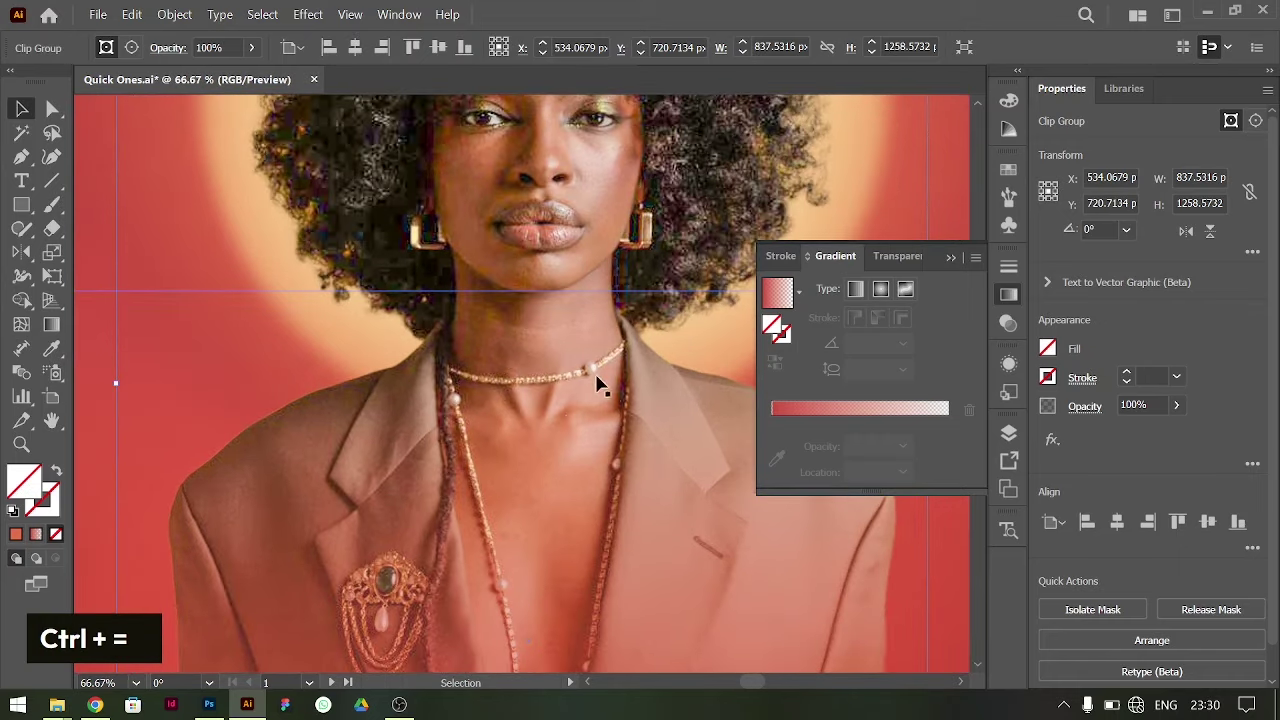
scroll("down", 3)
scroll("up", 3)
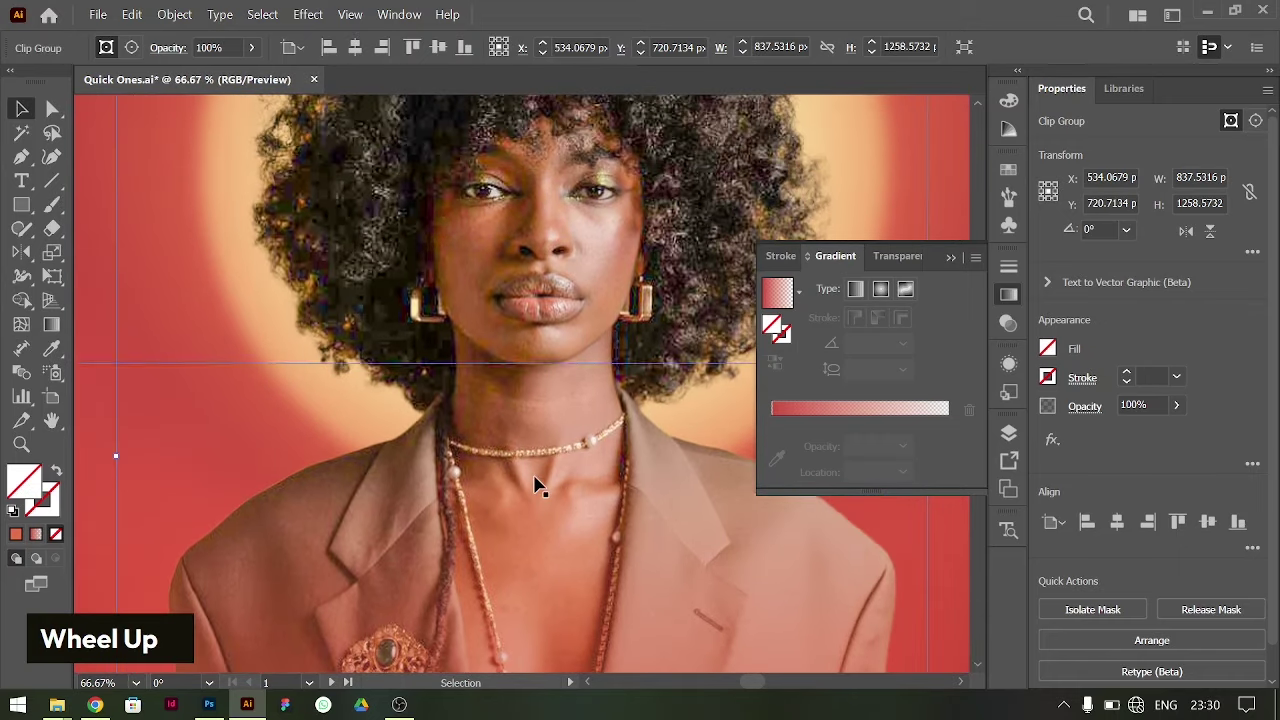
- Give the neck ellipse a dark 23 pt stroke so a thick oval ring circles the neck
right_click(22, 209)
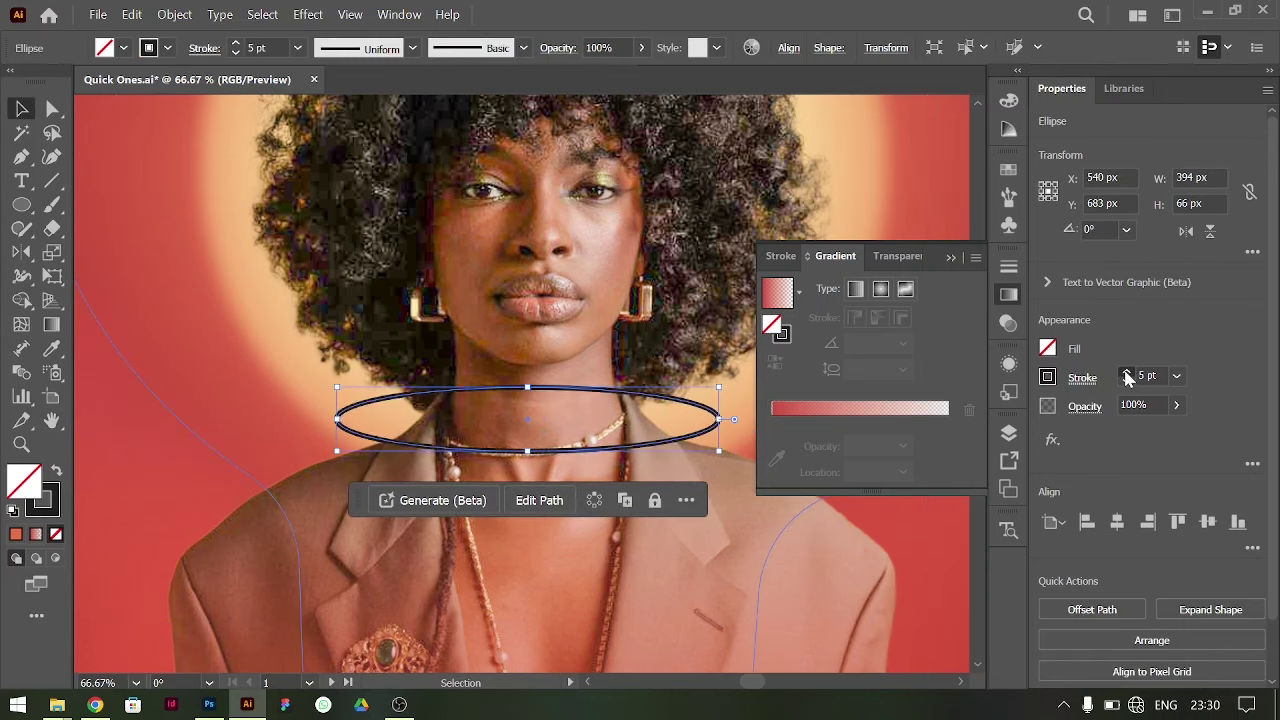
double_click(1132, 379)
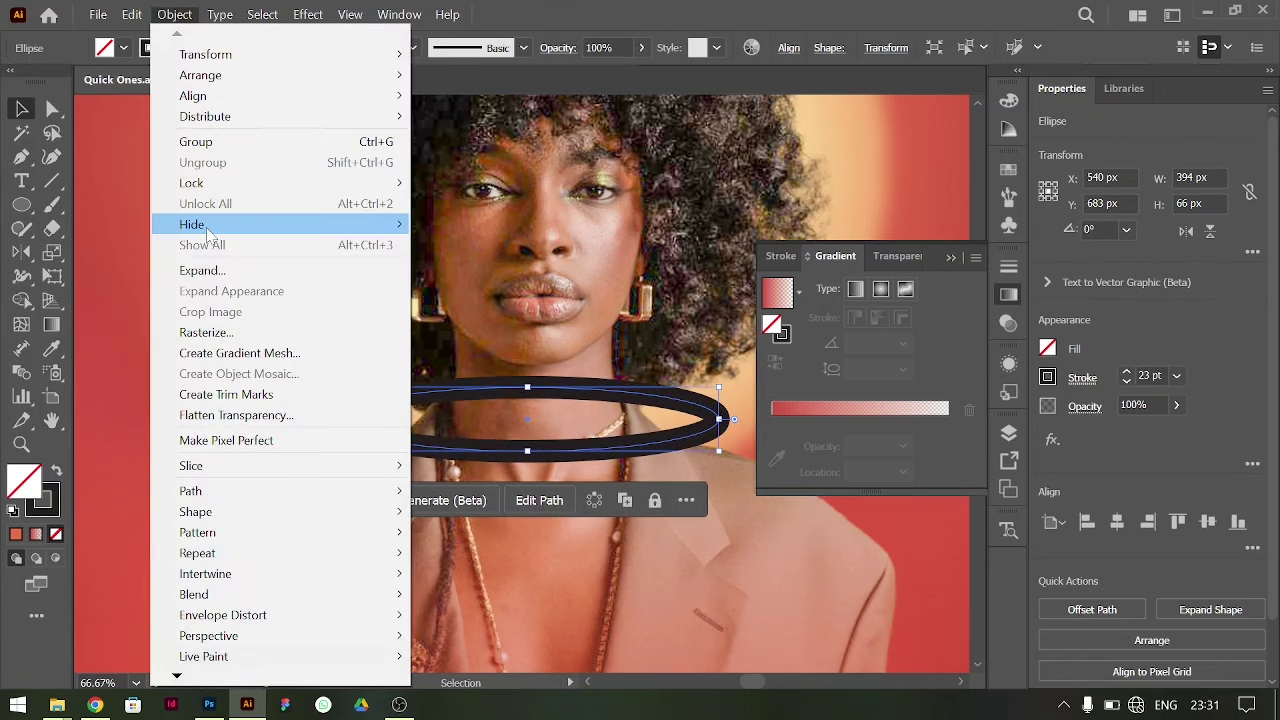
- Expand the ring's stroke into a filled shape and draw a curved cutting path across it with the Curvature Tool
key("Return")
key("ctrl+=")
key("ctrl+=")
key("ctrl+=")
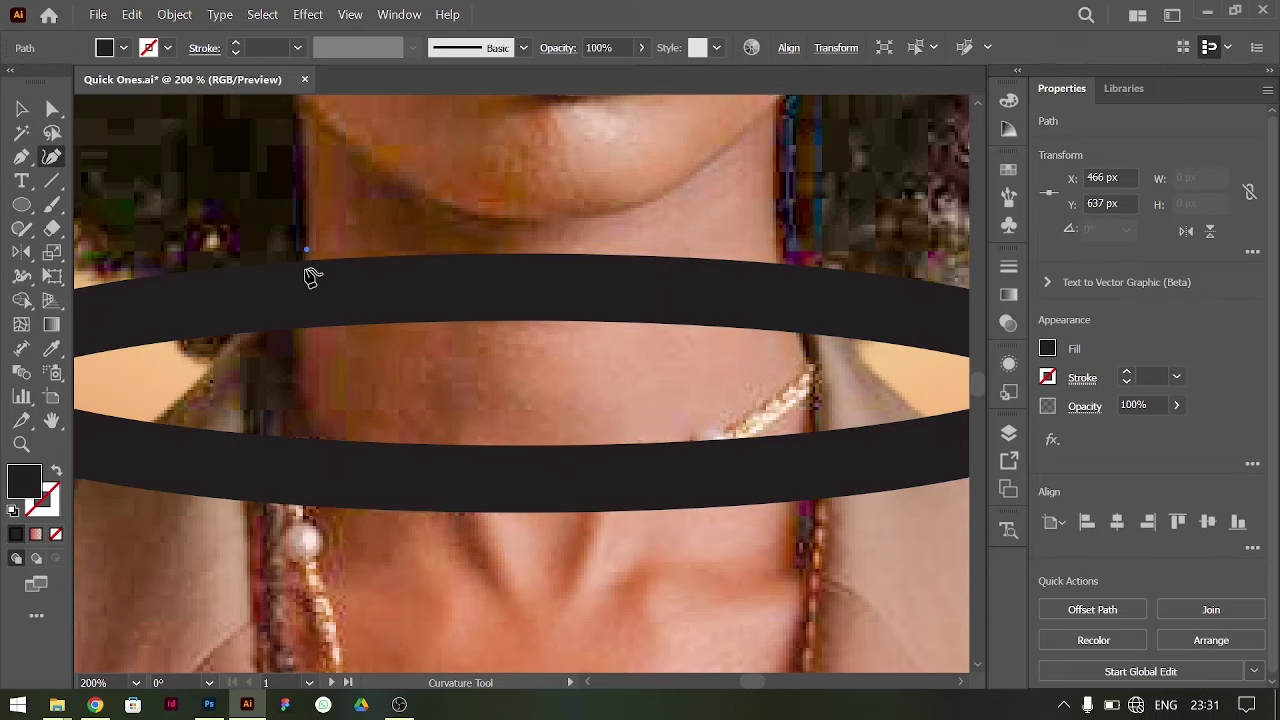
key("ctrl+z")
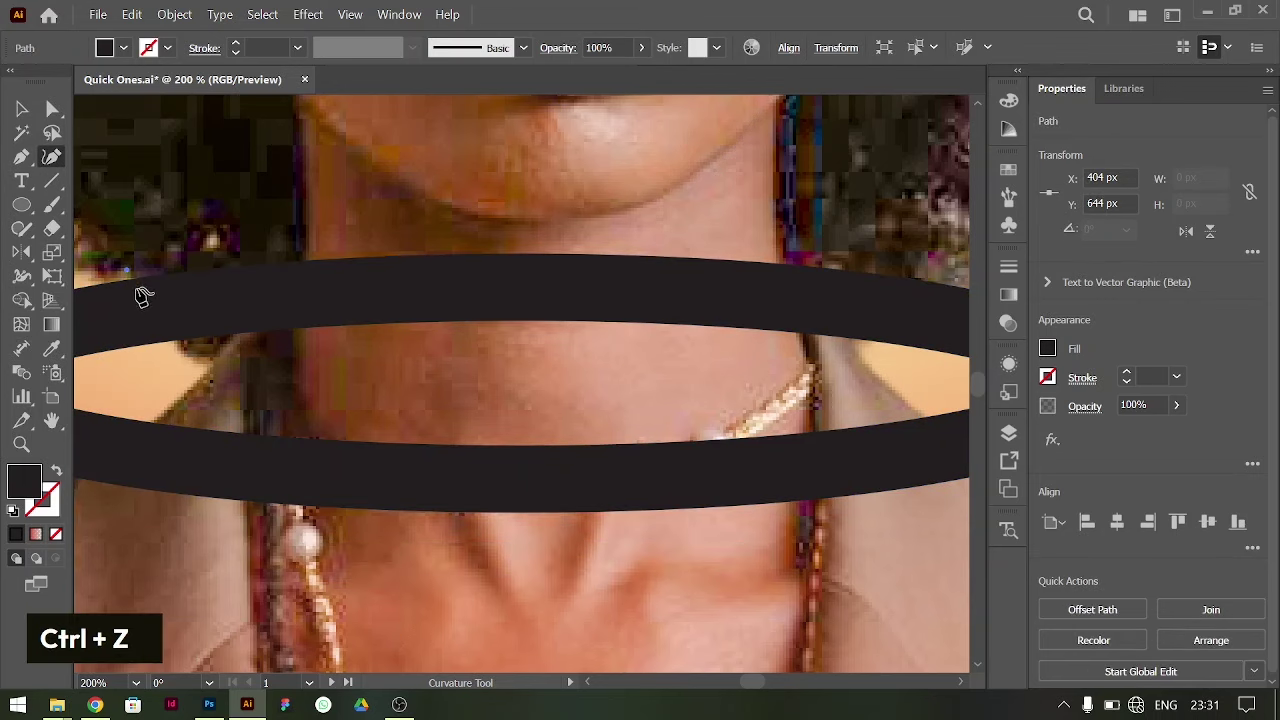
key("ctrl+z")
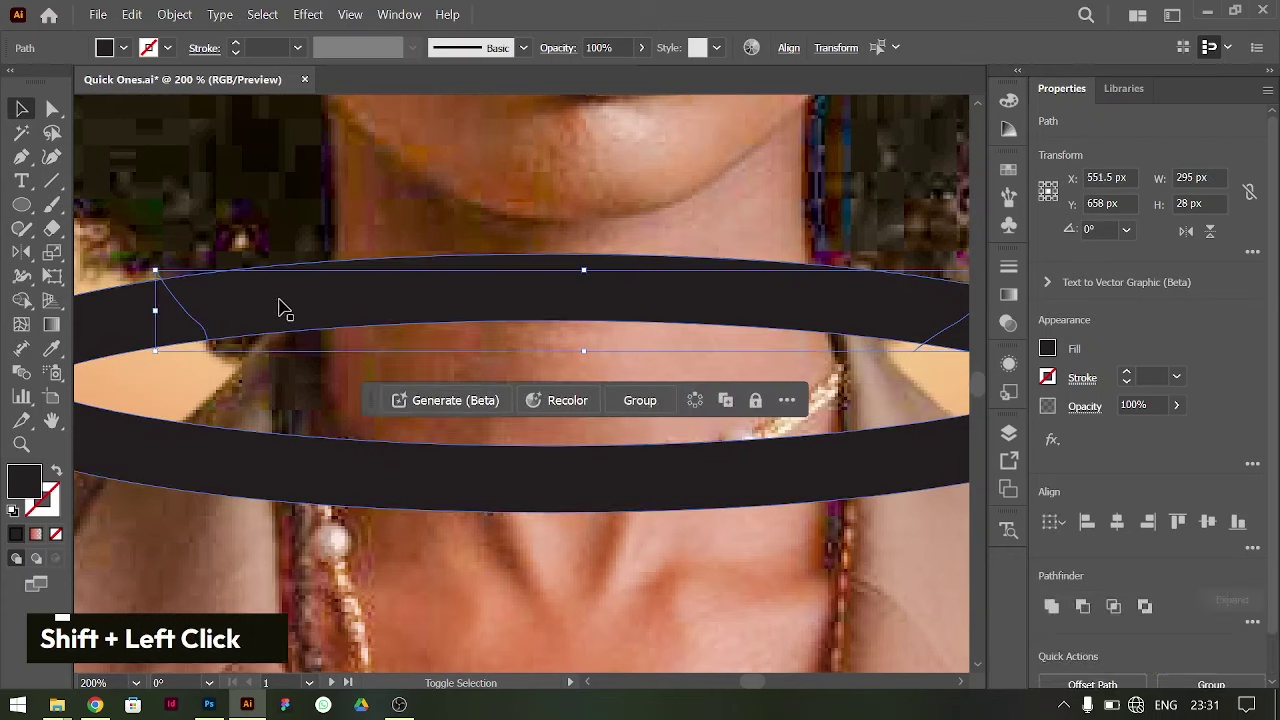
- Divide the ring along the path and delete the top piece so it wraps behind the neck
left_click(291, 302)
key("m")
left_click(506, 285)
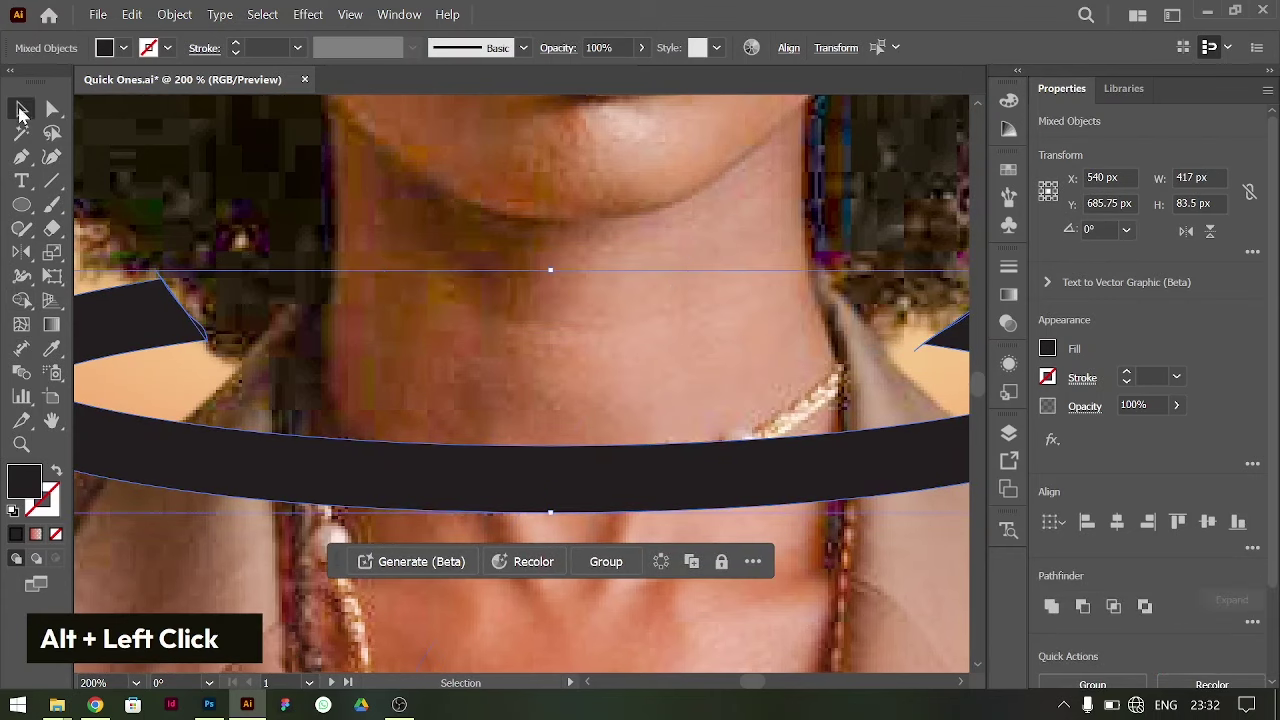
key("ctrl+-")
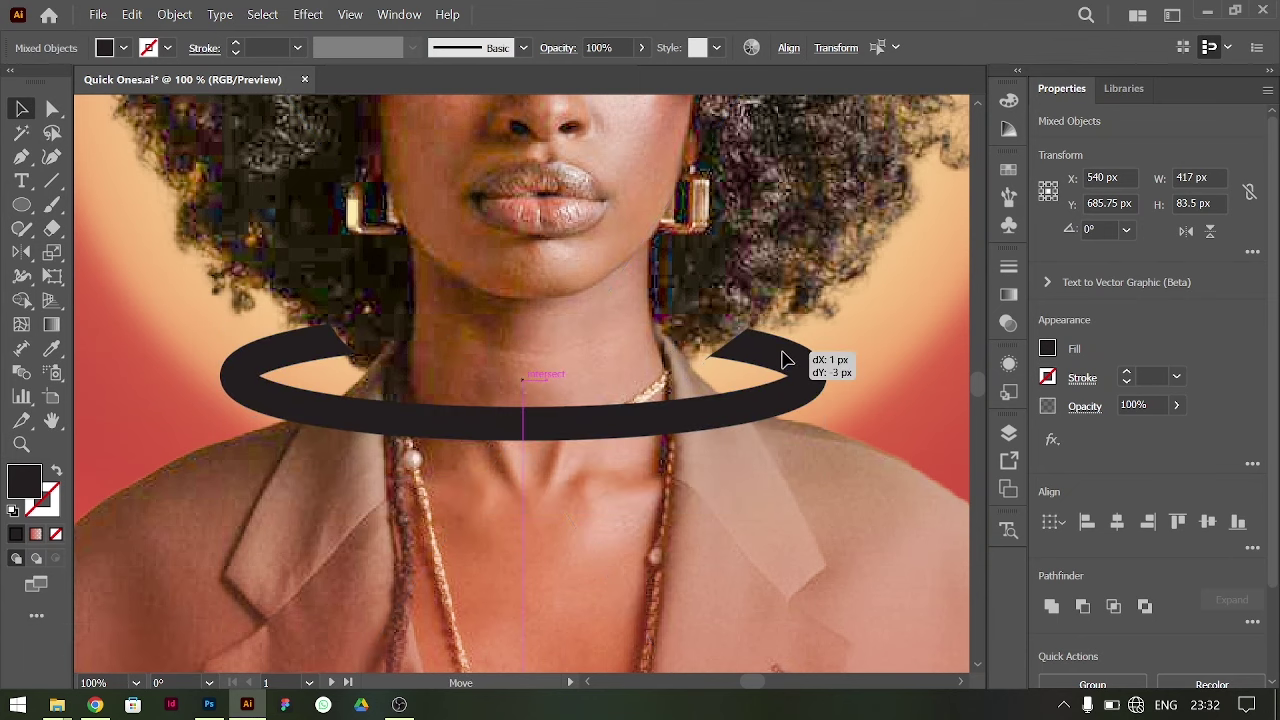
key("ctrl+=")
- Move anchor points at the ring's cut ends with Direct Selection and round them into tapered tips
type("a")
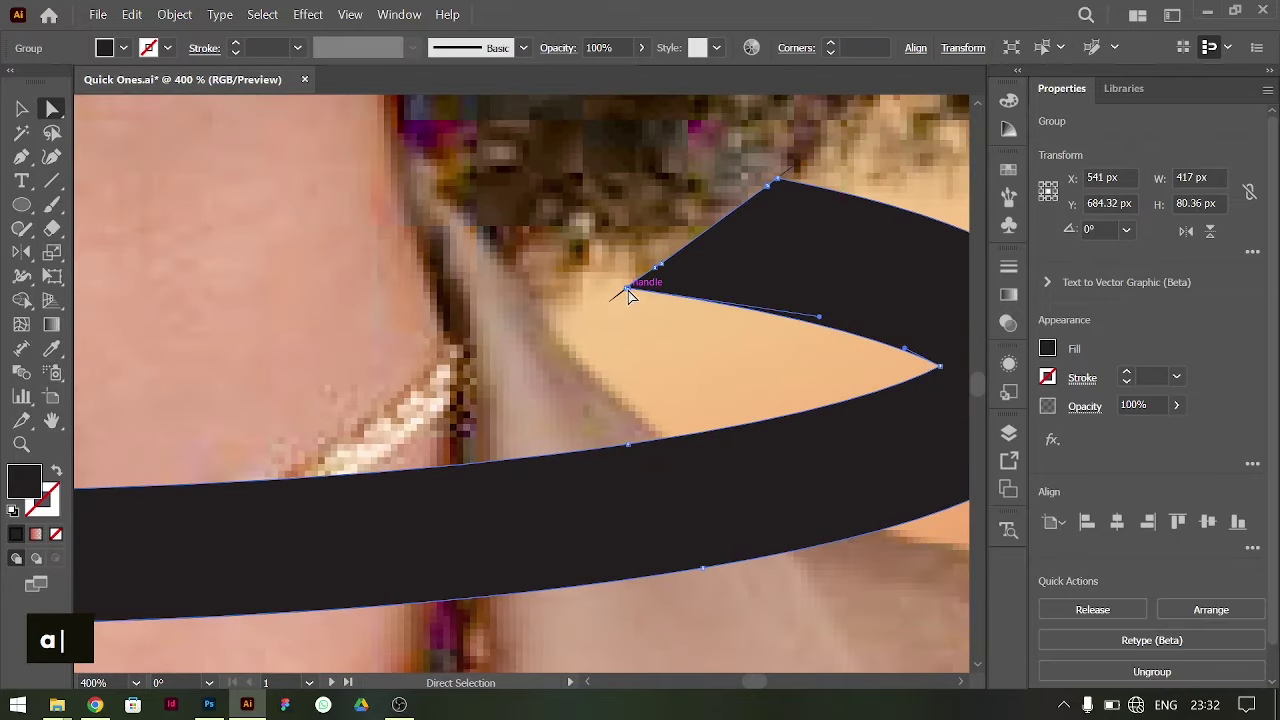
type("|")
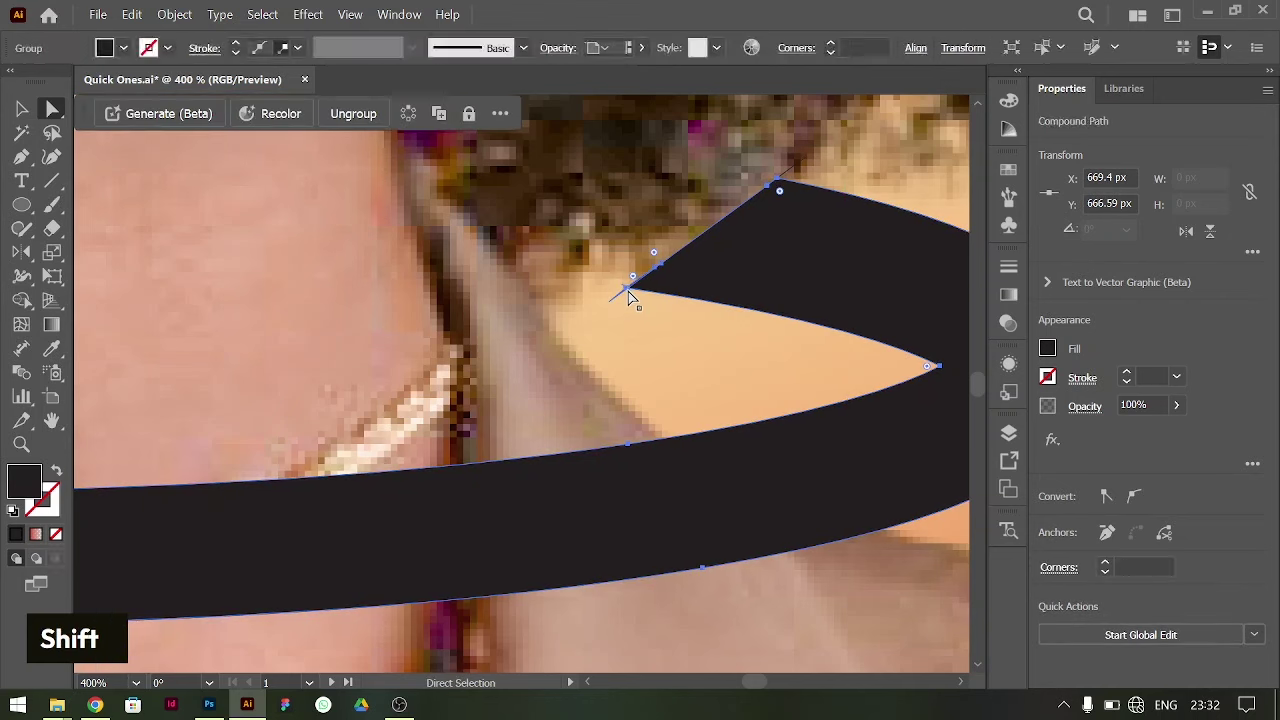
key("BackSpace")
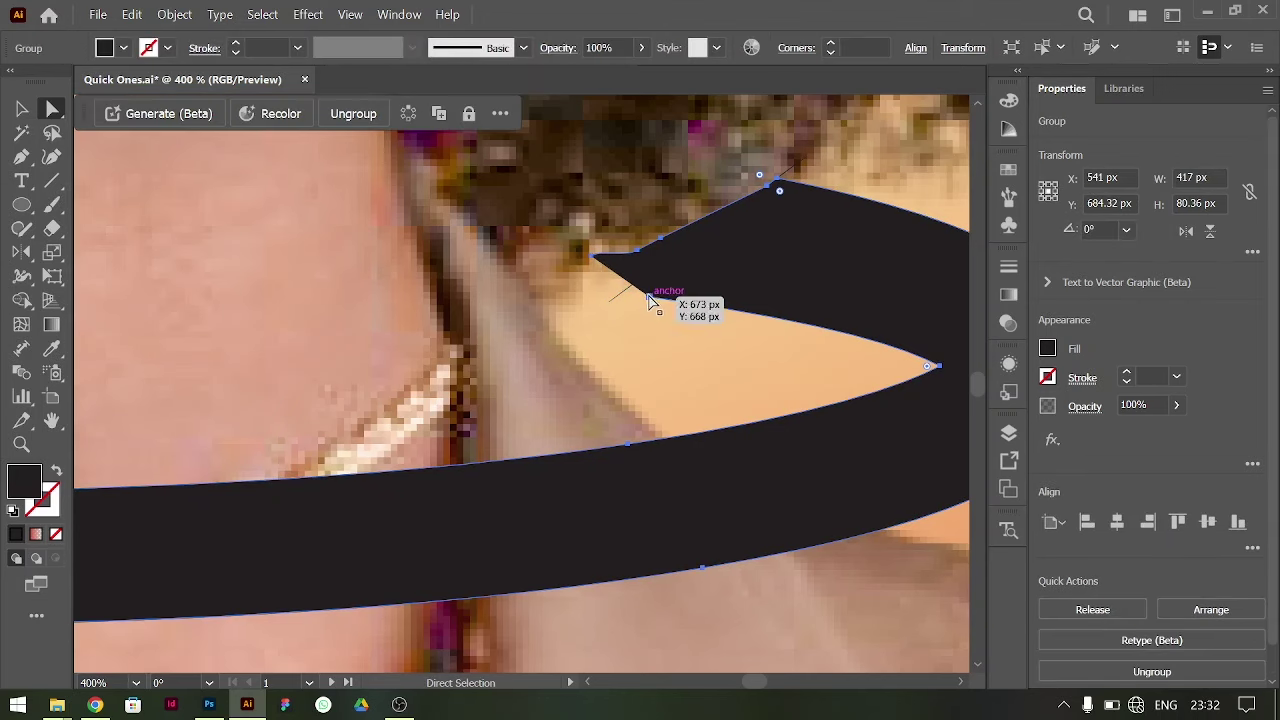
key("ctrl+z")
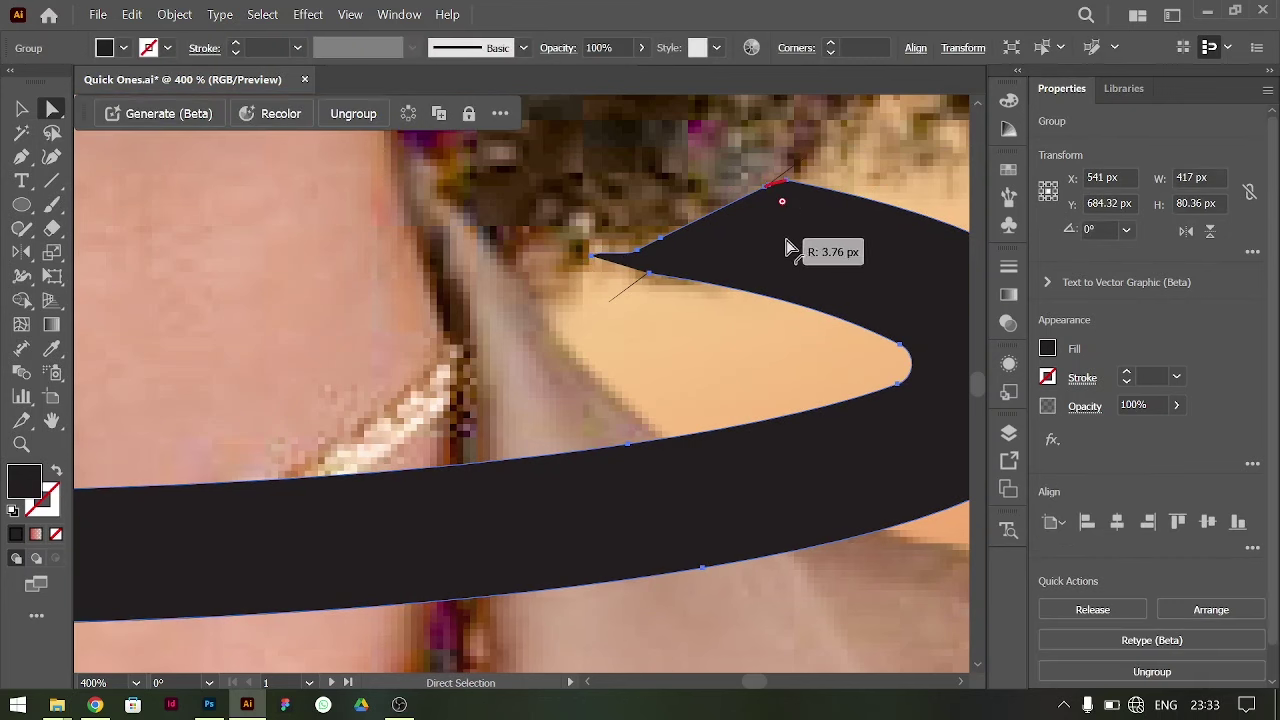
key("ctrl+-")
key("ctrl+-")
key("ctrl+-")
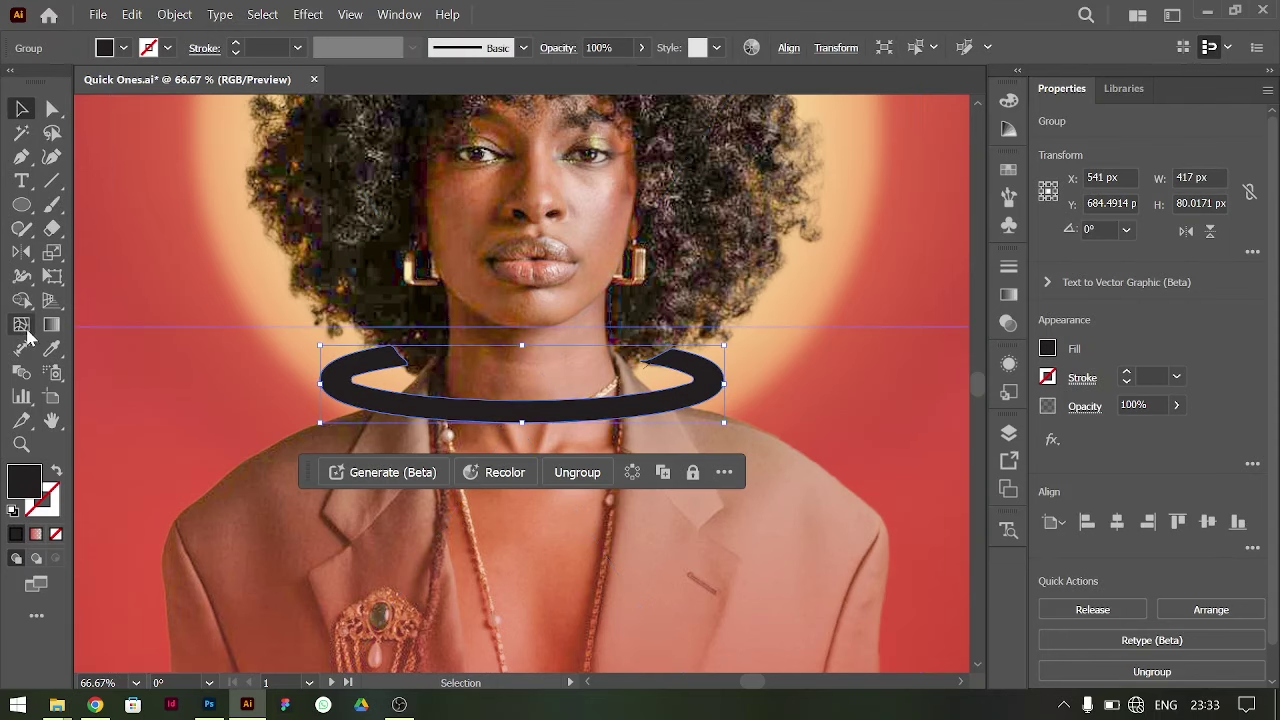
- Copy the five palette swatches under the ring and convert the ring to a gradient mesh with the Mesh Tool
key("ctrl+=")
key("ctrl+-")
key("ctrl+-")
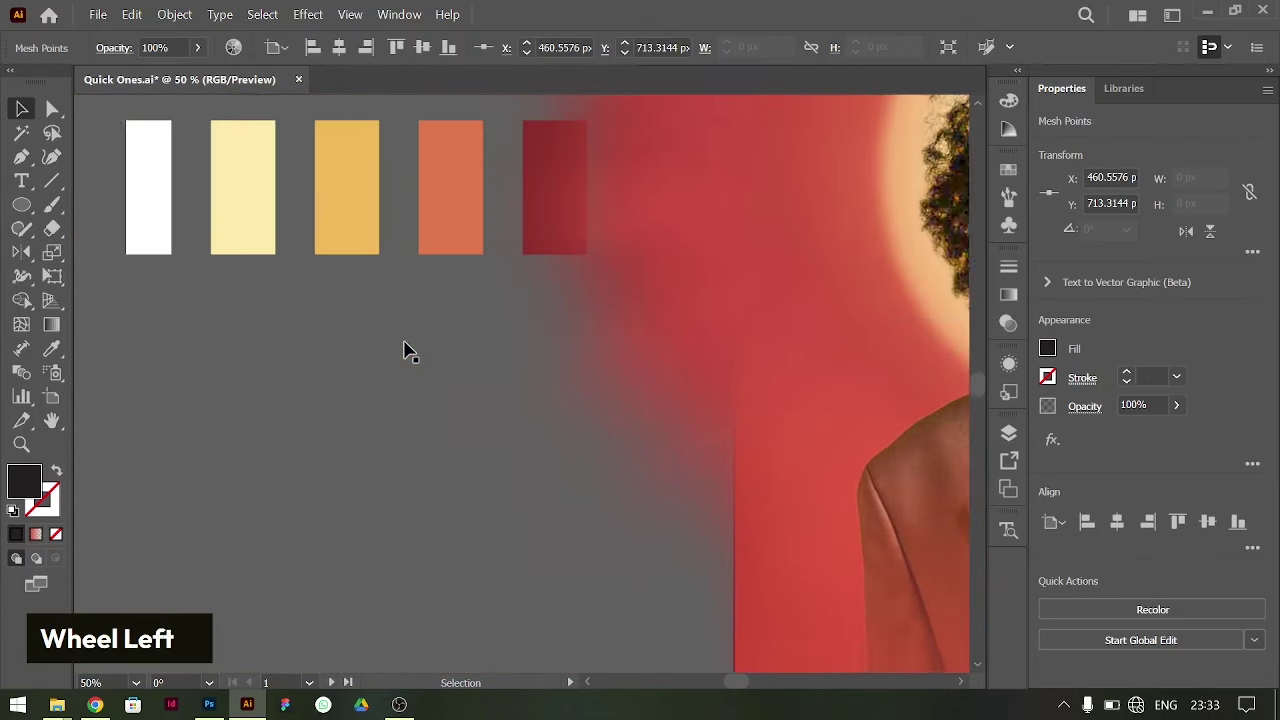
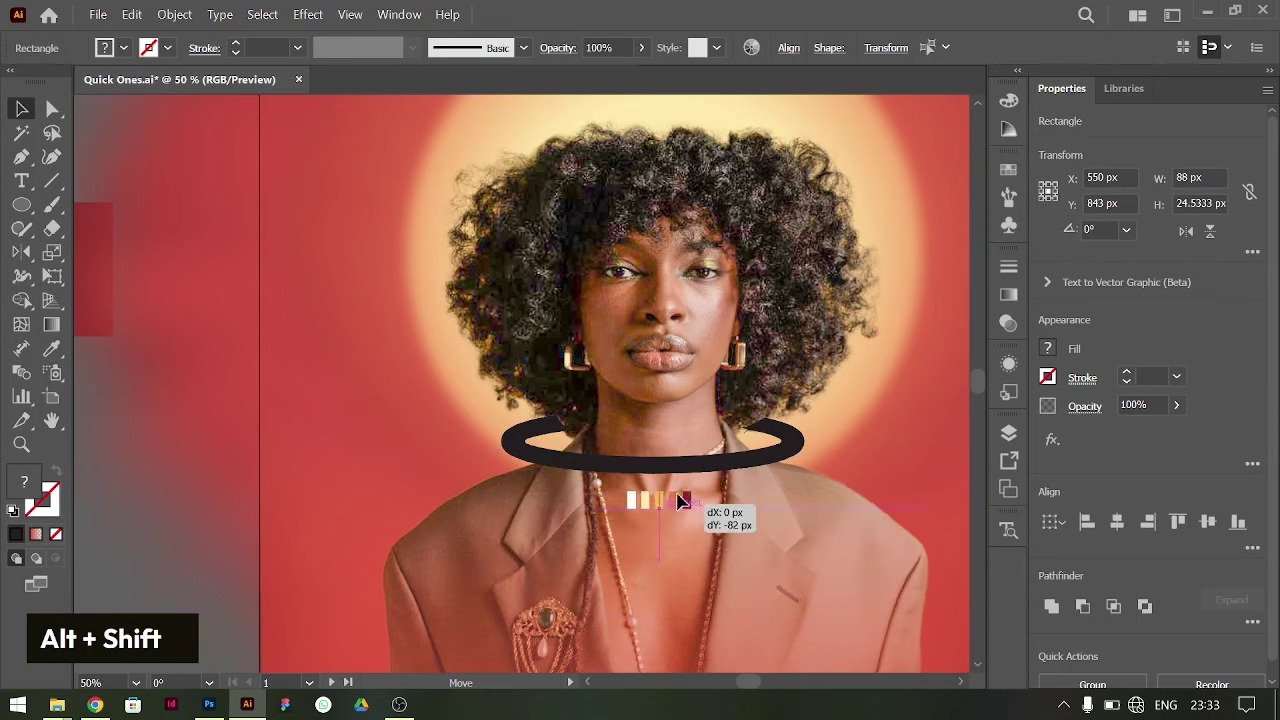
key("ctrl+=")
key("ctrl+=")
scroll("up", 3)
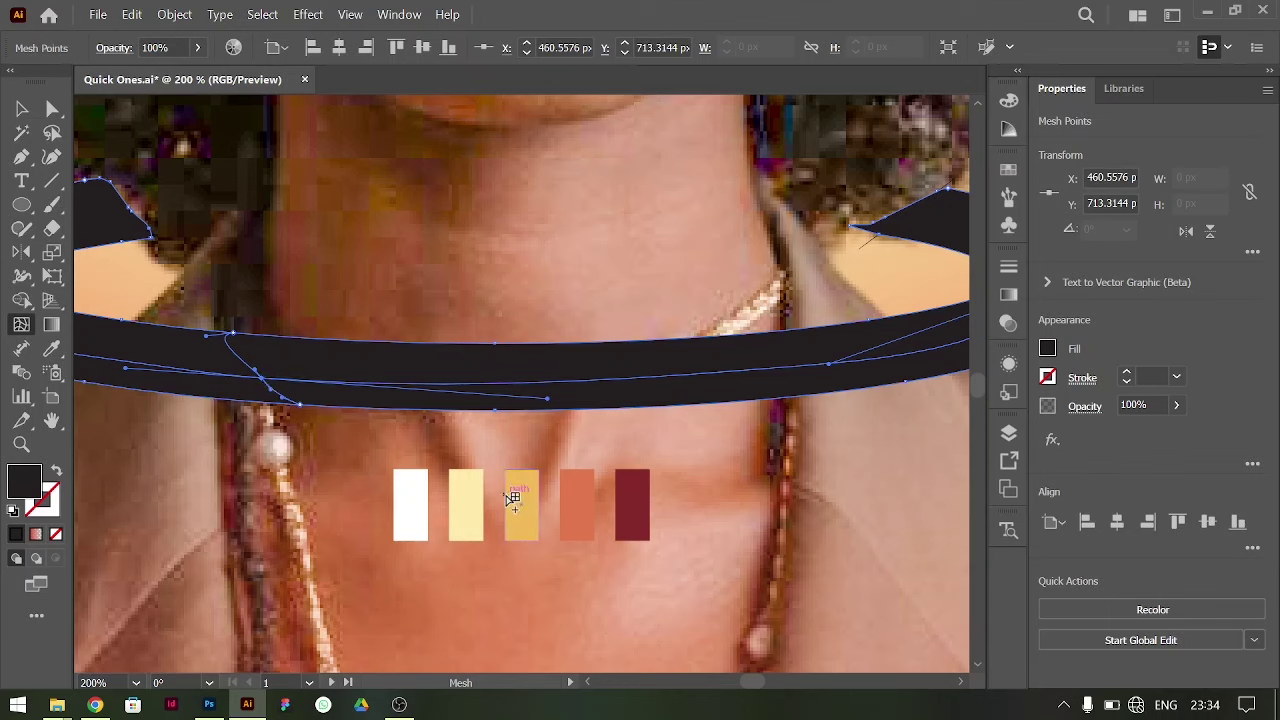
- Eyedropper swatch colours onto mesh points so the band shades from dark brown edges into golden yellow
type("i")
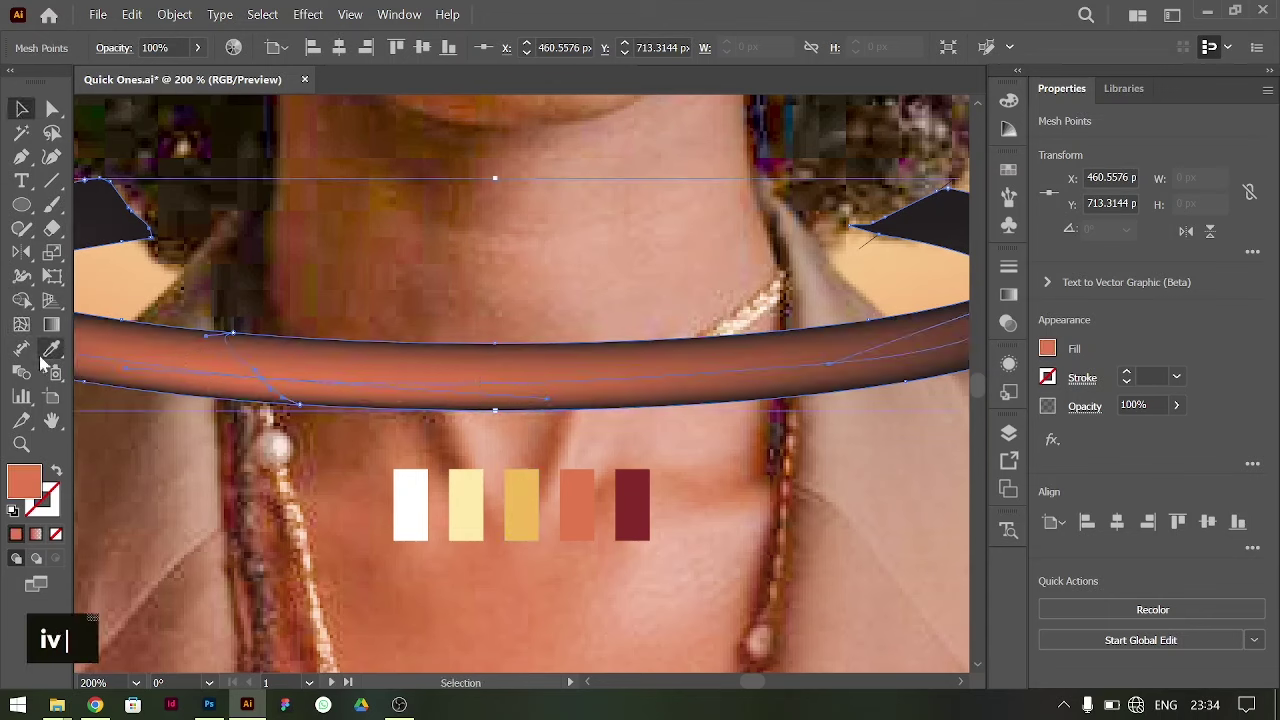
type("v")
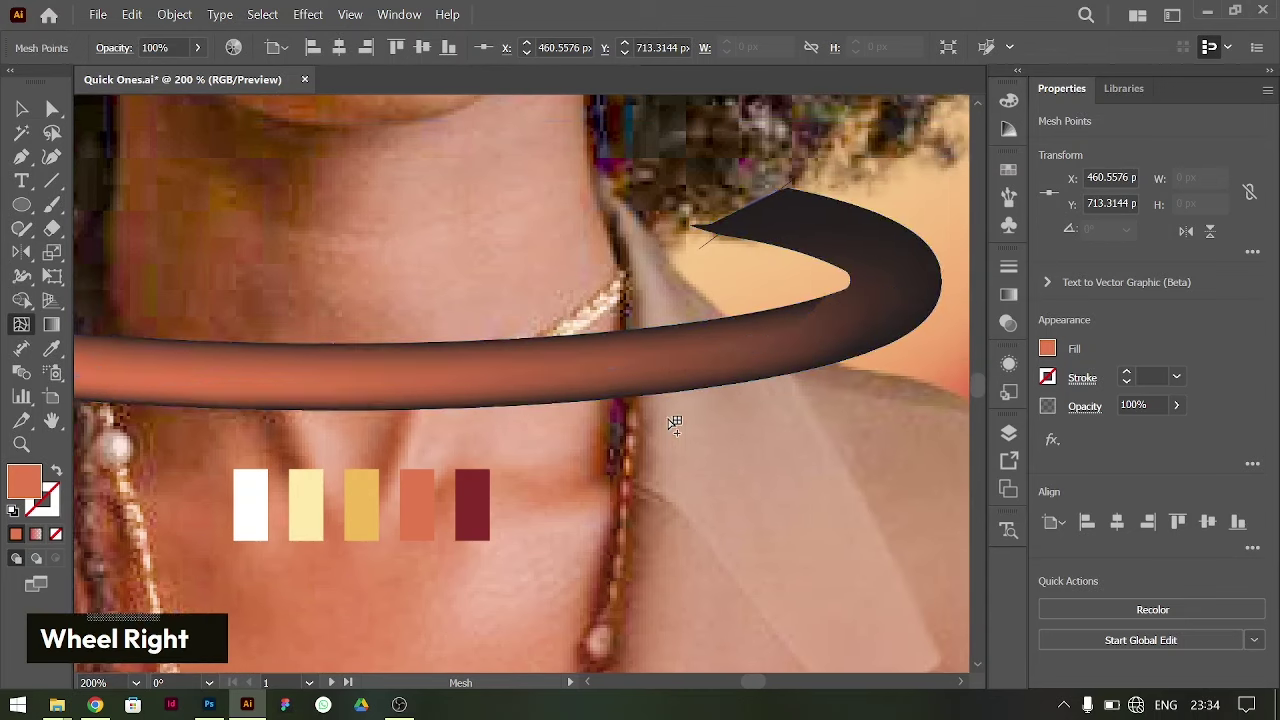
type("iv")
key("BackSpace")
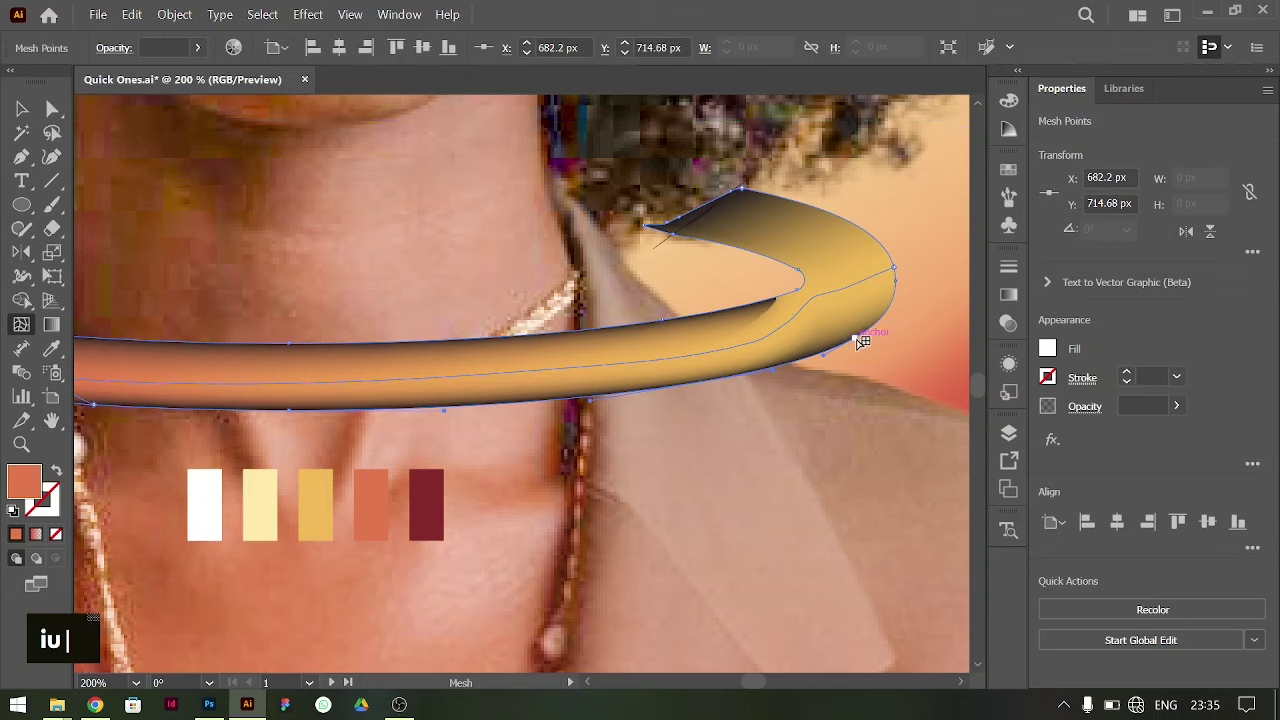
type("i")
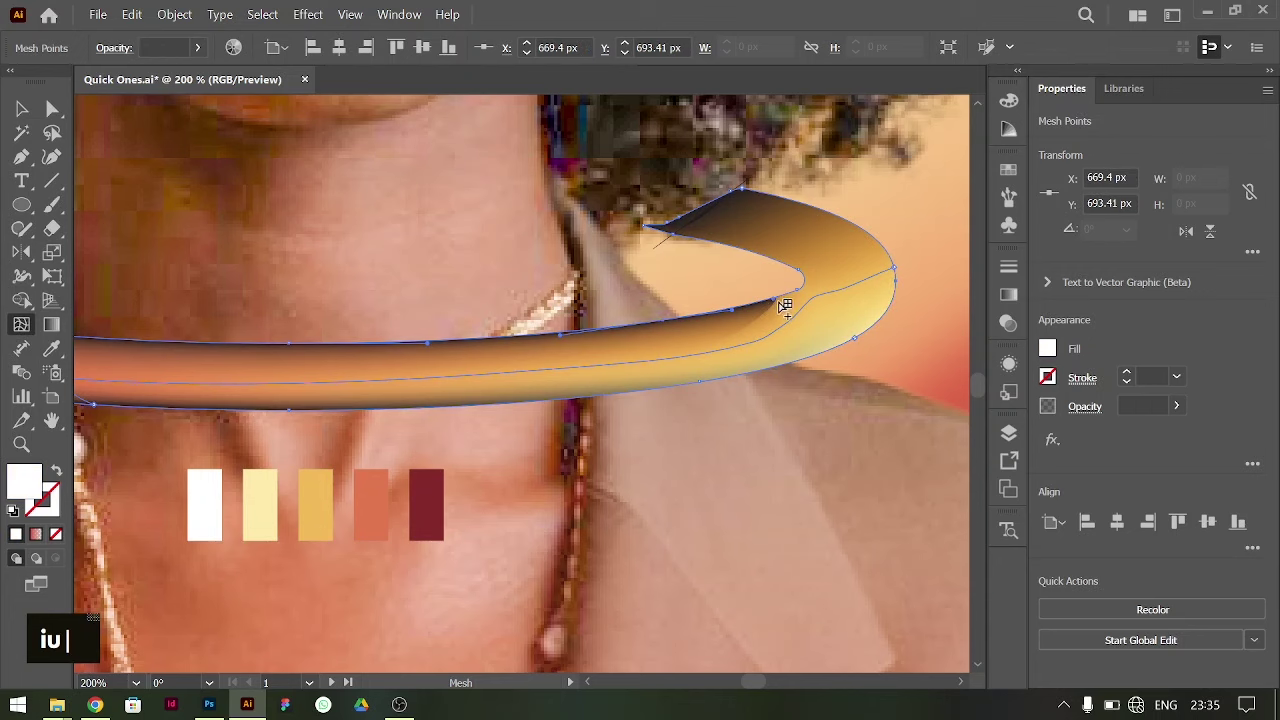
type("u")
- Add and reposition mesh points around the ring's curled end and fold
key("ctrl+=")
key("ctrl+=")
key("ctrl+-")
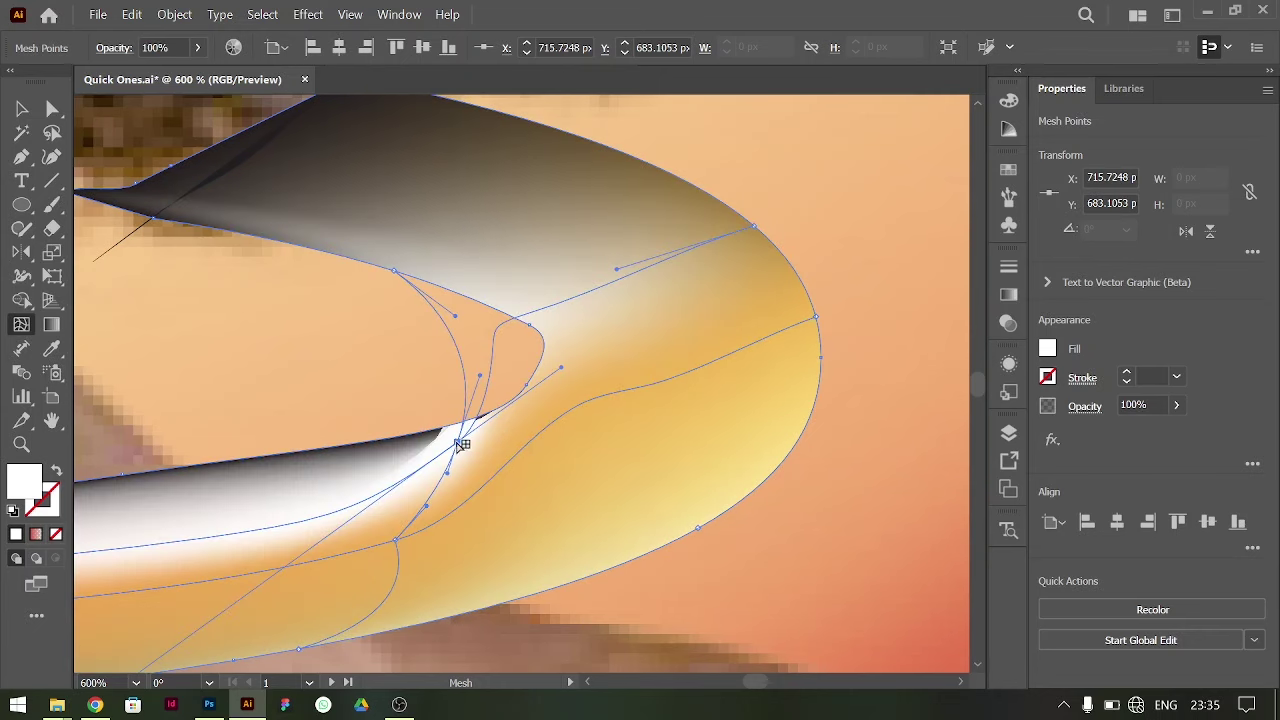
key("ctrl+z")
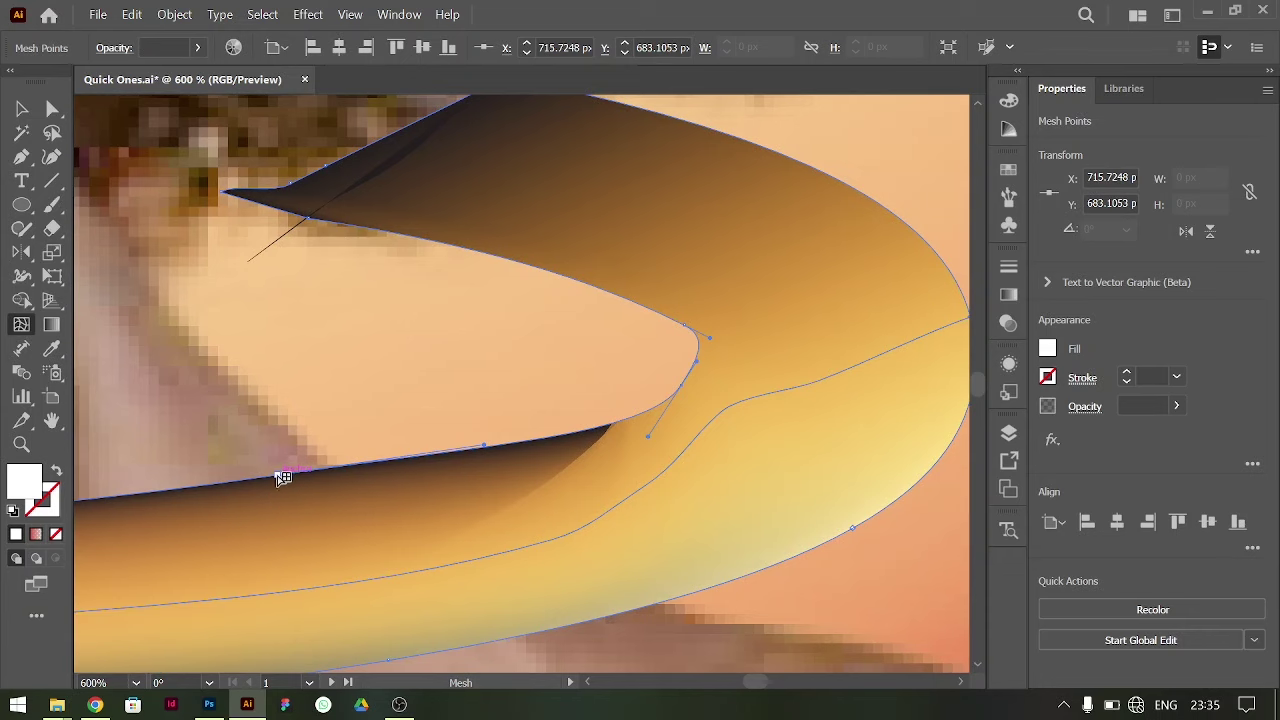
scroll("down", 3)
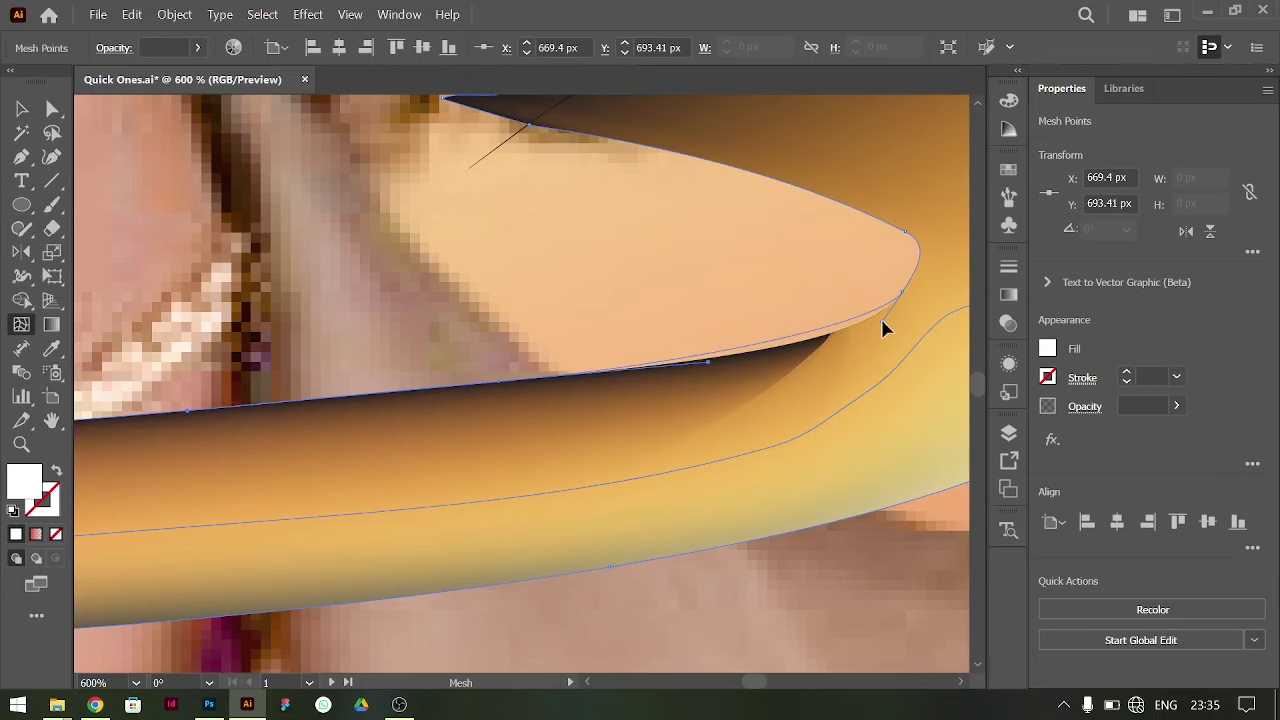
scroll("down", 3)
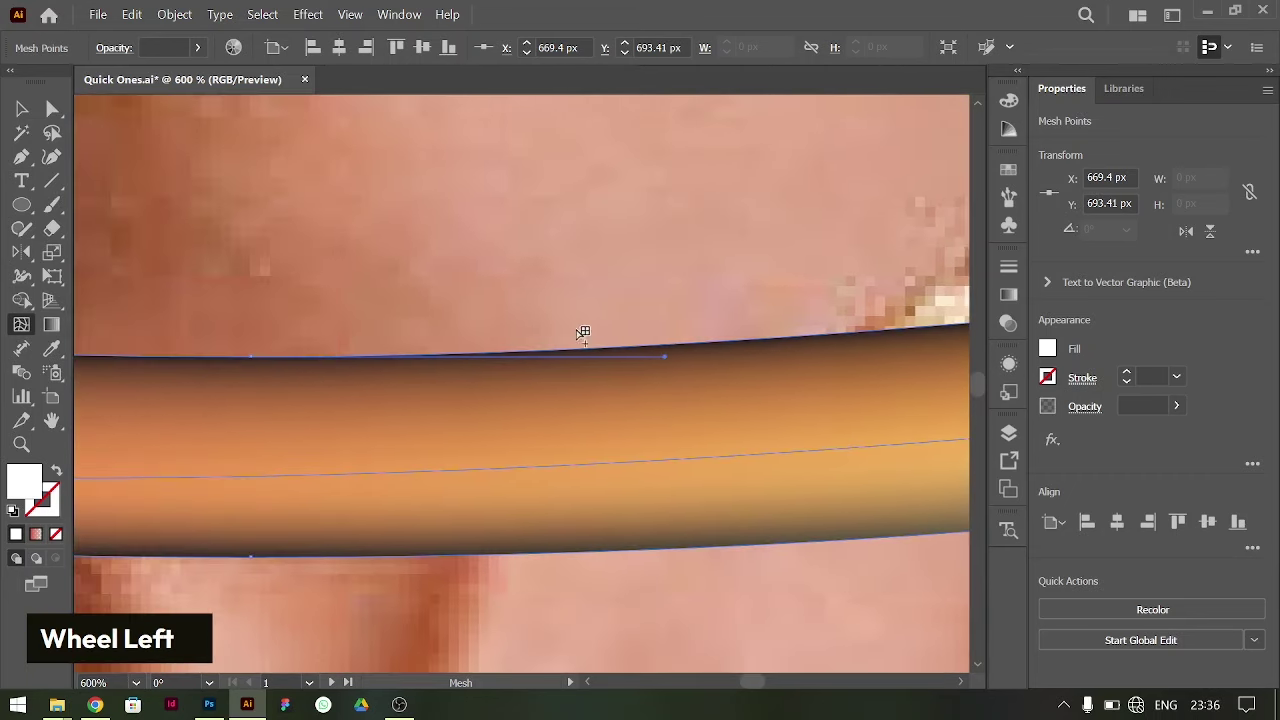
key("ctrl+-")
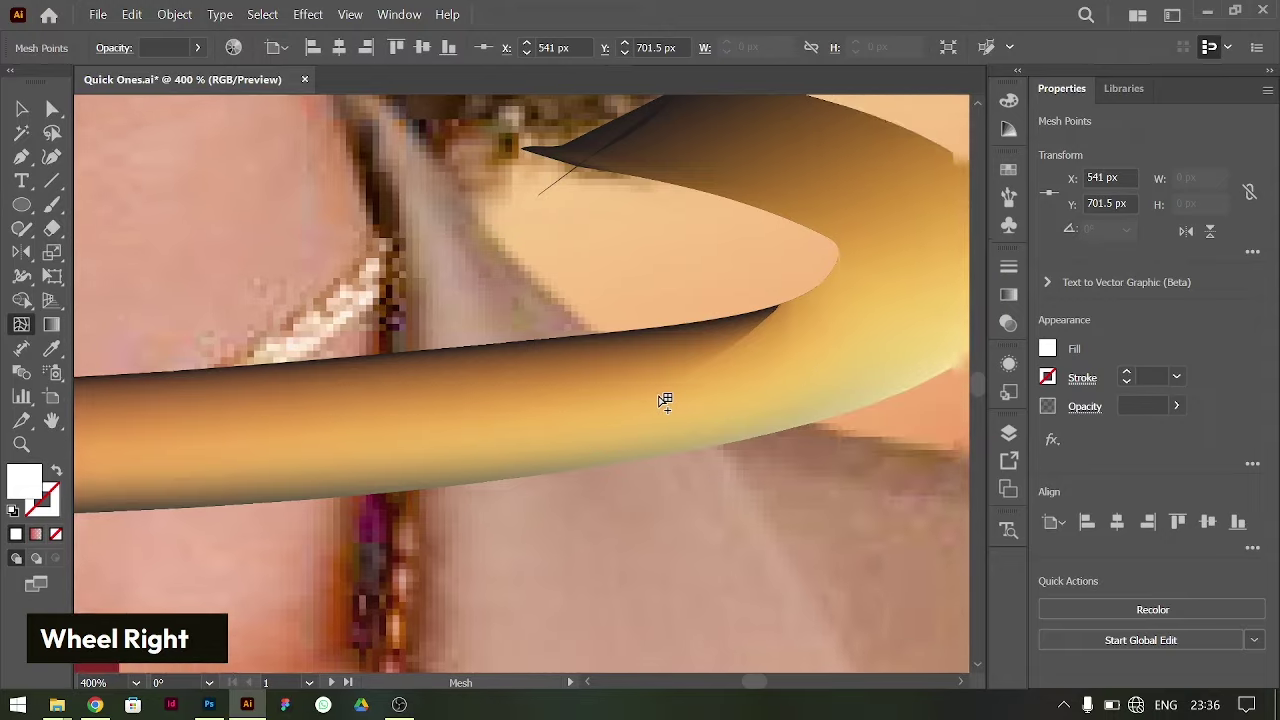
scroll("up", 3)
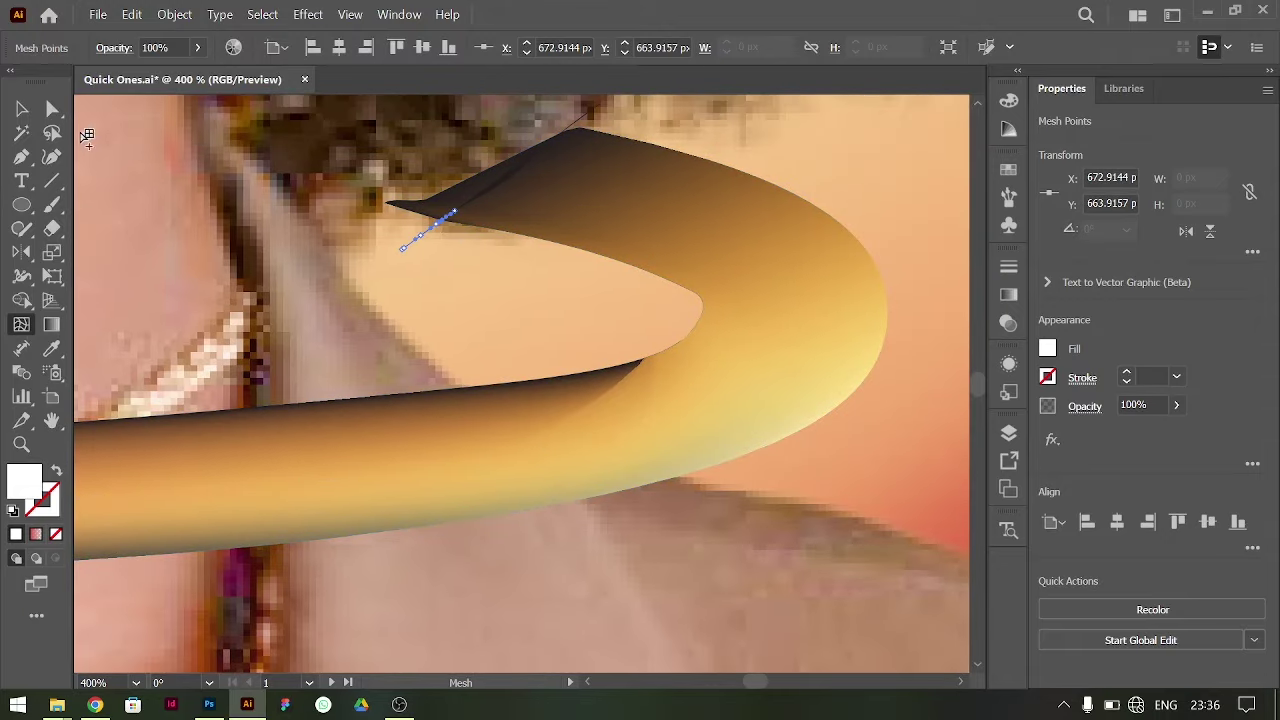
key("BackSpace")
- Tint the band's pointed tip deep red with sampled colour
type("u")
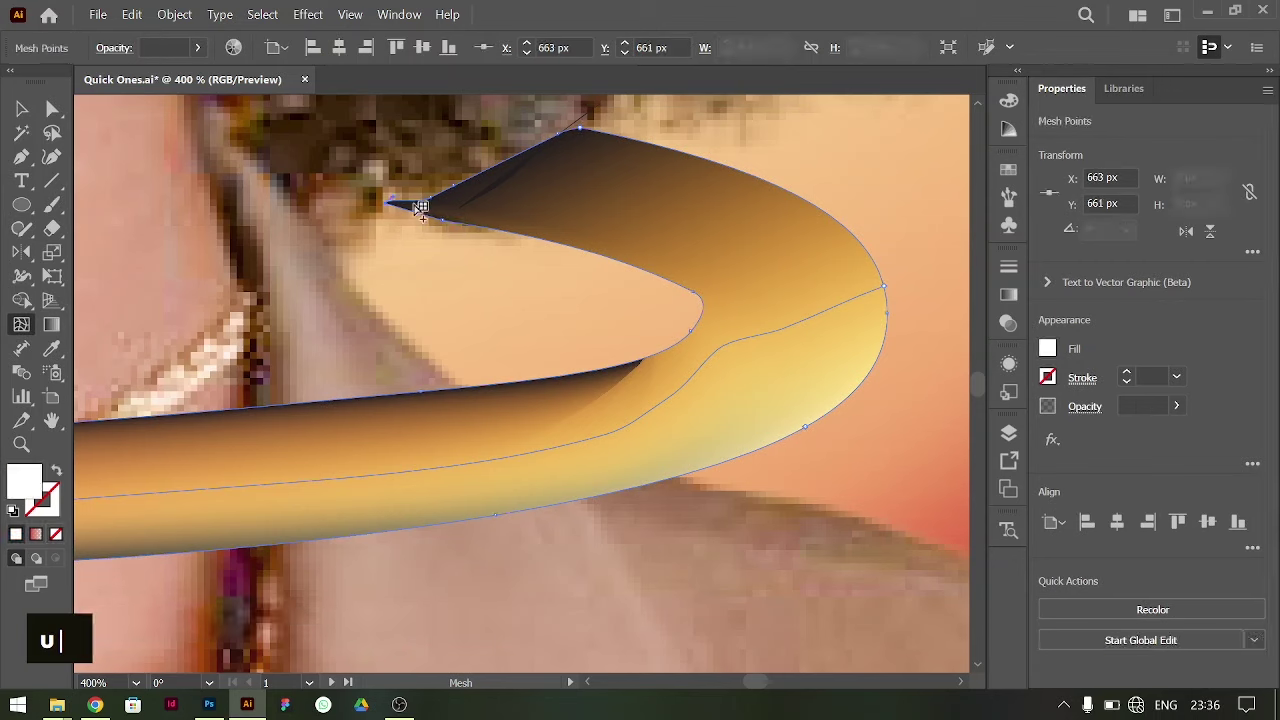
type("i")
scroll("down", 3)
scroll("down", 3)
scroll("up", 3)
key("ctrl+=")
type("v|")
key("BackSpace")
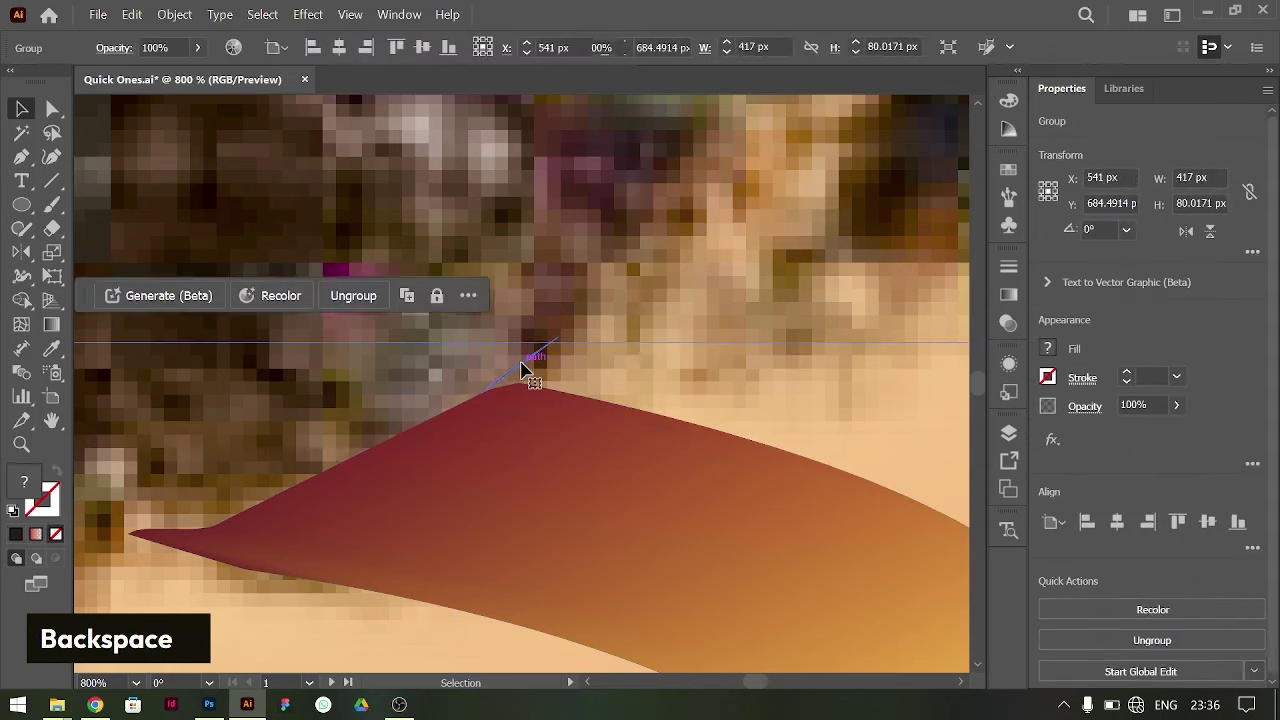
- Drag mesh points and handles at the fold so a maroon shadow curls into the golden band
key("BackSpace")
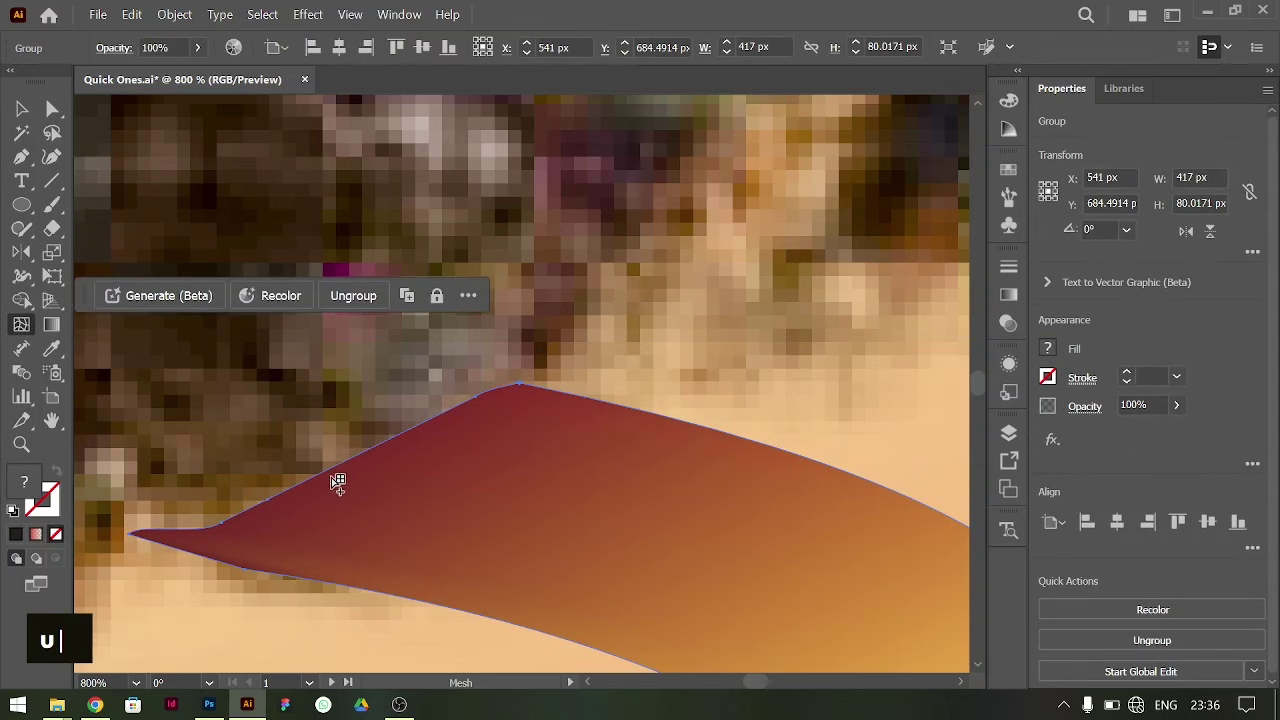
scroll("down", 3)
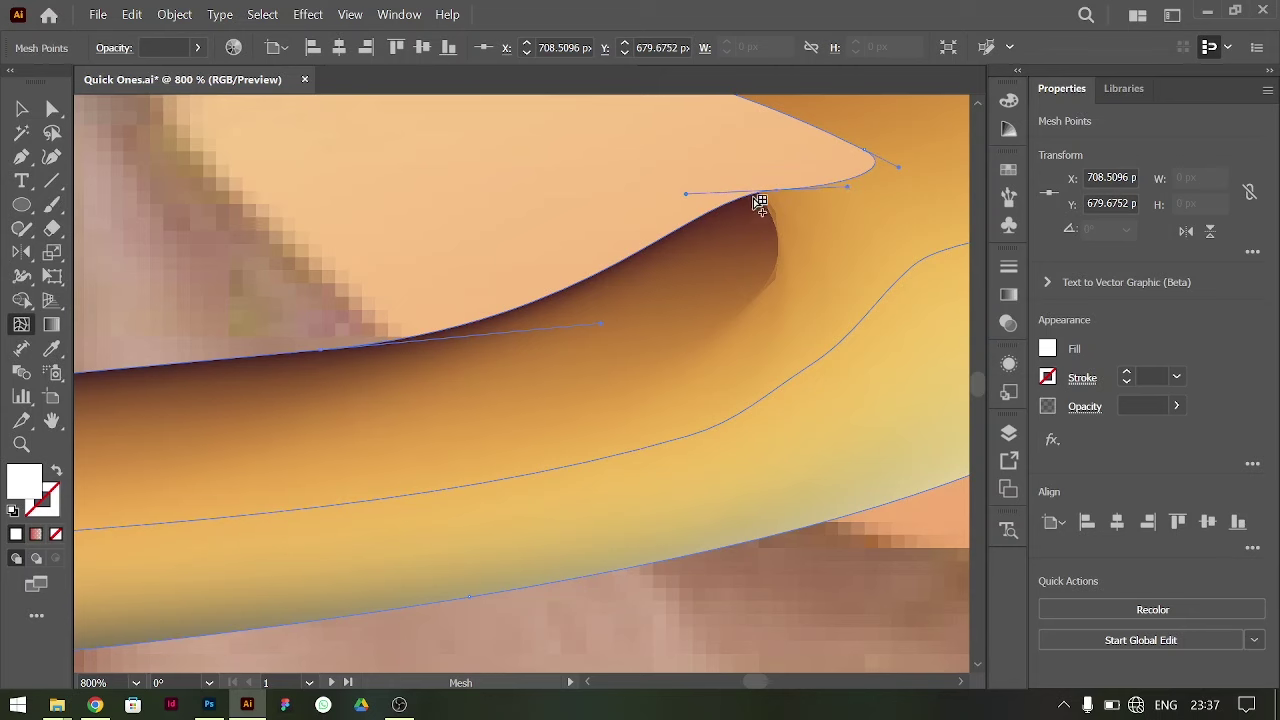
scroll("up", 3)
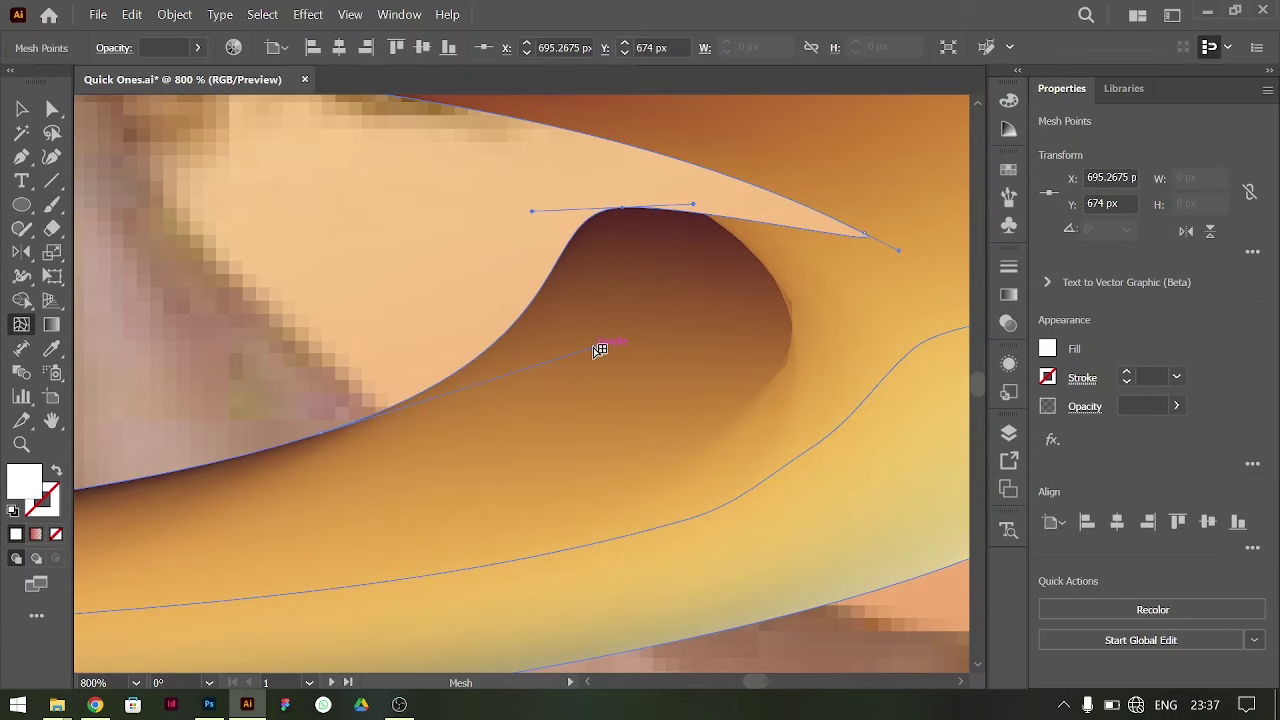
scroll("down", 3)
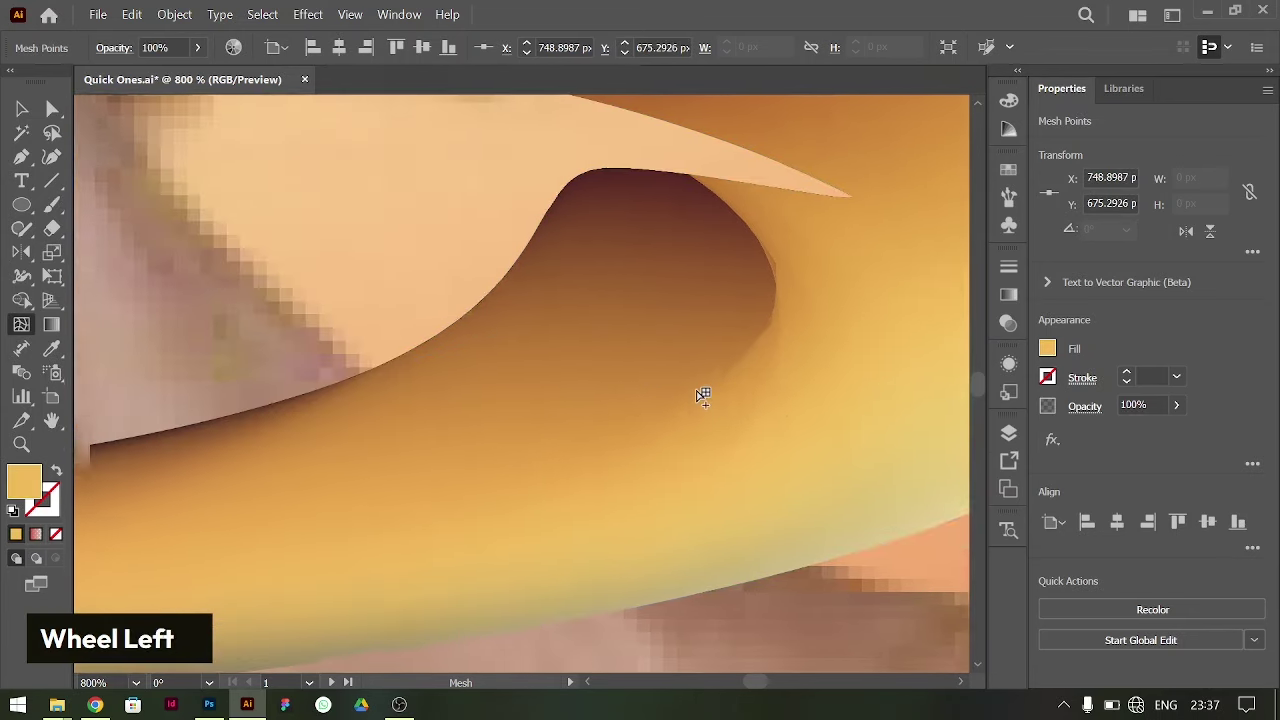
- Undo the last handle moves and reshade the curled end from near-black into coral orange
key("ctrl+z")
key("ctrl+z")
key("ctrl+z")
key("ctrl+z")
key("ctrl+z")
key("ctrl+z")
key("ctrl+z")
scroll("down", 3)
scroll("down", 3)
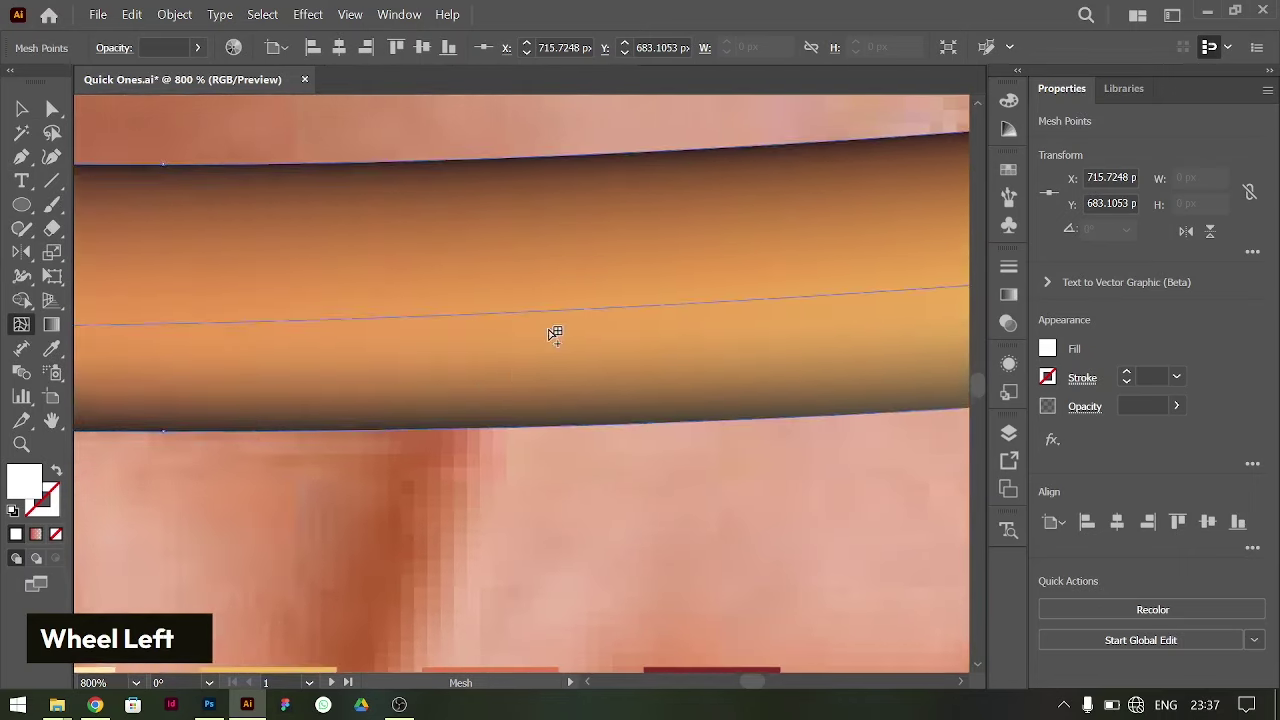
key("ctrl+-")
- Sample palette colours onto mesh points at the band's end with the Eyedropper and Mesh tools
key("ctrl+-")
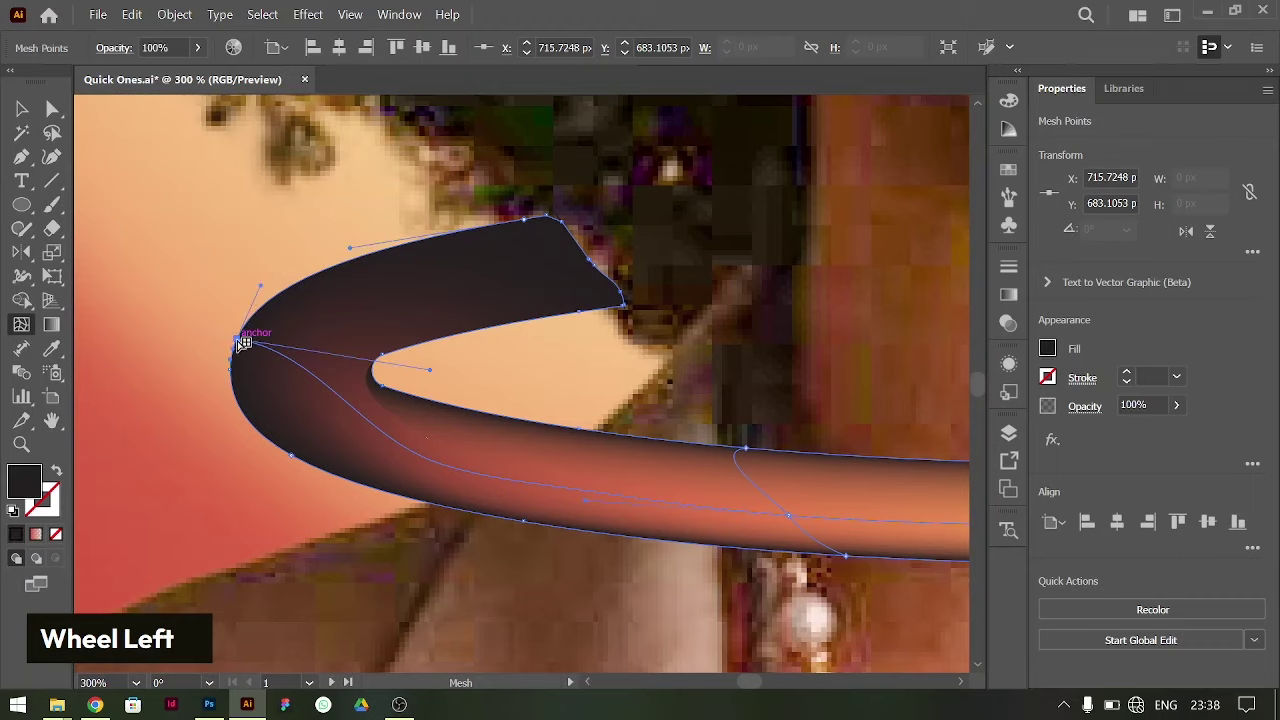
key("i")
scroll("down", 3)
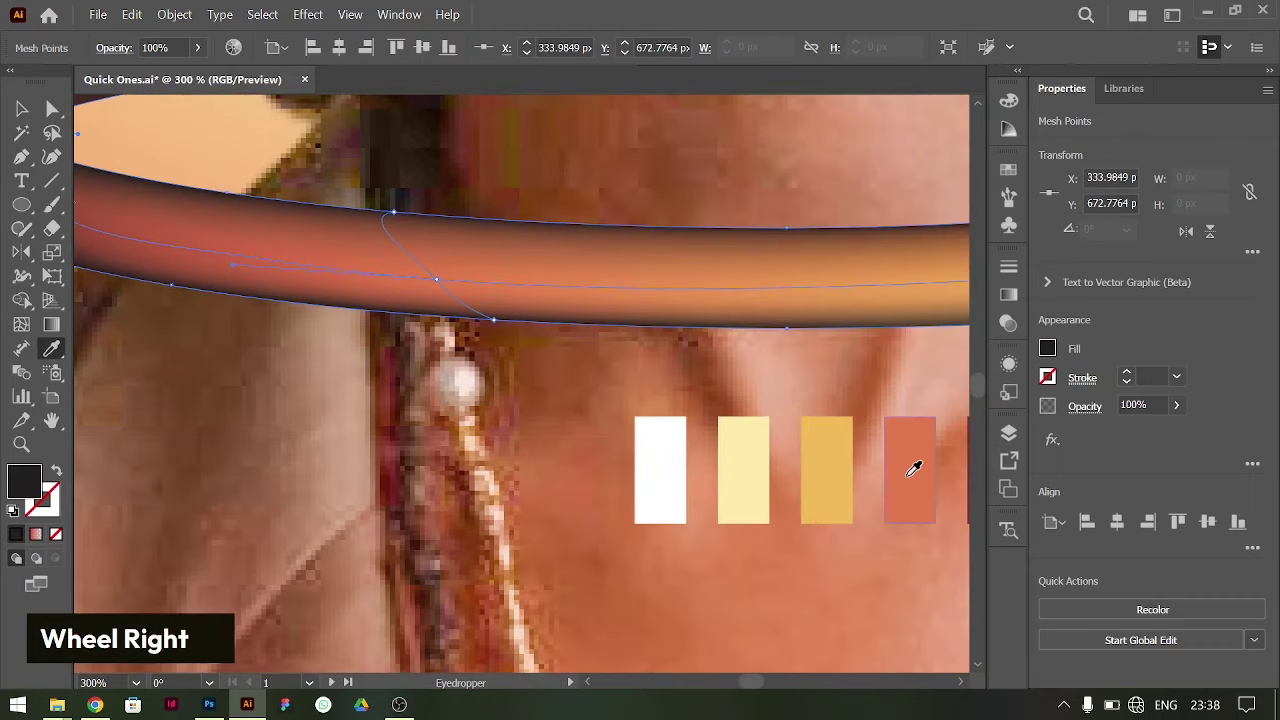
scroll("up", 3)
type("u|")
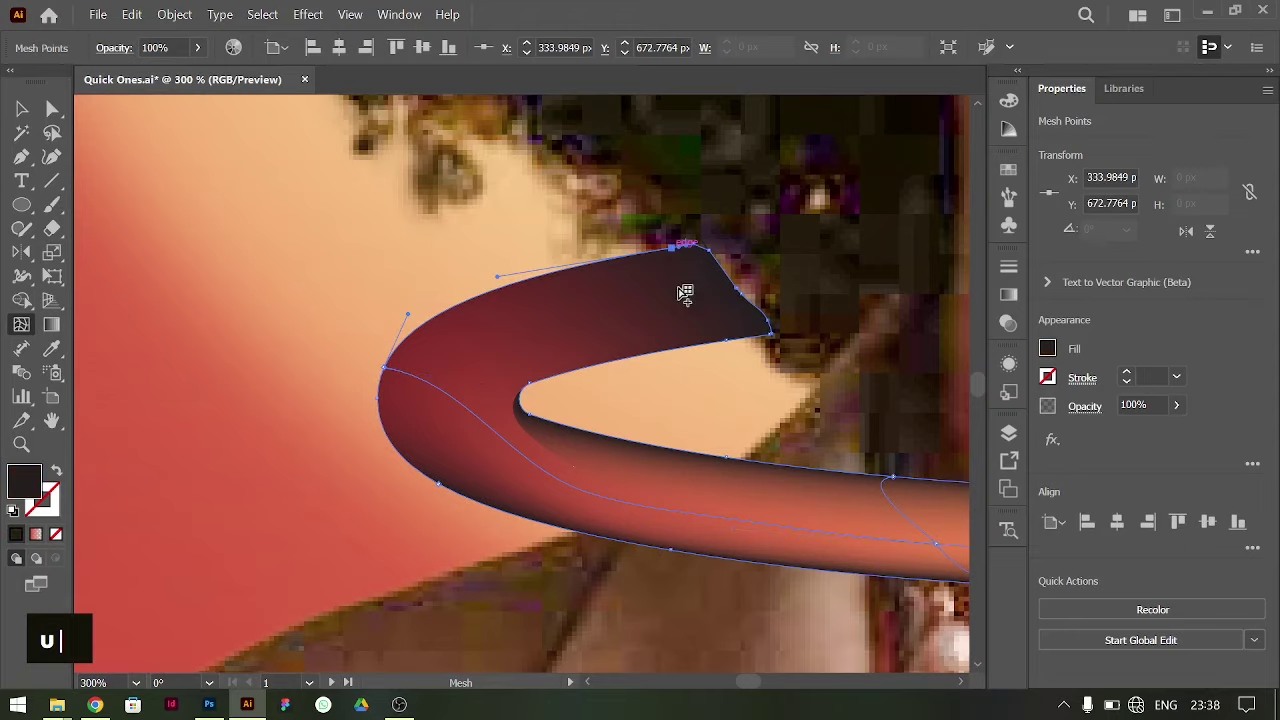
scroll("down", 3)
type("i|")
scroll("up", 3)
type("i|")
- Recolour mesh points at the ring's dark tip toward deep maroon
key("ctrl+=")
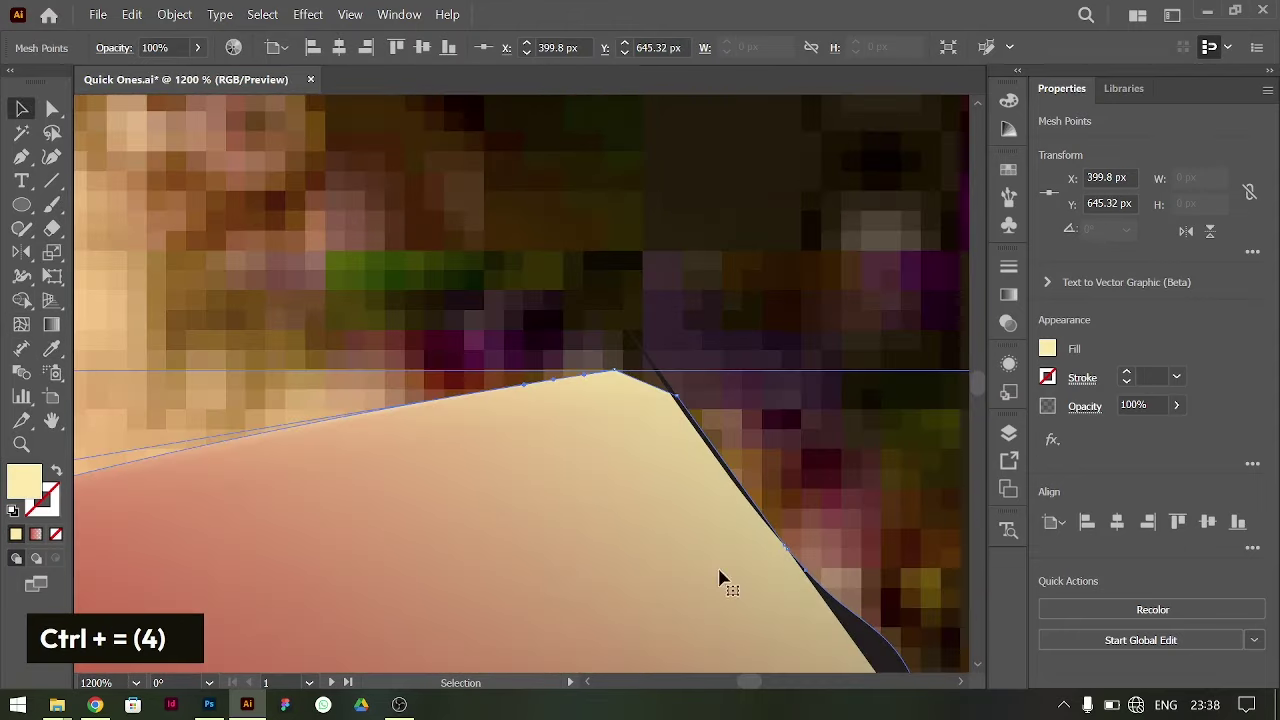
scroll("down", 3)
key("BackSpace")
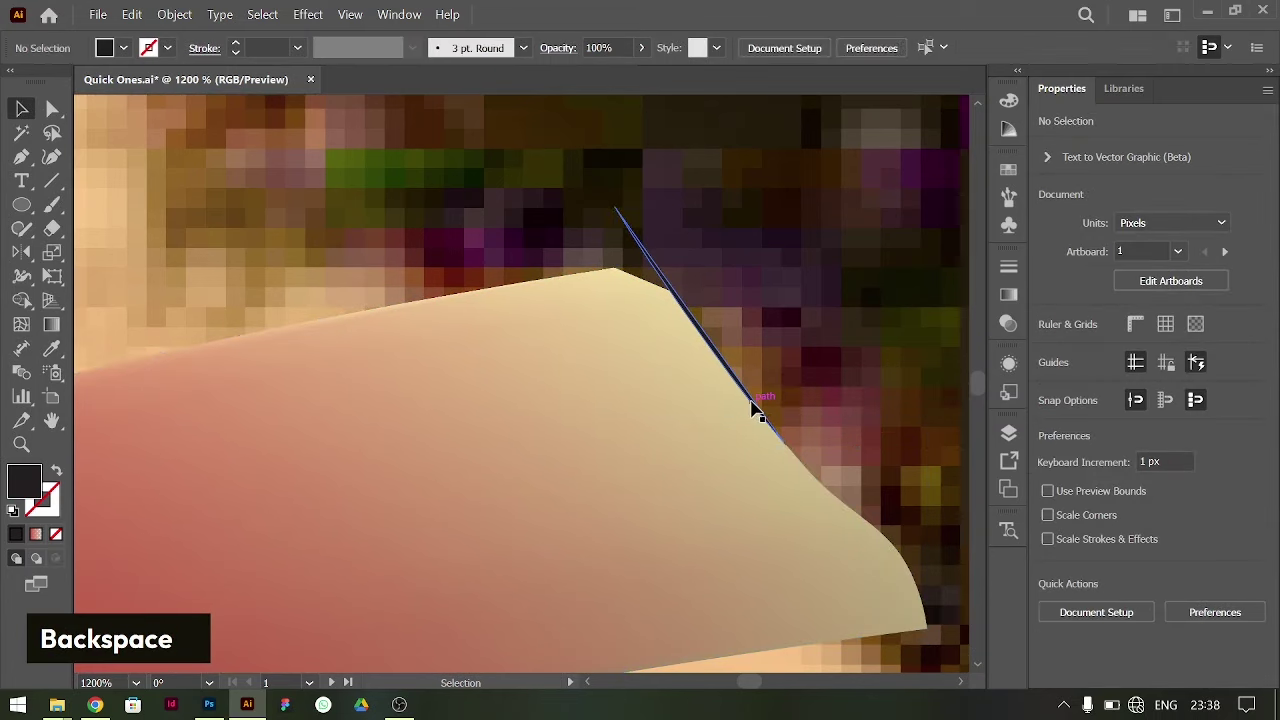
type("i")
scroll("down", 3)
type("iu")
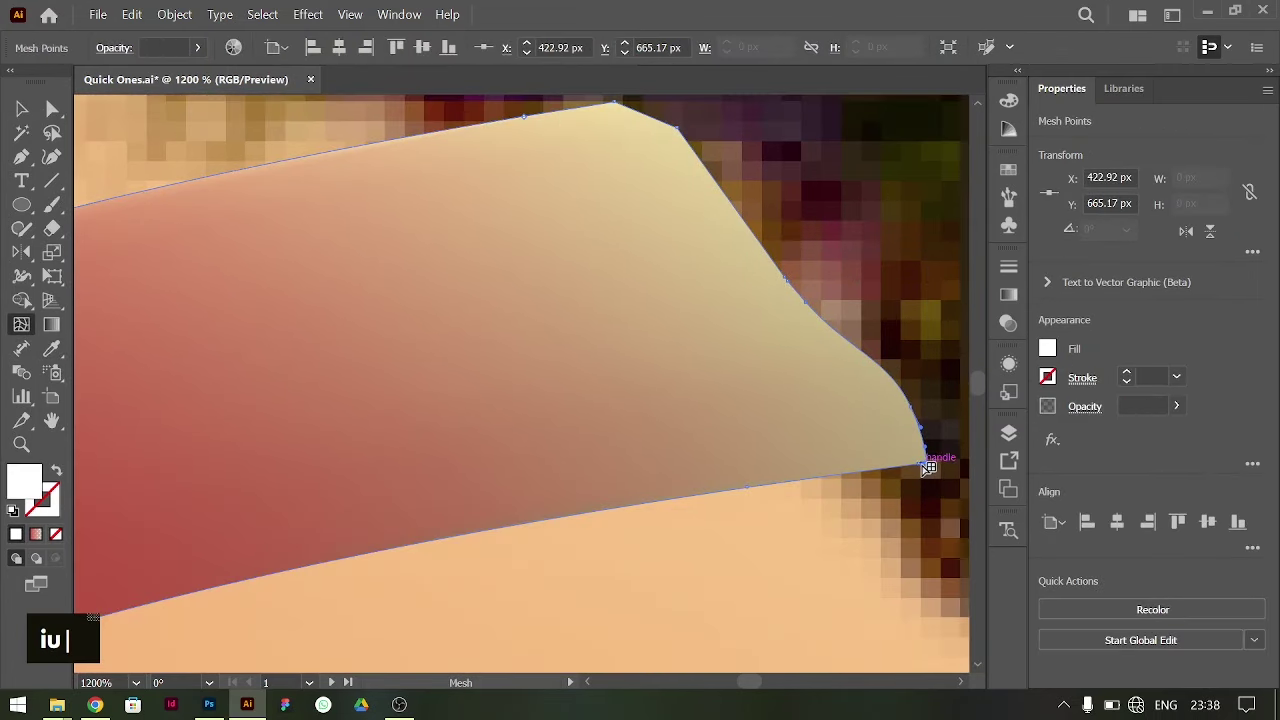
type("iu |")
scroll("down", 3)
- Shade points along the band salmon and gold, sampling from the swatches below
key("ctrl+-")
scroll("down", 3)
key("ctrl+z")
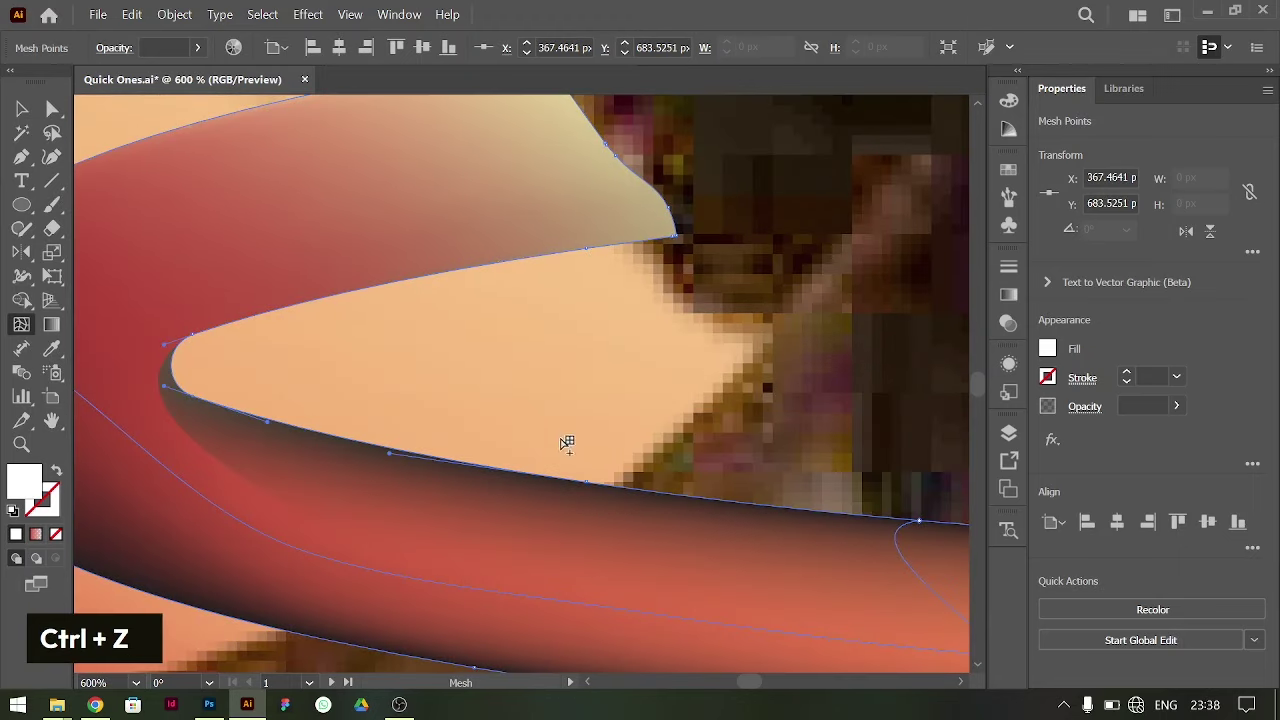
scroll("down", 3)
type("i|")
key("ctrl+-")
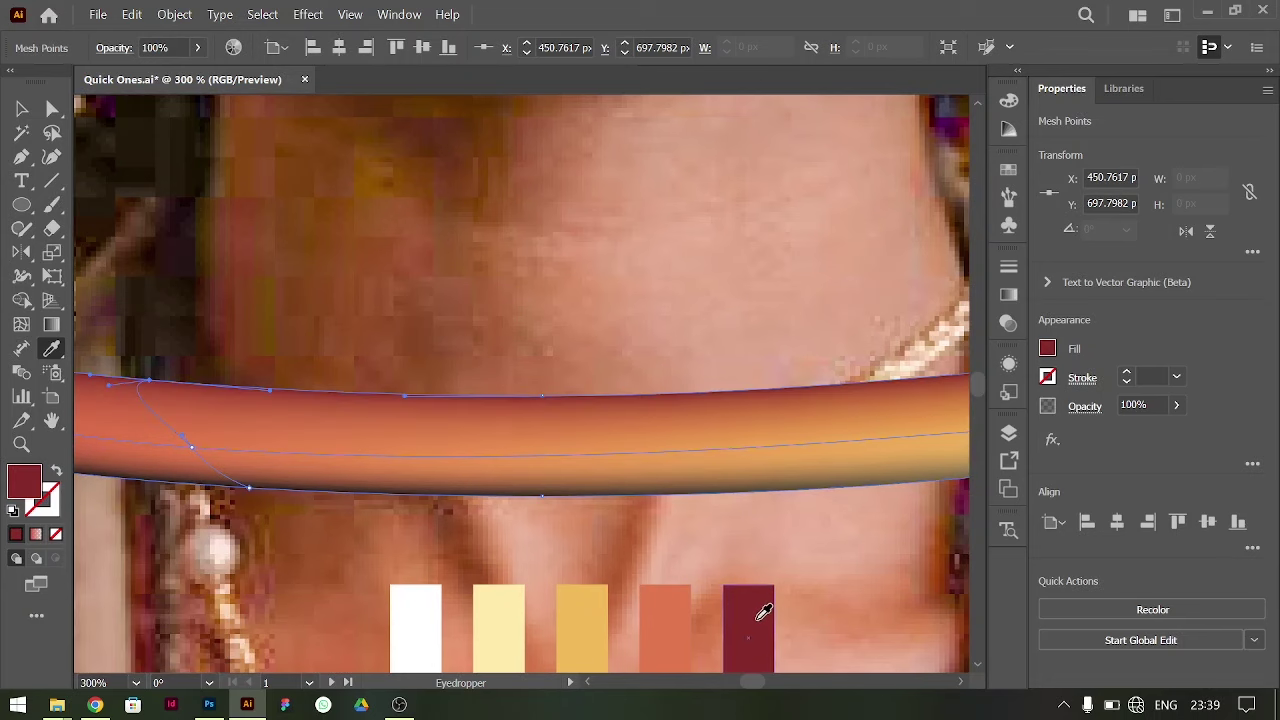
type("u|")
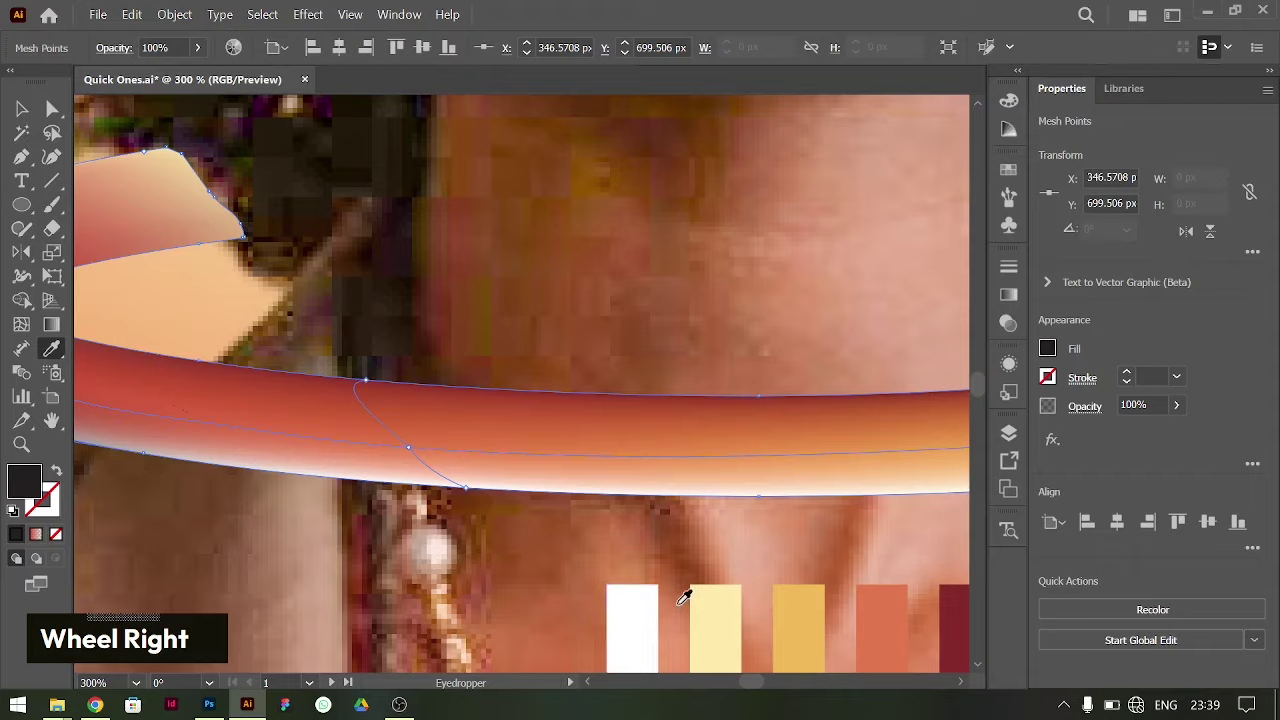
type("ui")
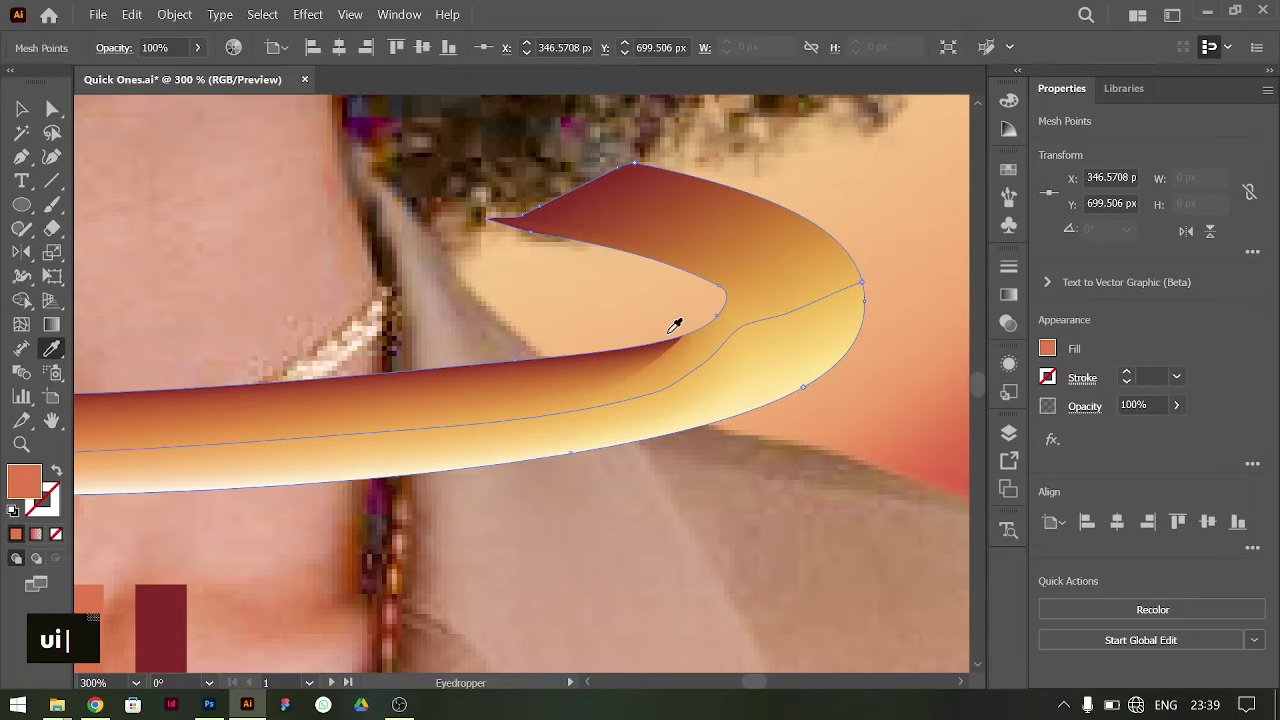
type("u")
- Adjust individual mesh anchors with Direct Selection to add the white lower-edge highlight
key("ctrl+=")
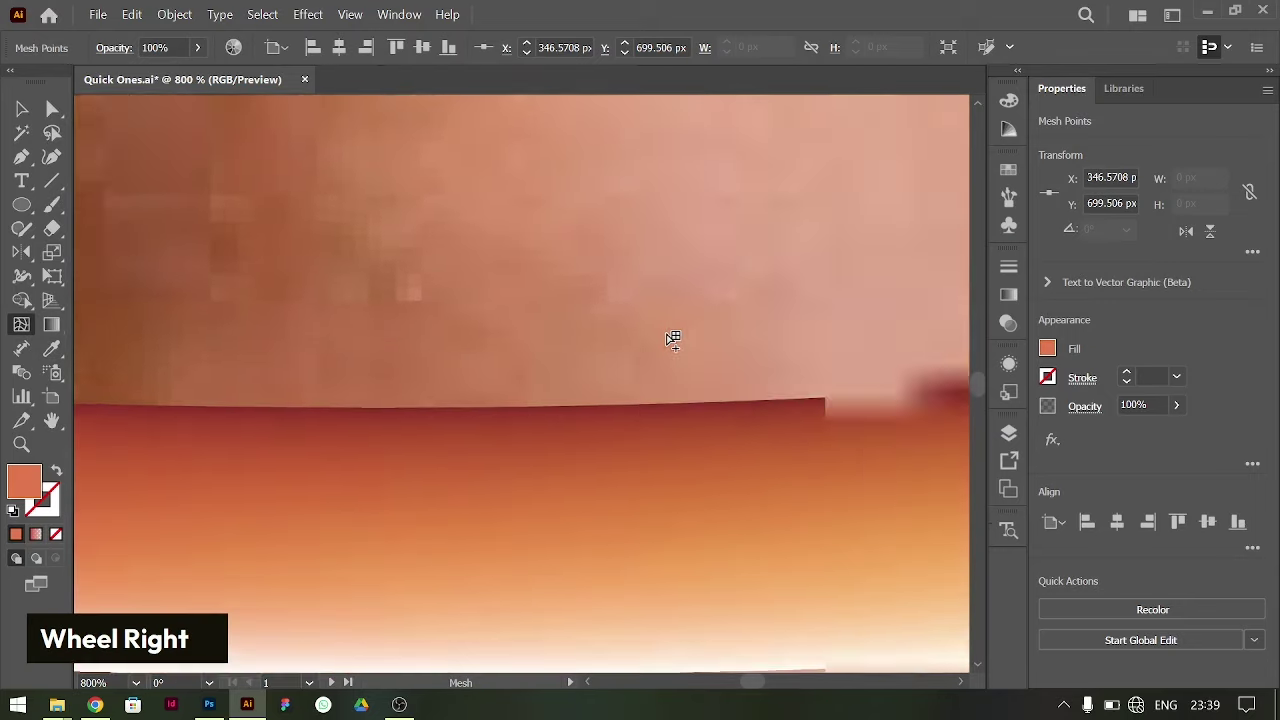
scroll("up", 3)
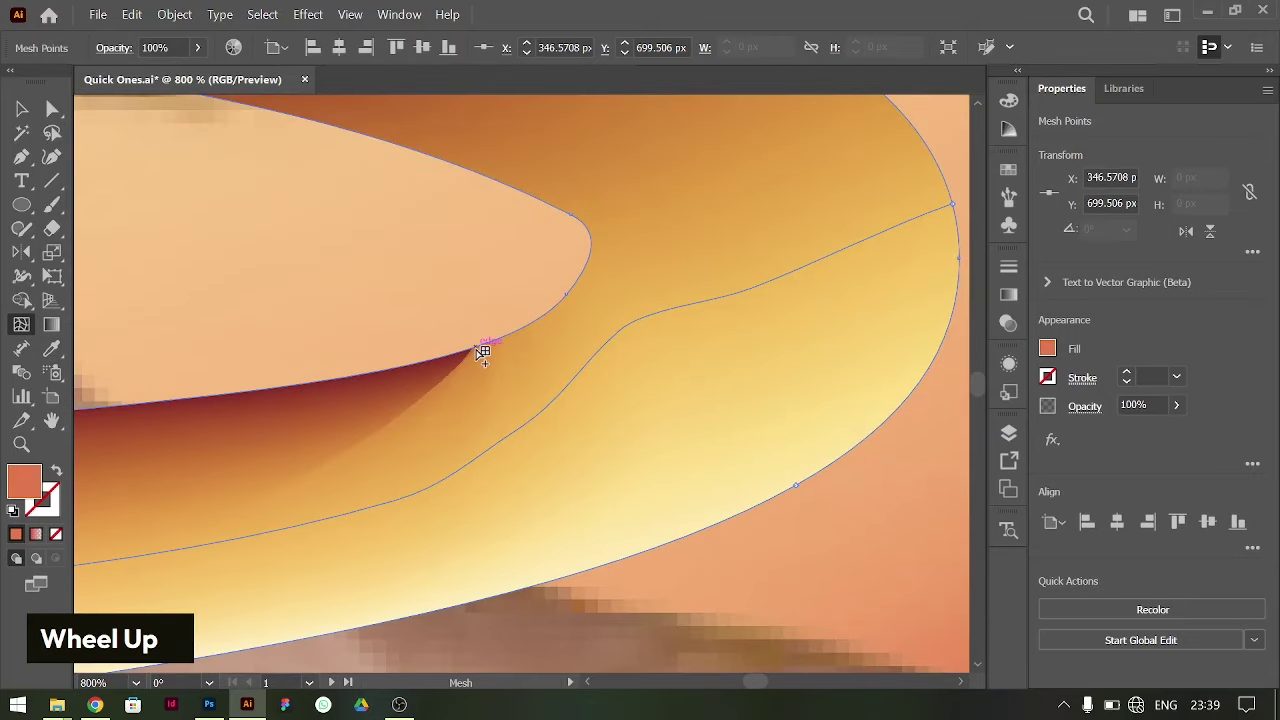
key("a")
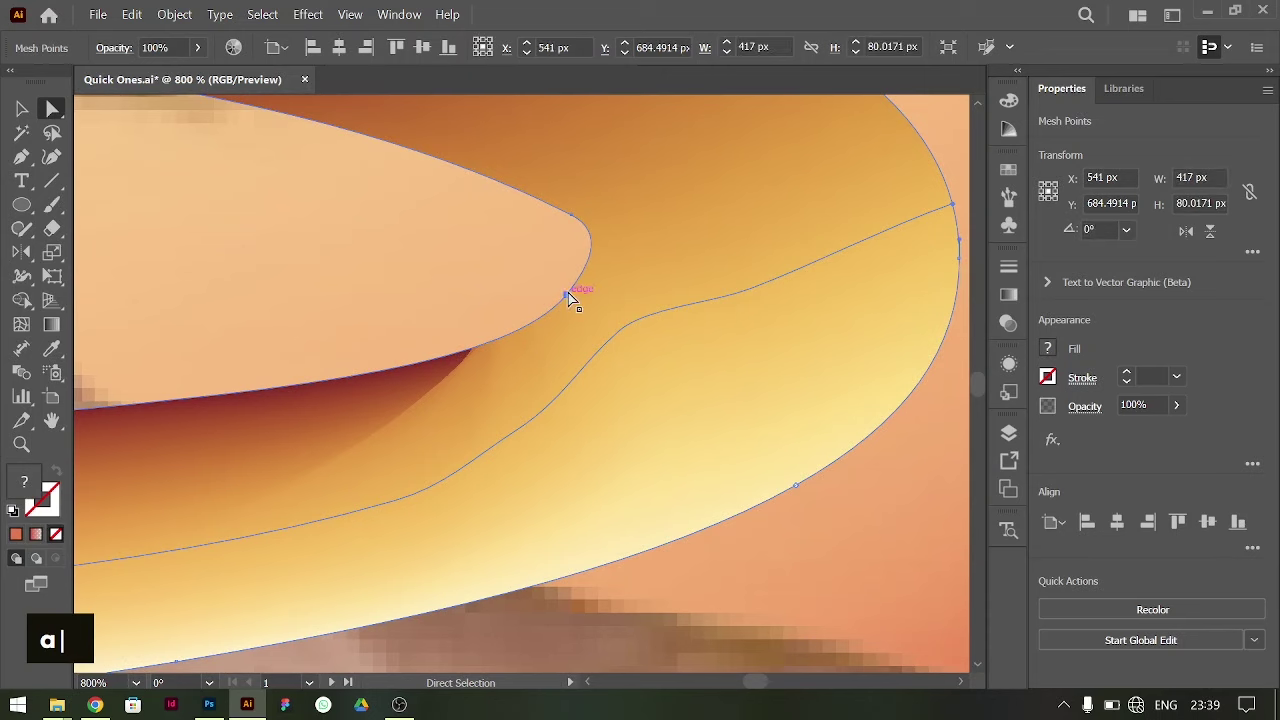
key("a")
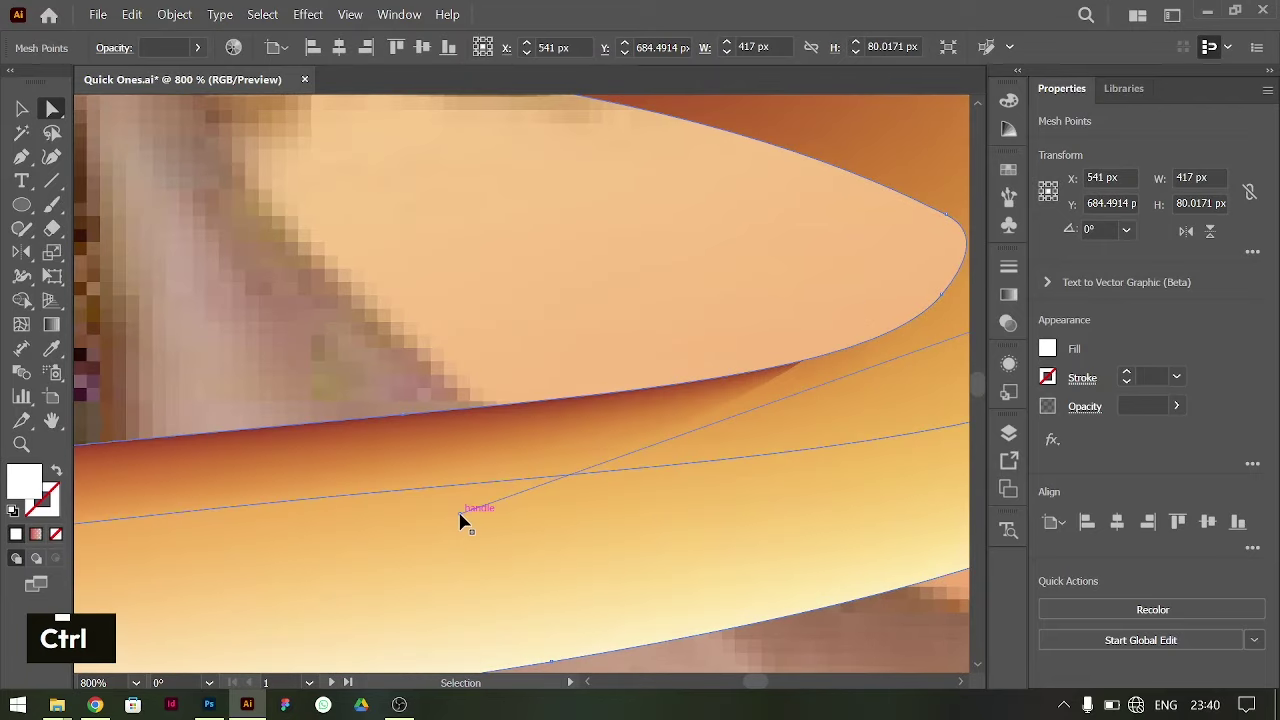
key("ctrl+-")
key("ctrl+-")
key("ctrl+-")
key("ctrl+-")
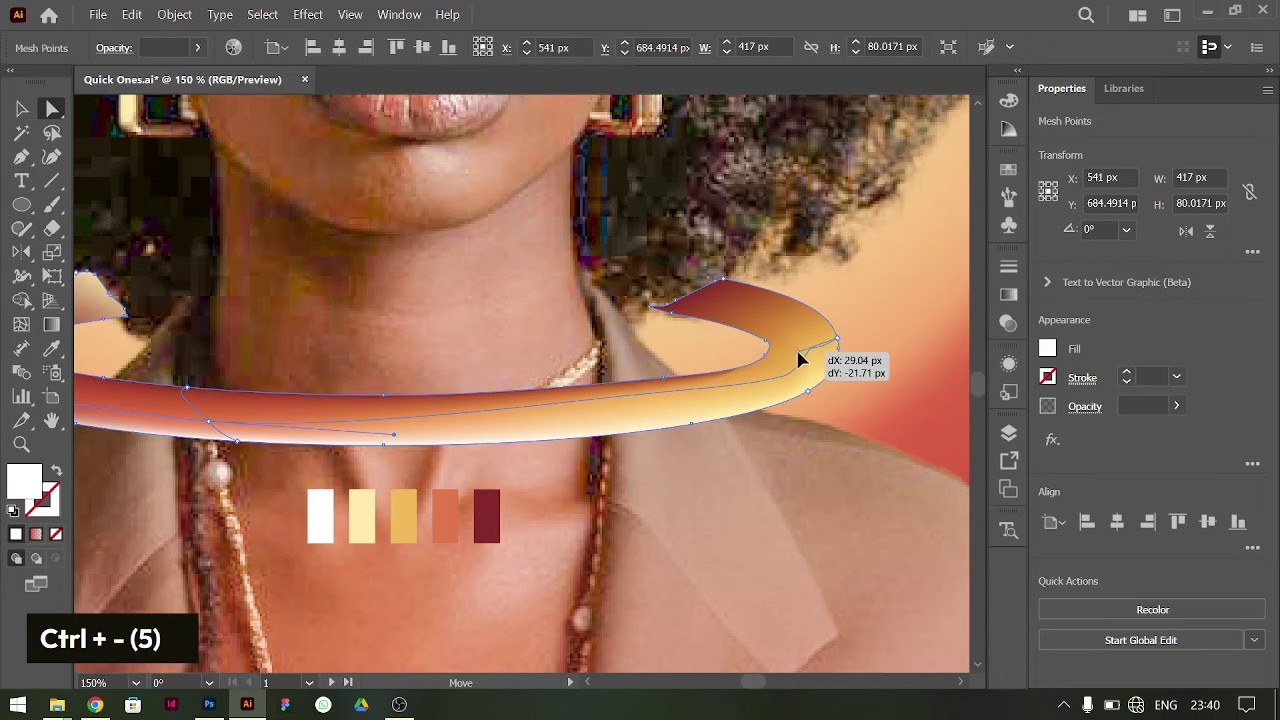
- Refine handles at the fold and curved end, then fit the whole poster in view
key("ctrl+=")
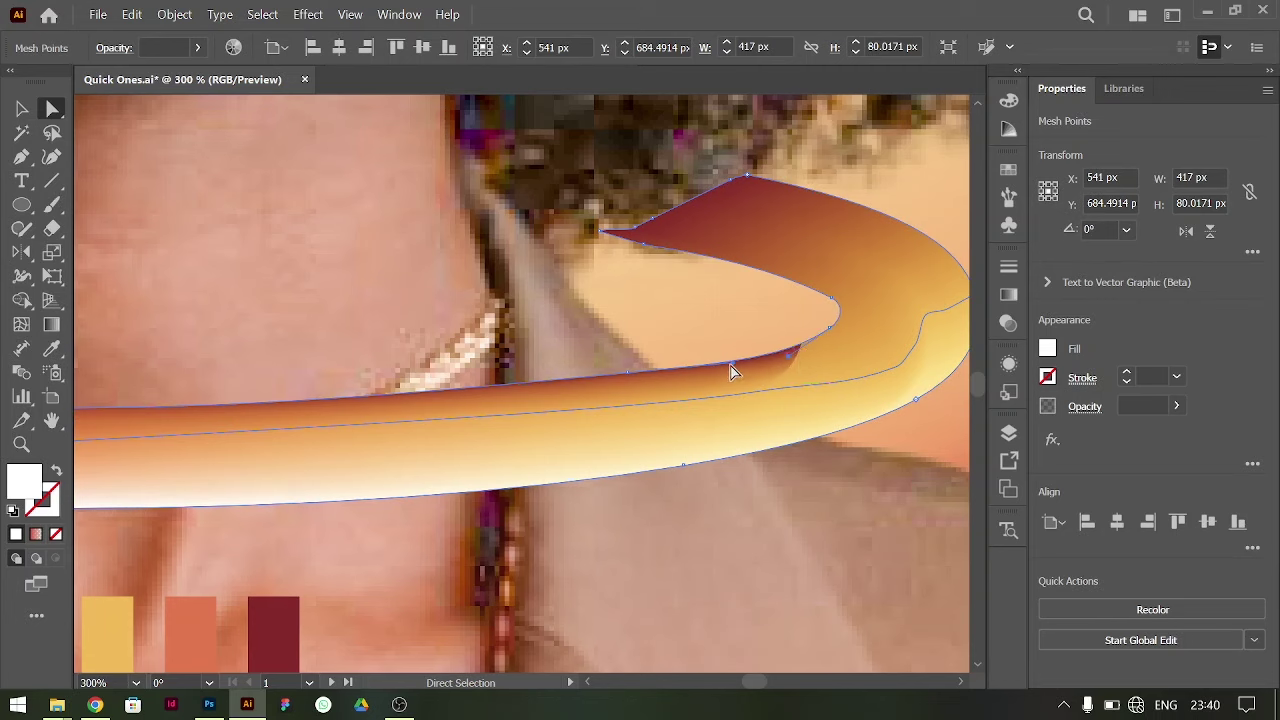
key("ctrl+z")
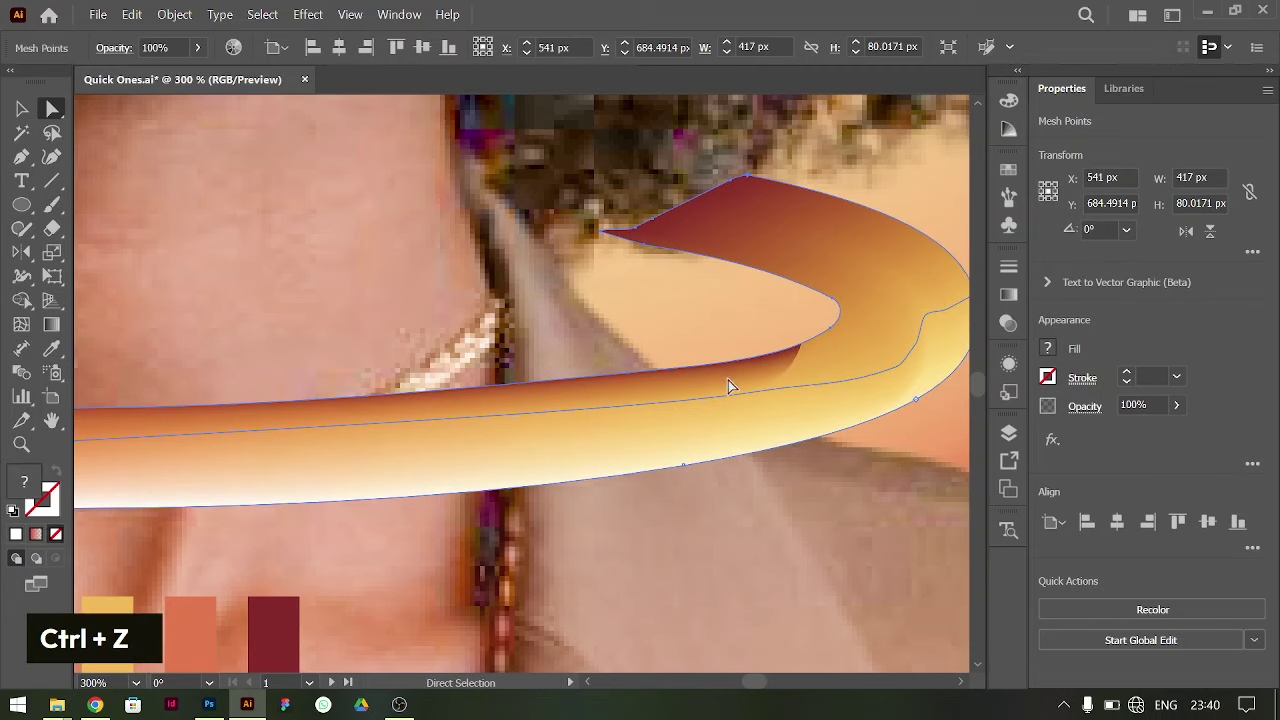
key("ctrl+=")
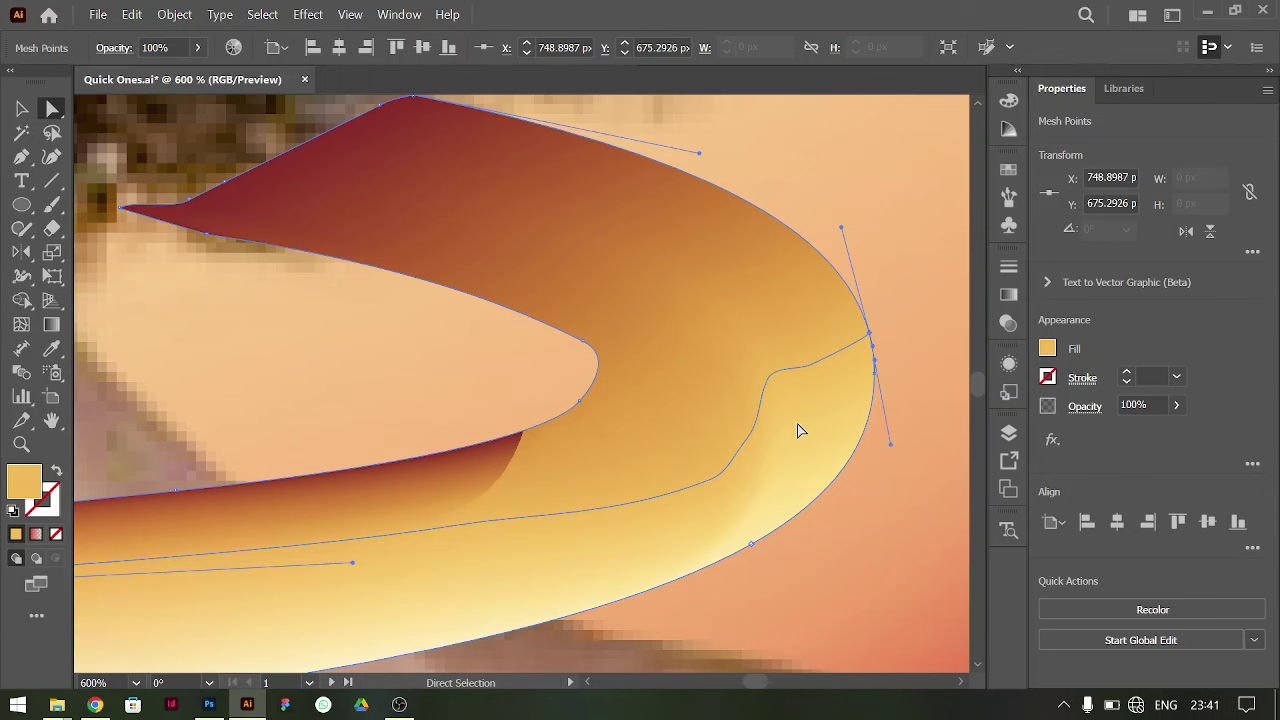
key("ctrl+0")
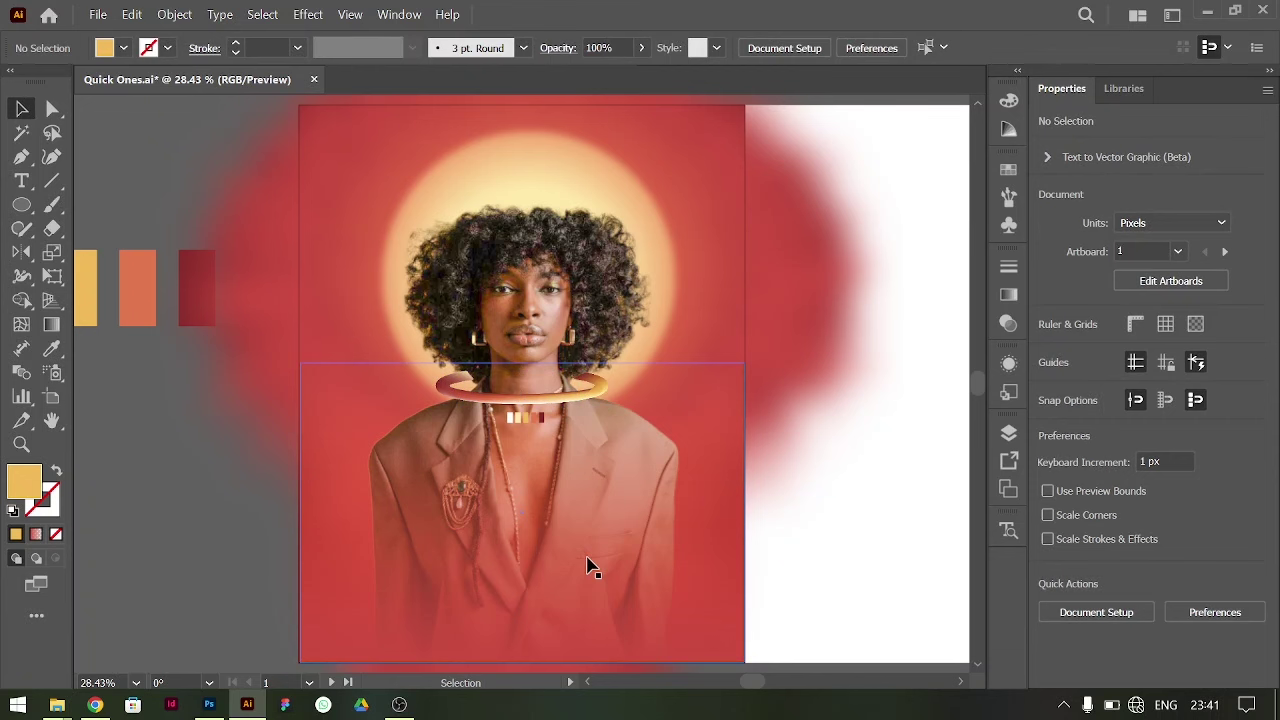
- Shift-select the small swatch rectangles under the ring and group them (Ctrl+G)
key("ctrl+=")
scroll("down", 3)
key("ctrl+=")
key("ctrl+=")
left_click(565, 379)
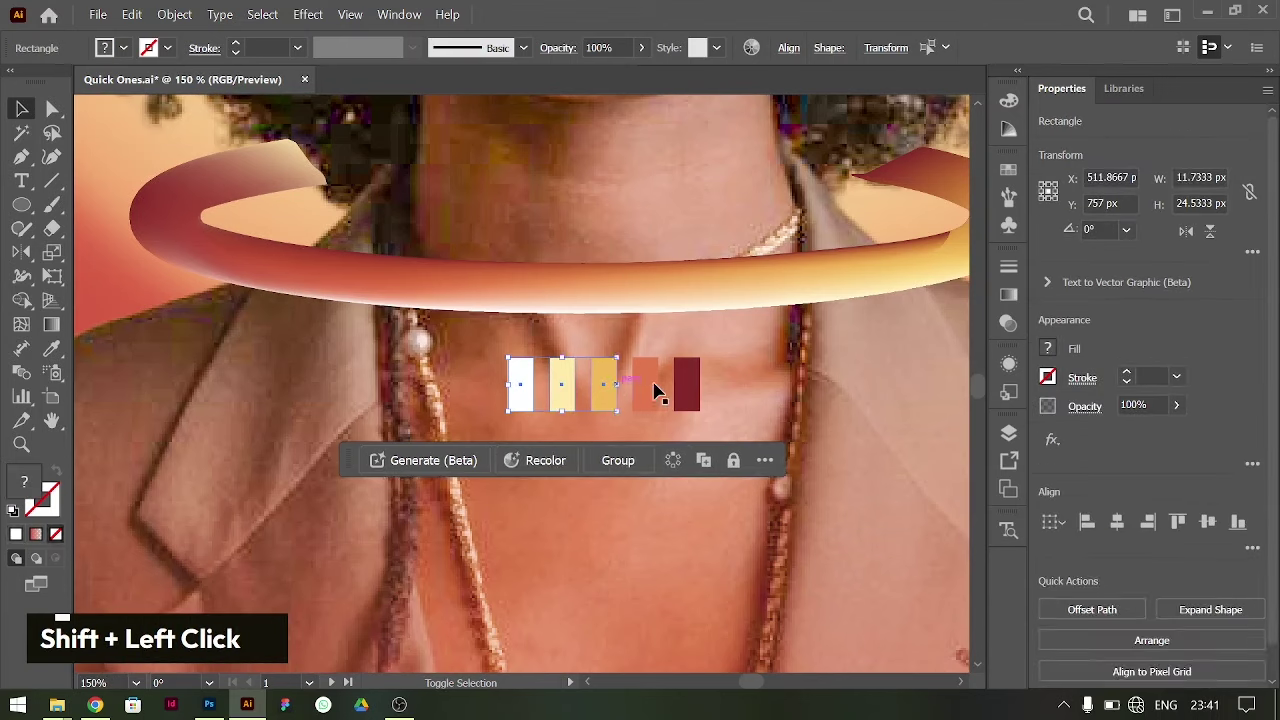
key("ctrl+g")
- Select the lower gradient rectangle and show its Transparency blend-mode options
key("ctrl+-")
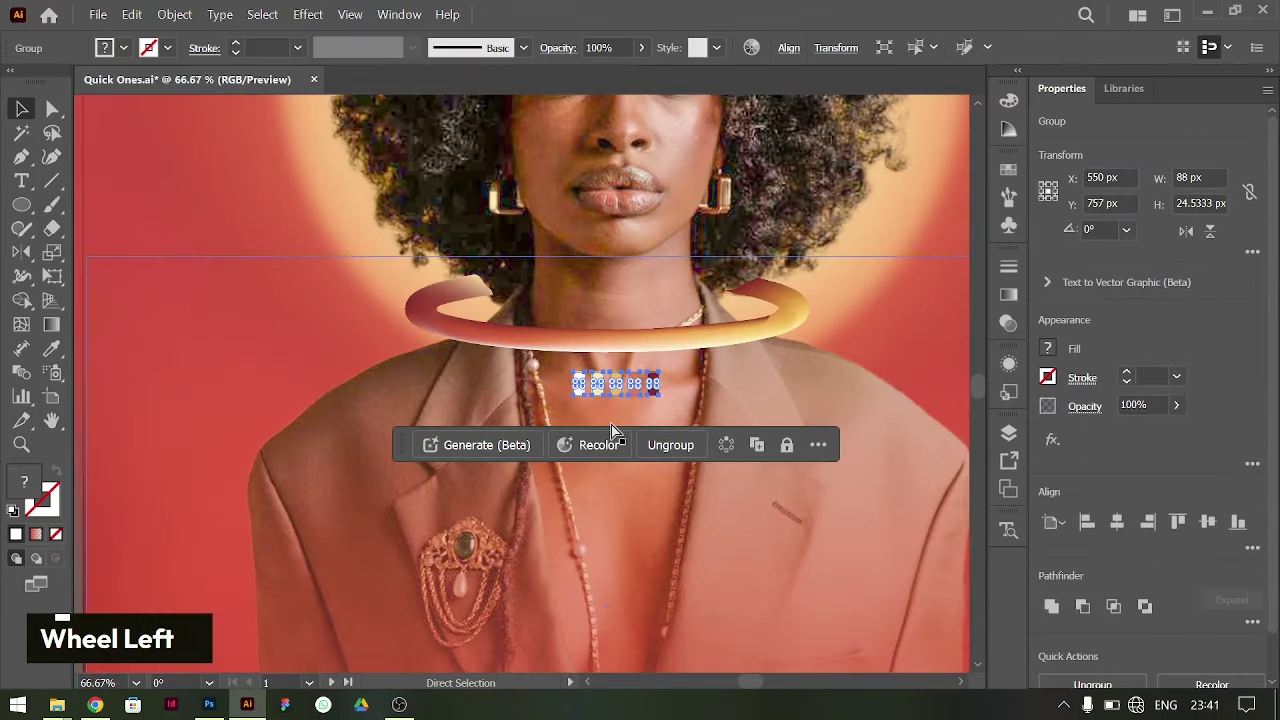
key("ctrl+-")
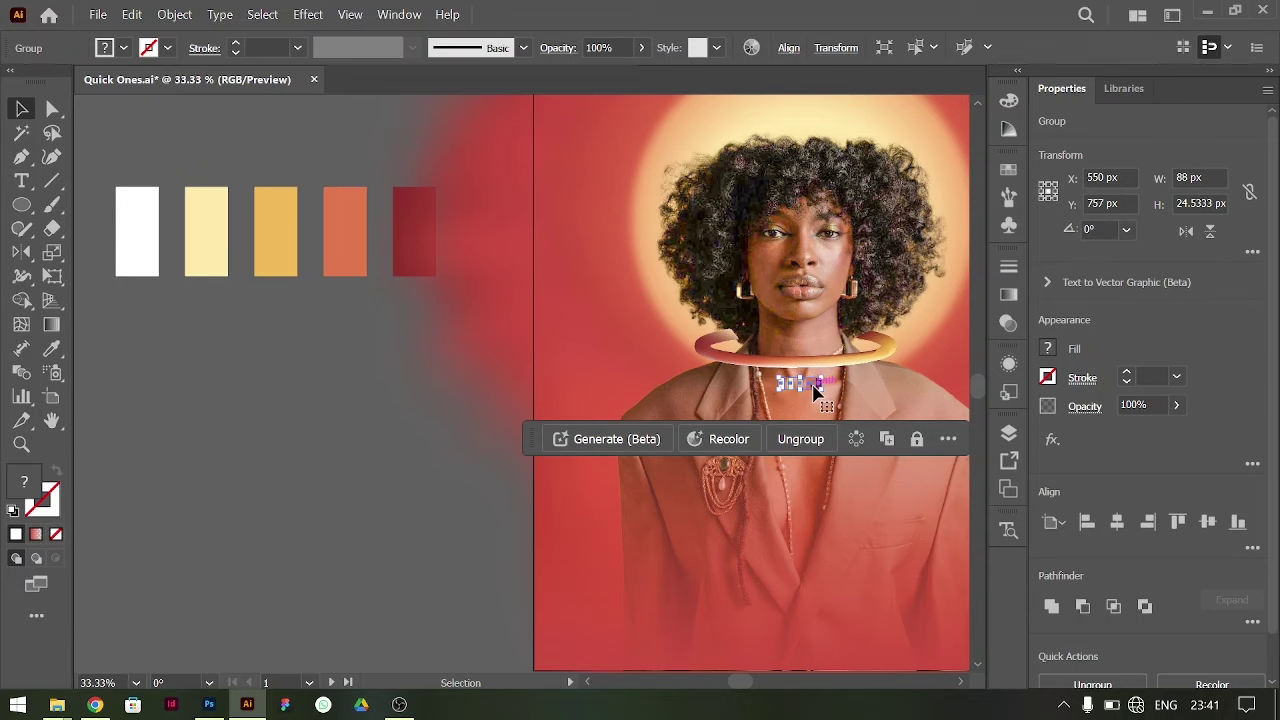
key("ctrl+g")
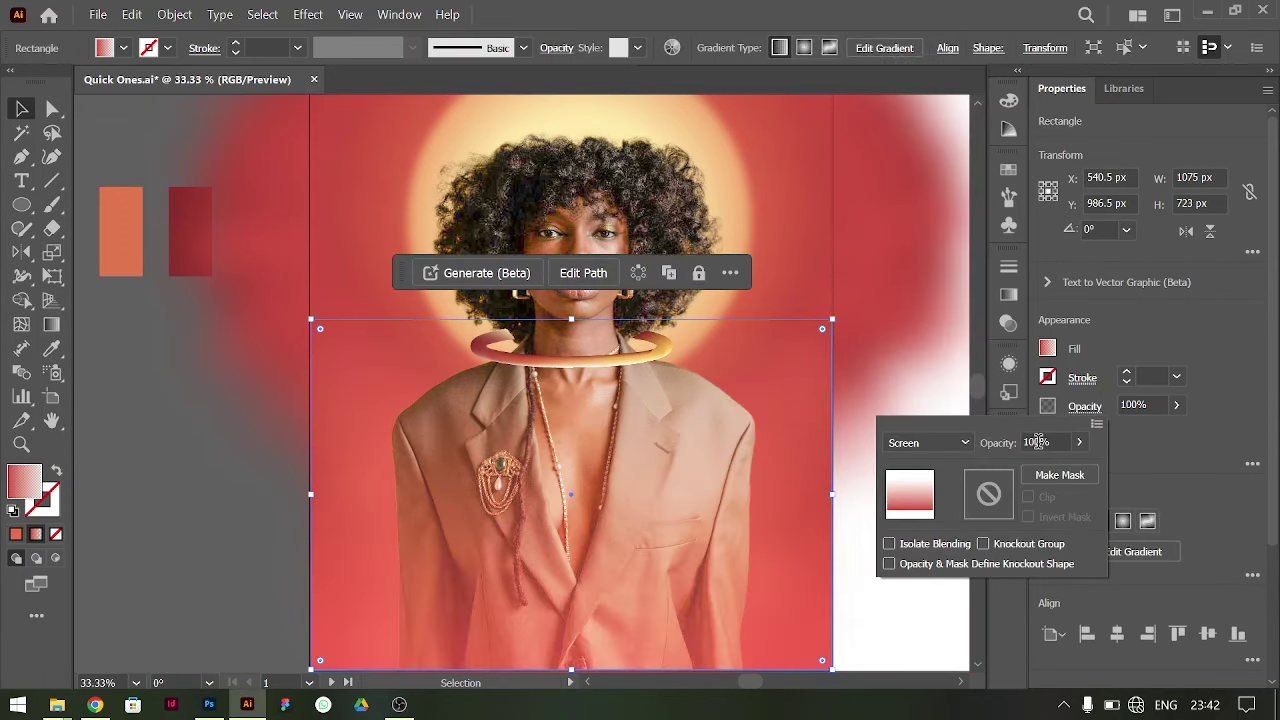
- Set the red rectangle to Screen blending and drag a gradient ending in a 0% opacity stop
type("g|")
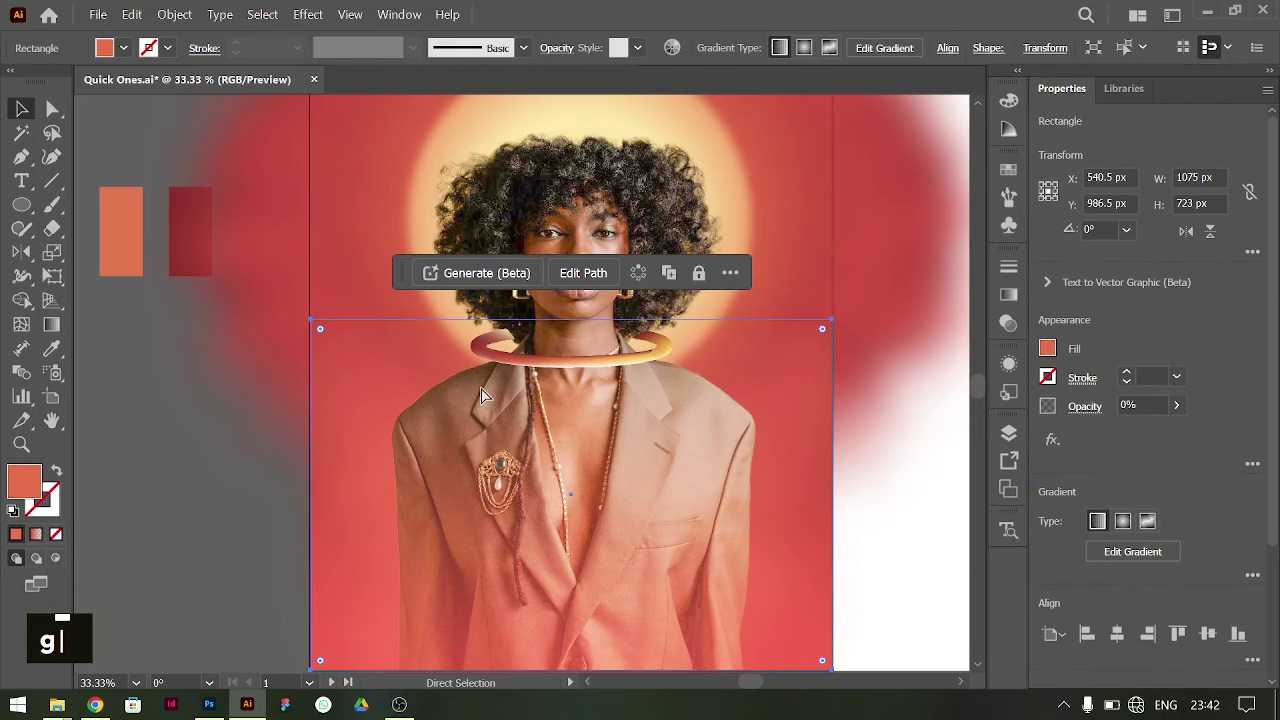
key("ctrl+f")
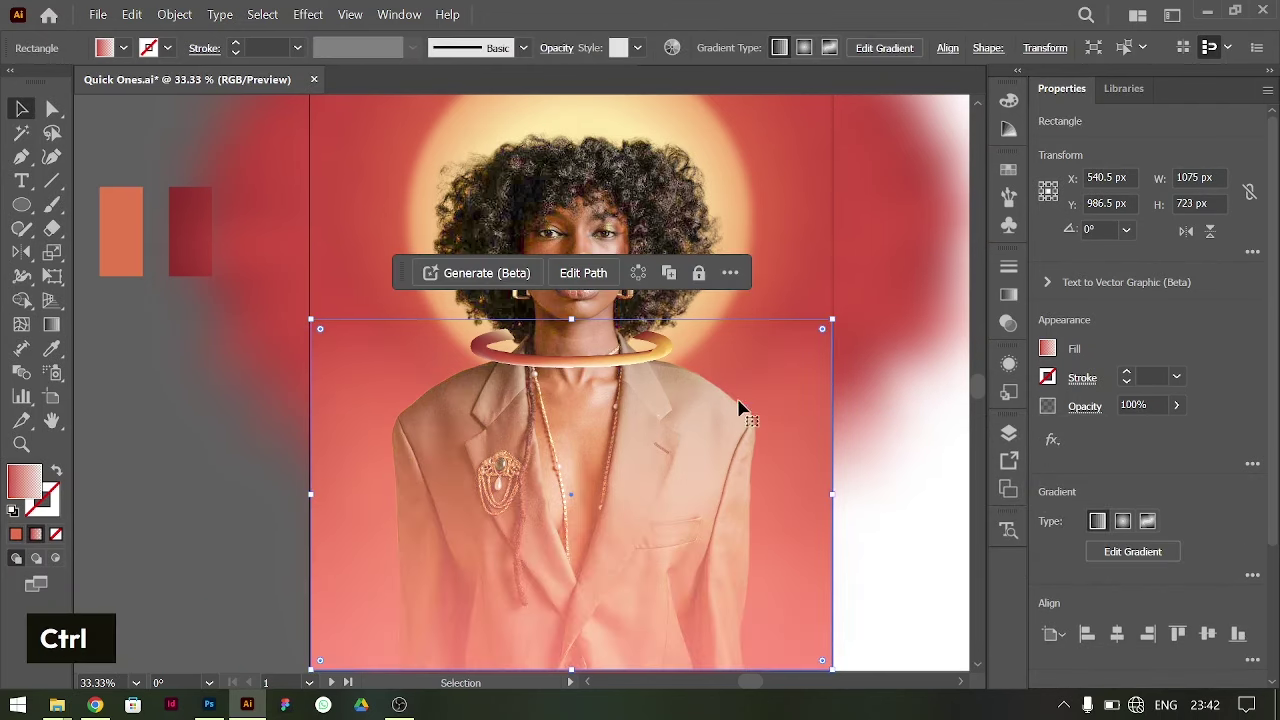
type("g|")
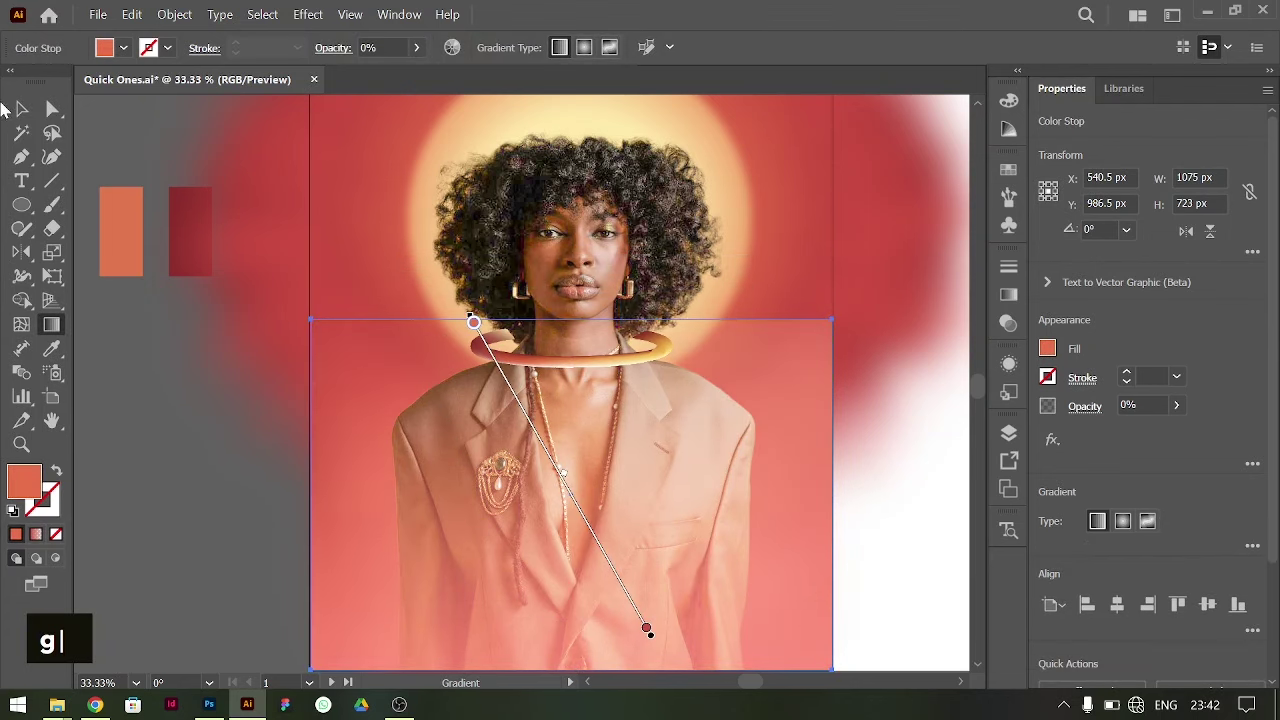
key("ctrl+[")
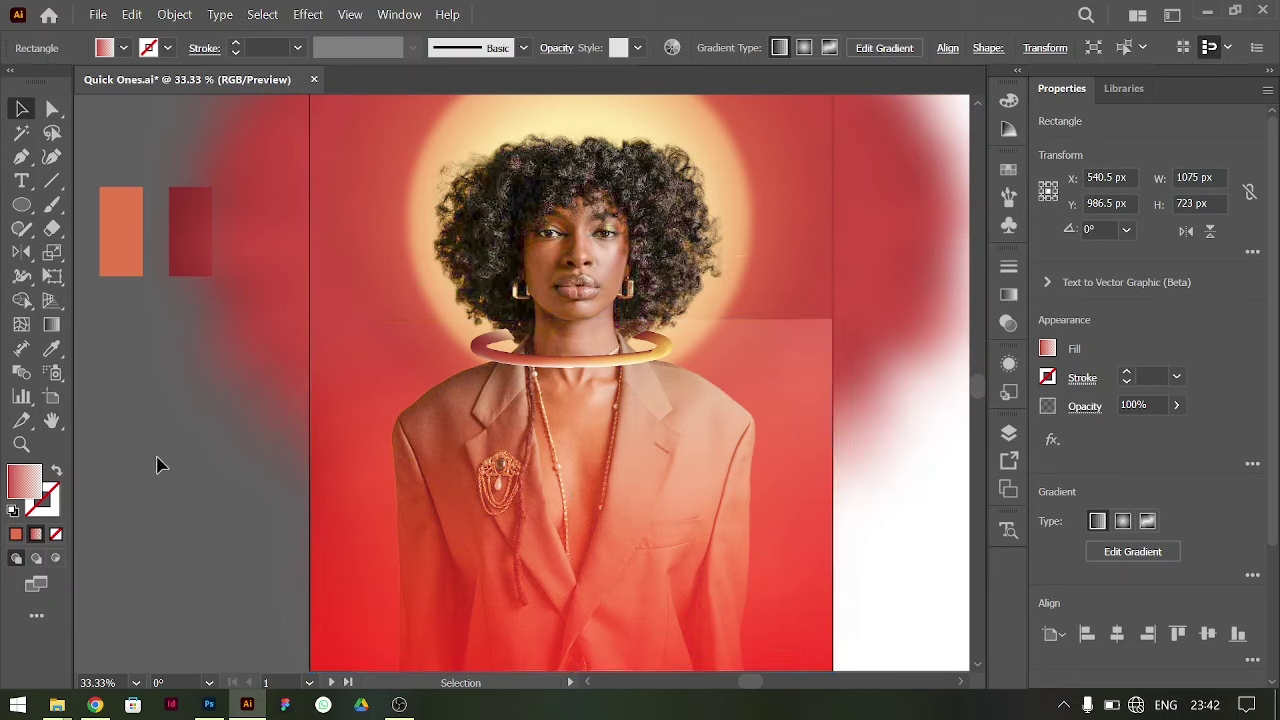
key("ctrl+[")
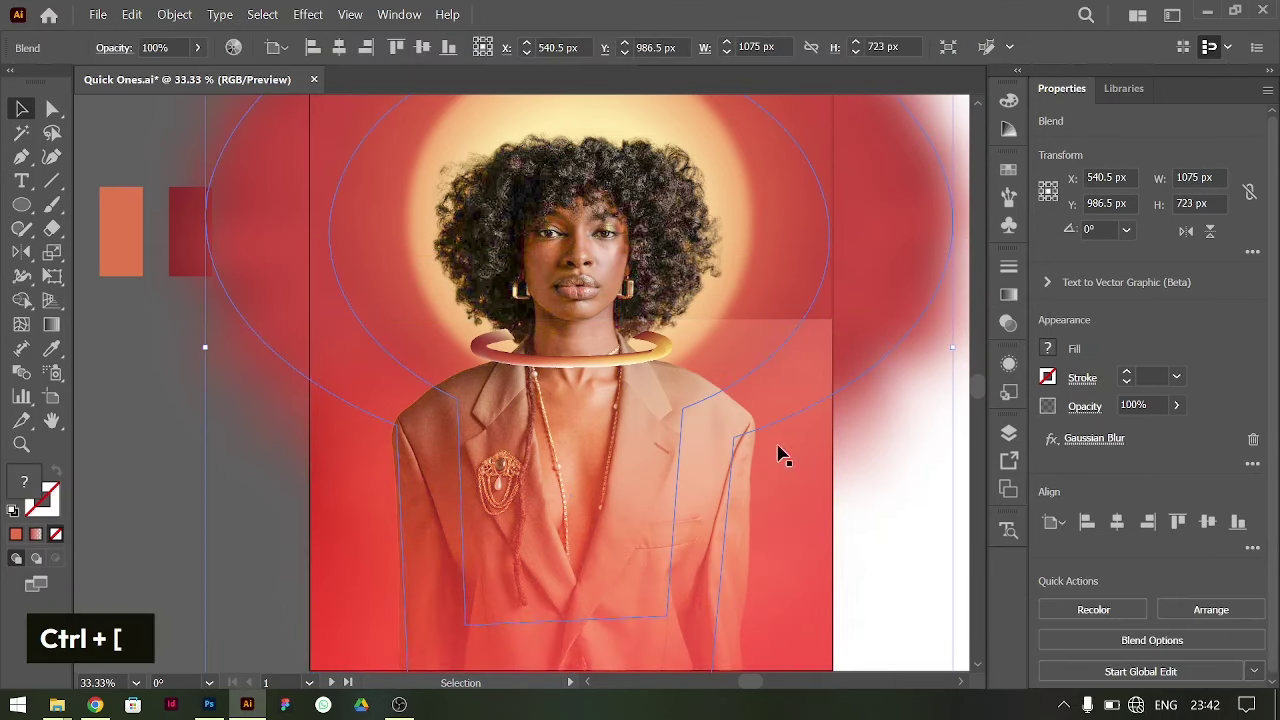
key("ctrl+z")
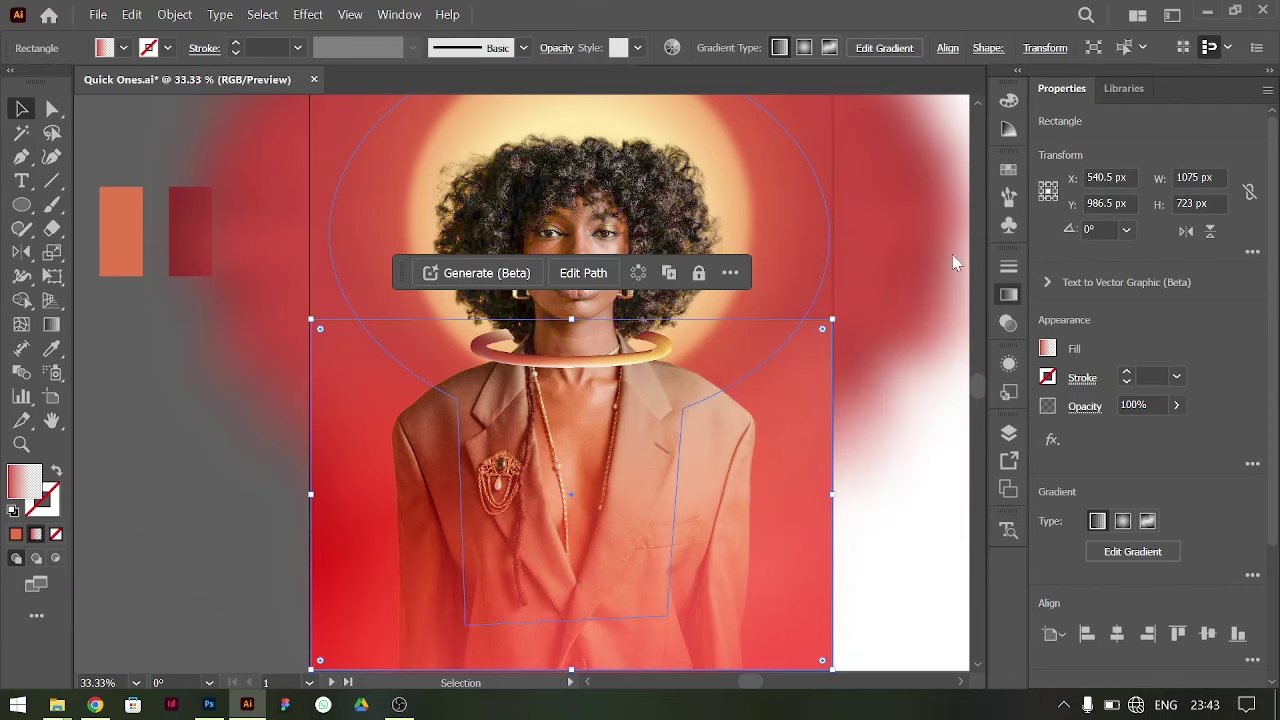
- Angle the gradient about 130° and stretch the rectangle's top edge up to the portrait's eyes
type("g|")
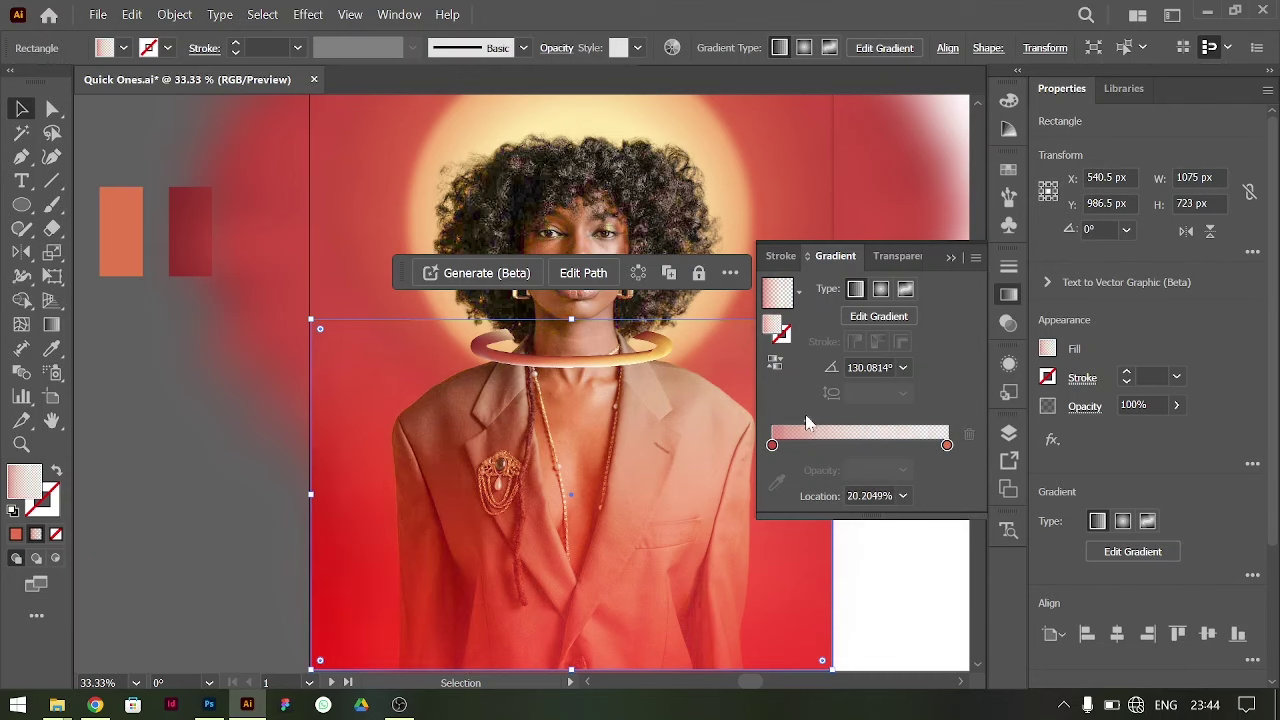
type("g|")
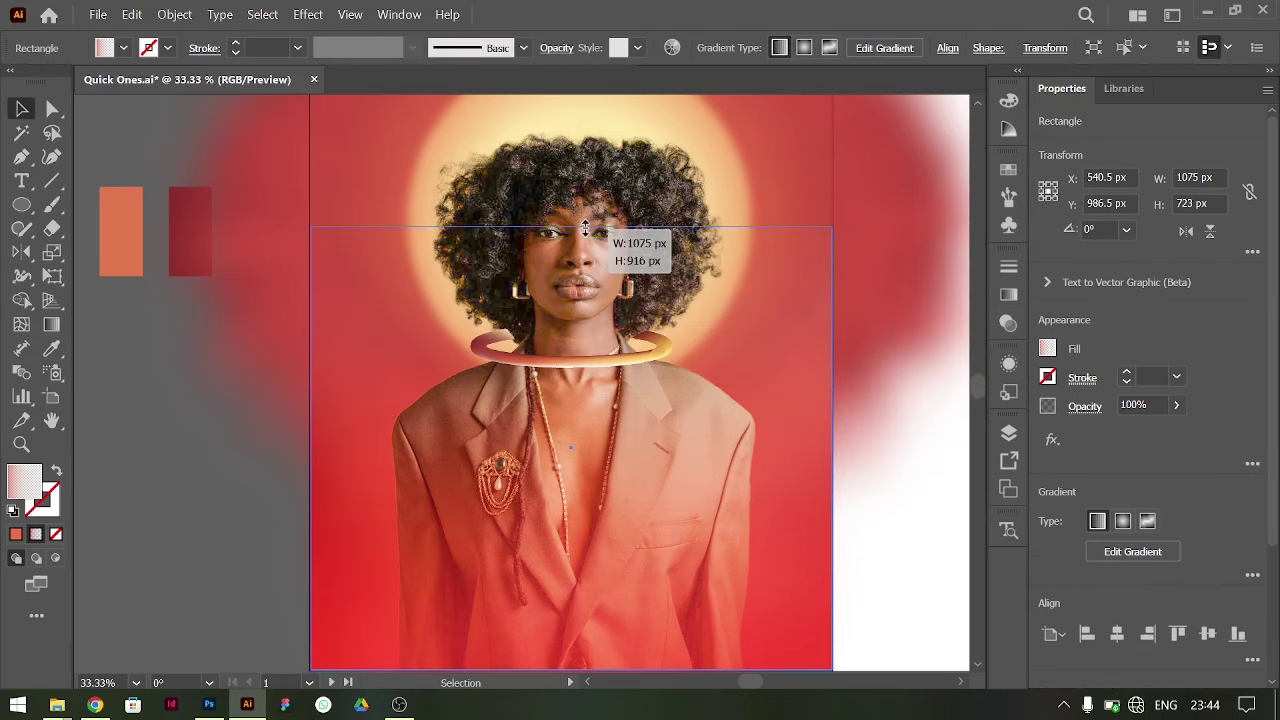
key("g")
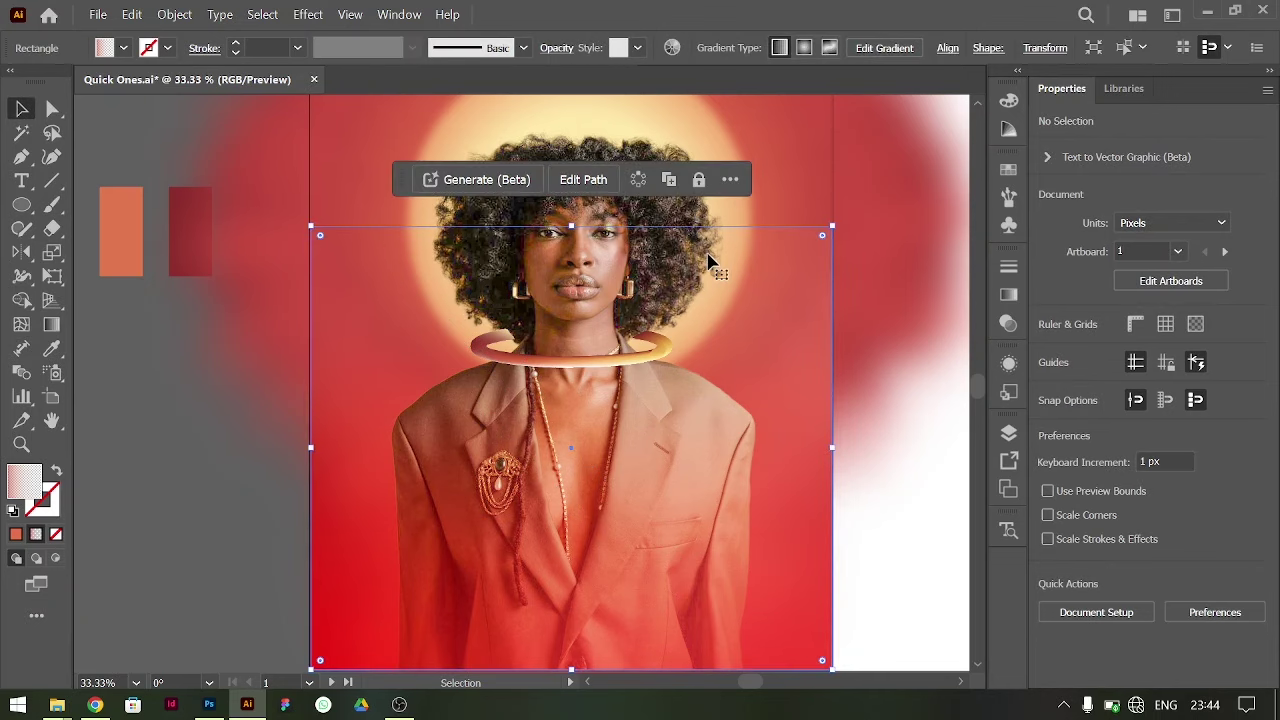
key("g")
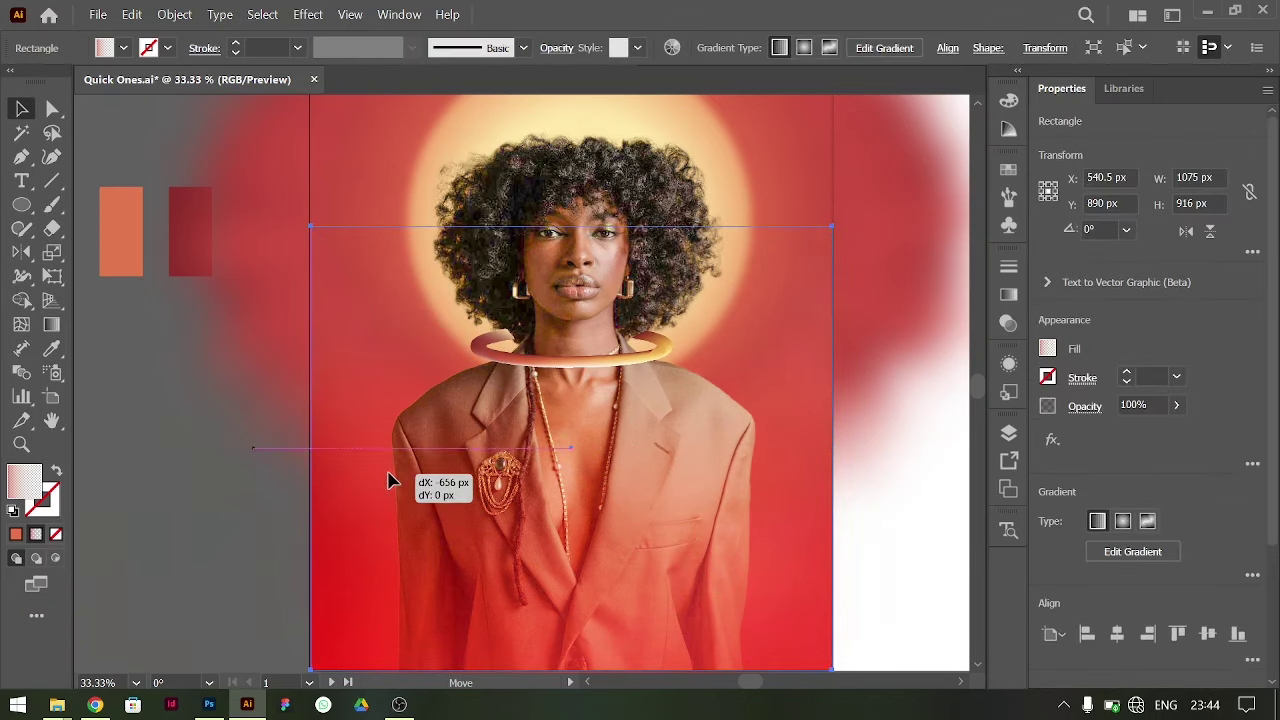
key("a")
key("ctrl+=")
key("ctrl+-")
key("ctrl+=")
scroll("up", 3)
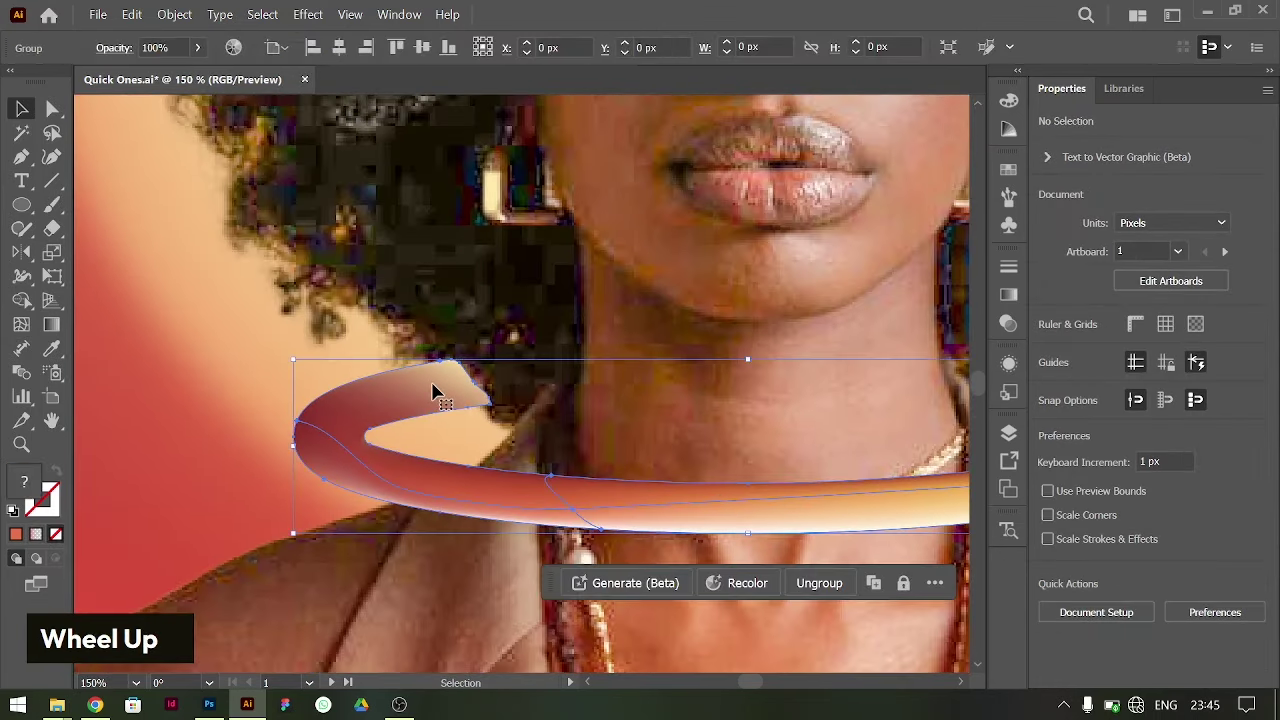
key("ctrl+=")
scroll("up", 3)
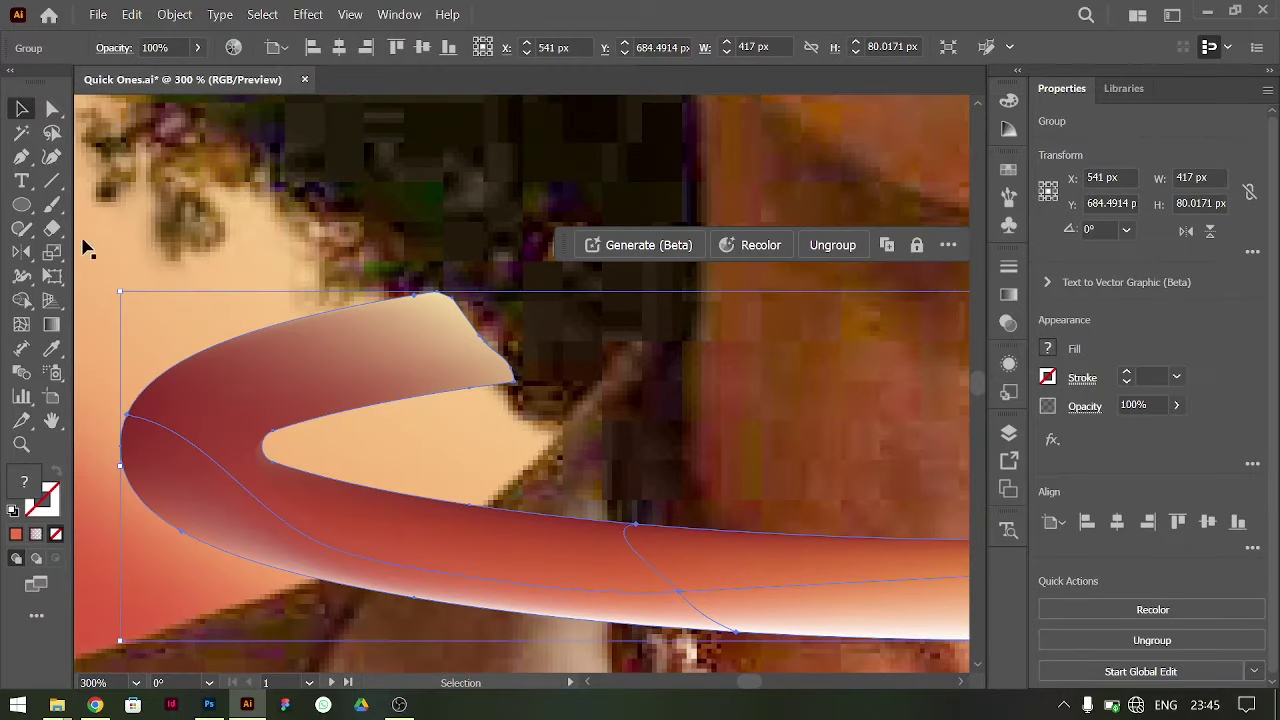
key("ctrl+c")
key("ctrl+f")
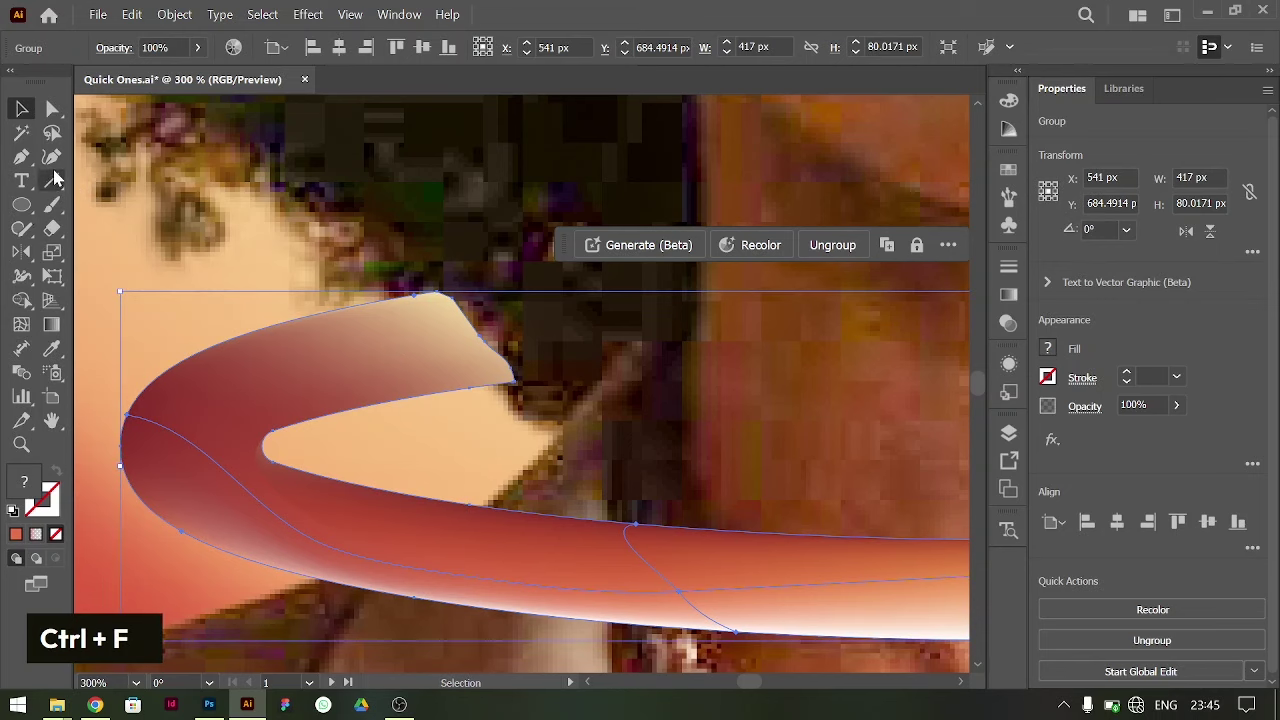
right_click(54, 210)
type("]]]]]]]]]]")
type("]]]]]]]]]]")
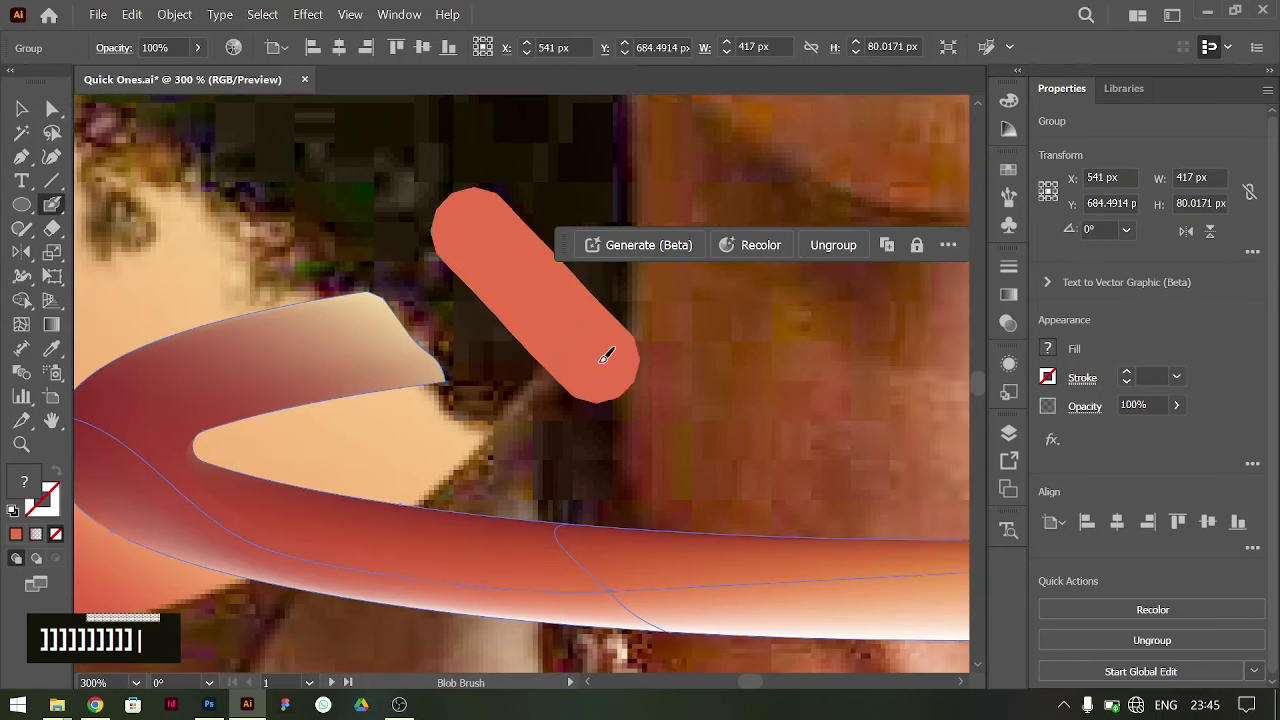
type("g")
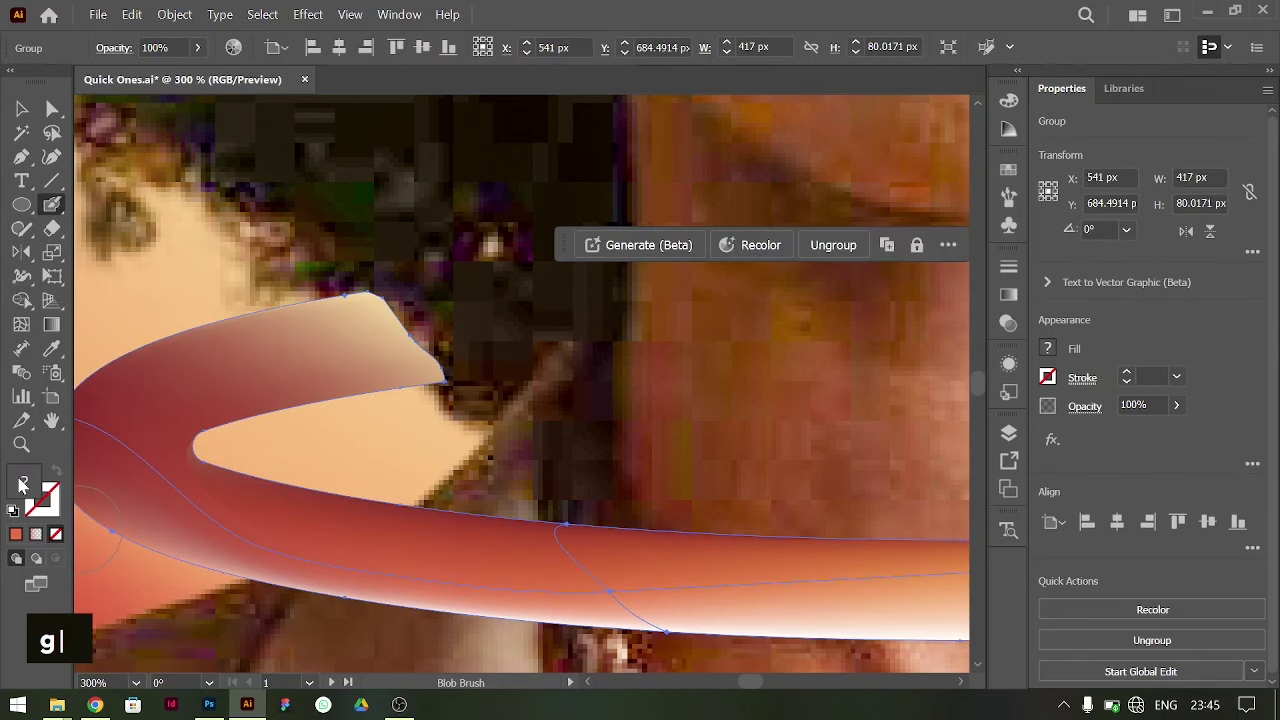
key("Escape")
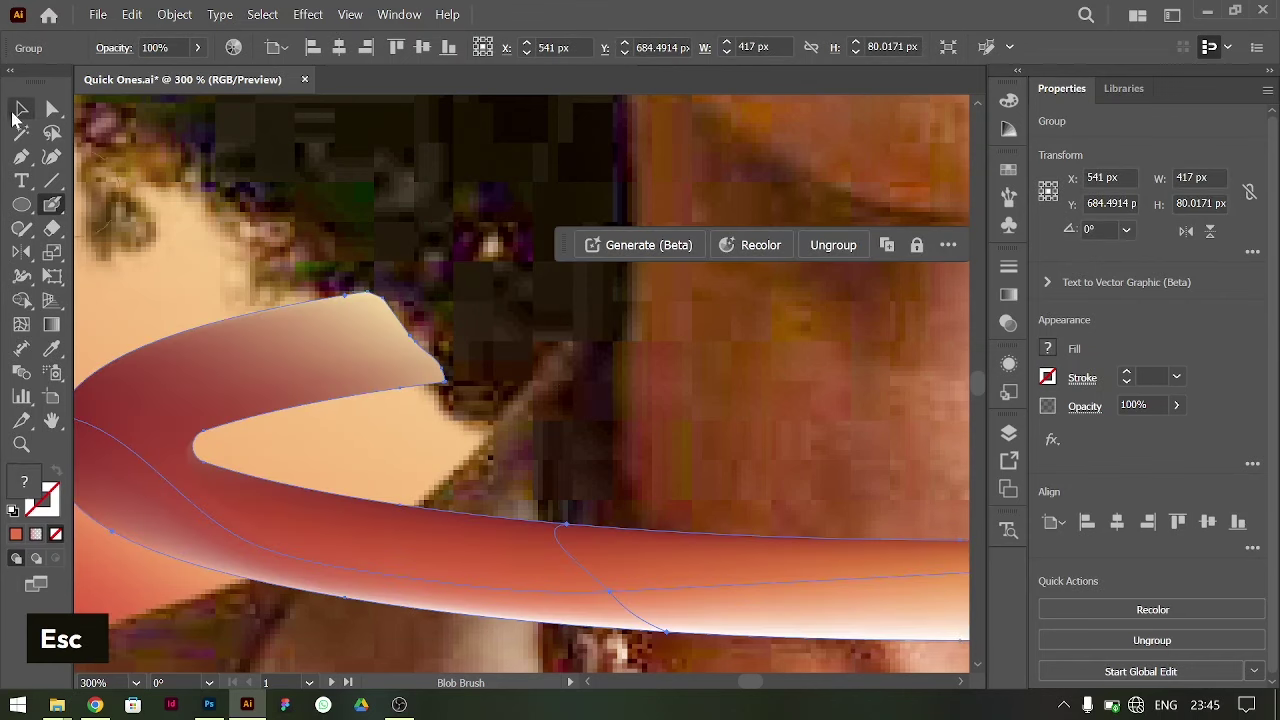
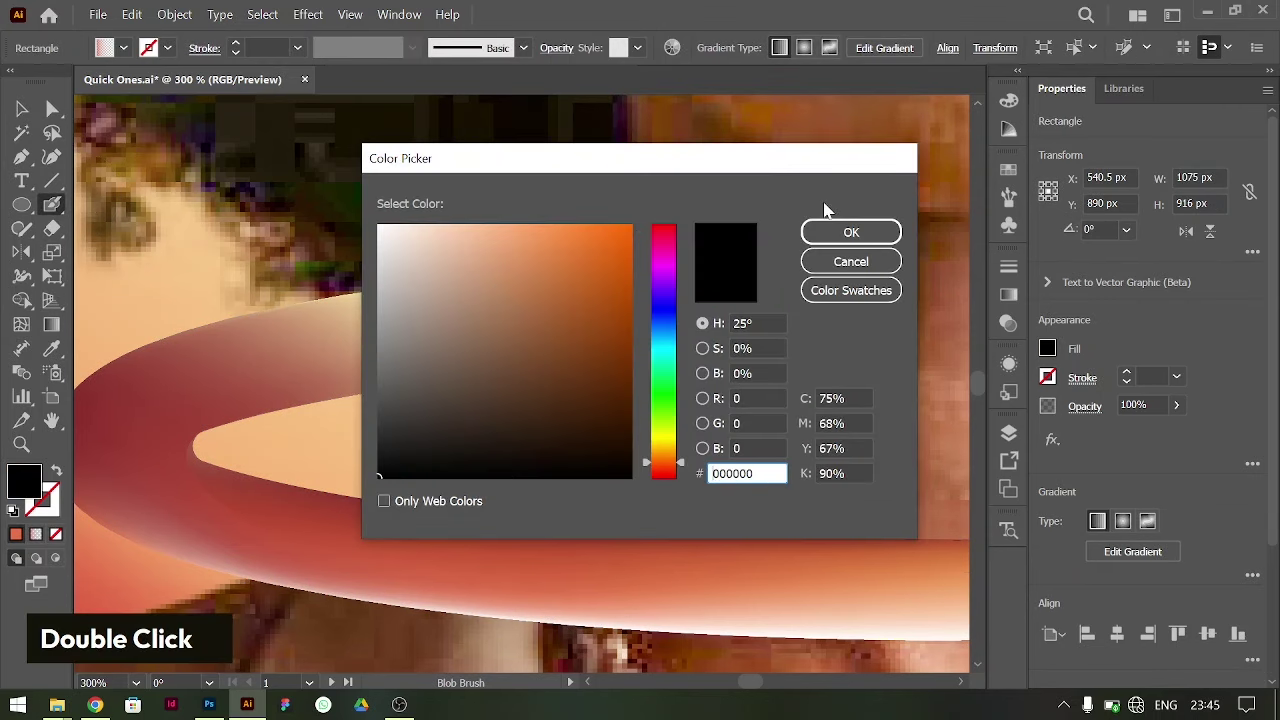
key("Escape")
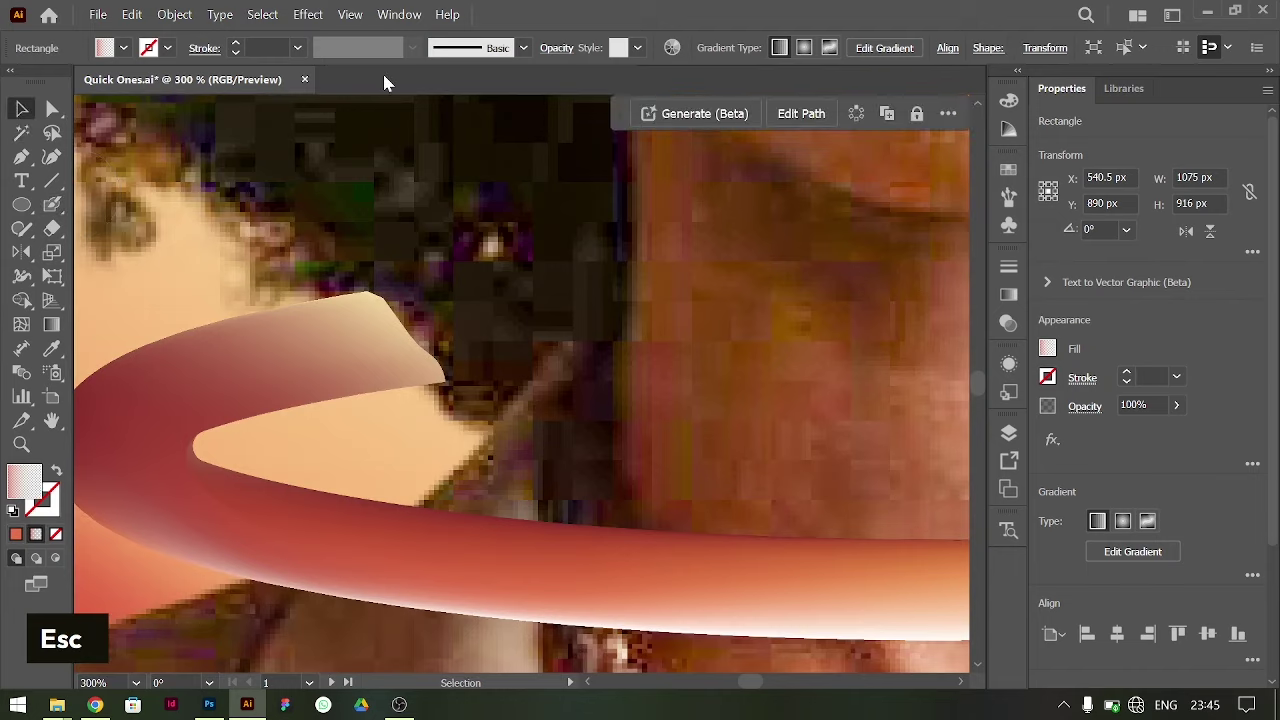
key("ctrl+-")
key("Escape")
scroll("up", 3)
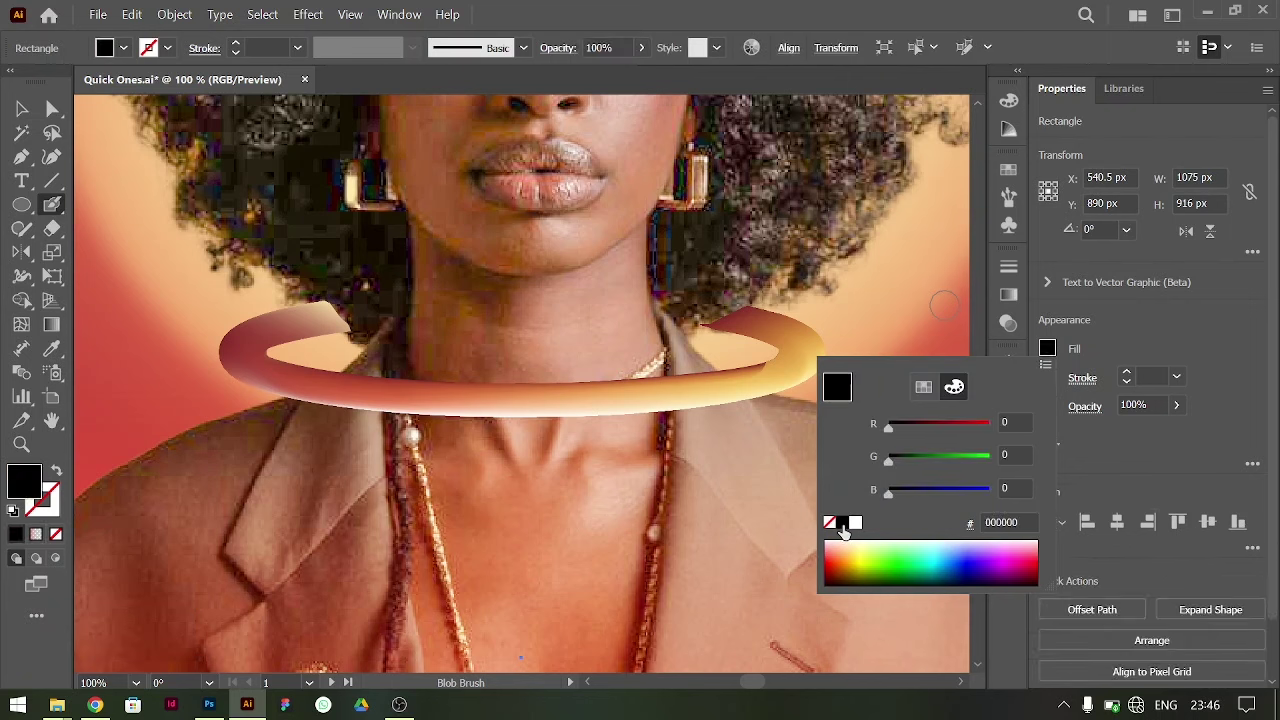
key("ctrl+z")
key("ctrl+-")
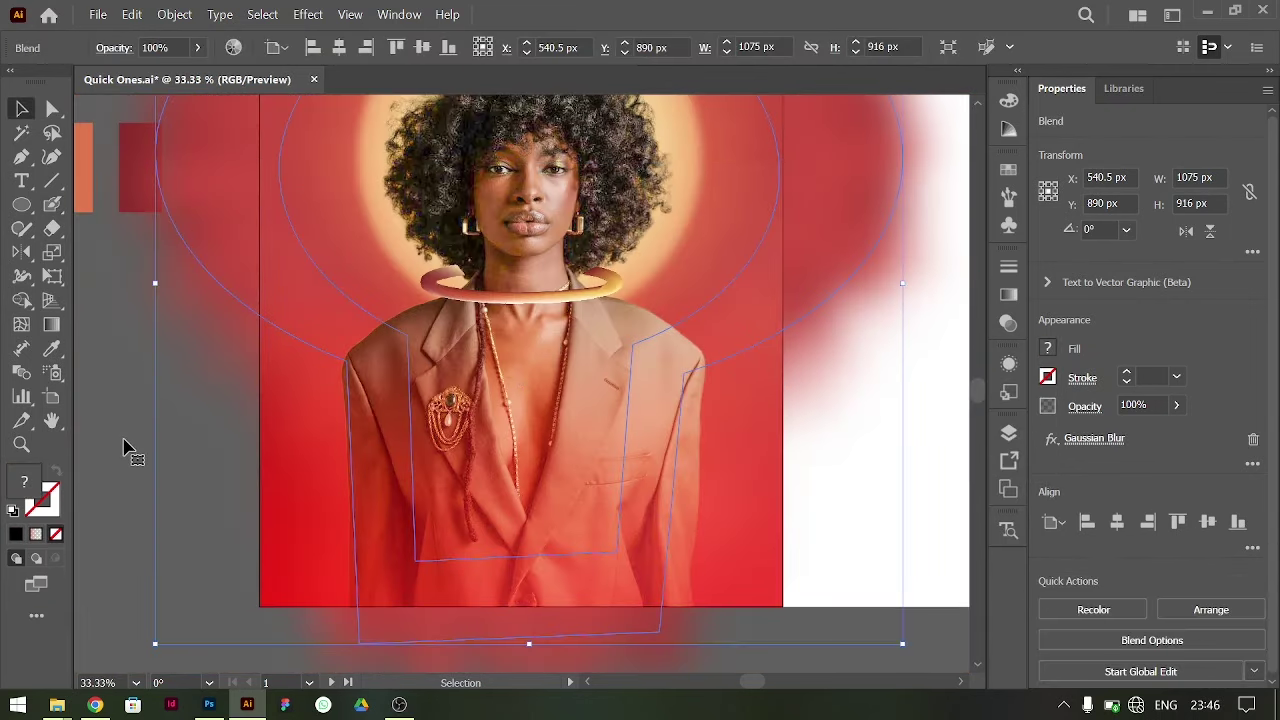
- Position the second black rounded rectangle over the neck ring's right end
double_click(29, 498)
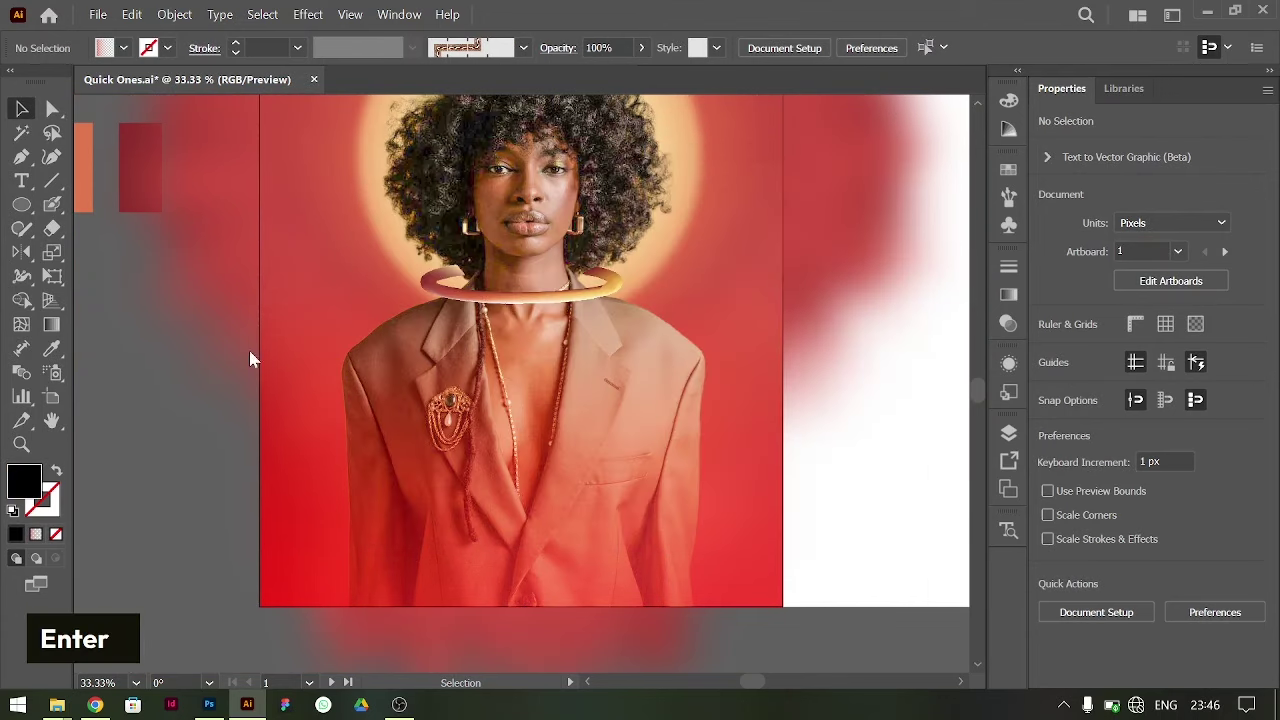
key("ctrl+=")
key("ctrl+=")
scroll("up", 3)
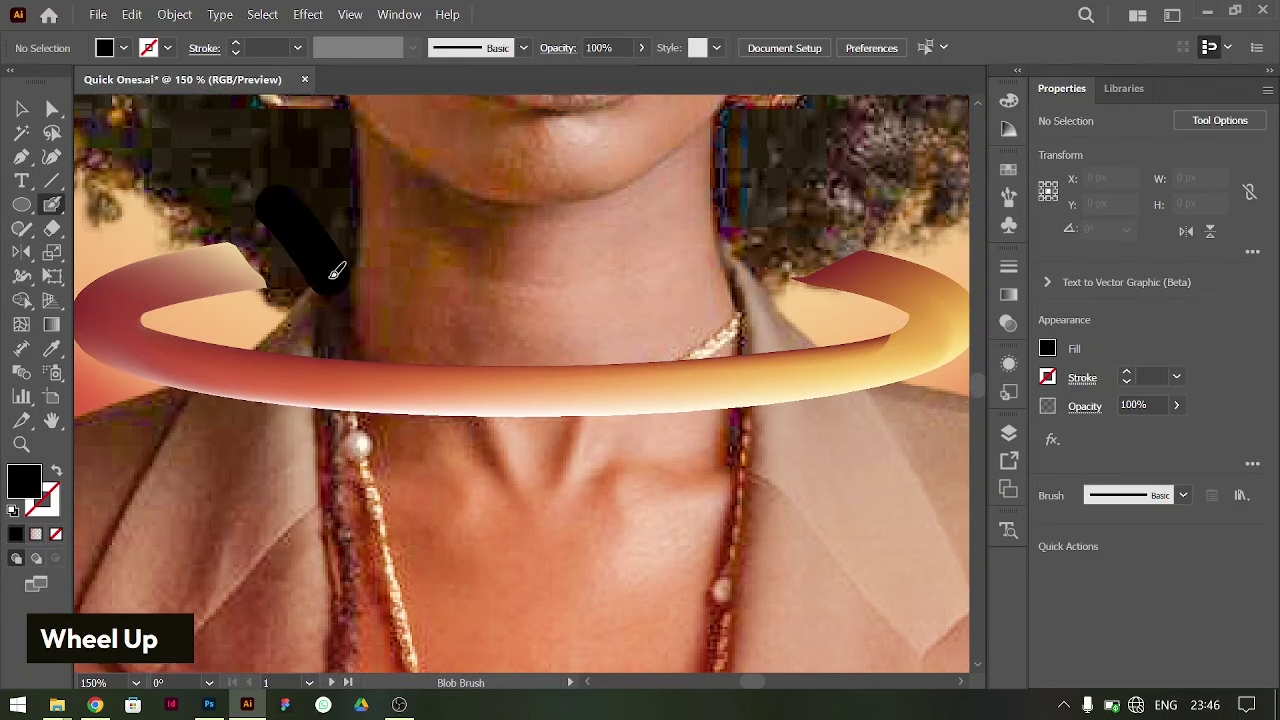
key("ctrl+=")
key("ctrl+=")
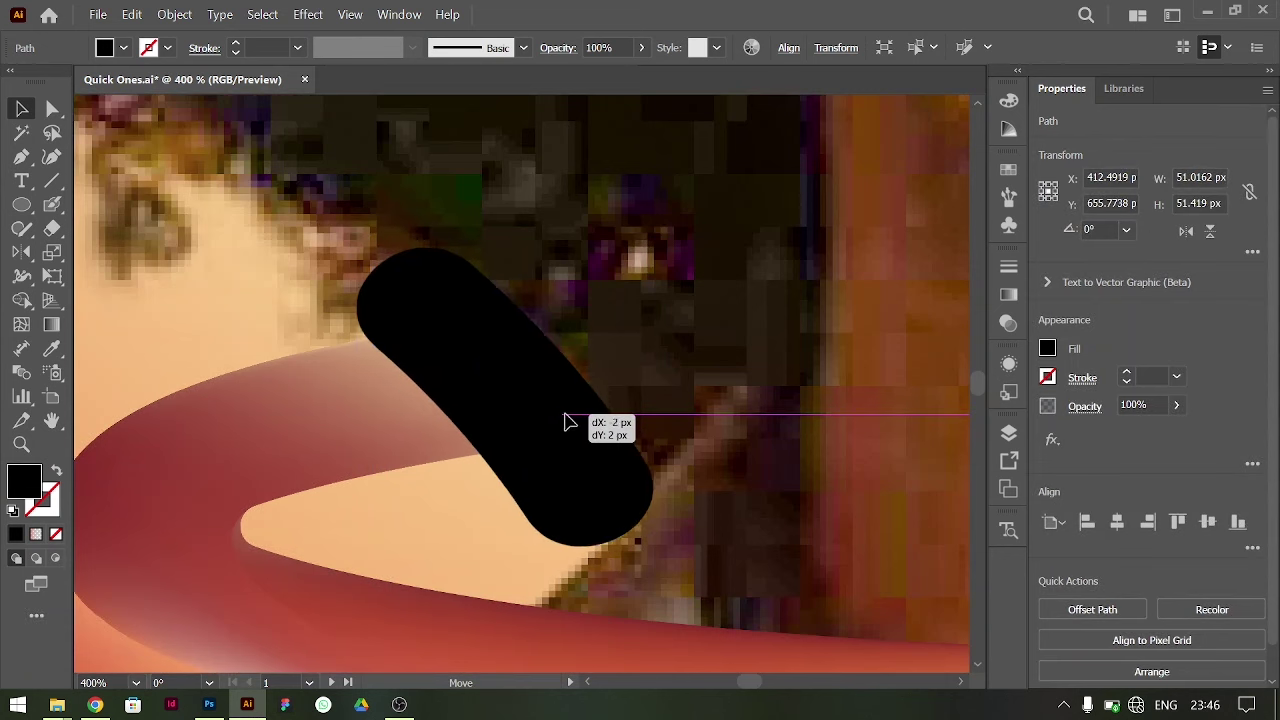
key("ctrl+-")
key("ctrl+-")
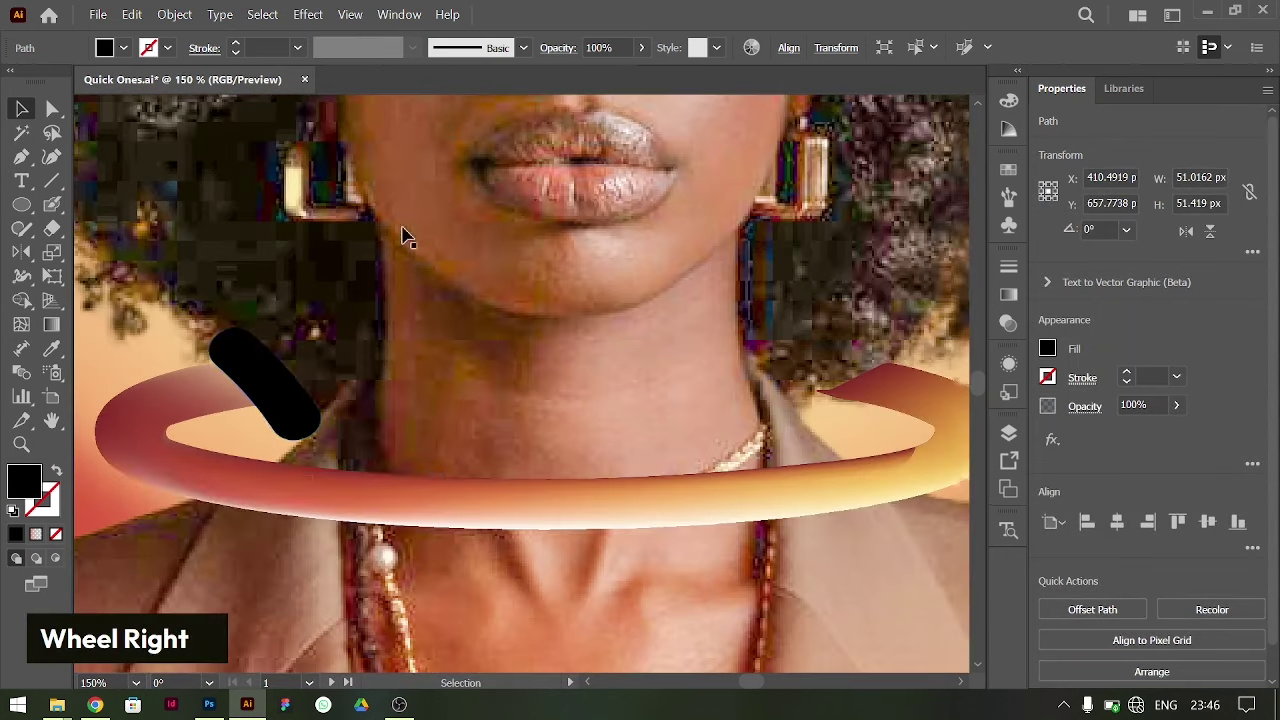
- Select the right black shape together with the ring group for masking
left_click(324, 387)
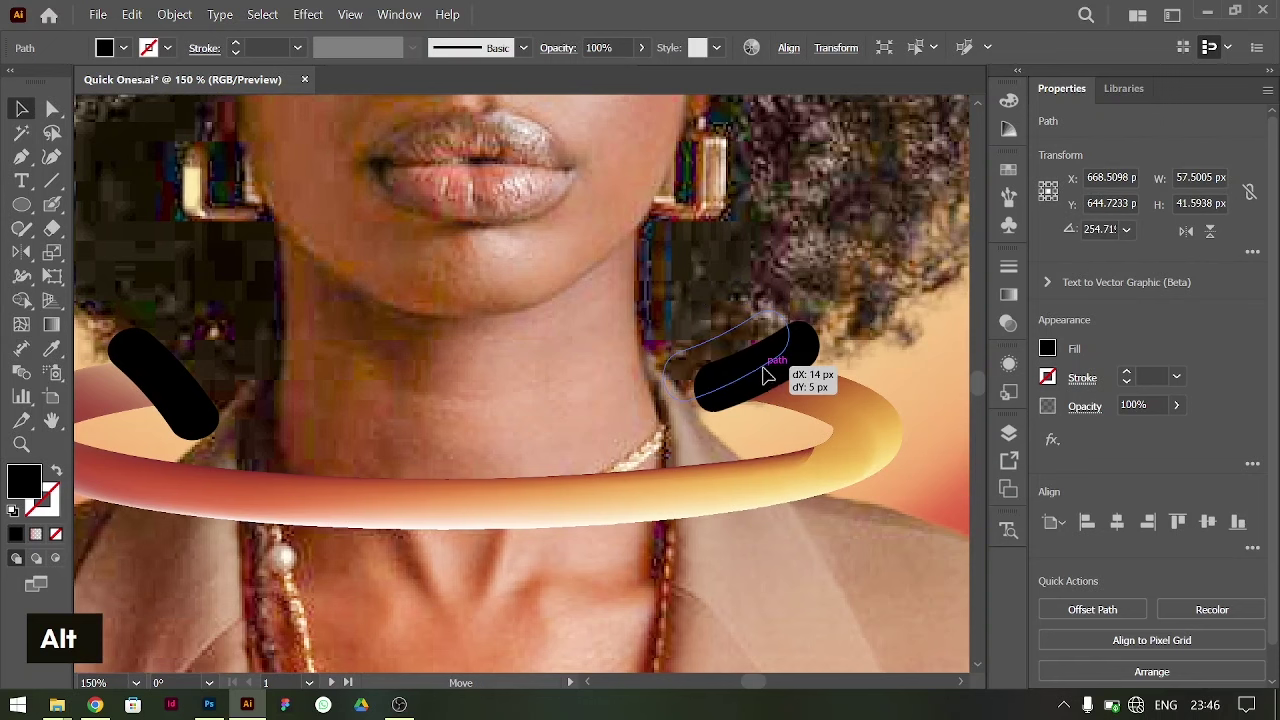
left_click(867, 401)
left_click(735, 397)
right_click(735, 397)
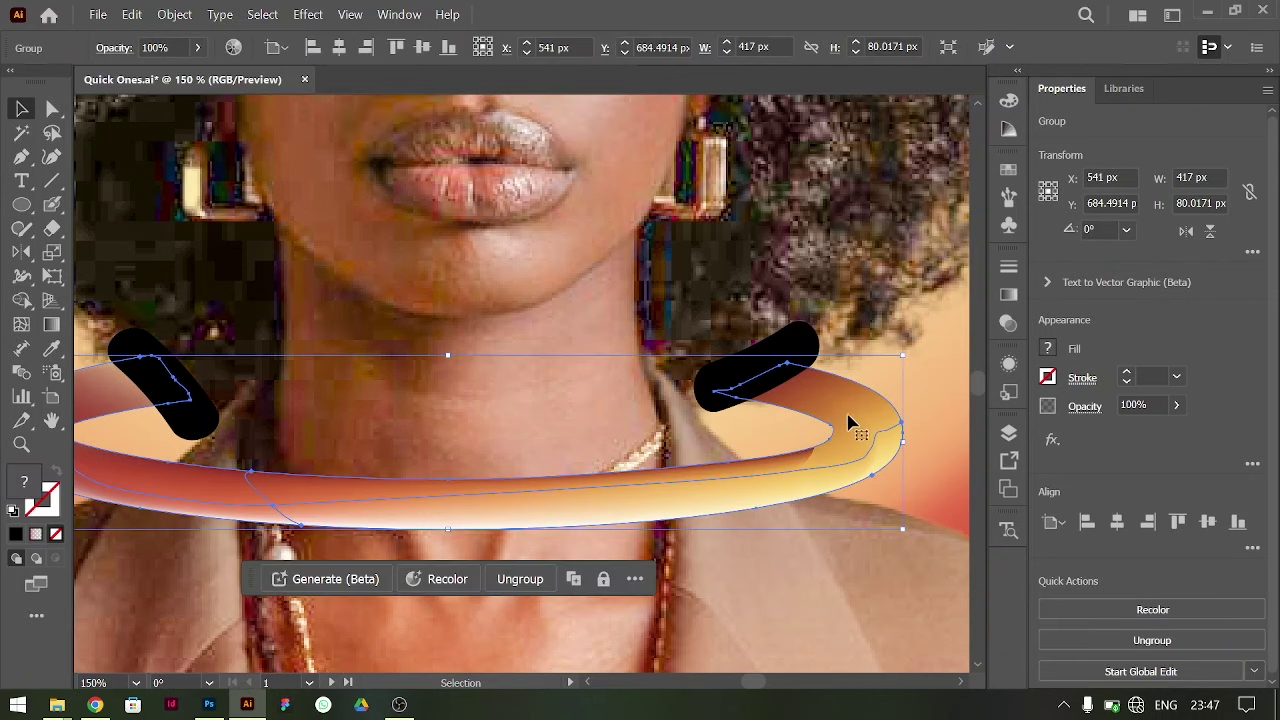
- Make clipping masks of the black shapes over the ring's left and right ends (Ctrl+7)
left_click(798, 343)
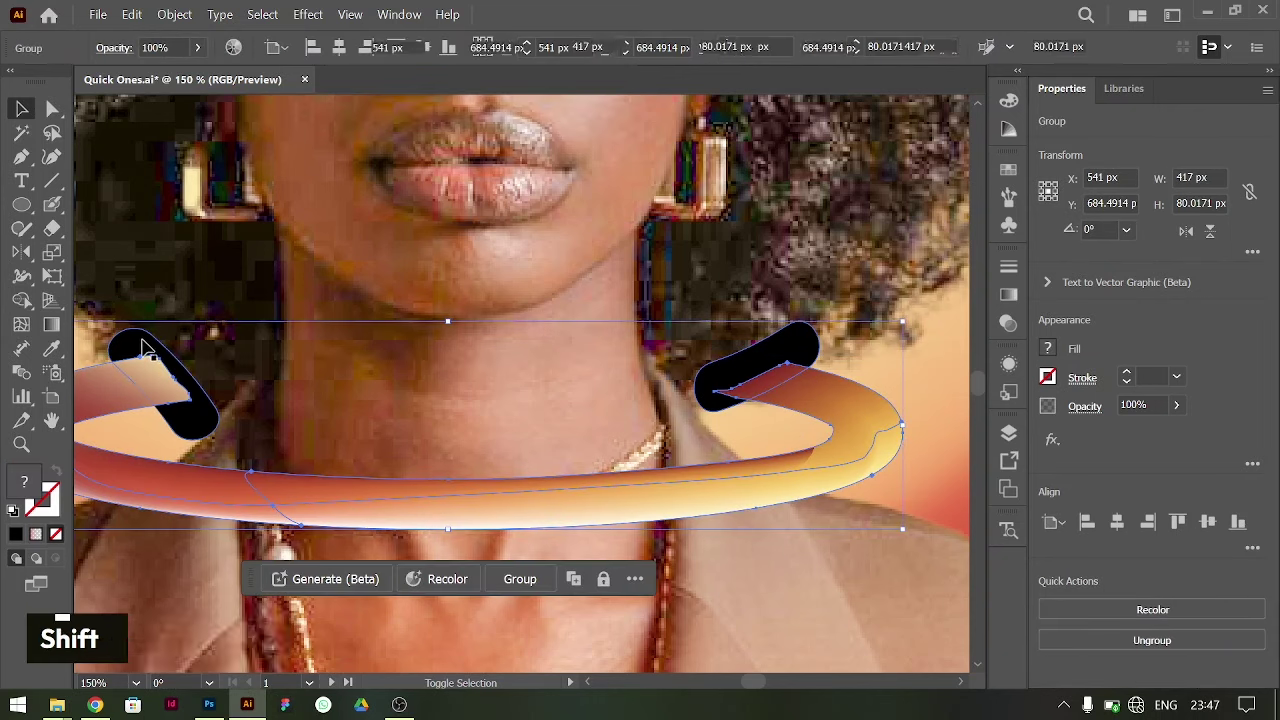
left_click(735, 397)
right_click(795, 397)
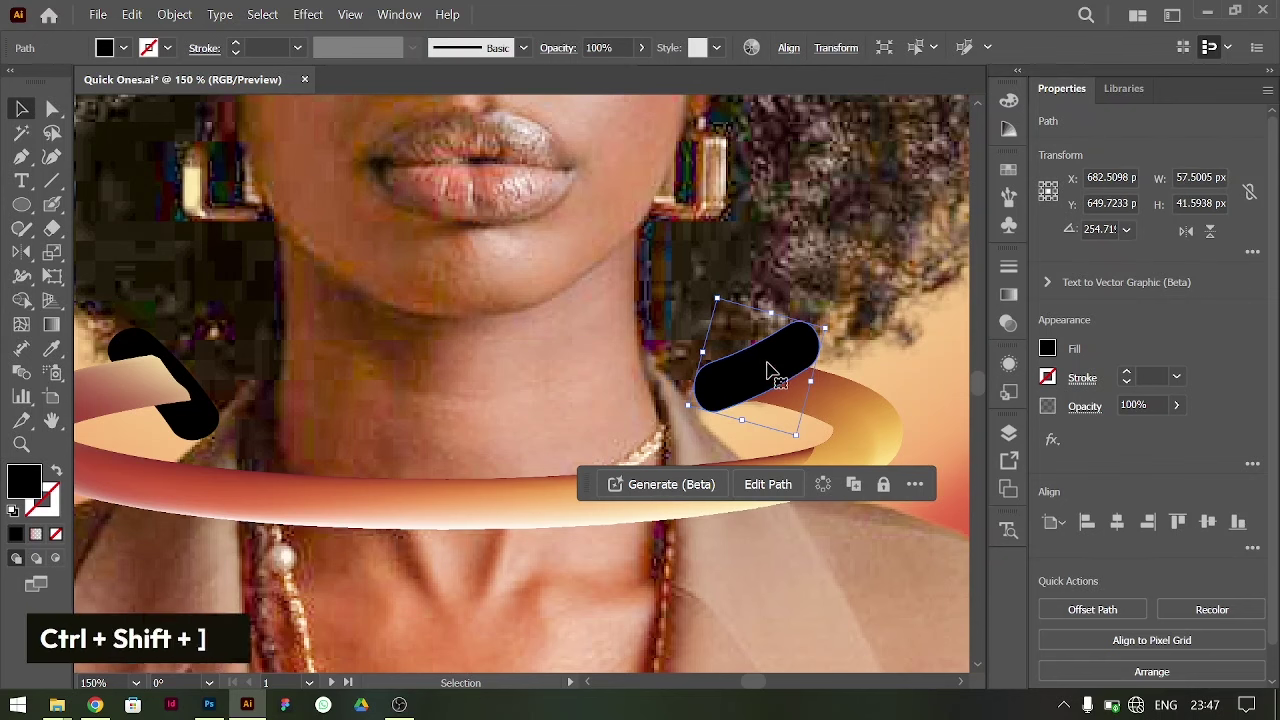
key("ctrl+=")
key("ctrl+=")
- Fill the right masked piece with black inside its clip group
left_click(690, 471)
right_click(586, 418)
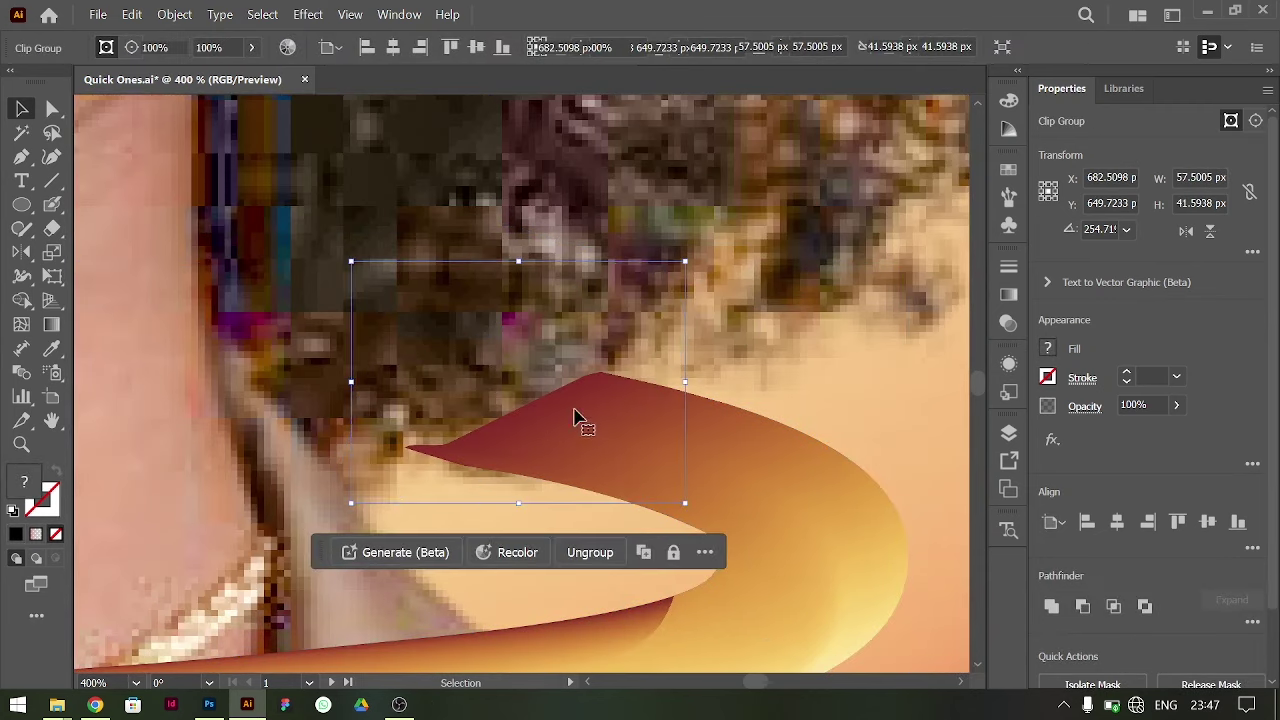
double_click(571, 405)
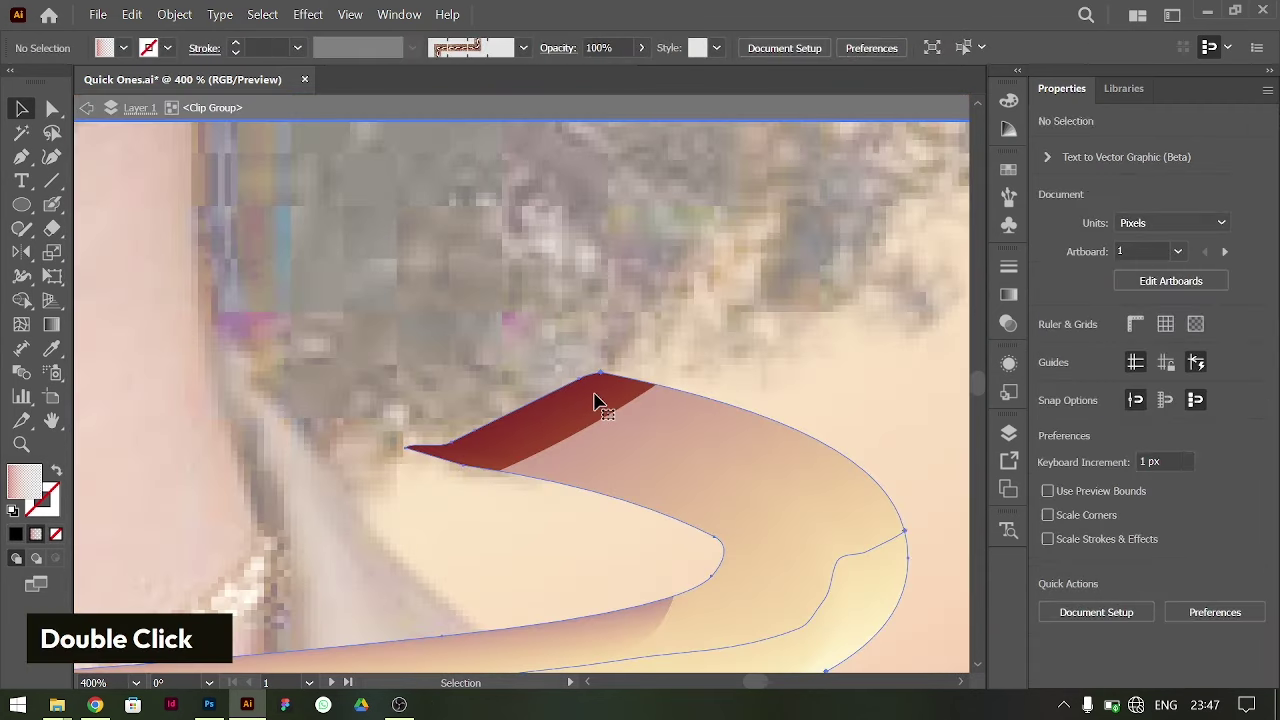
double_click(41, 479)
key("Return")
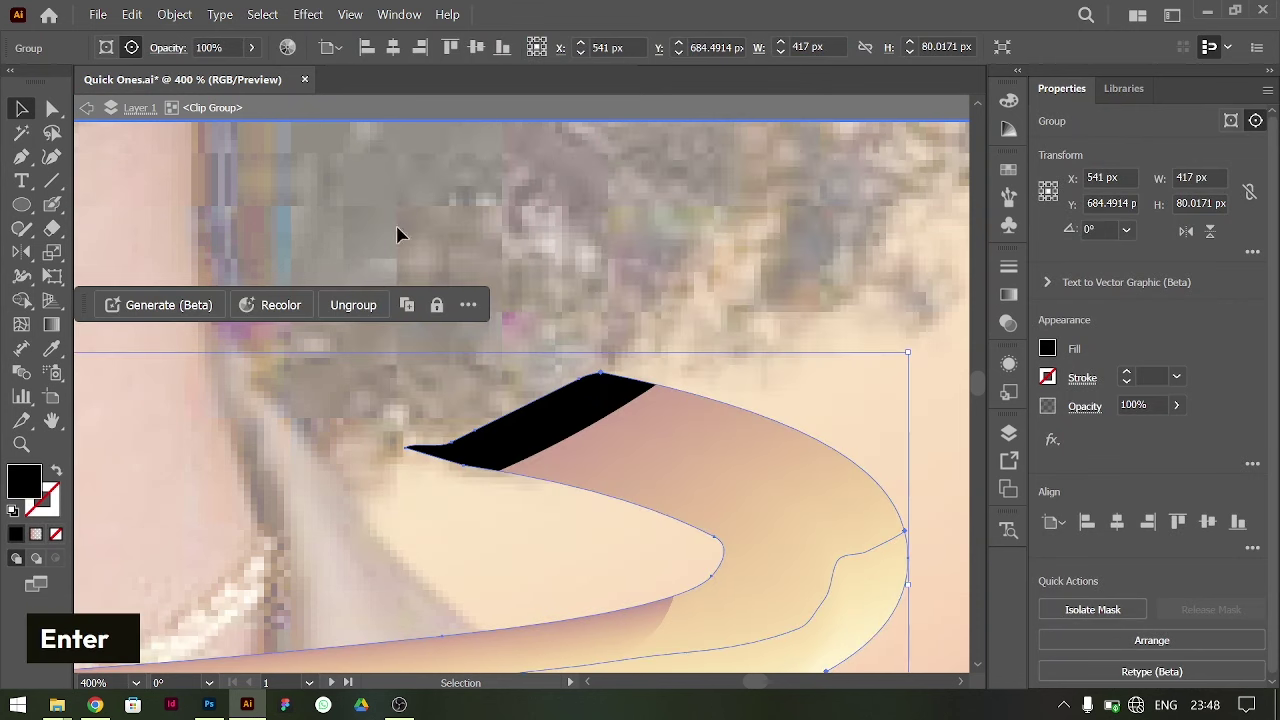
double_click(471, 215)
key("ctrl+-")
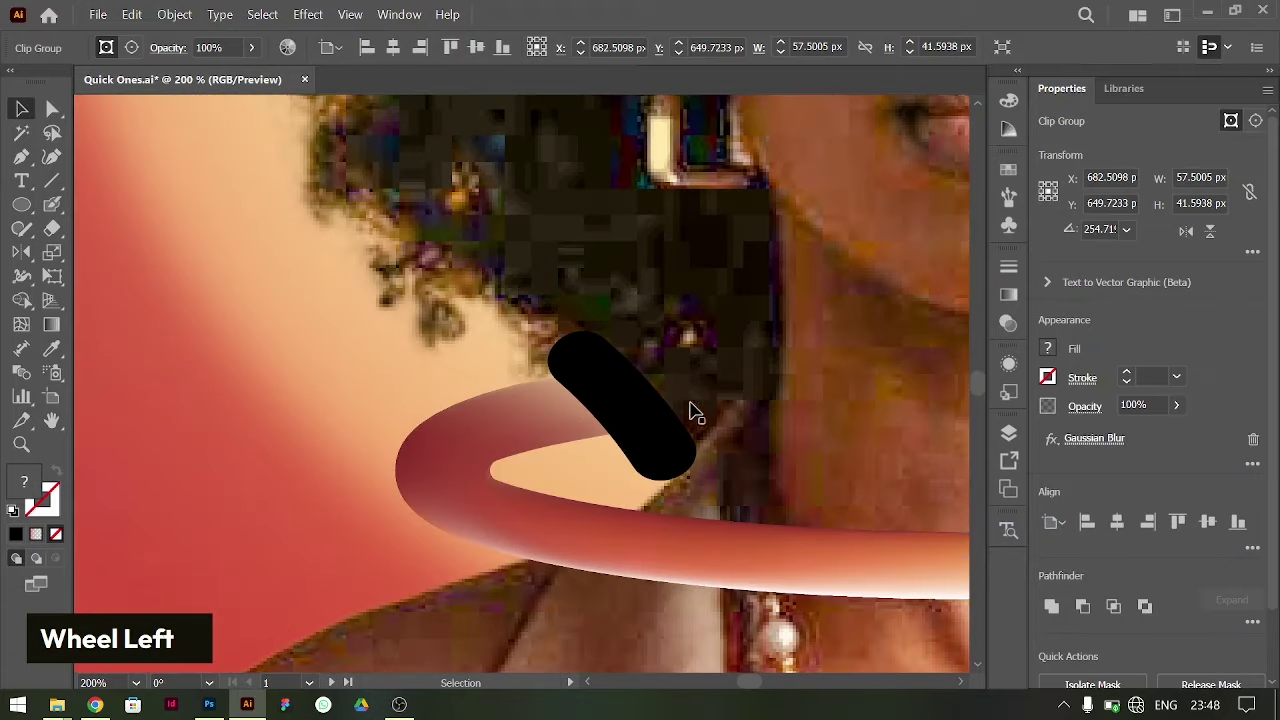
key("ctrl+c")
- Fill the left masked piece black, apply a Gaussian Blur and lower its opacity to 60%
left_click(590, 360)
right_click(589, 363)
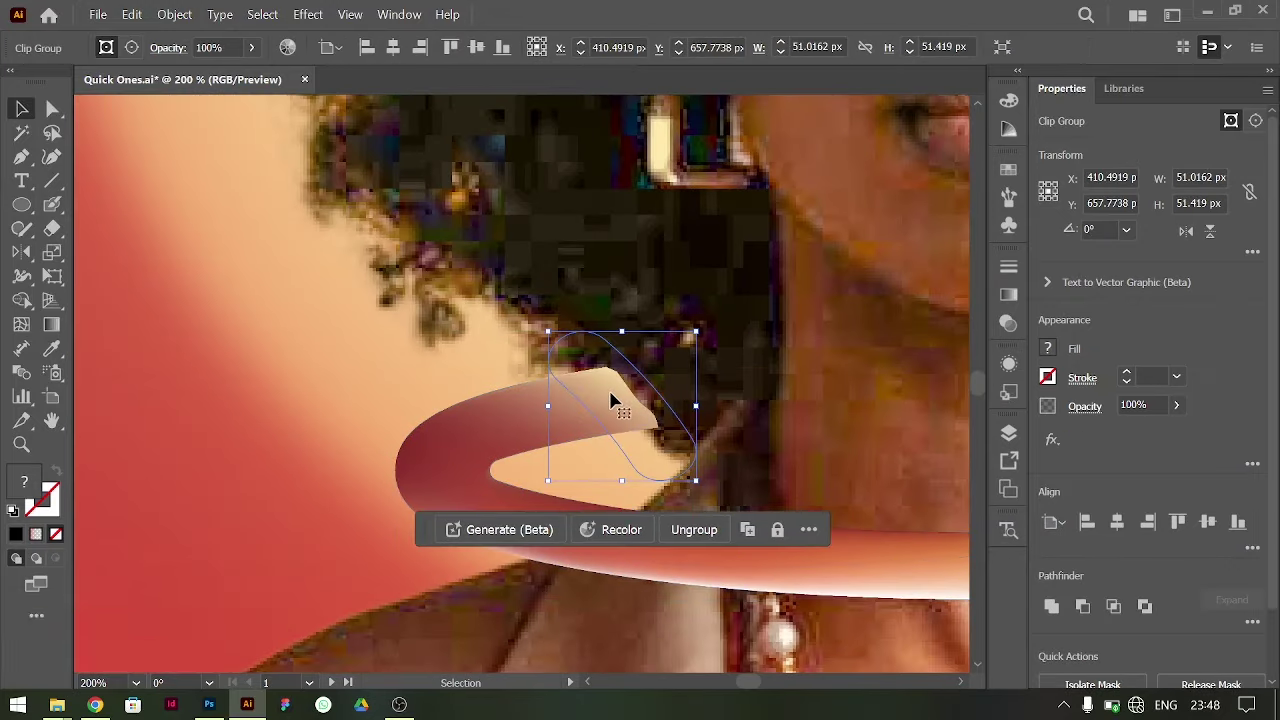
double_click(607, 395)
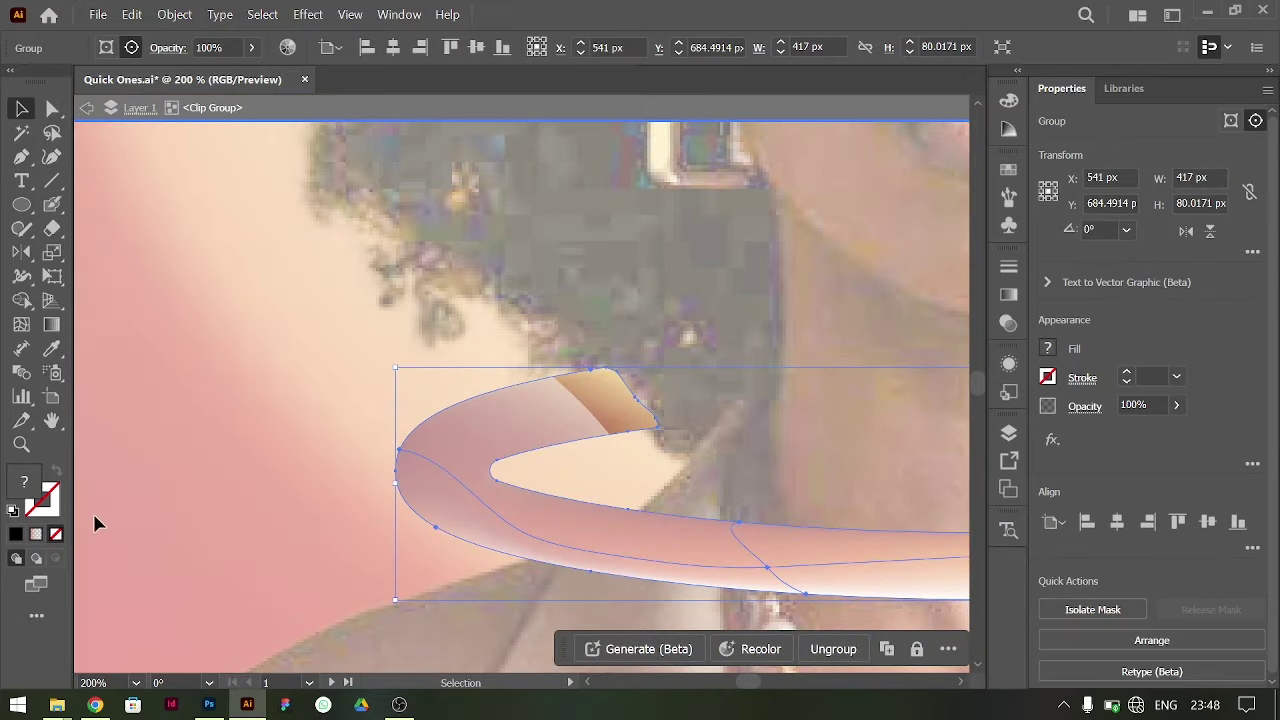
double_click(28, 487)
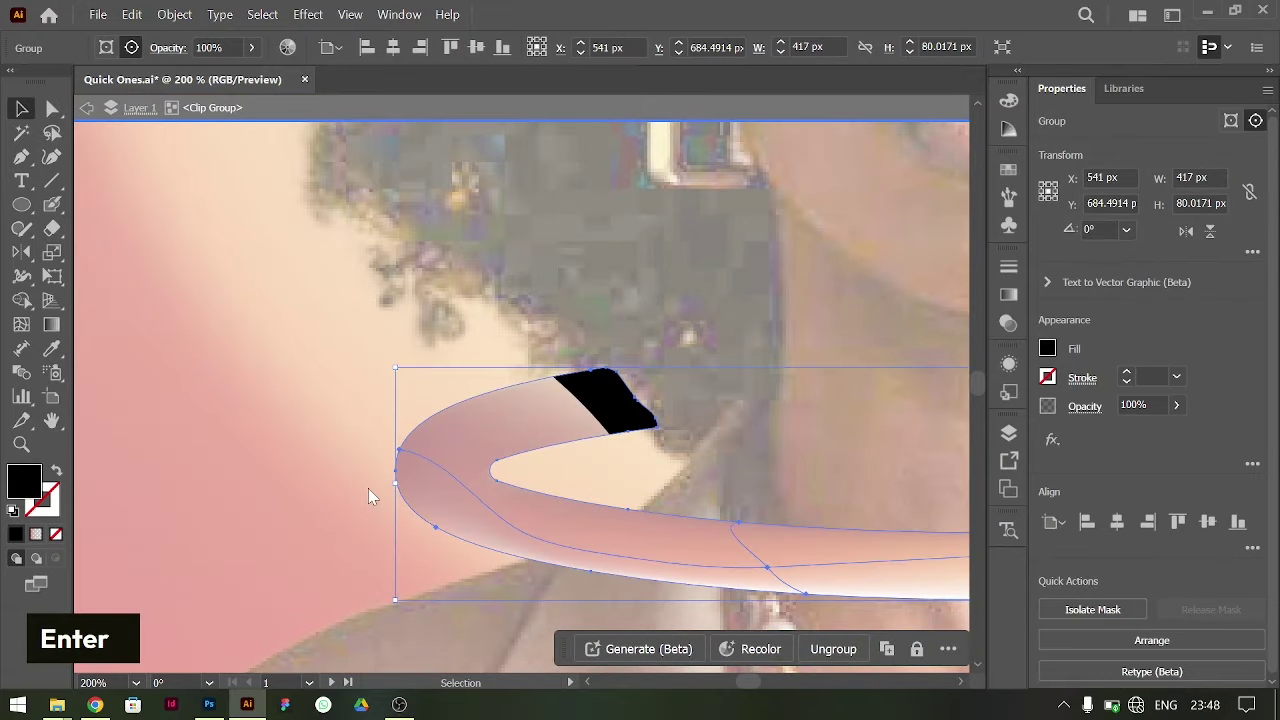
double_click(471, 309)
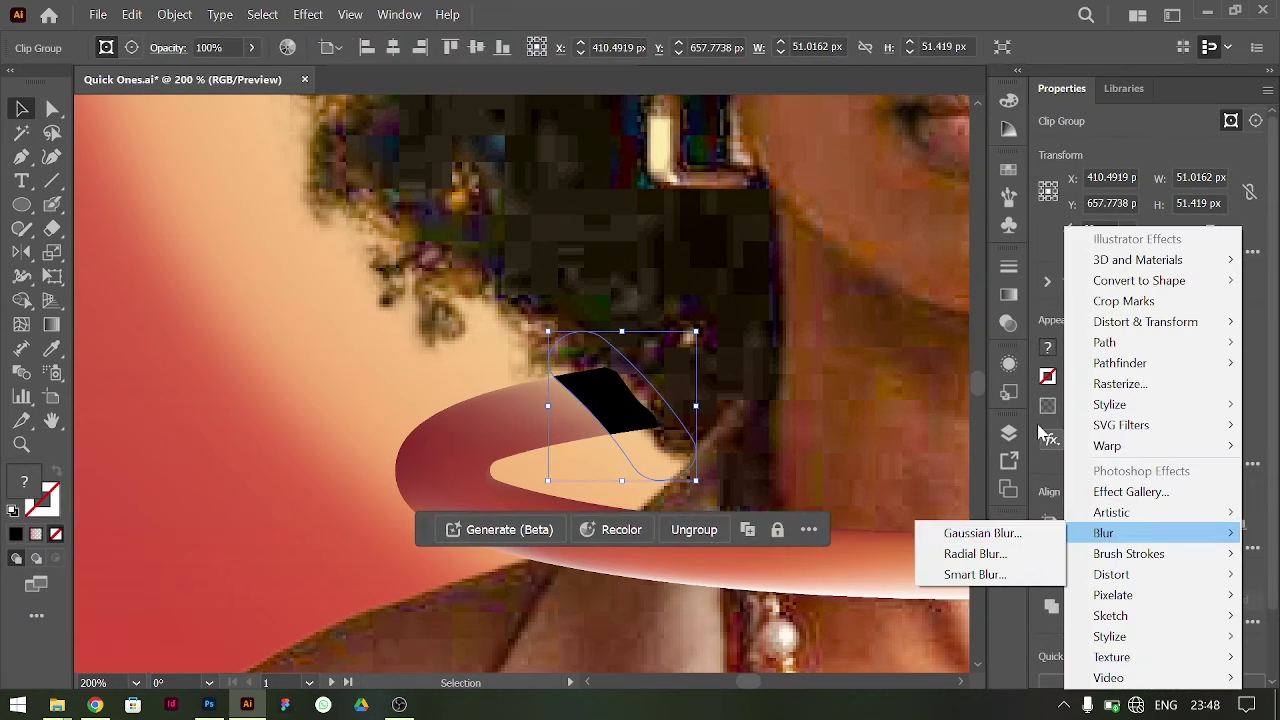
double_click(1094, 411)
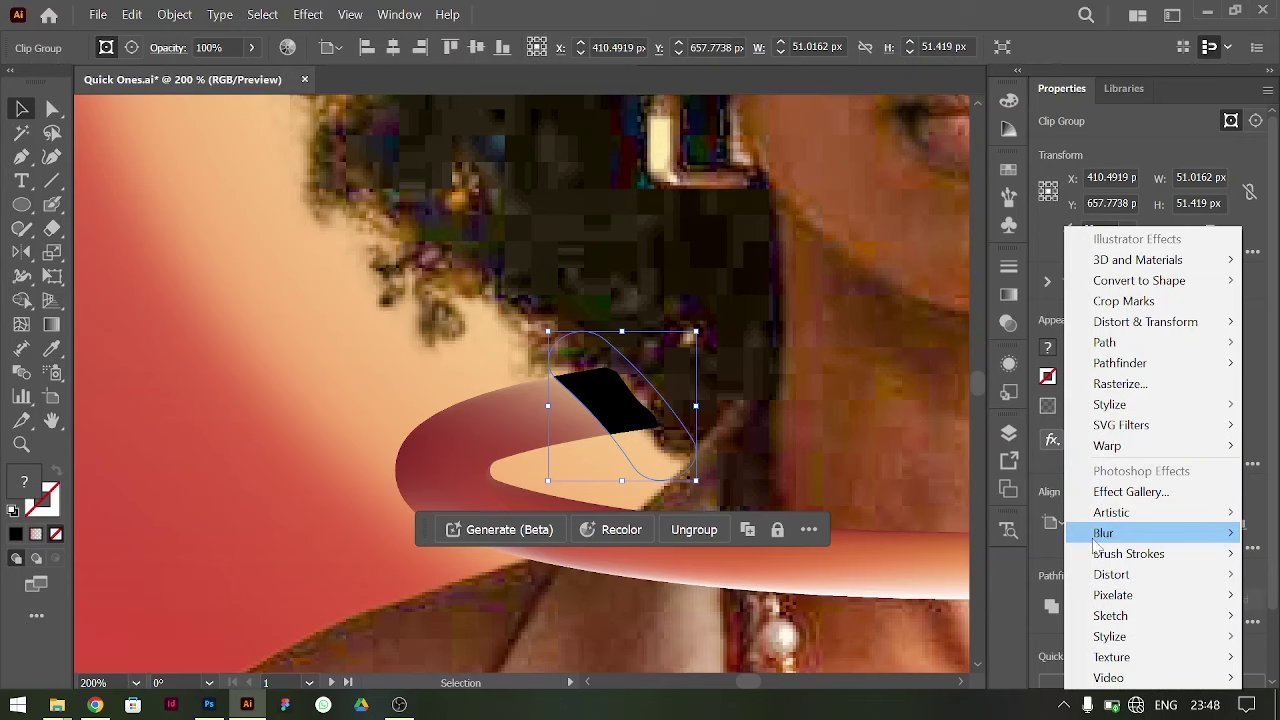
key("Return")
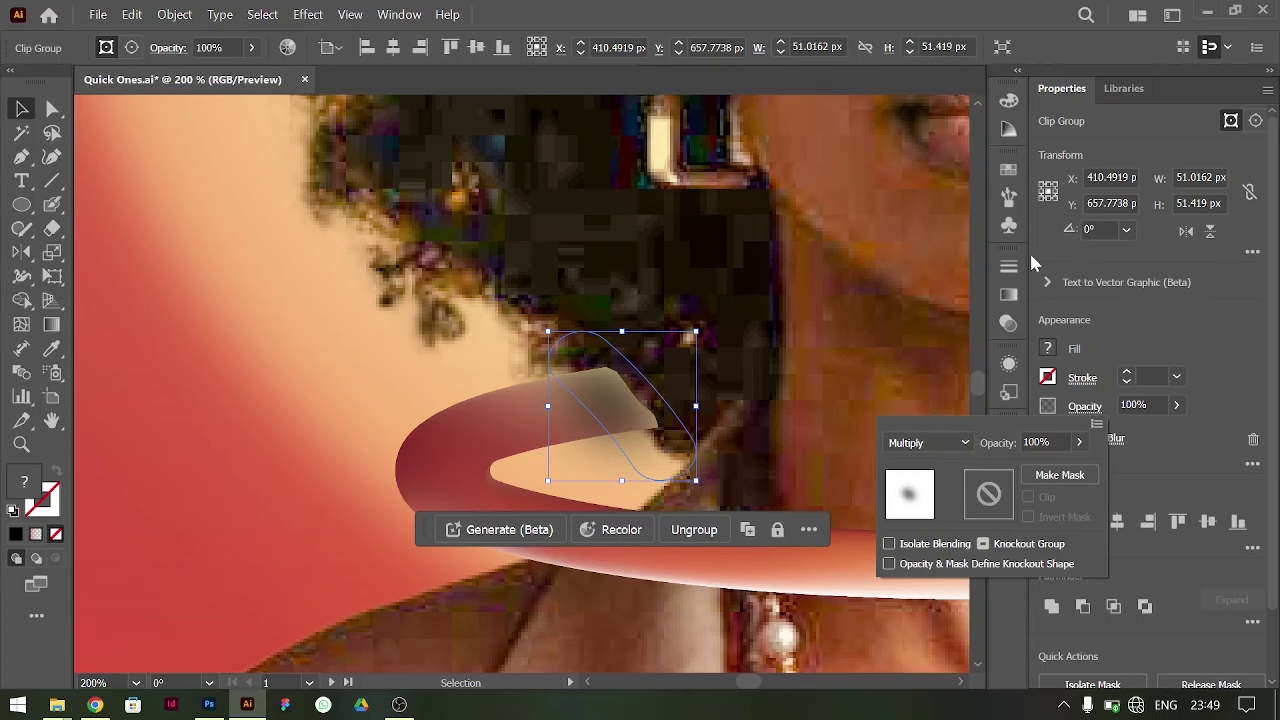
key("shift+Down")
key("shift+Up")
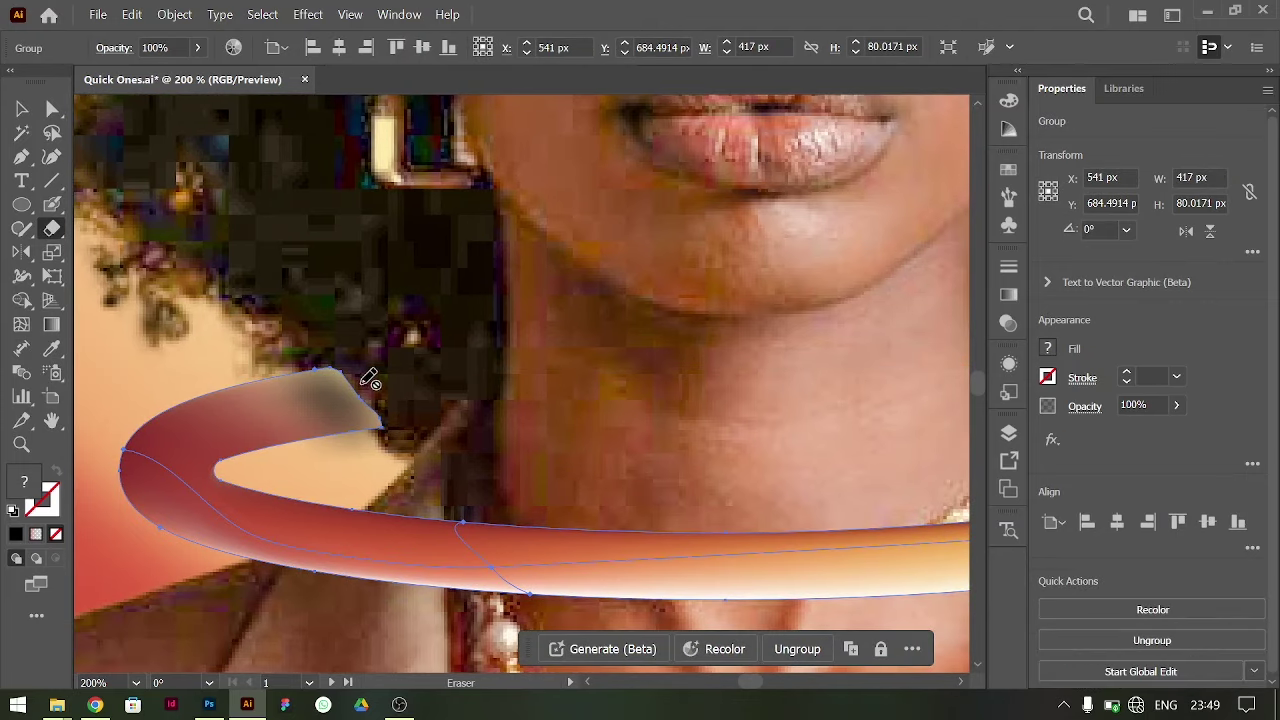
double_click(52, 235)
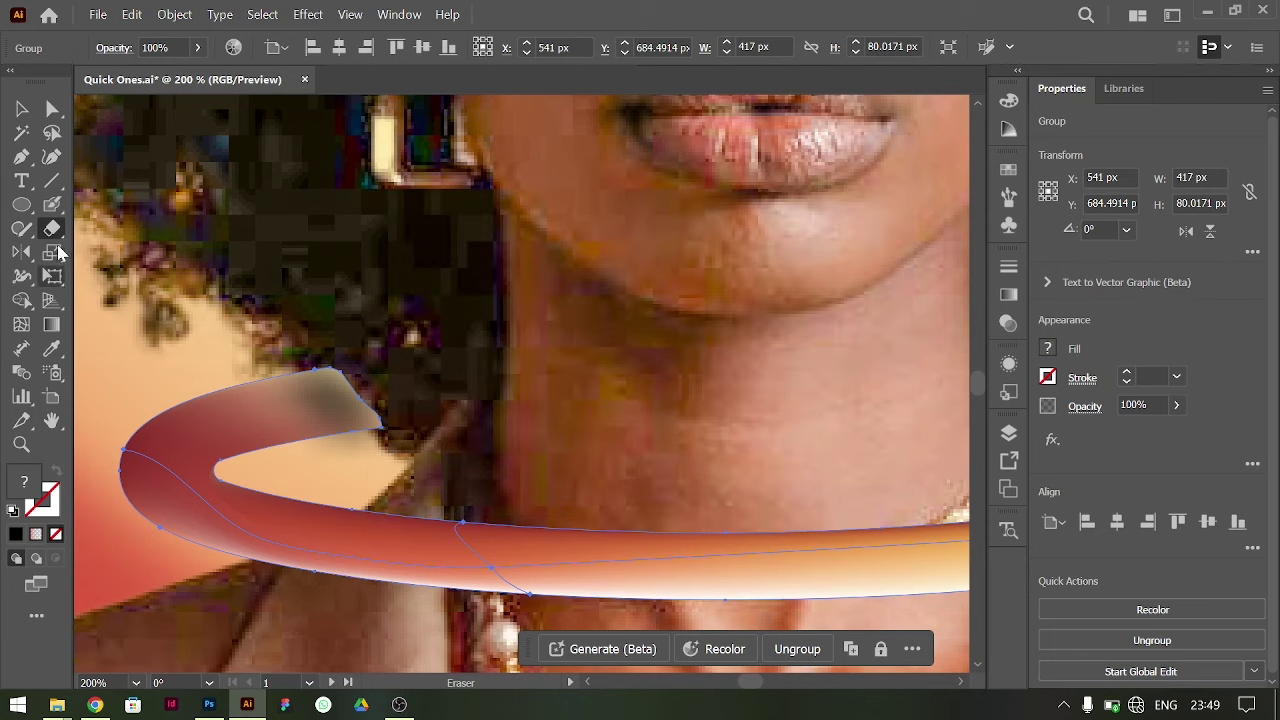
double_click(59, 234)
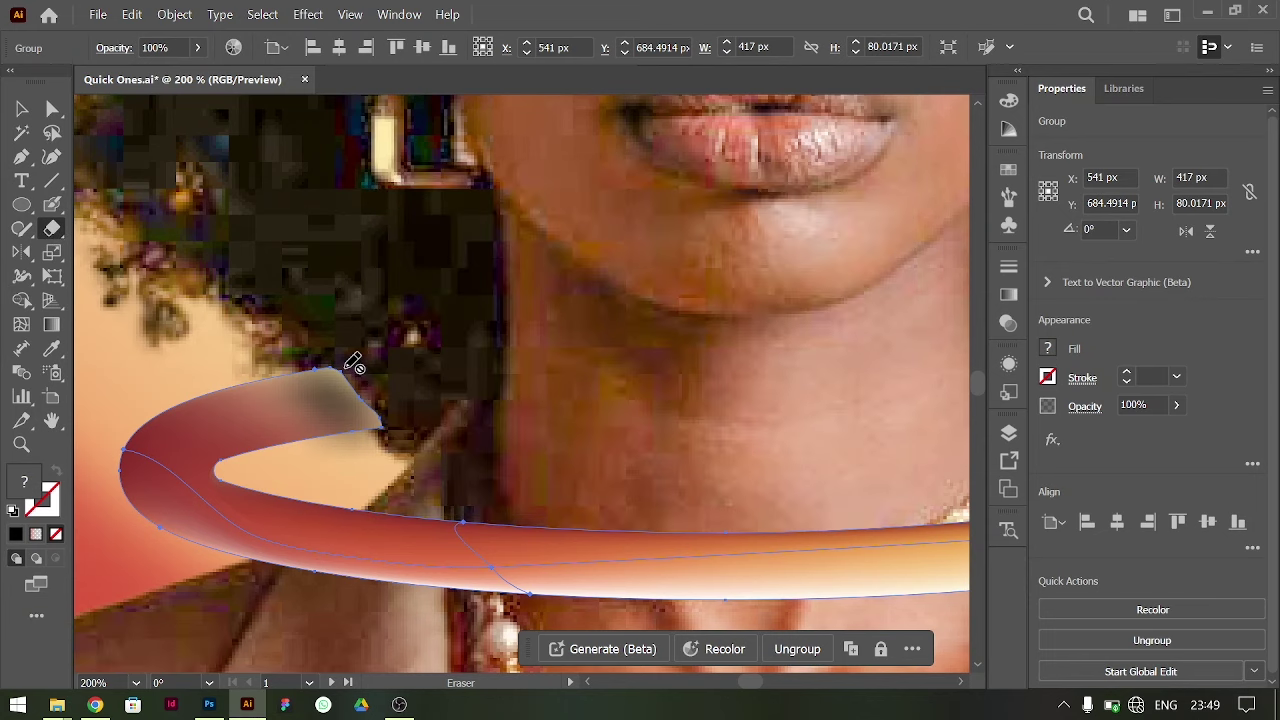
right_click(58, 234)
key("ctrl+=")
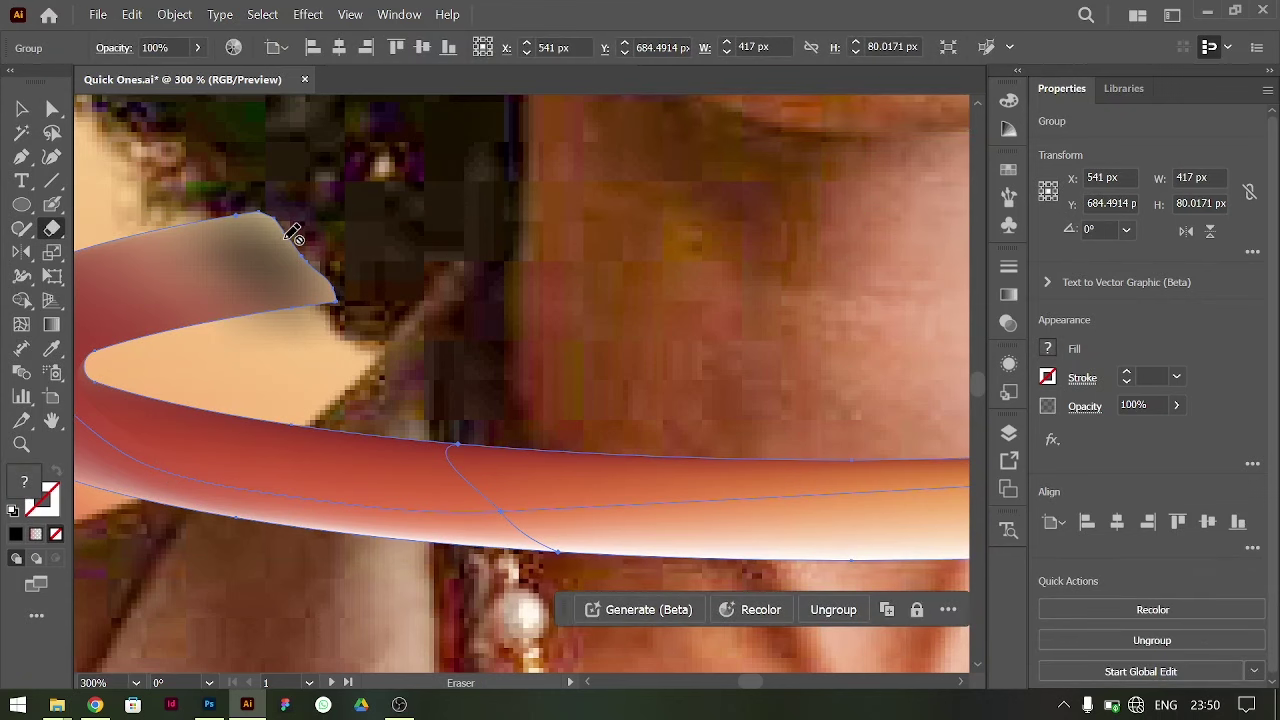
key("ctrl+-")
key("ctrl+-")
- Fade the ring's shaded end down to 30% opacity
key("ctrl+-")
key("ctrl+-")
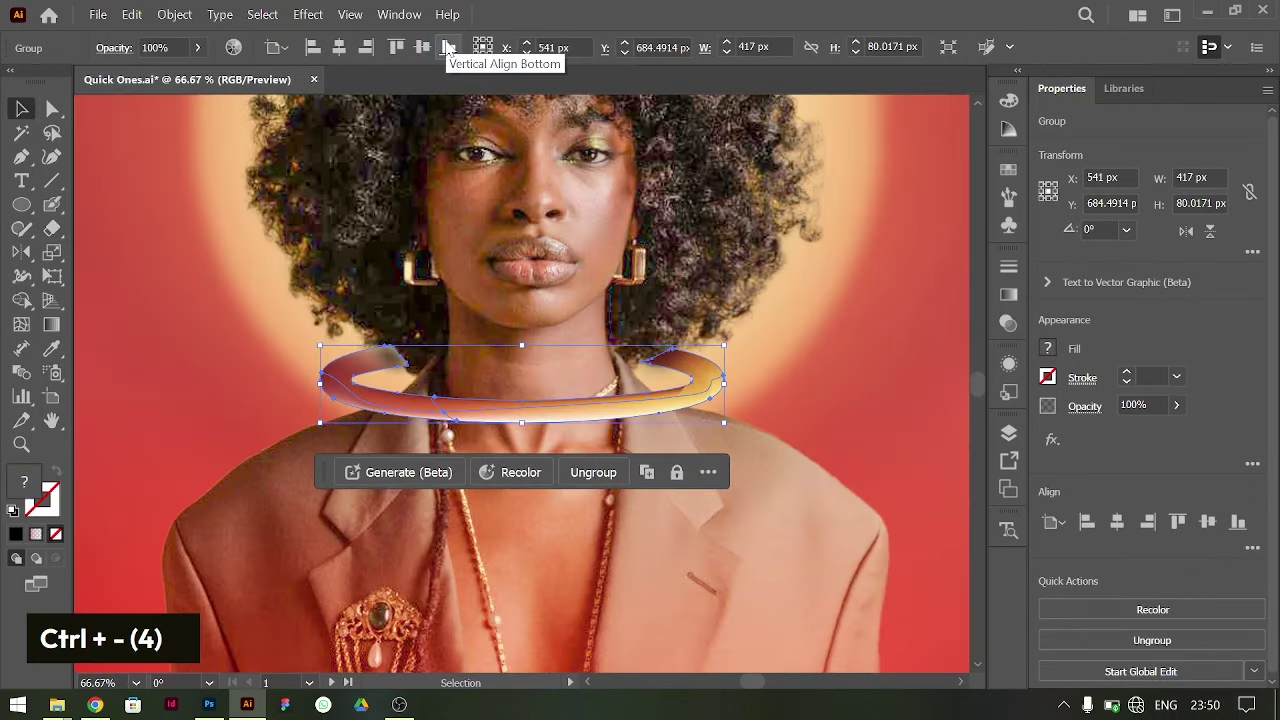
key("Left")
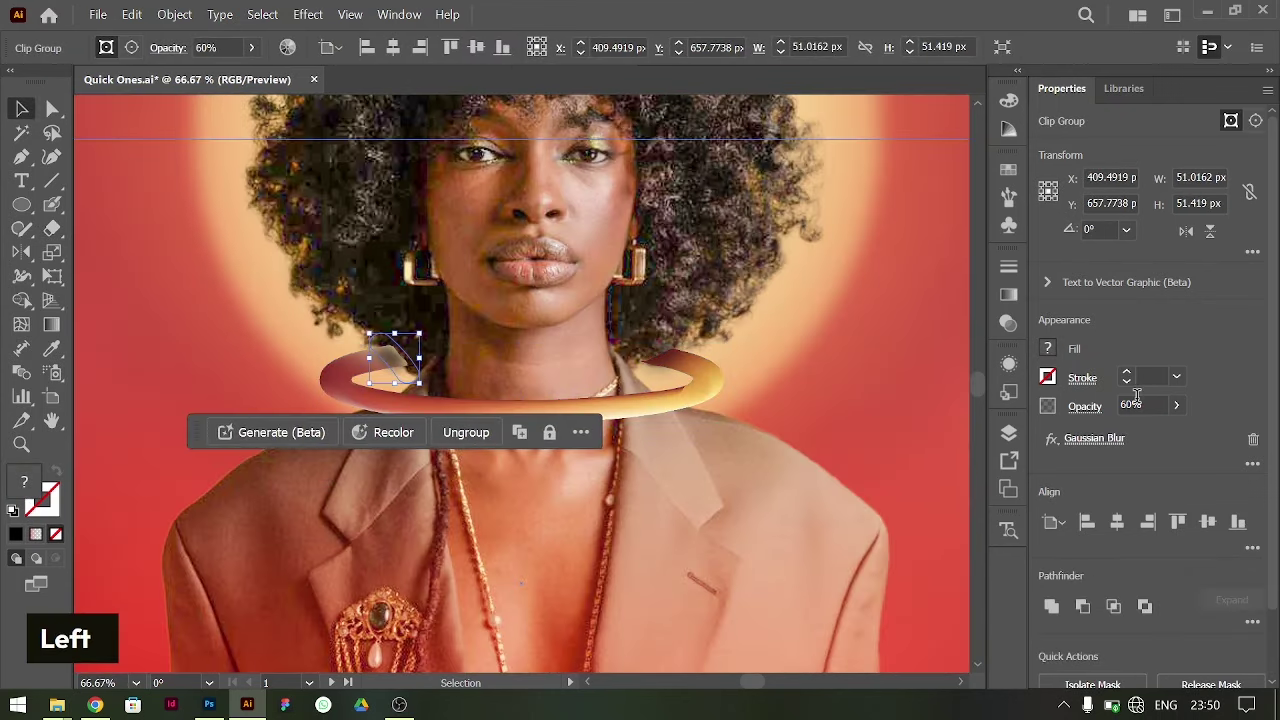
key("shift+Down")
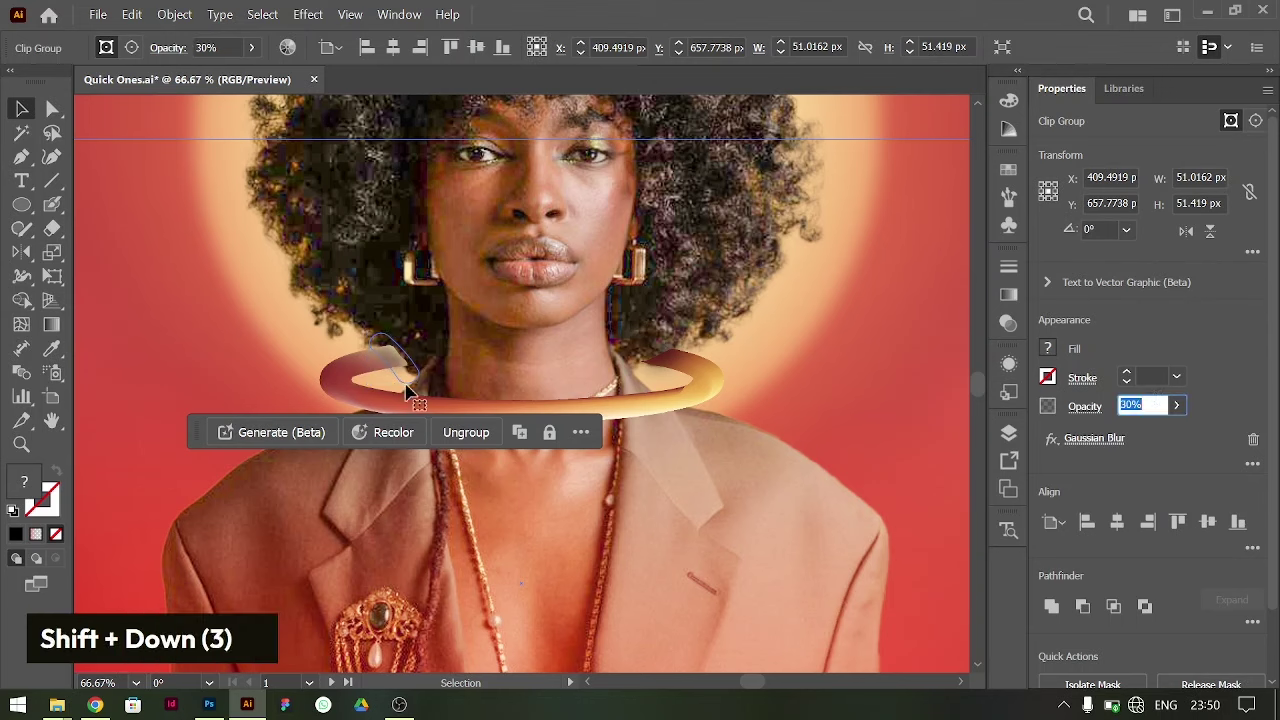
- Nudge the neck ring with arrow keys until it wraps the neck, viewing the whole poster
key("Left")
key("Left")
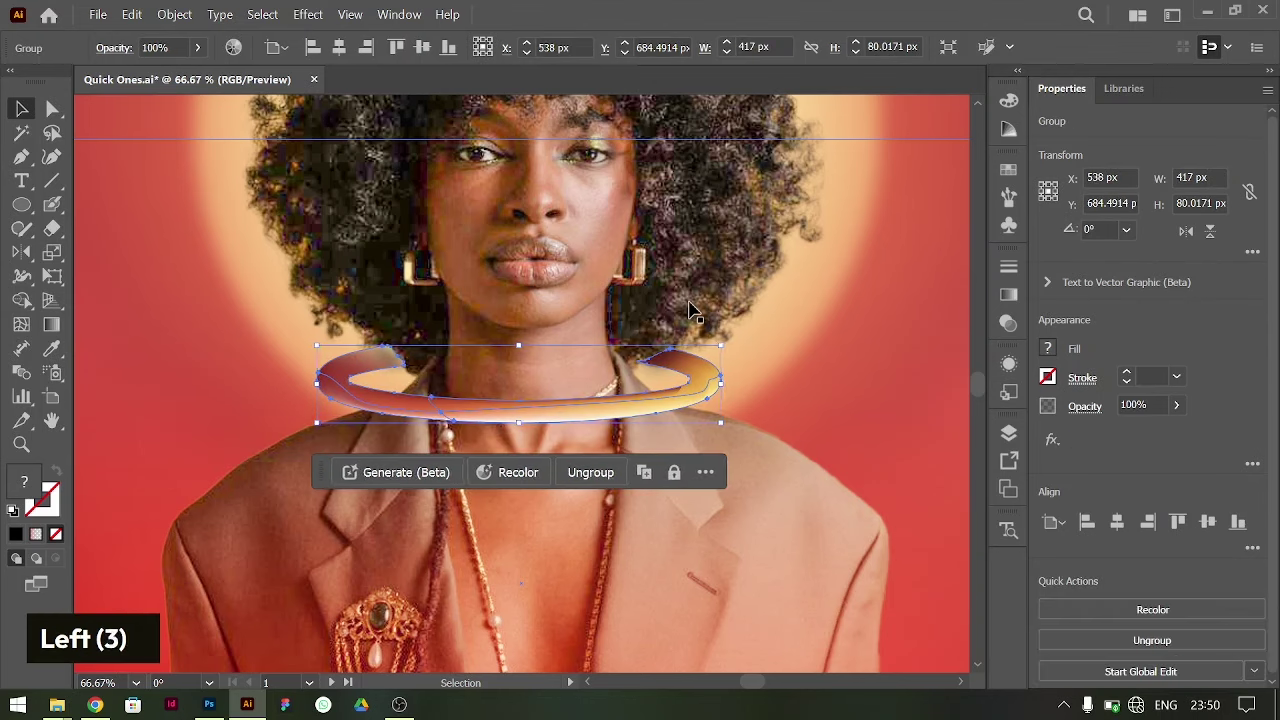
key("Left")
key("Left")
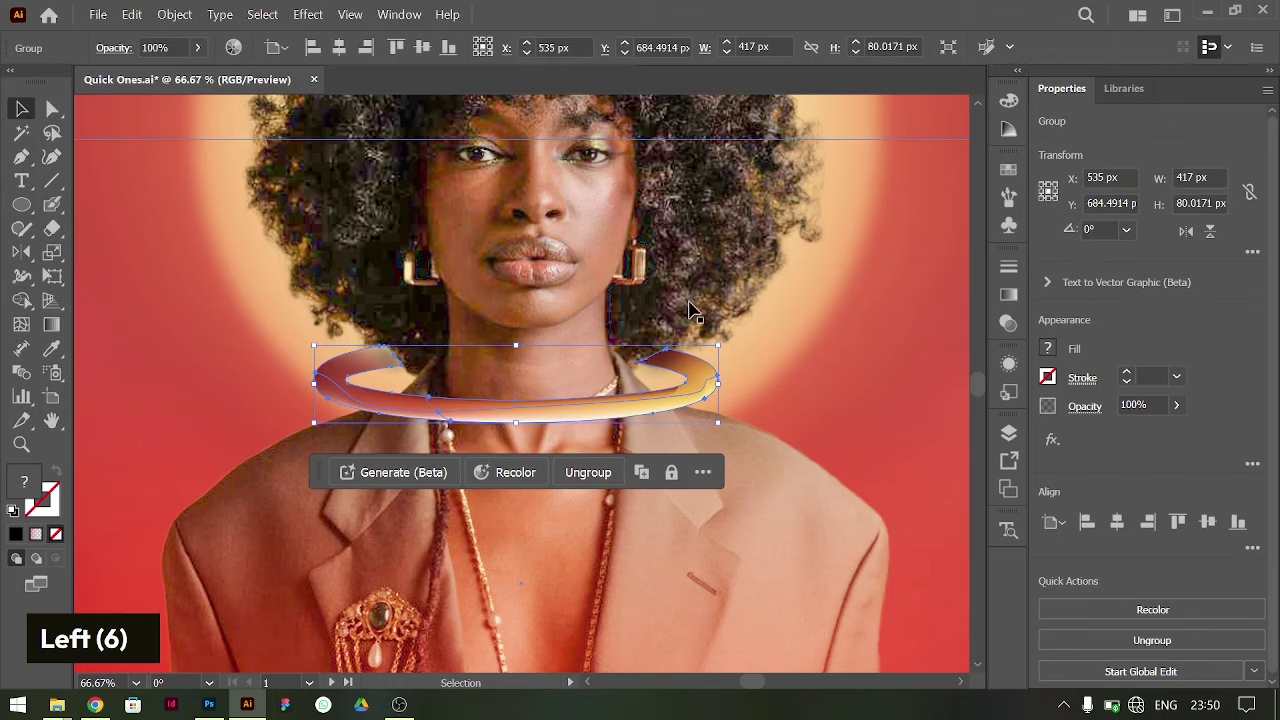
key("Right")
key("Left")
key("Left")
key("Left")
key("Right")
key("Right")
key("Right")
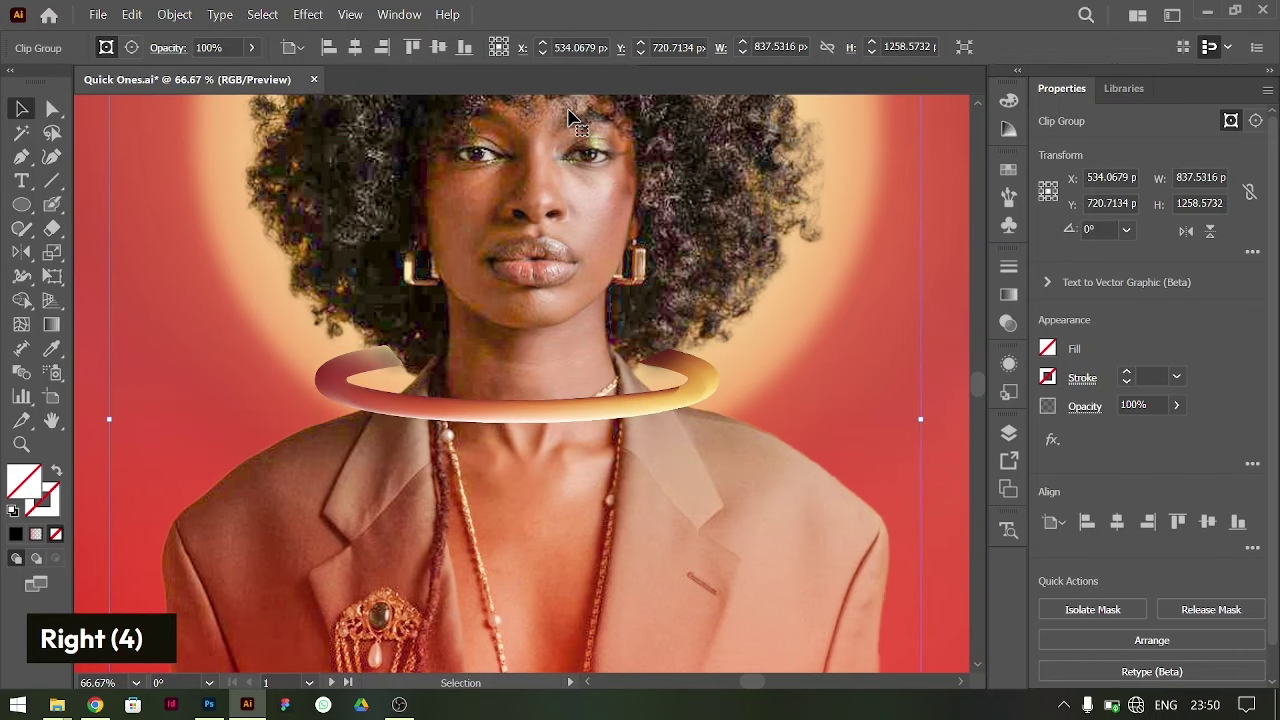
key("ctrl+-")
key("ctrl+-")
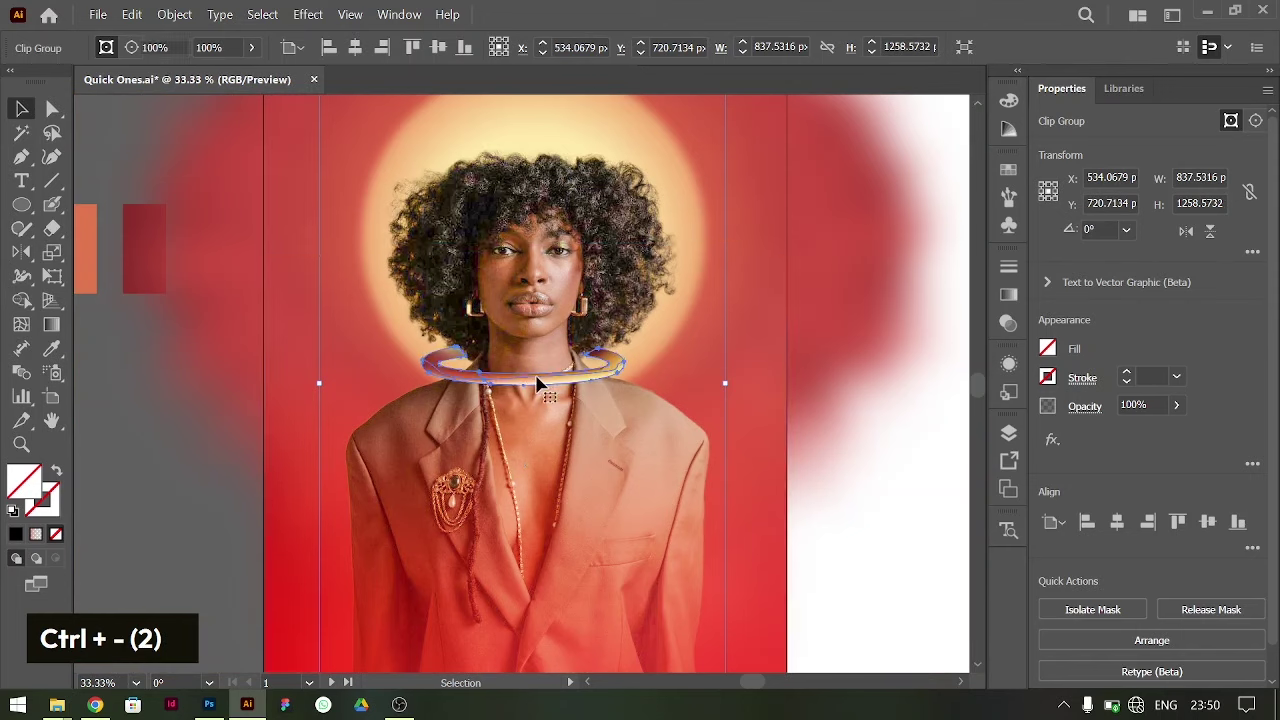
key("Right")
key("Right")
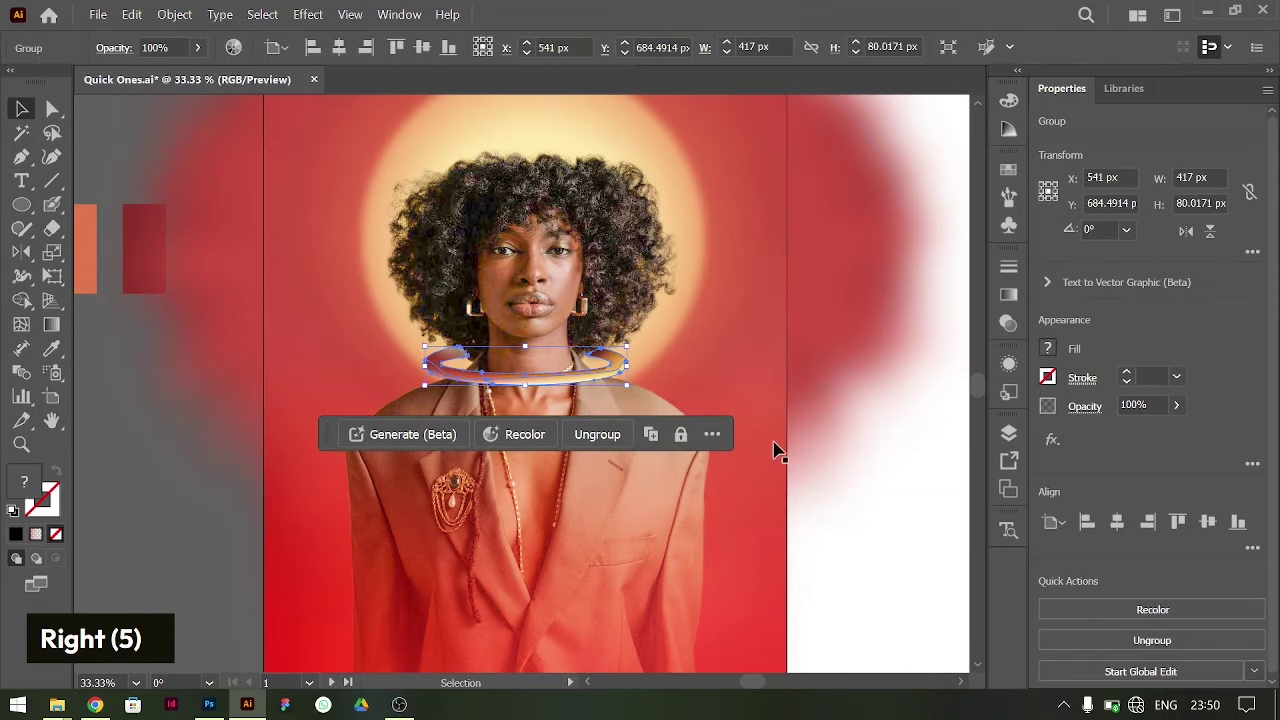
key("ctrl+c")
key("ctrl+f")
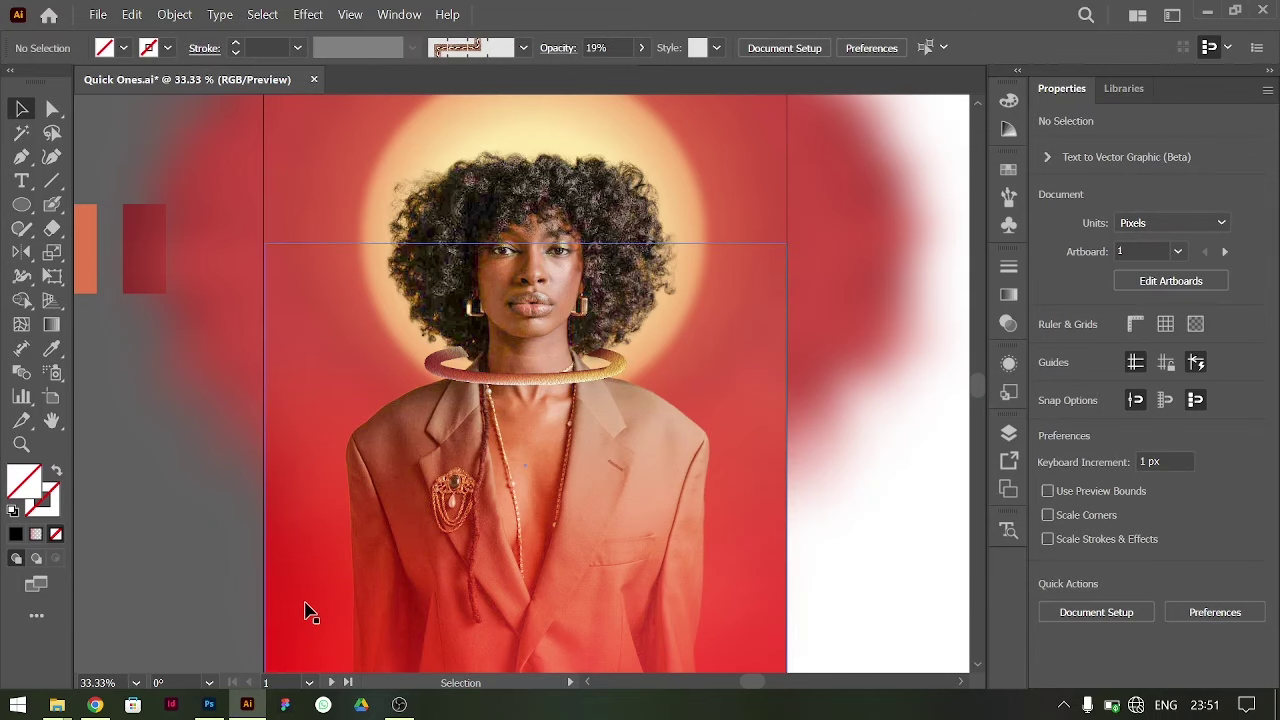
- Set the Supernatural title in Mister Frogs Regular and fill it with the cream swatch colour
key("alt+Tab")
type("t|")
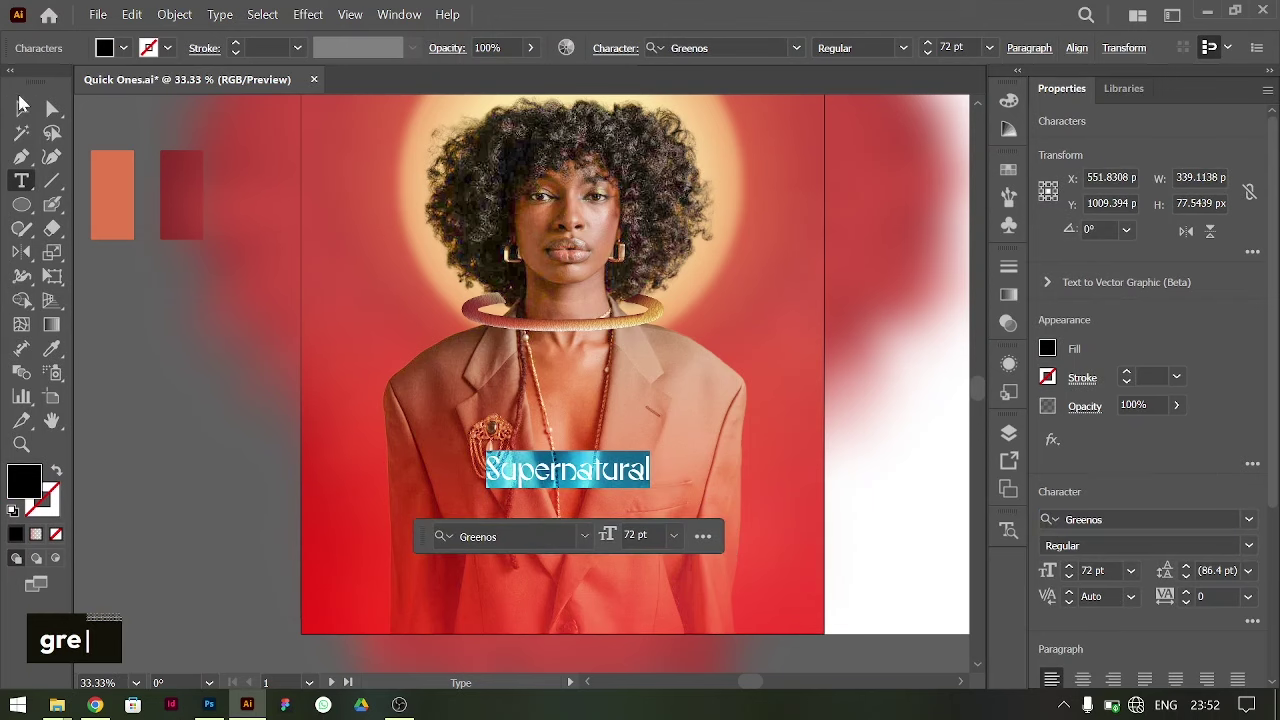
left_click(1135, 688)
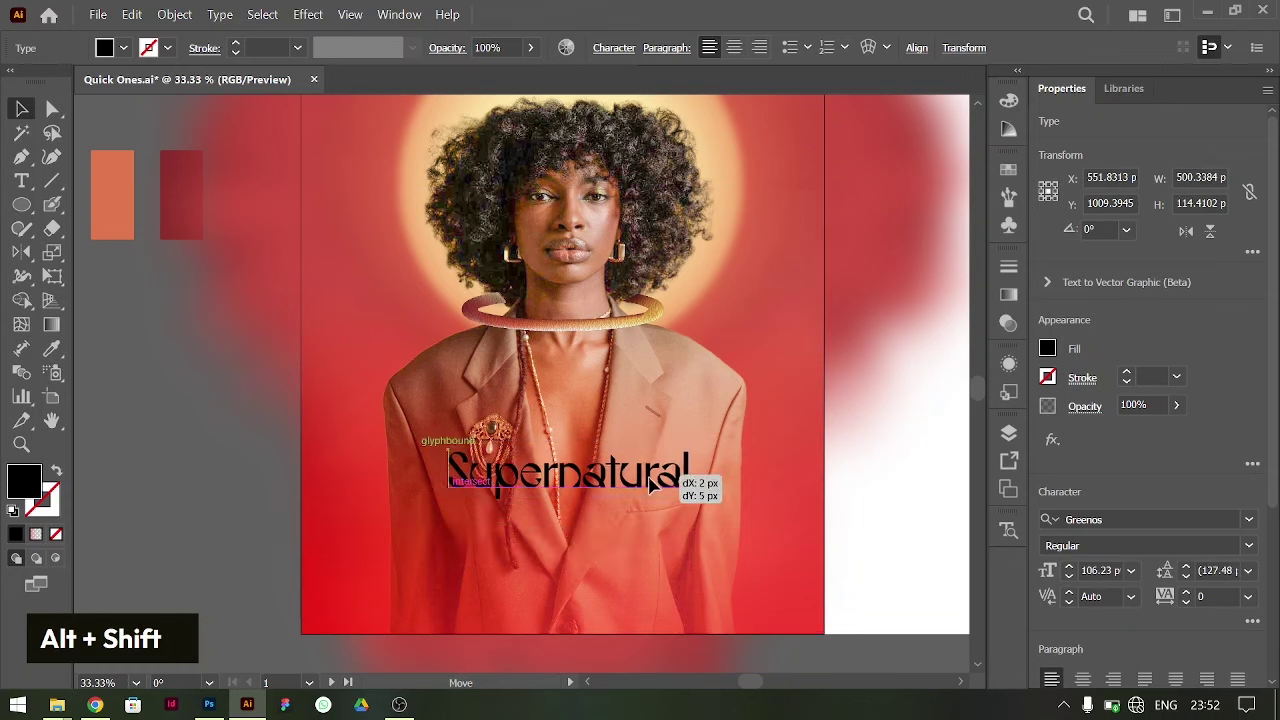
type("in")
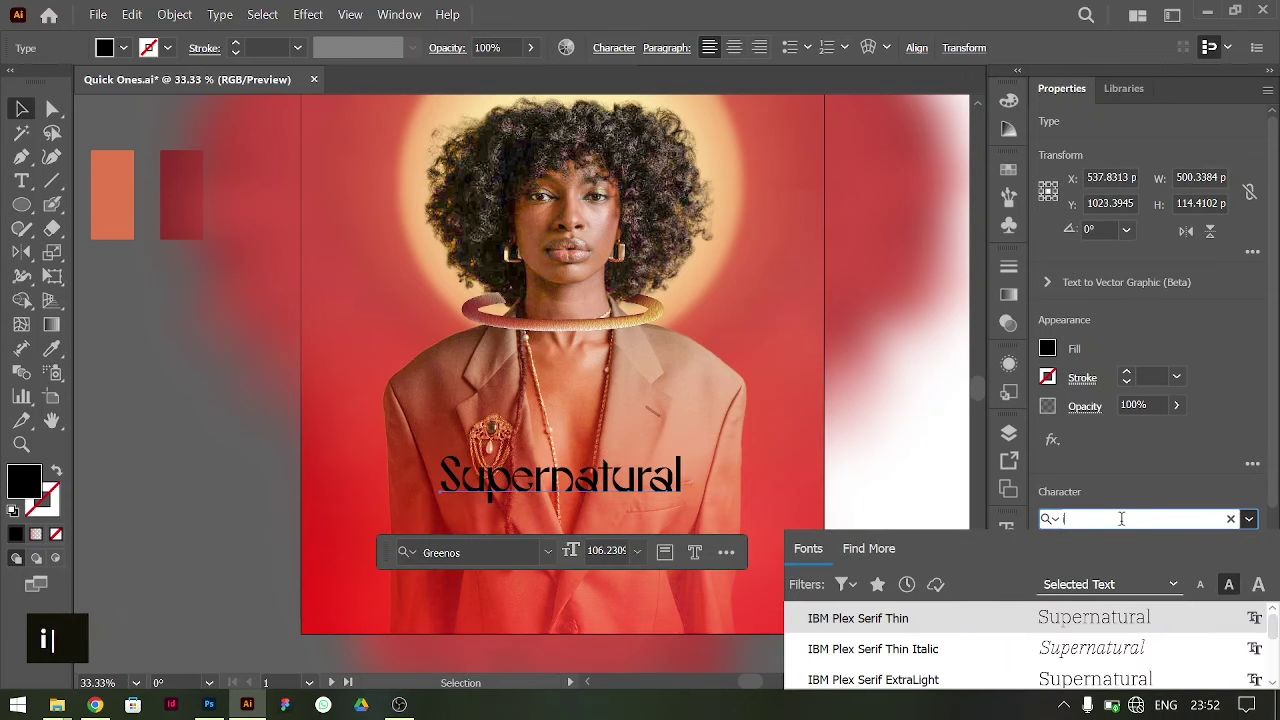
key("BackSpace")
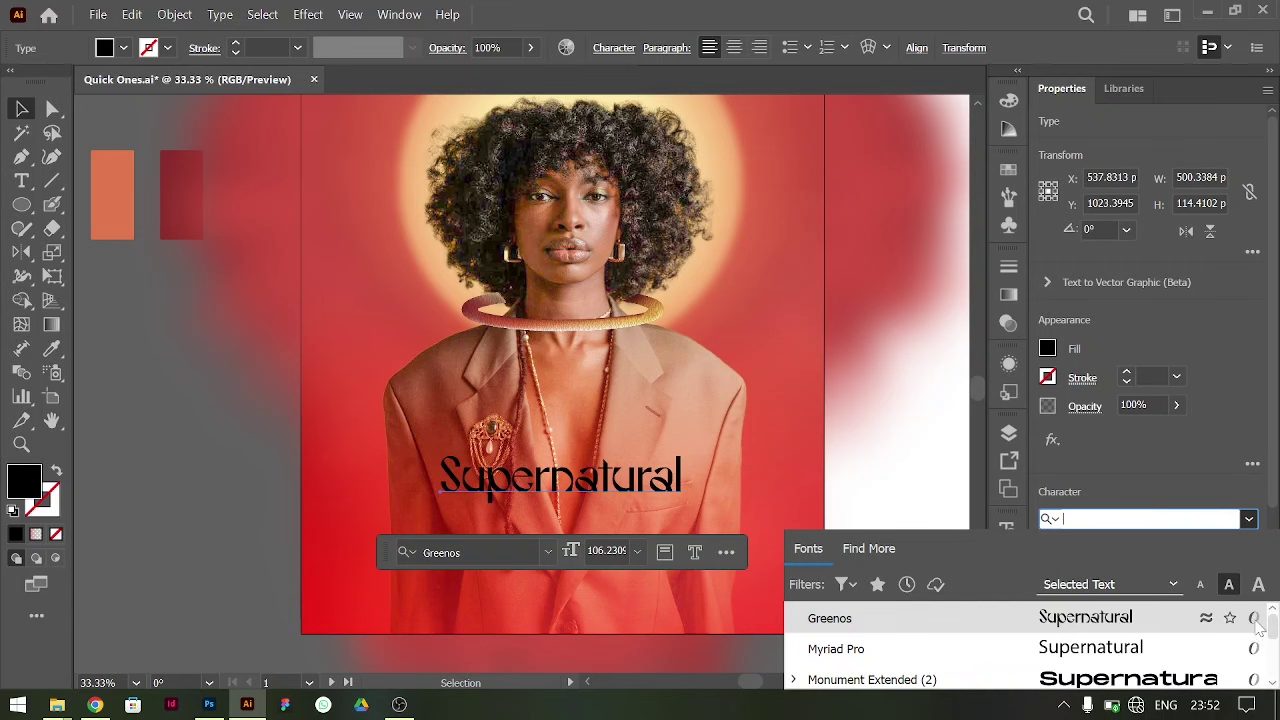
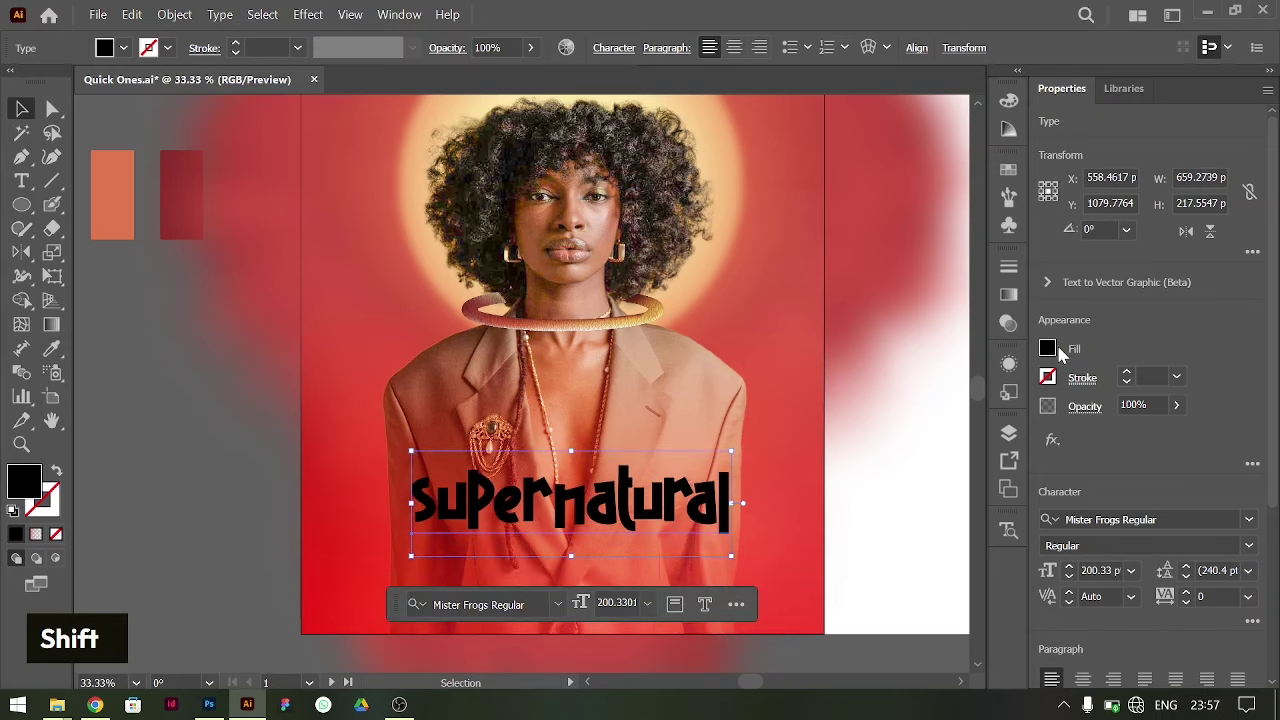
type("i")
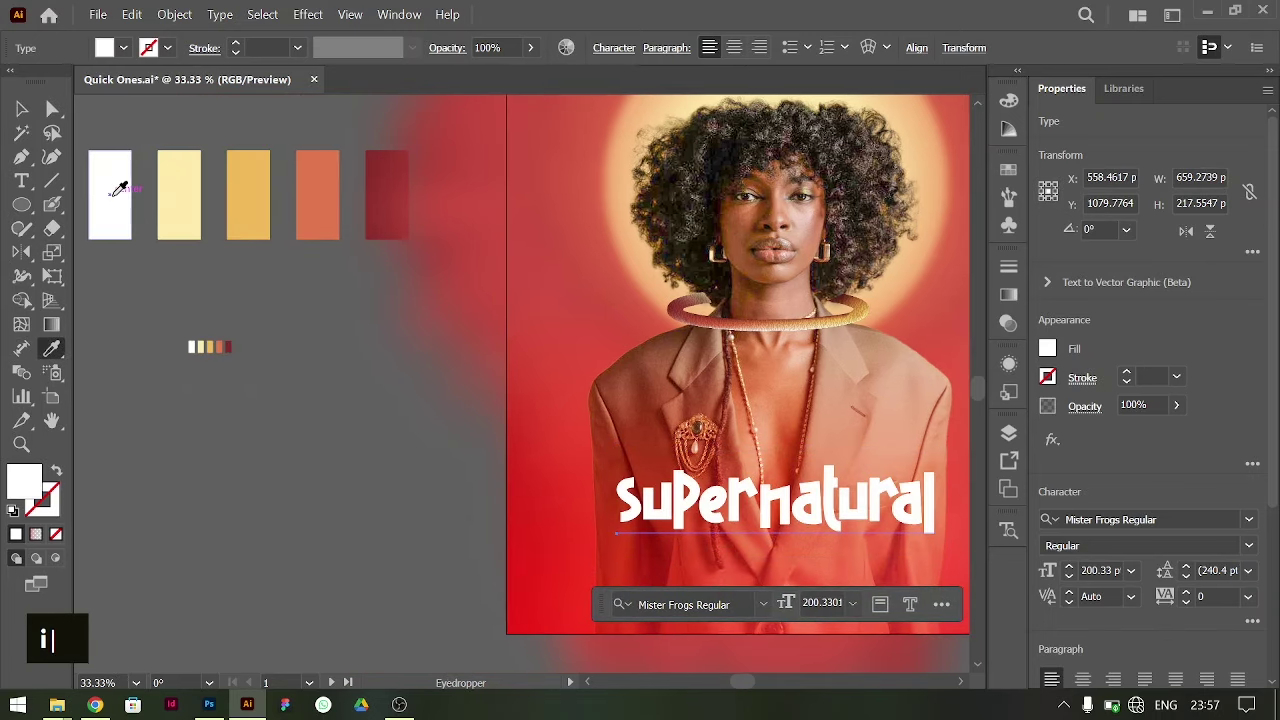
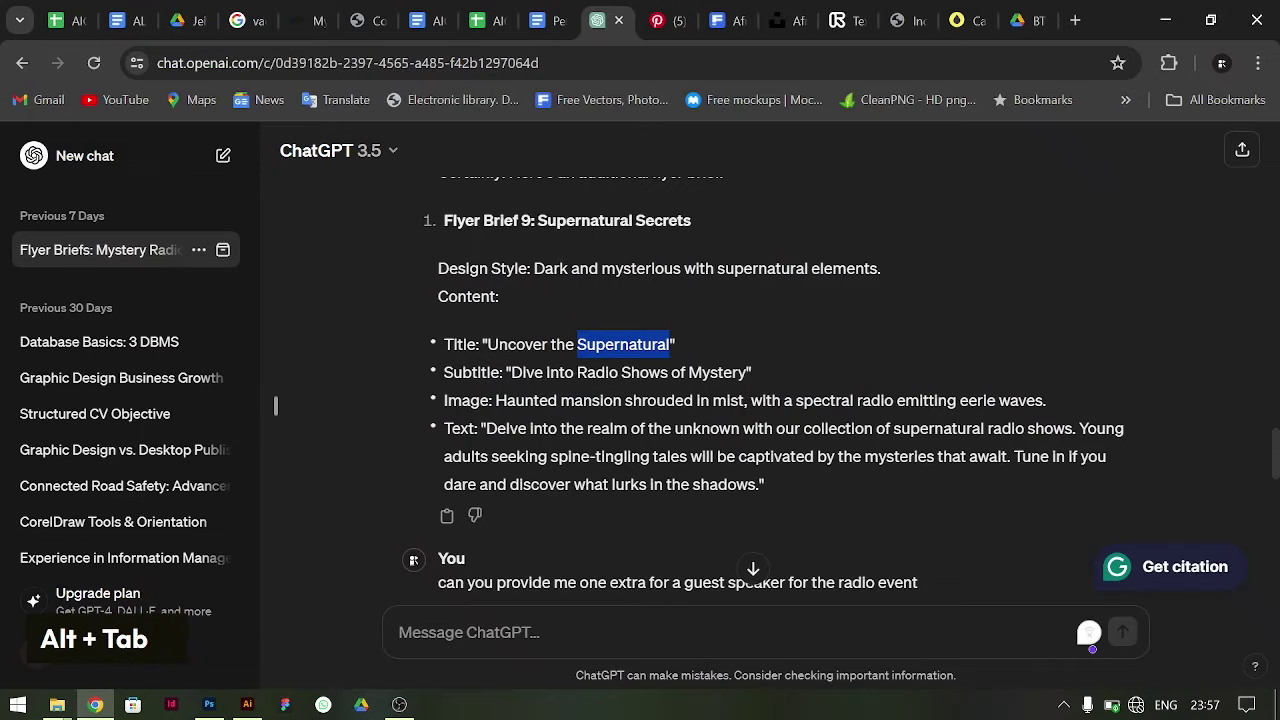
- Add an 'Uncover the' text line set in Montserrat above the title
type("Uncover the")
key("alt+Tab")
type("Uncover the")
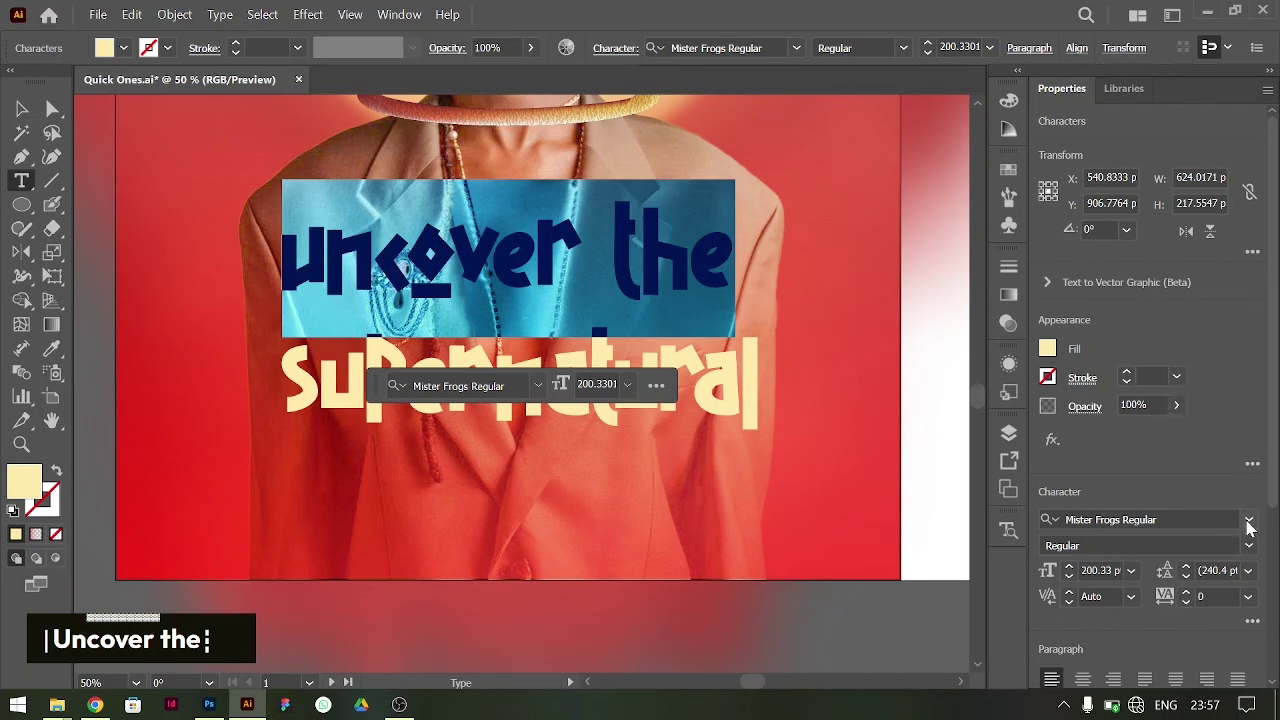
type("Uncover the")
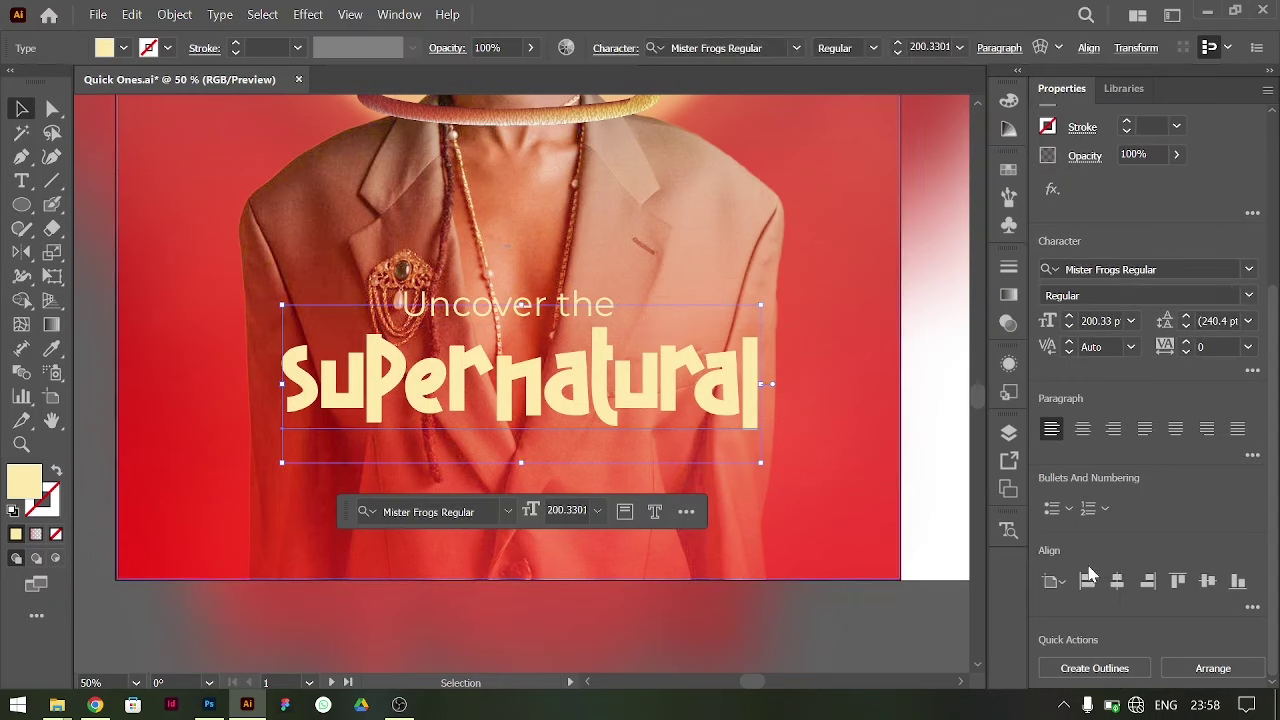
key("shift+Up")
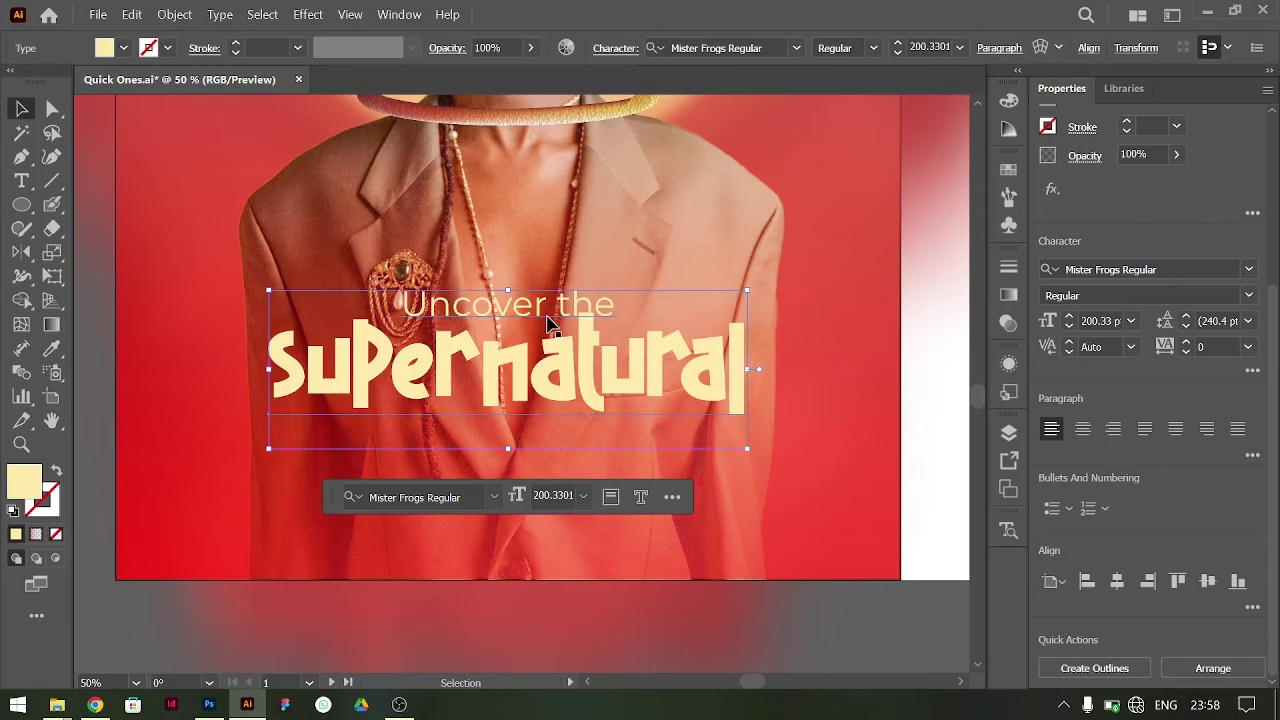
key("ctrl+-")
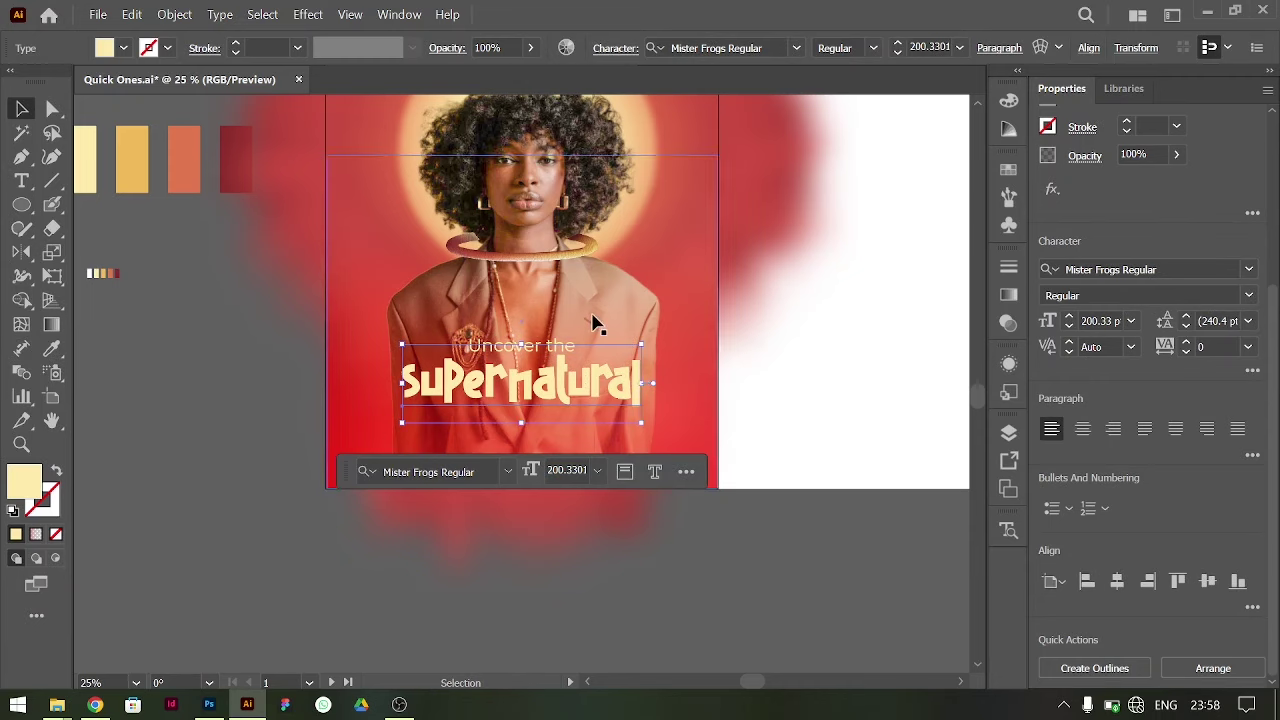
scroll("up", 3)
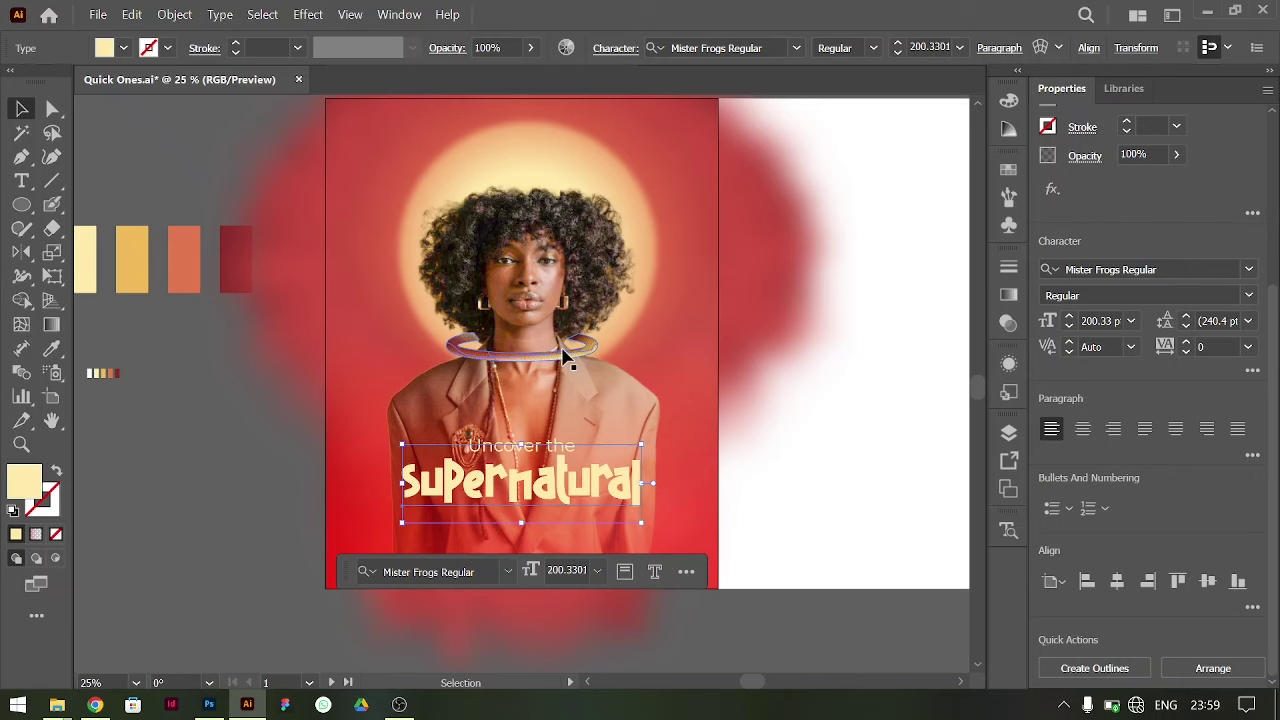
key("ctrl+=")
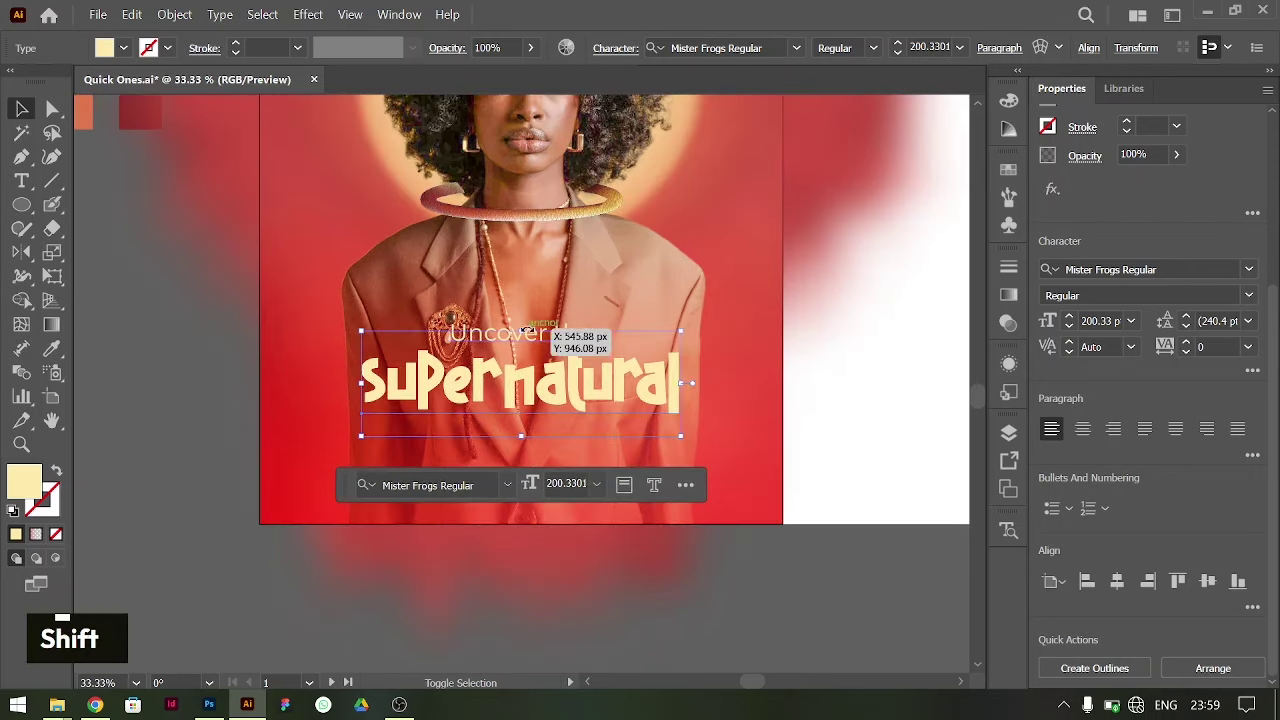
- Nudge 'Uncover the' into place just above Supernatural and duplicate the title downward
left_click(544, 327)
key("shift+Up")
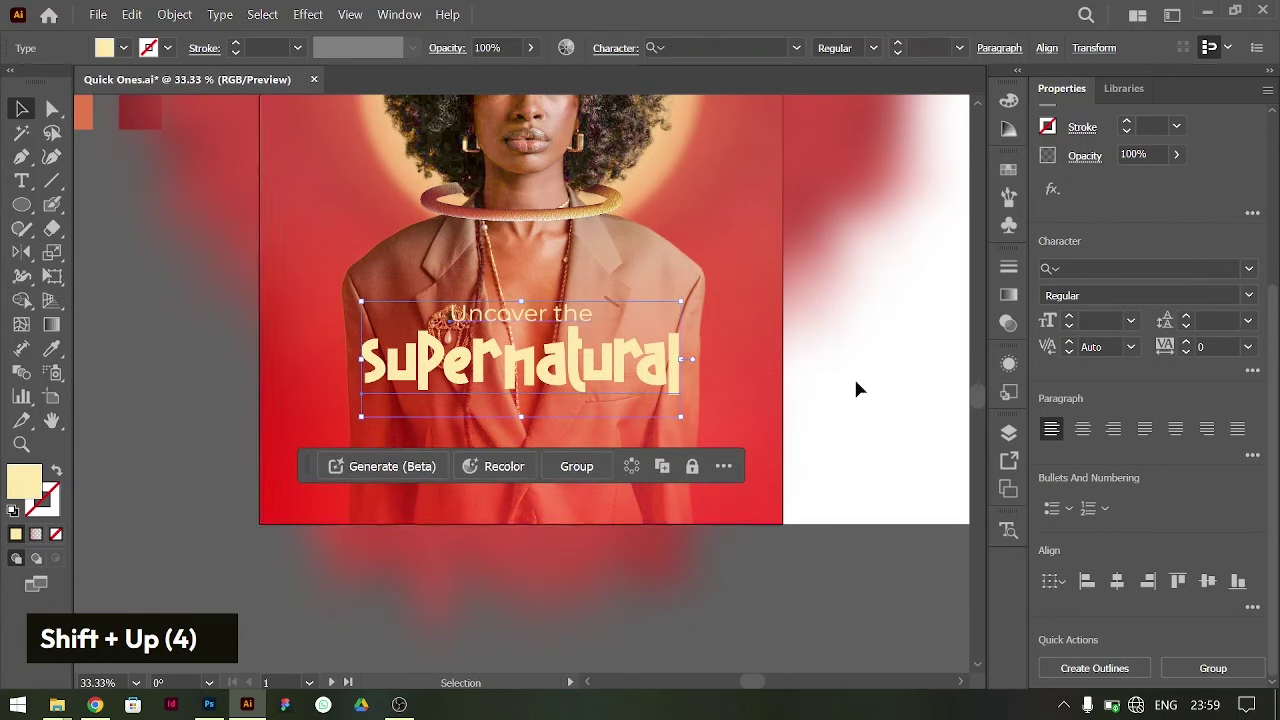
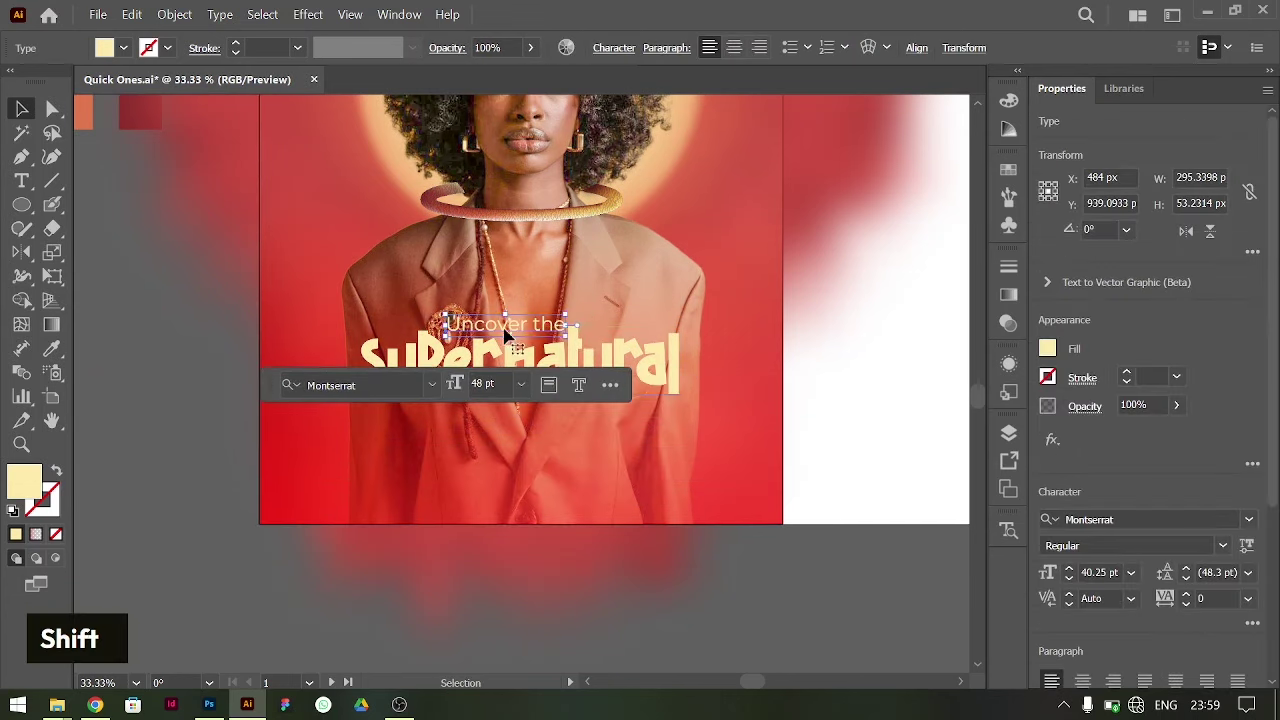
key("Left")
key("Left")
key("Left")
key("shift+Down")
key("Up")
key("Up")
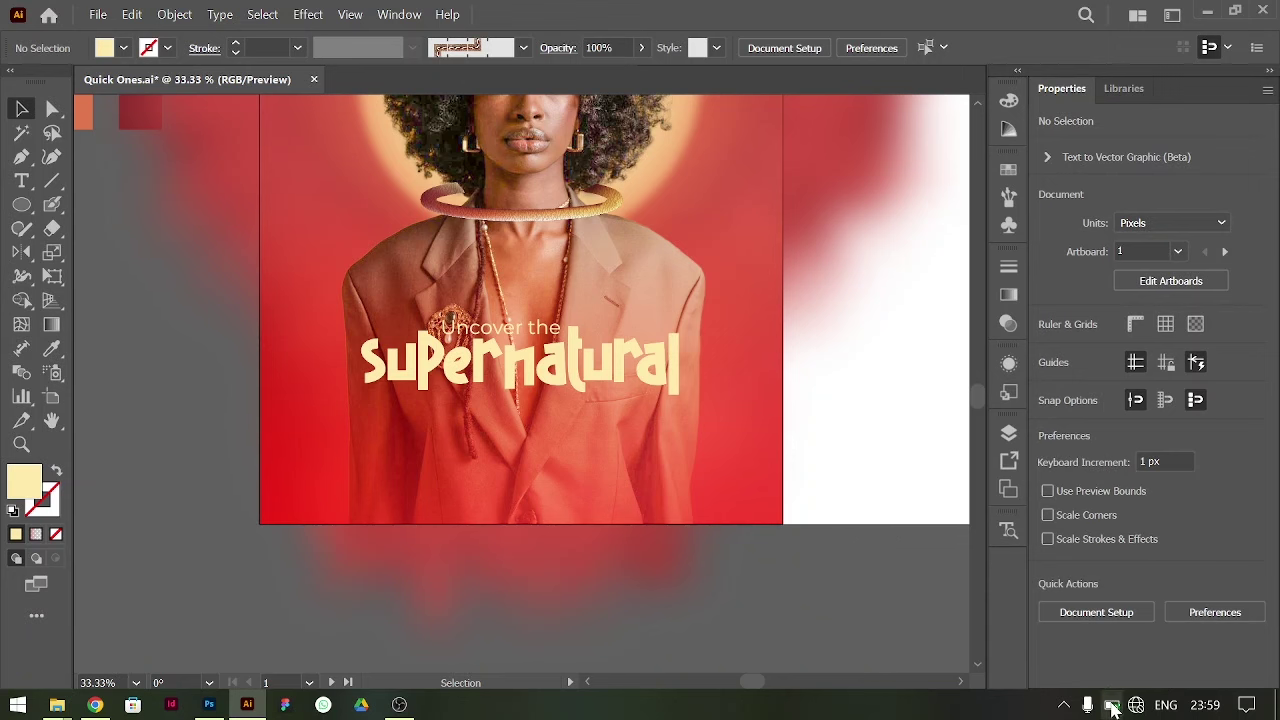
left_click(610, 375)
- Replace the duplicate's text with ChatGPT's subtitle 'Dive into Radio Shows of Mystery' at 36 pt
double_click(608, 439)
key("ctrl+a")
key("alt+Tab")
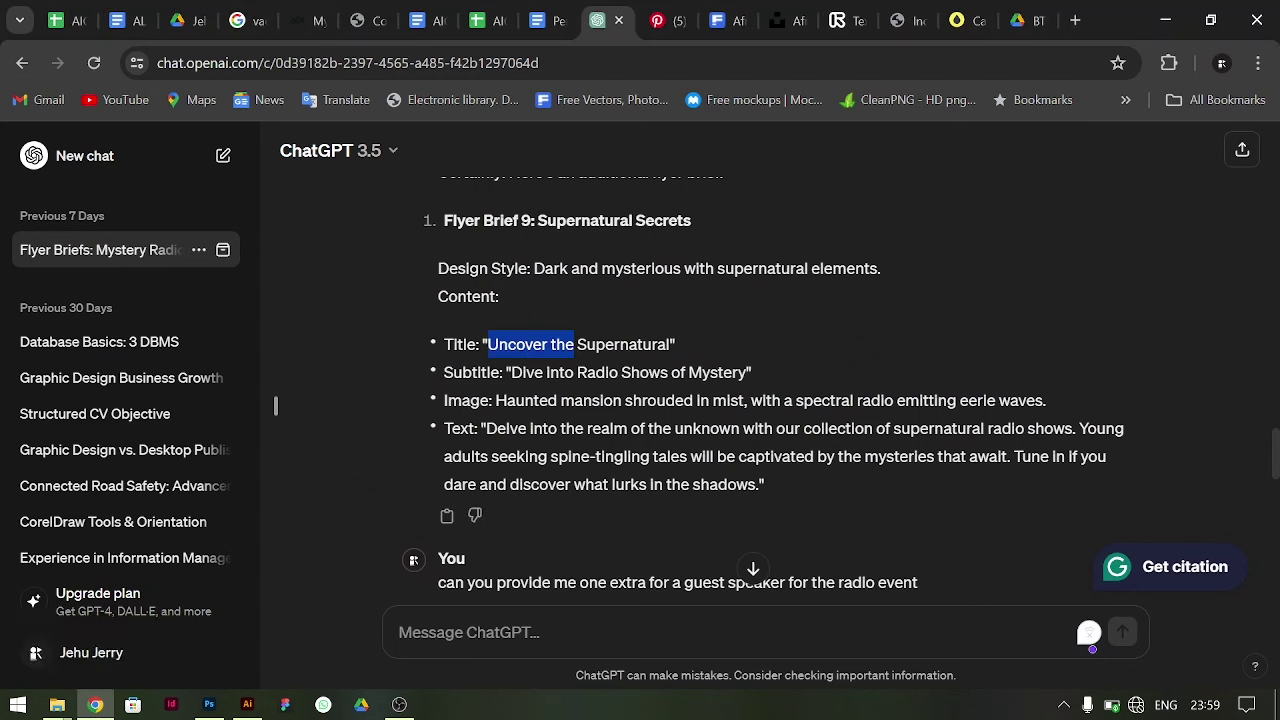
key("ctrl+c")
key("alt+Tab")
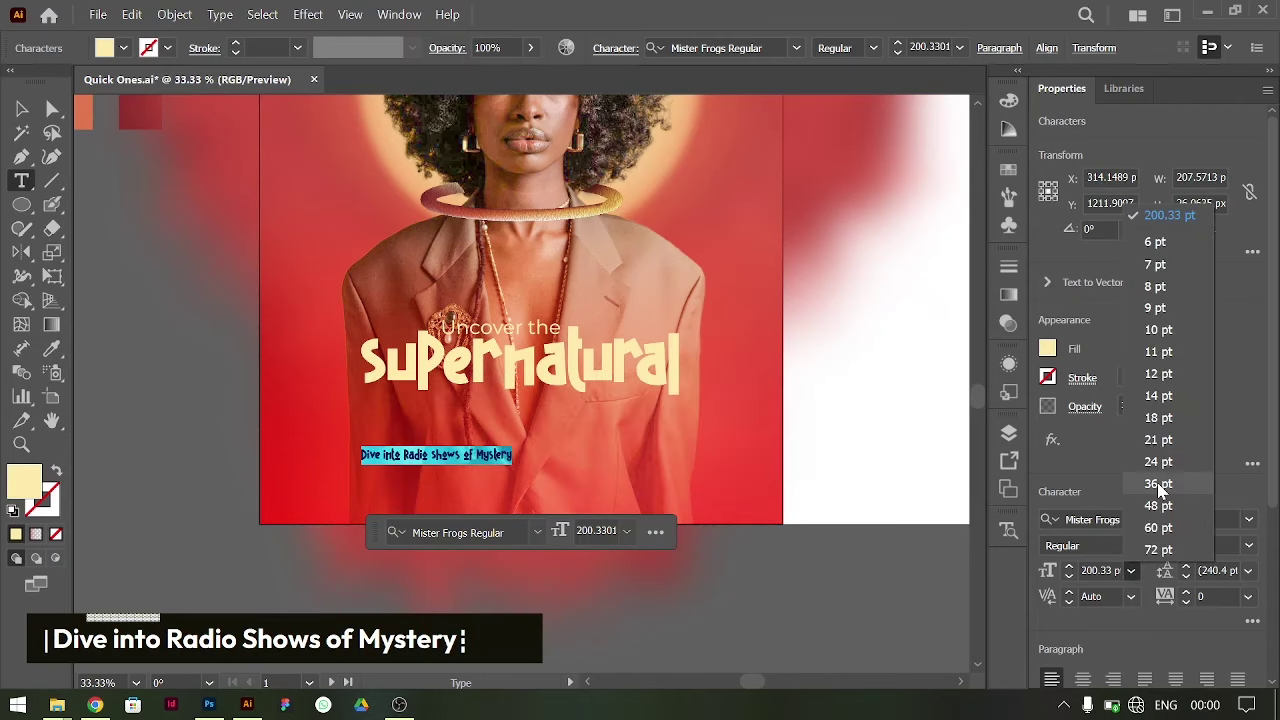
key("ctrl+=")
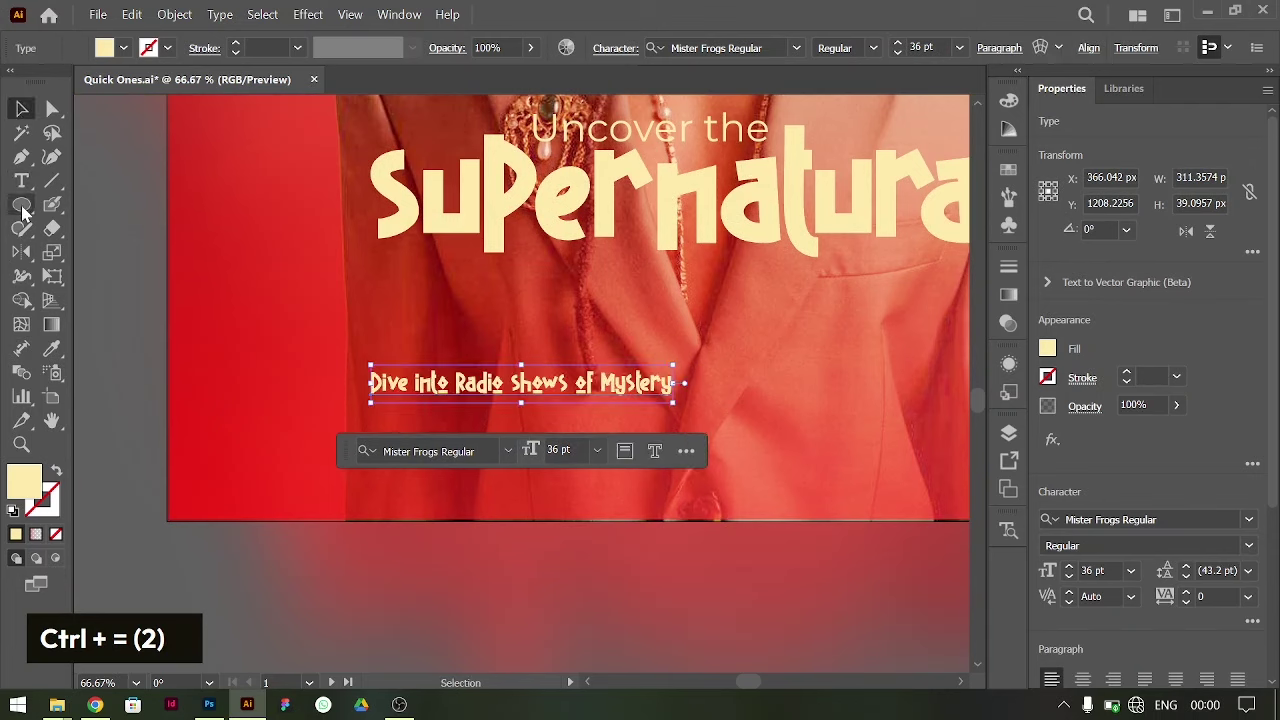
right_click(27, 204)
- Draw a wide rounded rectangle below the title with a red-to-orange gradient in Screen mode
key("ctrl+-")
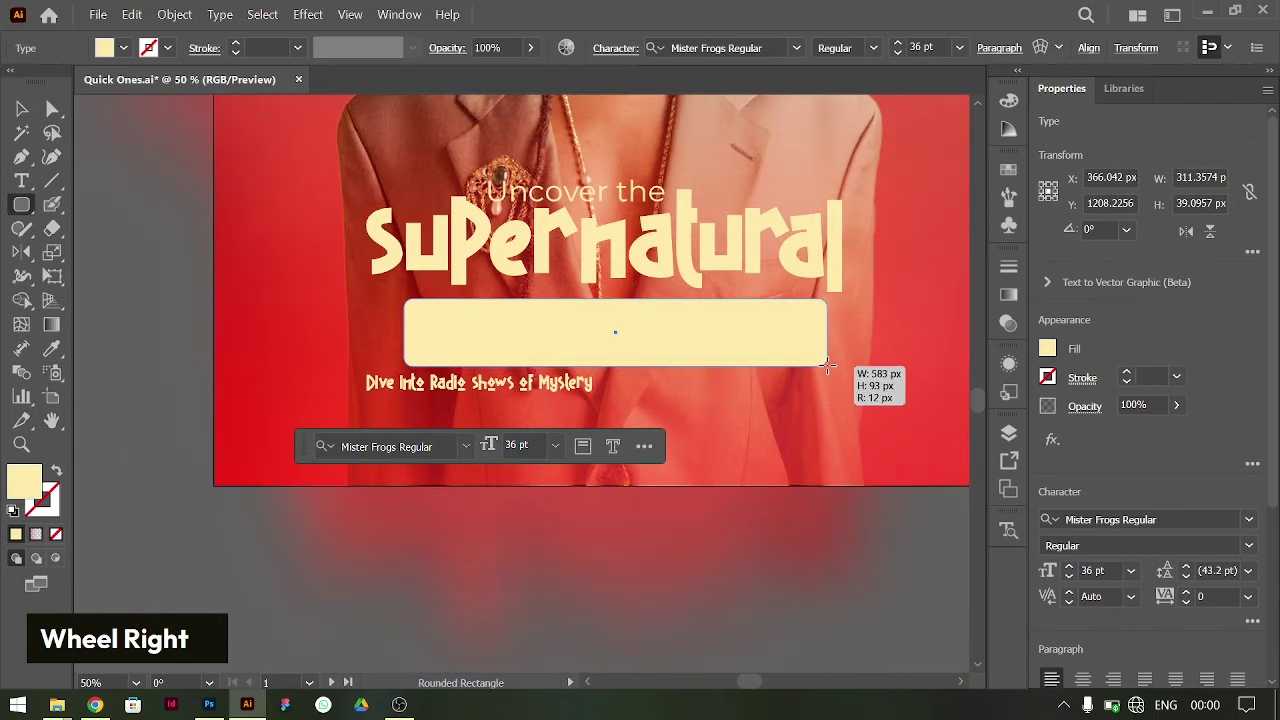
type("i|")
scroll("up", 3)
type("v|")
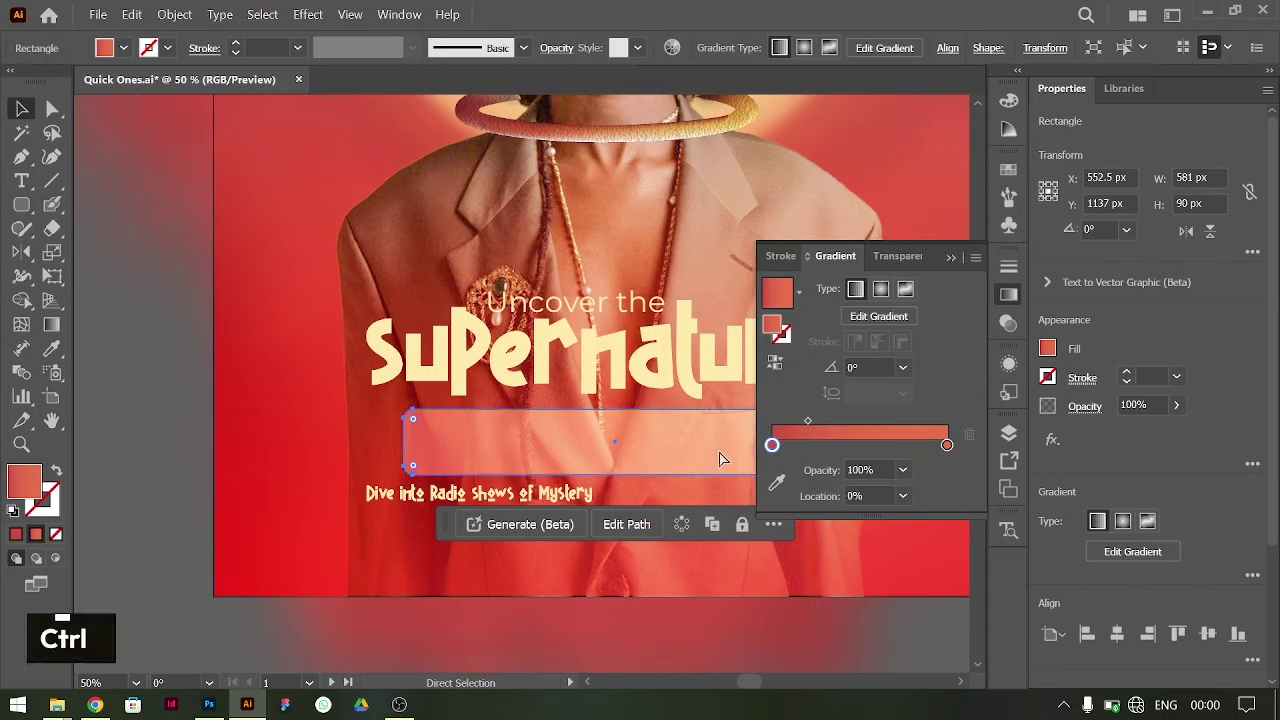
- Move the subtitle onto the box and break it into three centred lines
key("ctrl+f")
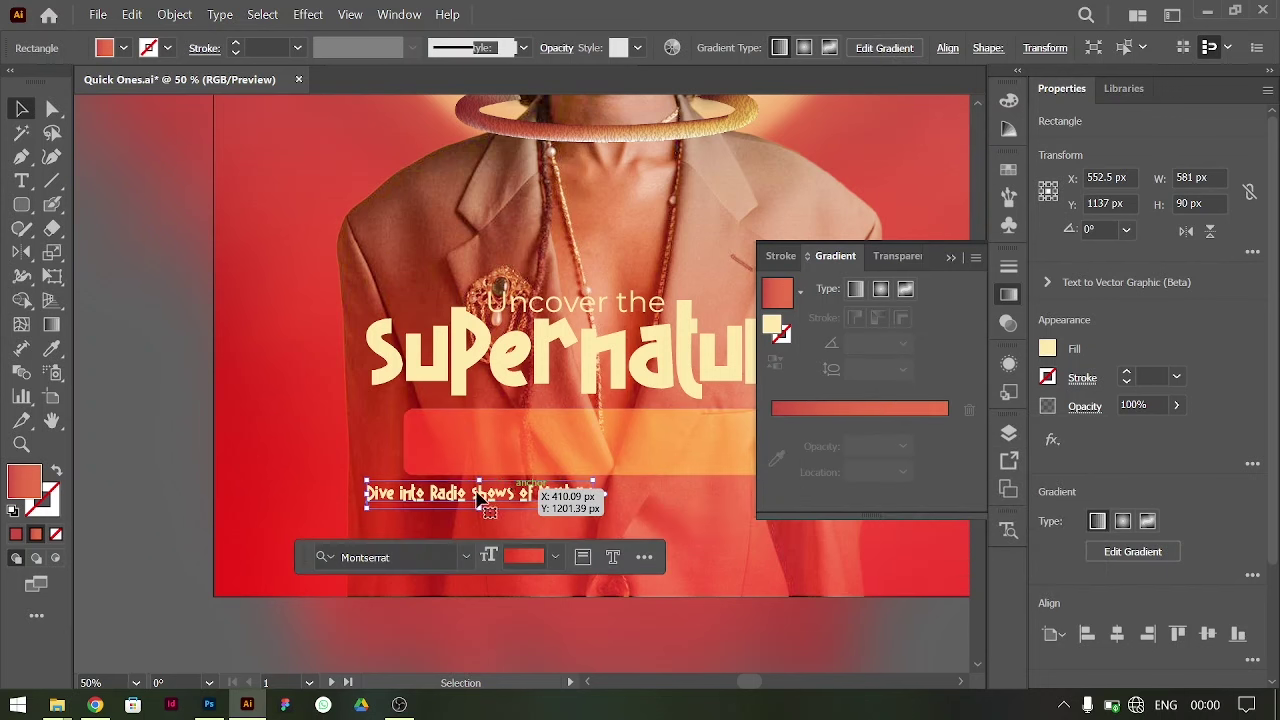
key("ctrl+=")
double_click(483, 377)
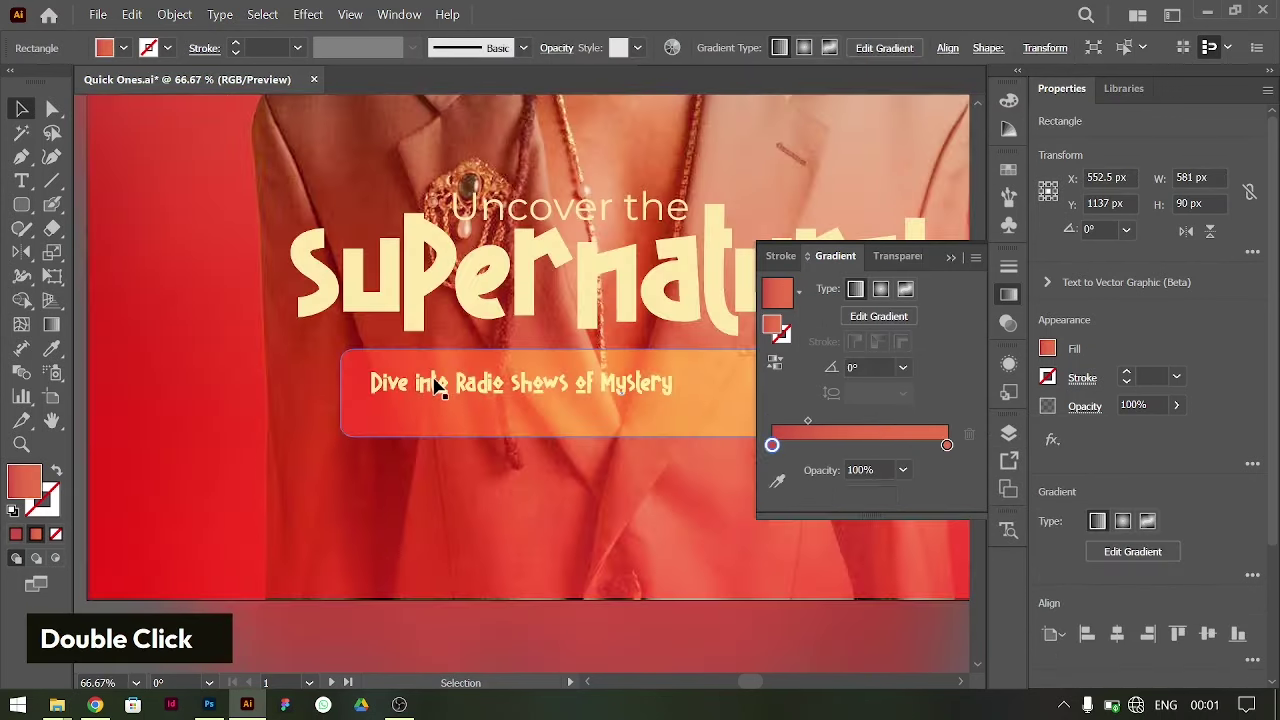
key("ctrl+z")
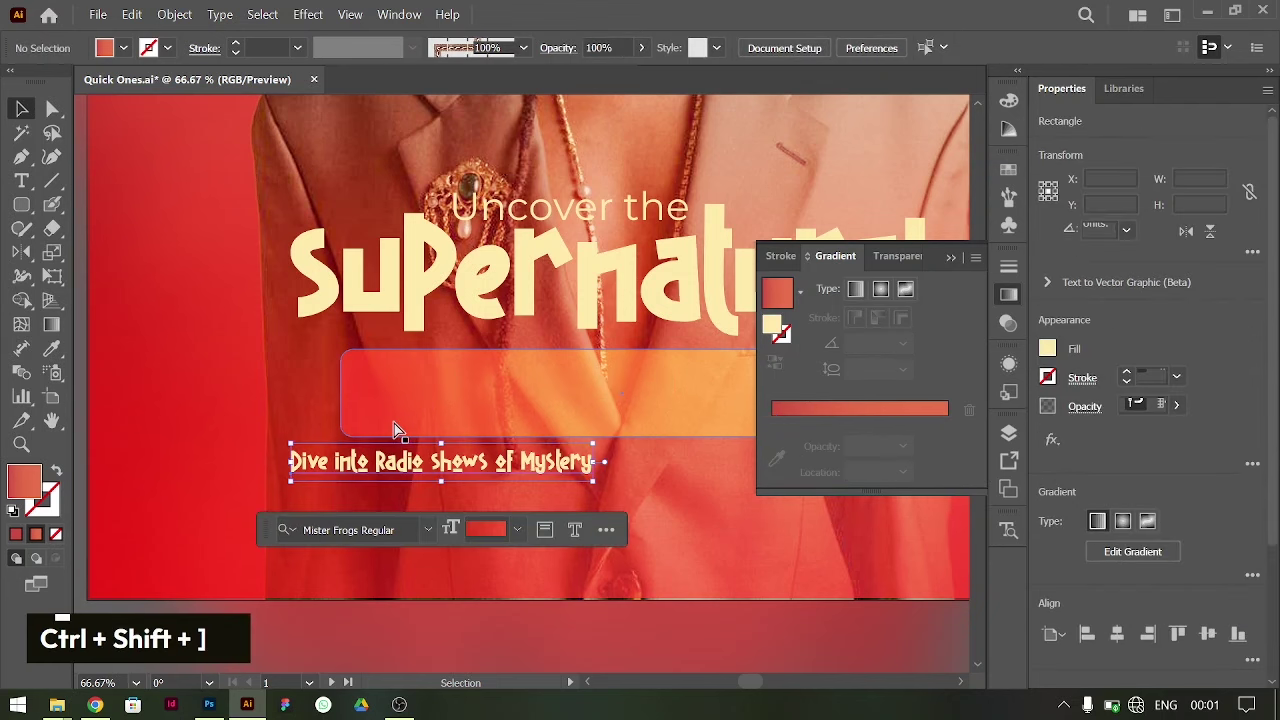
double_click(453, 390)
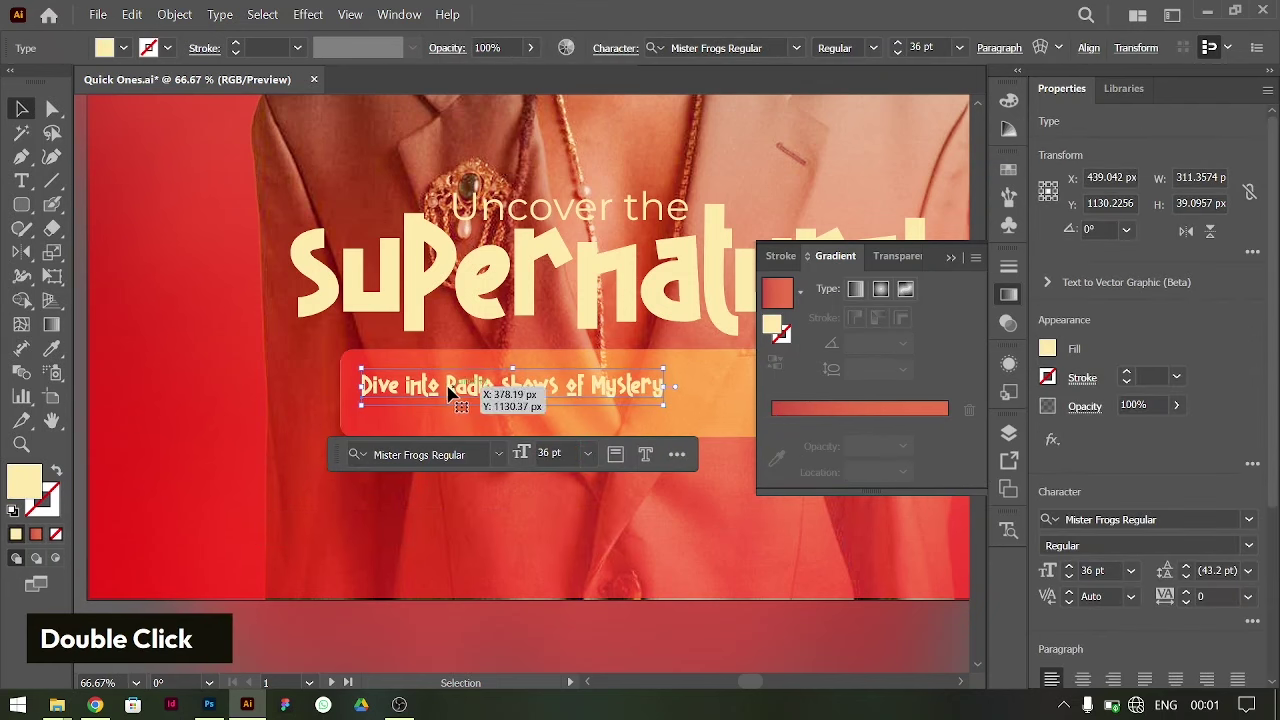
key("Return")
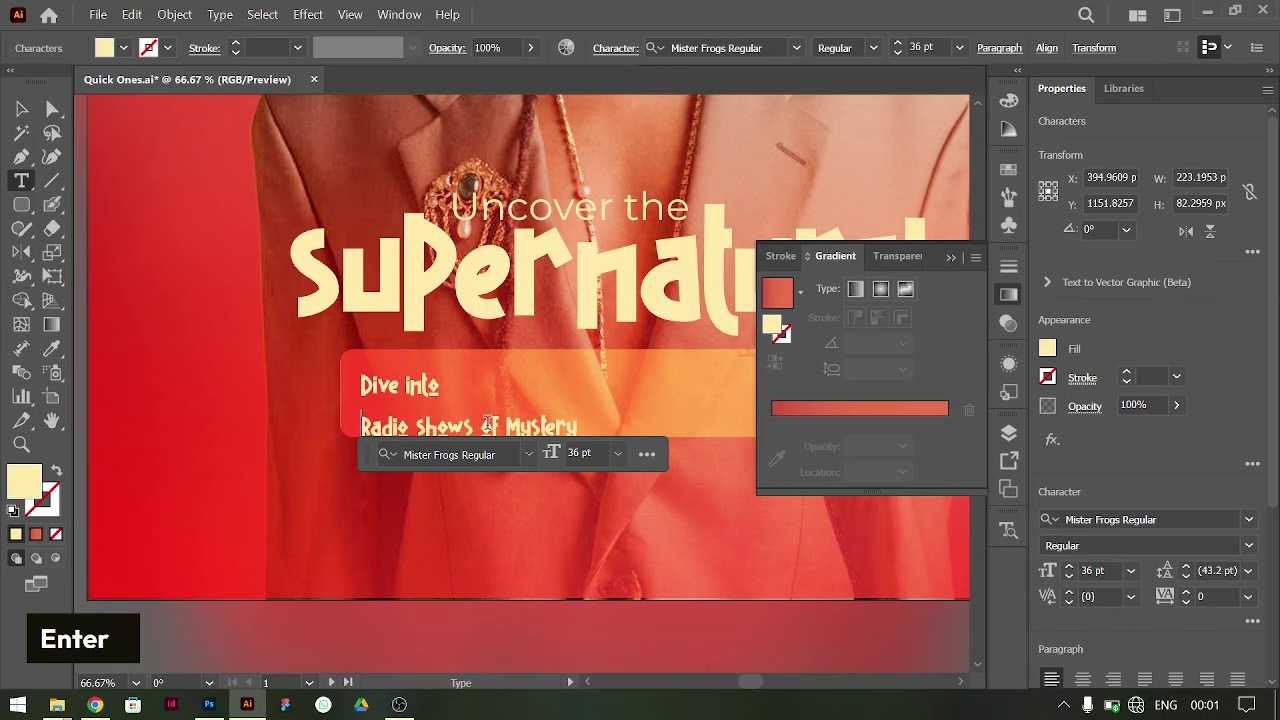
key("Left")
key("Return")
key("ctrl+a")
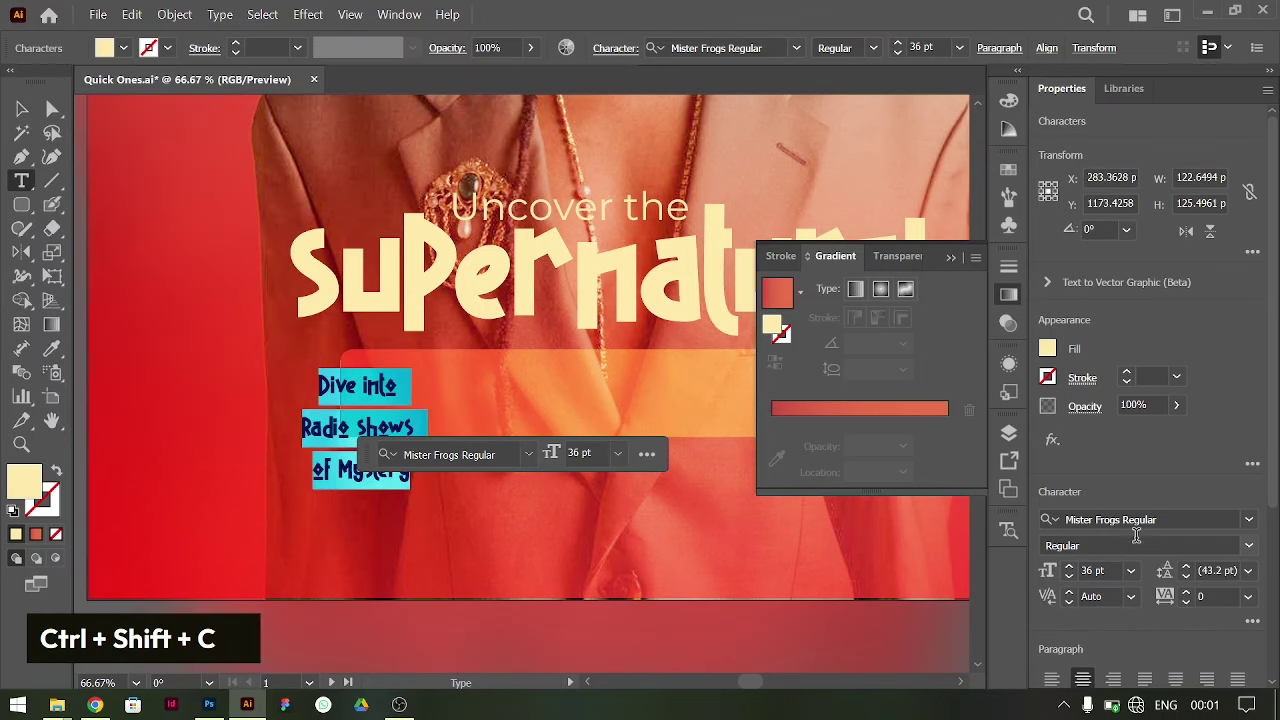
- Tighten the subtitle's leading and set the small red box behind it to Multiply
key("alt+Up")
key("alt+Up")
key("alt+Up")
key("alt+Down")
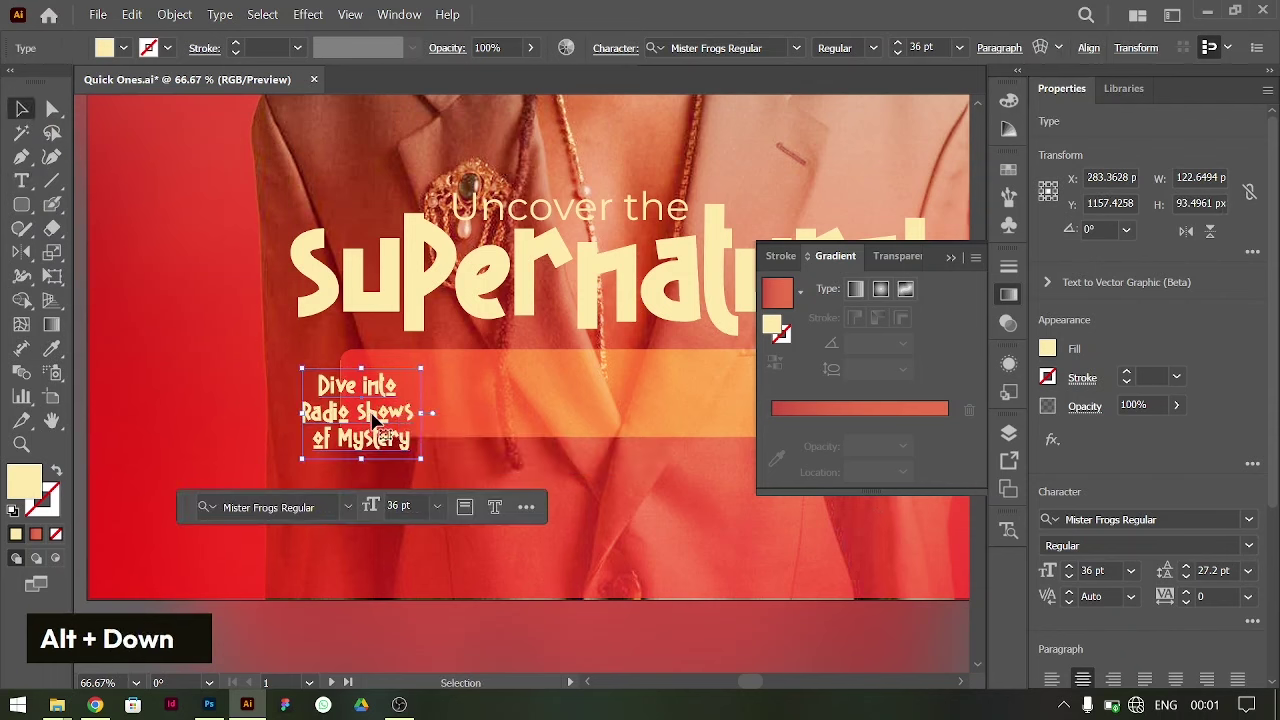
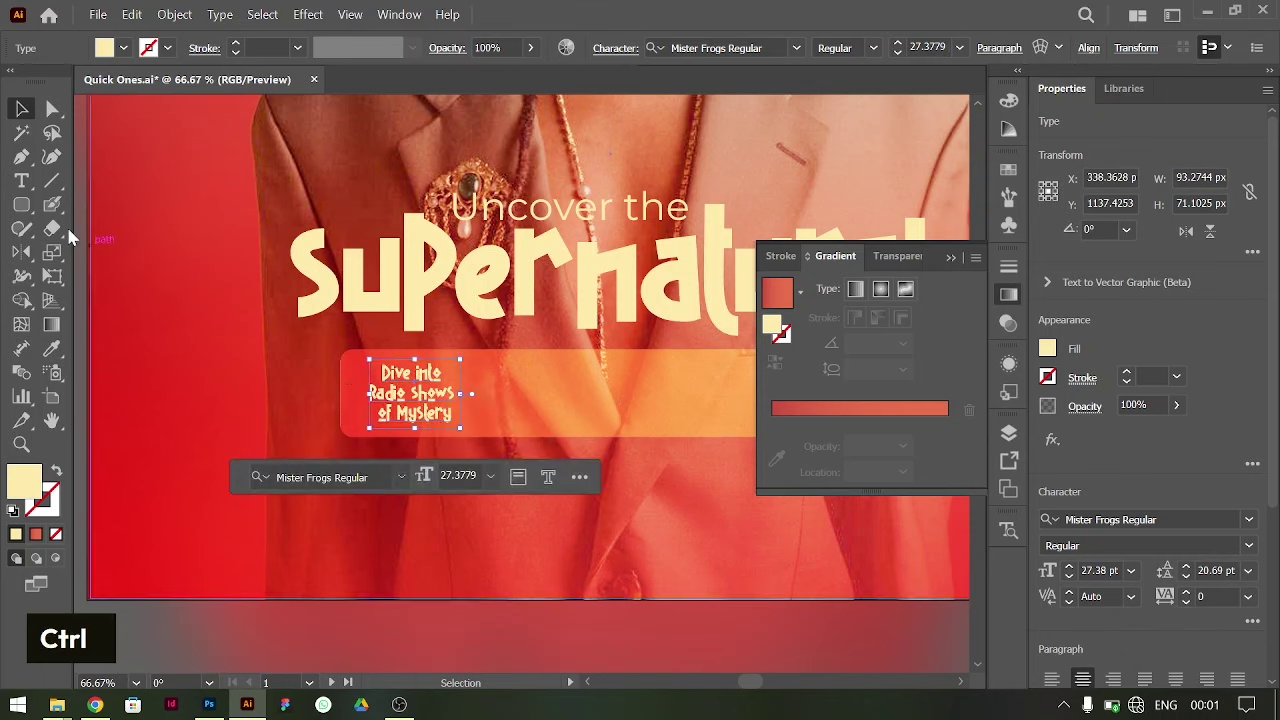
left_click(665, 395)
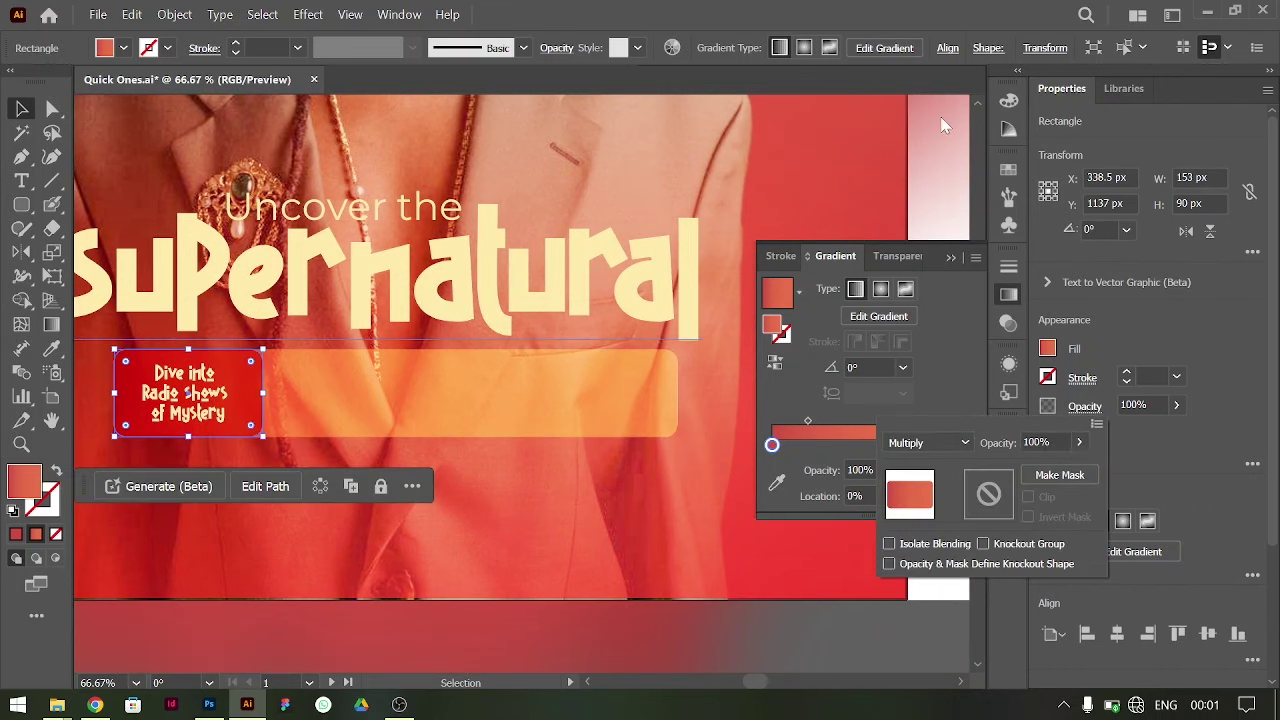
left_click(257, 404)
- Copy the brief's body text from ChatGPT and bring it back to the poster
double_click(358, 394)
key("ctrl+a")
key("alt+Tab")
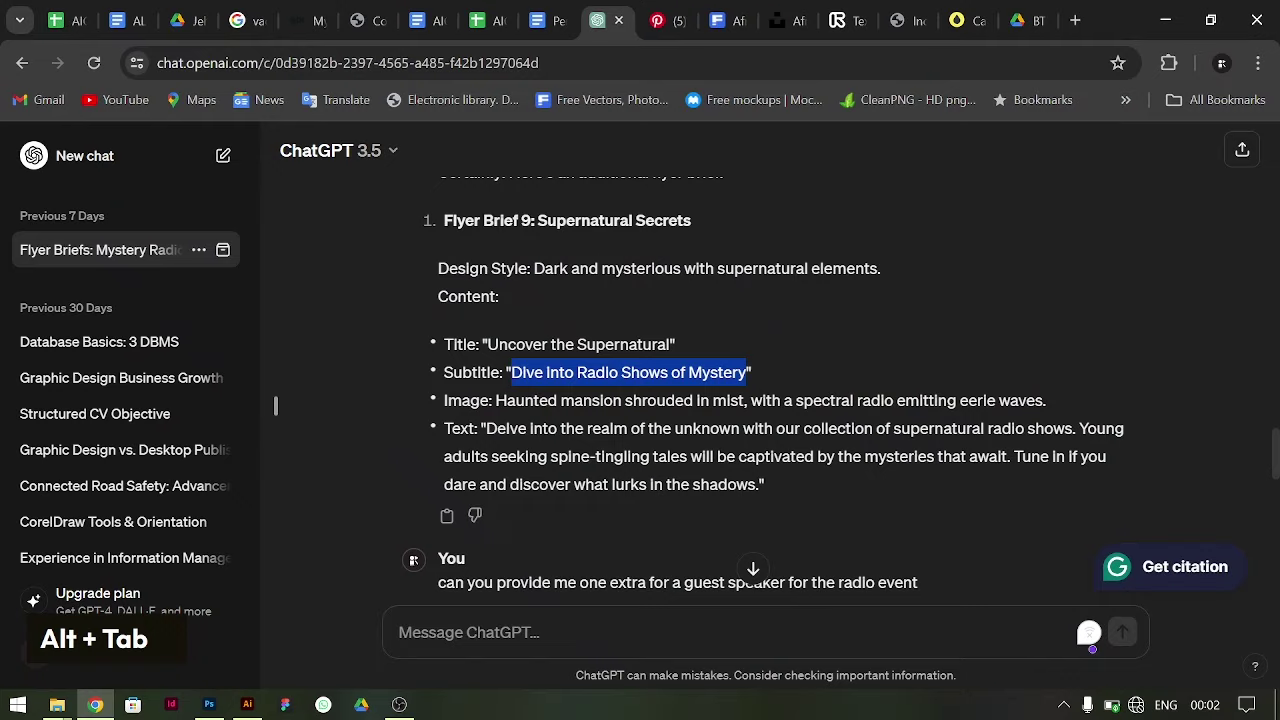
key("ctrl+c")
key("alt+Tab")
- Set the body text in Montserrat 14 pt and break it onto four lines
type("▫ tivated by the my")
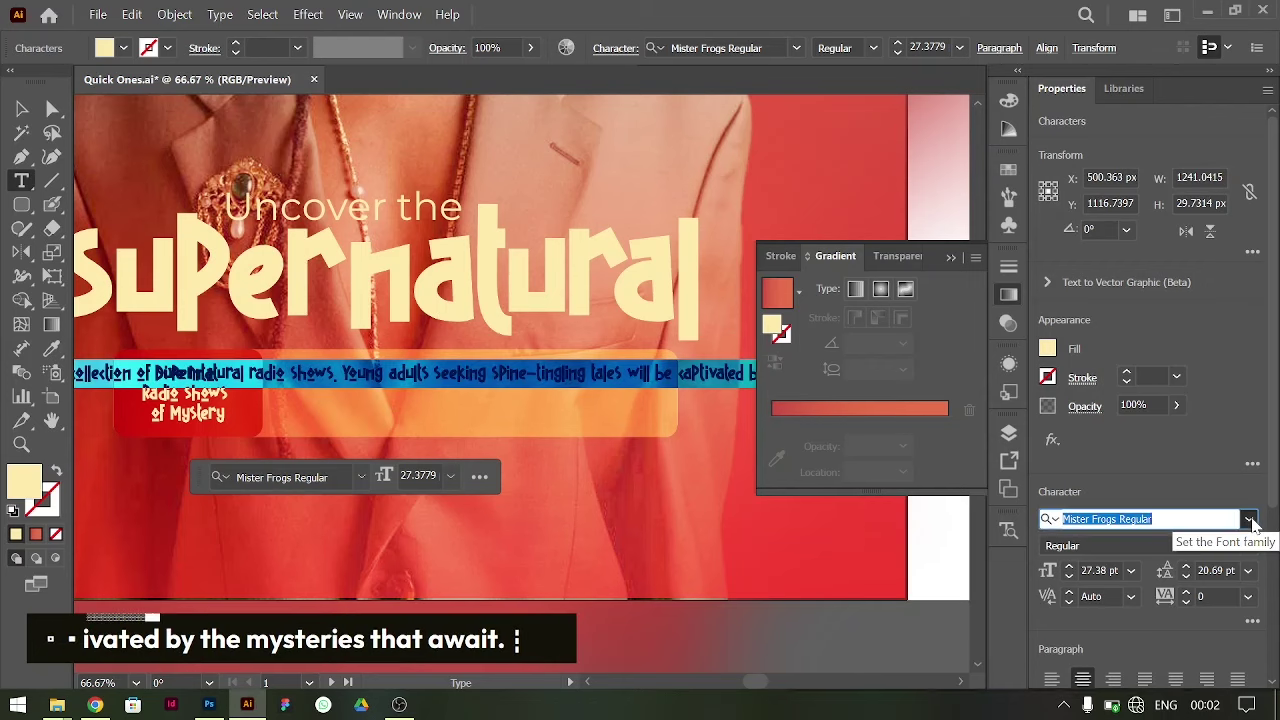
scroll("up", 3)
type("▫ ▪ ivated by the m")
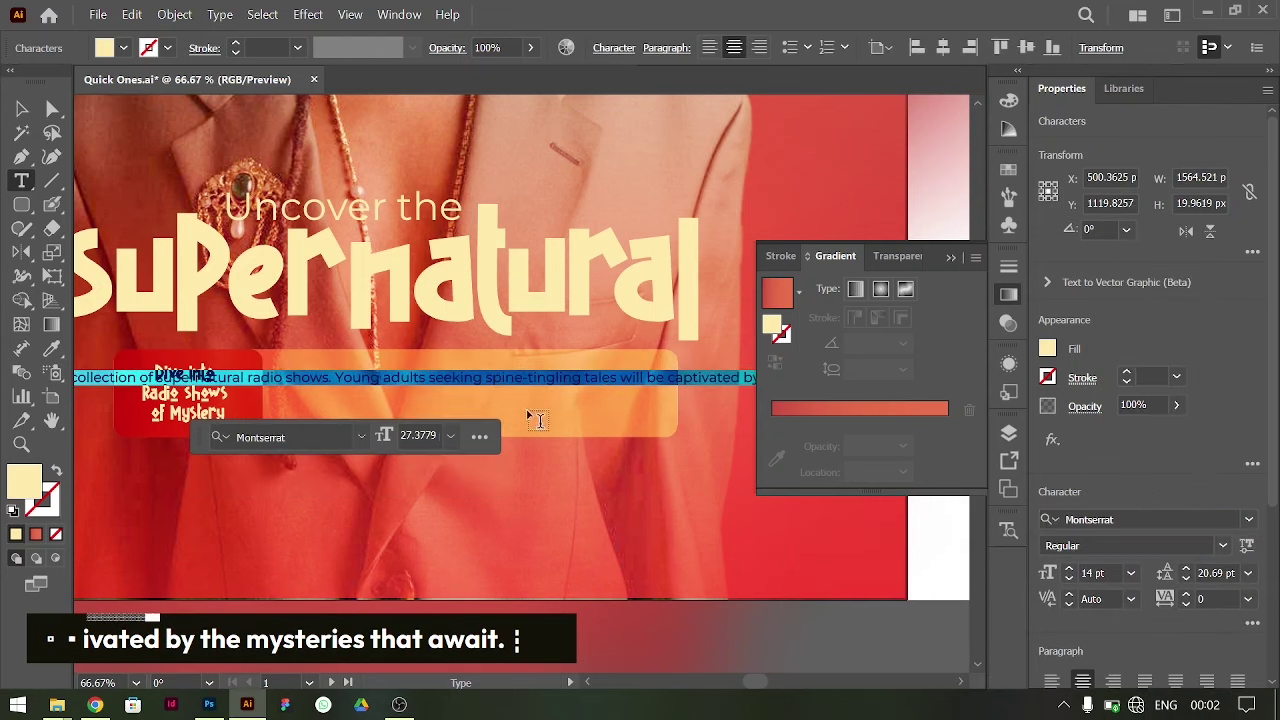
key("Return")
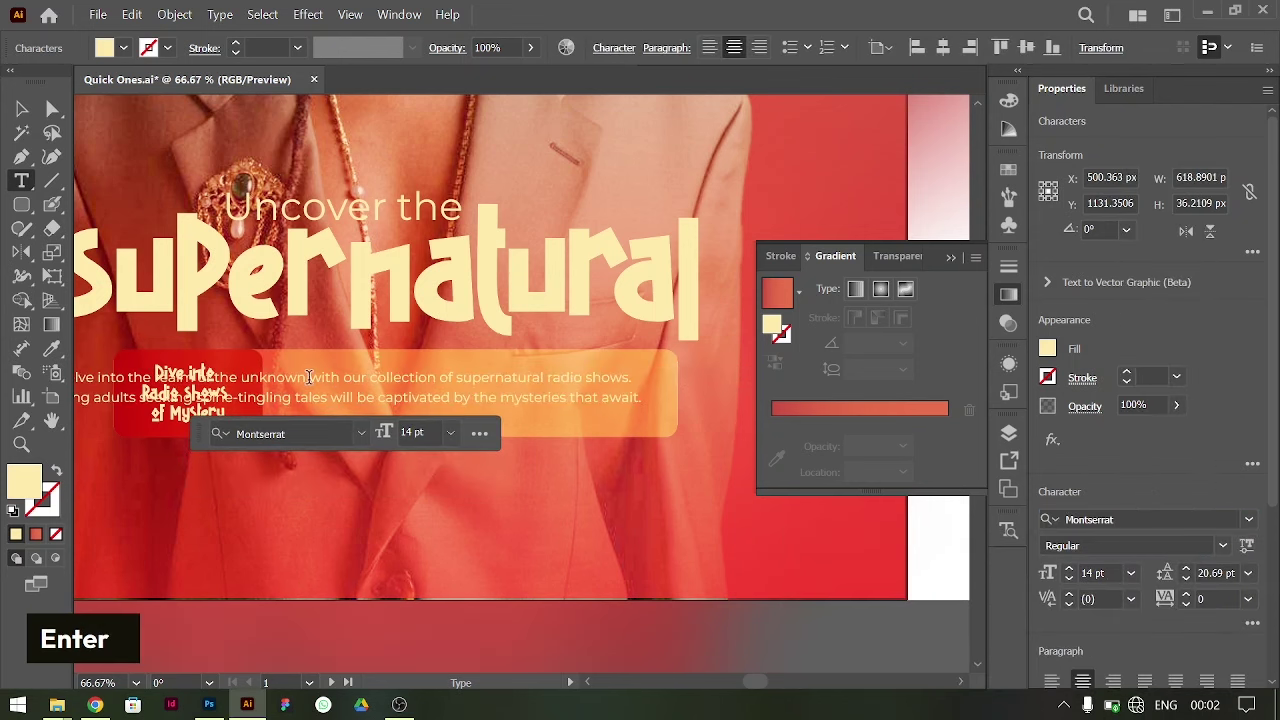
key("Return")
scroll("down", 3)
key("Return")
- Tighten the body text's leading and place it in white beside the red subtitle box
key("ctrl+a")
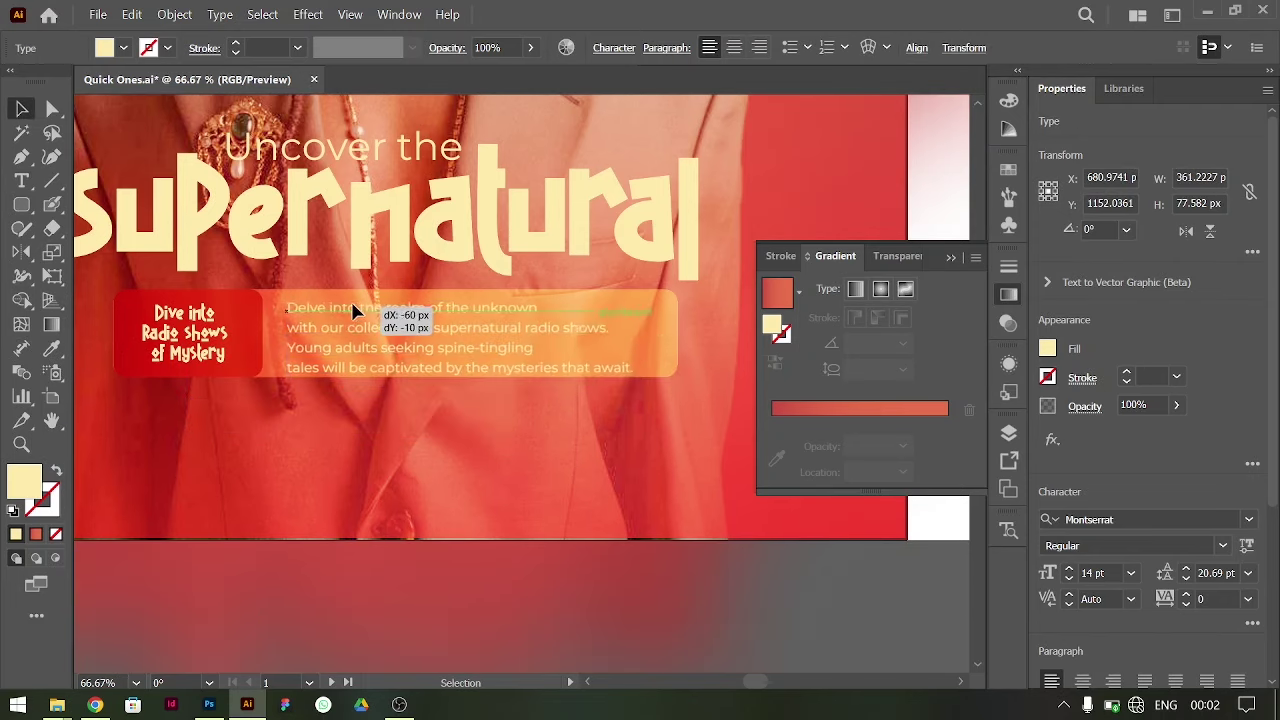
key("alt+Up")
key("alt+Up")
key("alt+Up")
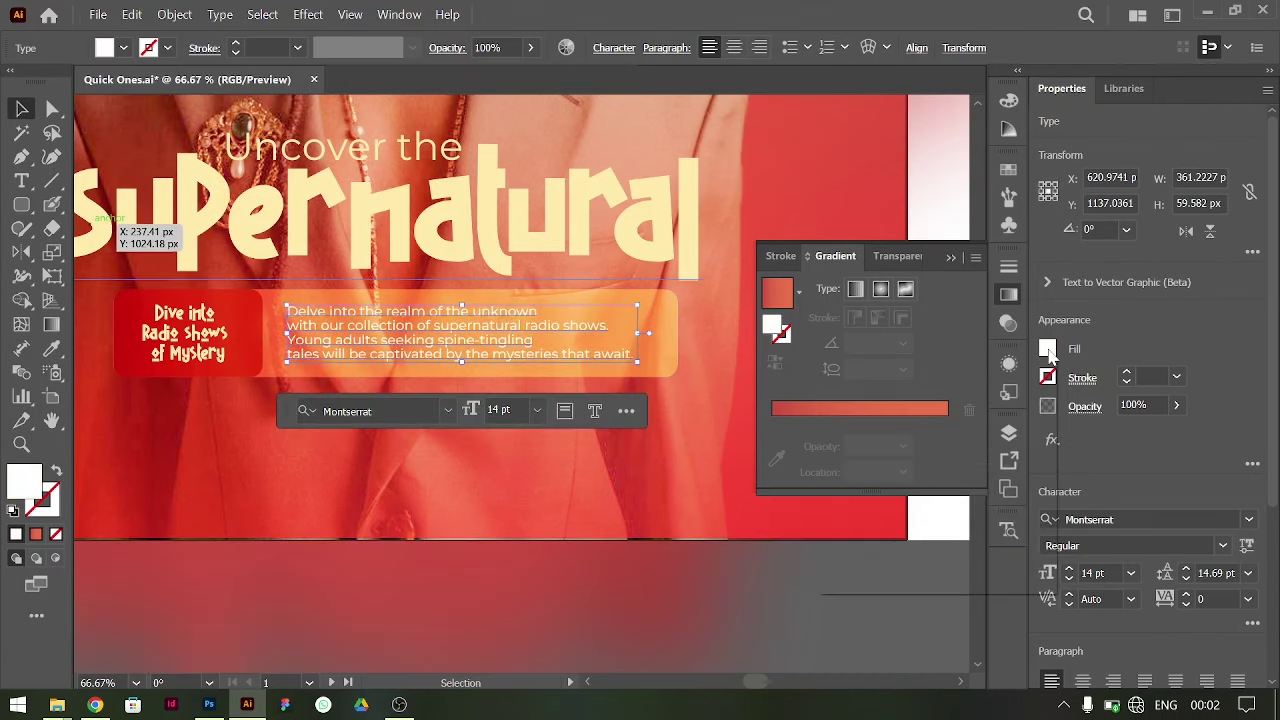
key("ctrl+-")
key("ctrl+-")
scroll("down", 3)
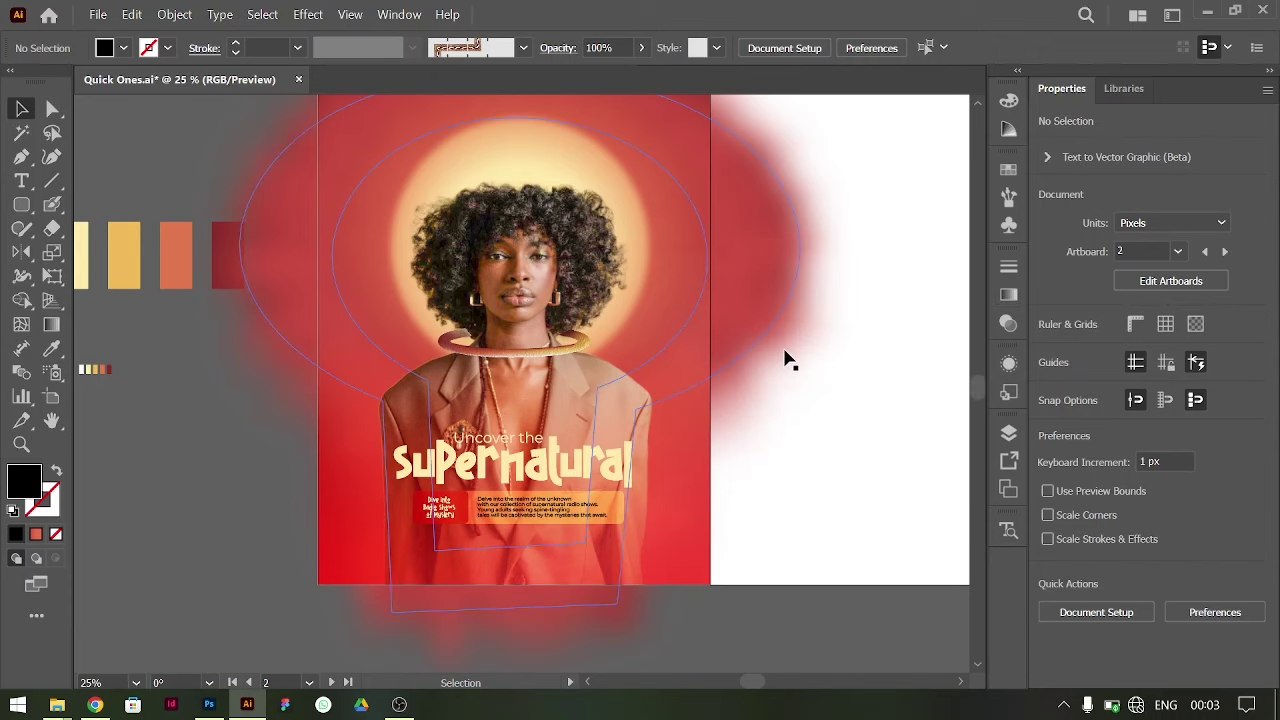
- Draw a second orange-yellow circle beside the right shoulder and convert it to a mesh
right_click(27, 214)
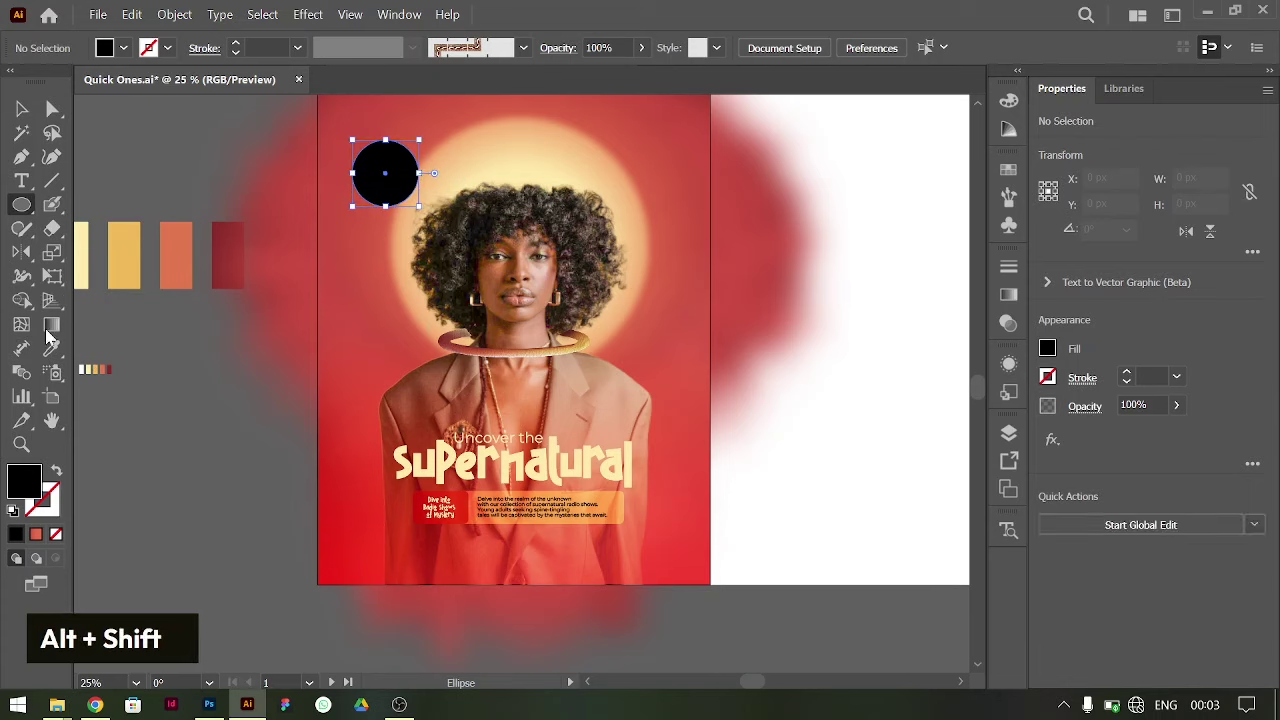
type("i|")
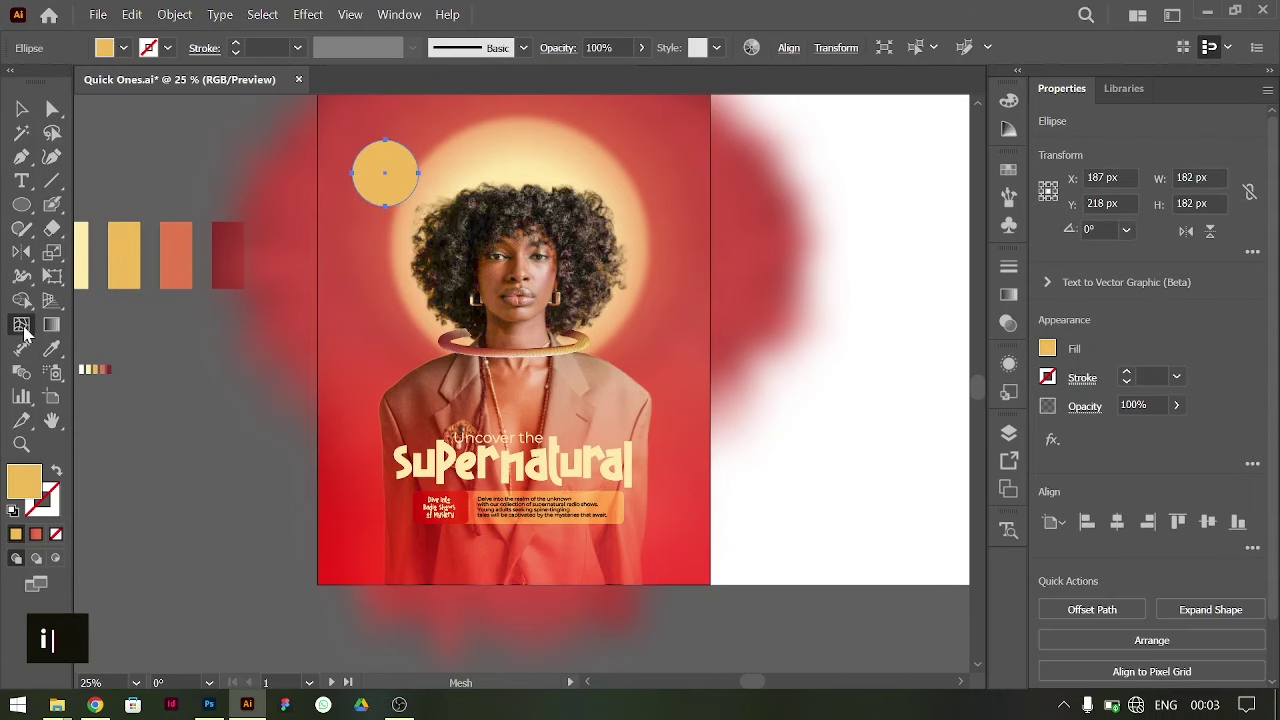
key("ctrl+=")
type("i|")
scroll("down", 3)
type("iu |")
scroll("down", 3)
type("iui |")
scroll("down", 3)
type("iui |")
scroll("up", 3)
type("iui |")
type("iui")
key("ctrl+0")
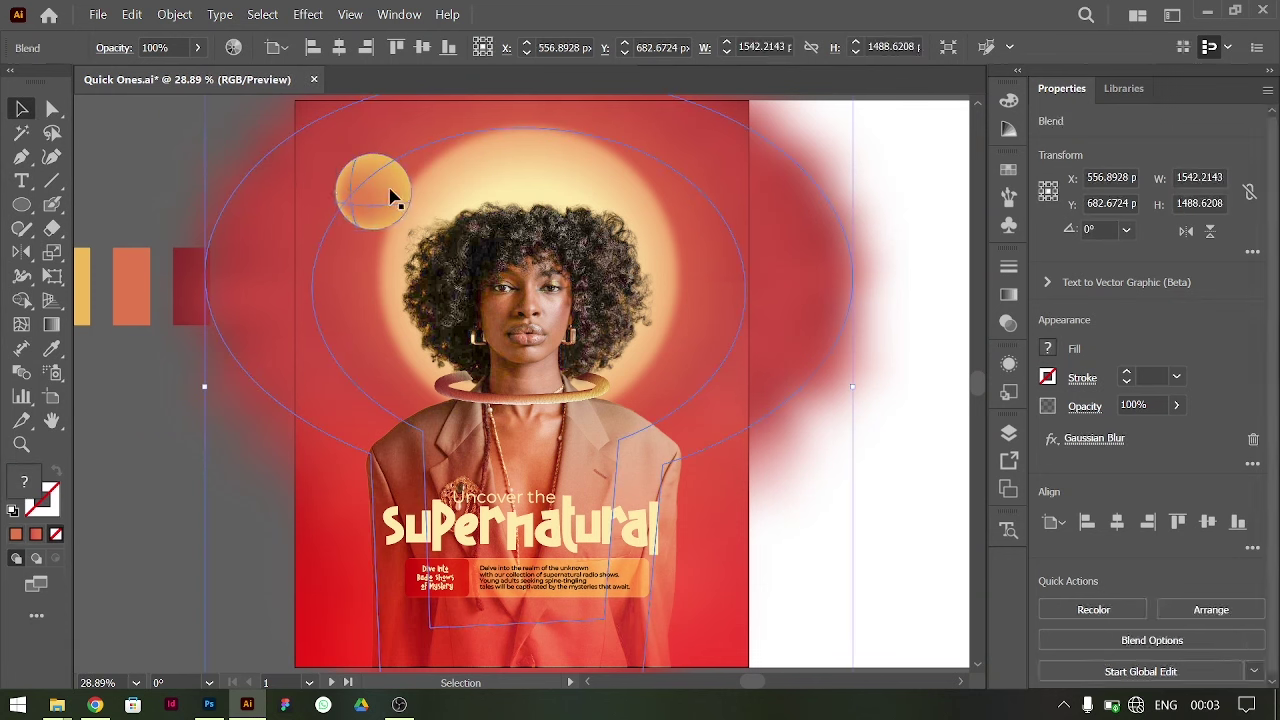
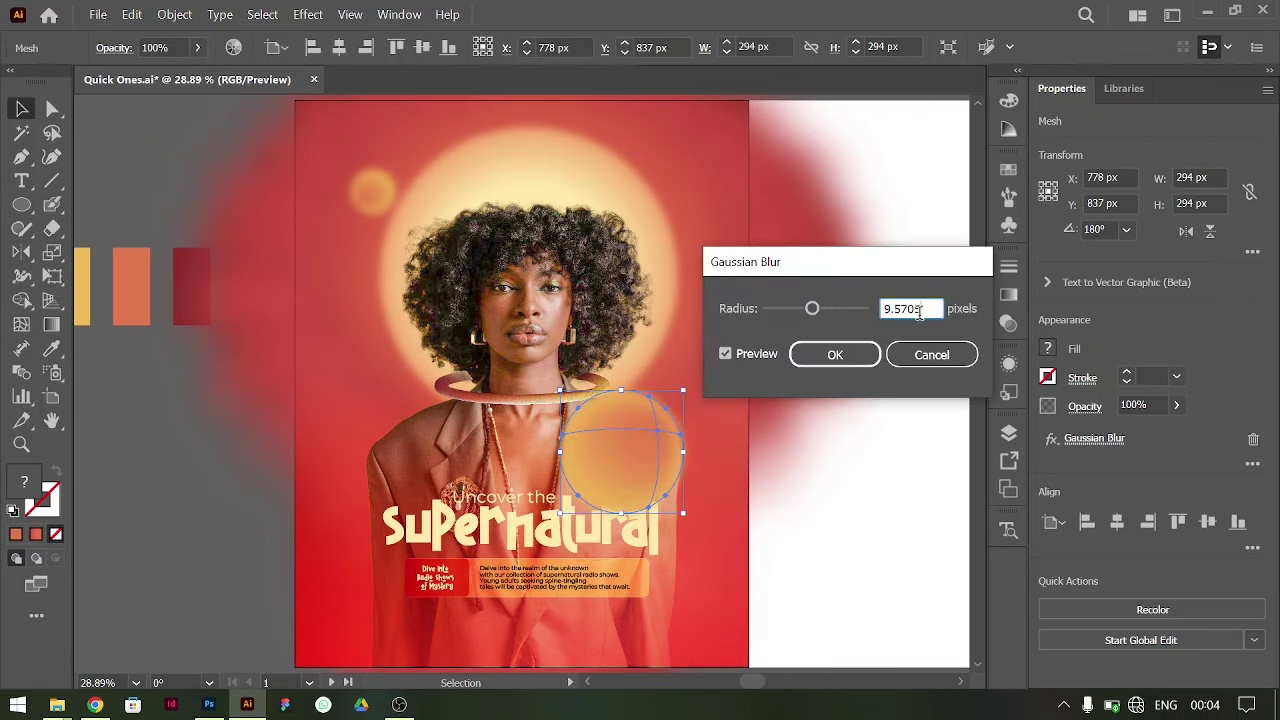
- Apply a light Gaussian Blur so the orb glows softly beside the neck ring
key("shift+Up")
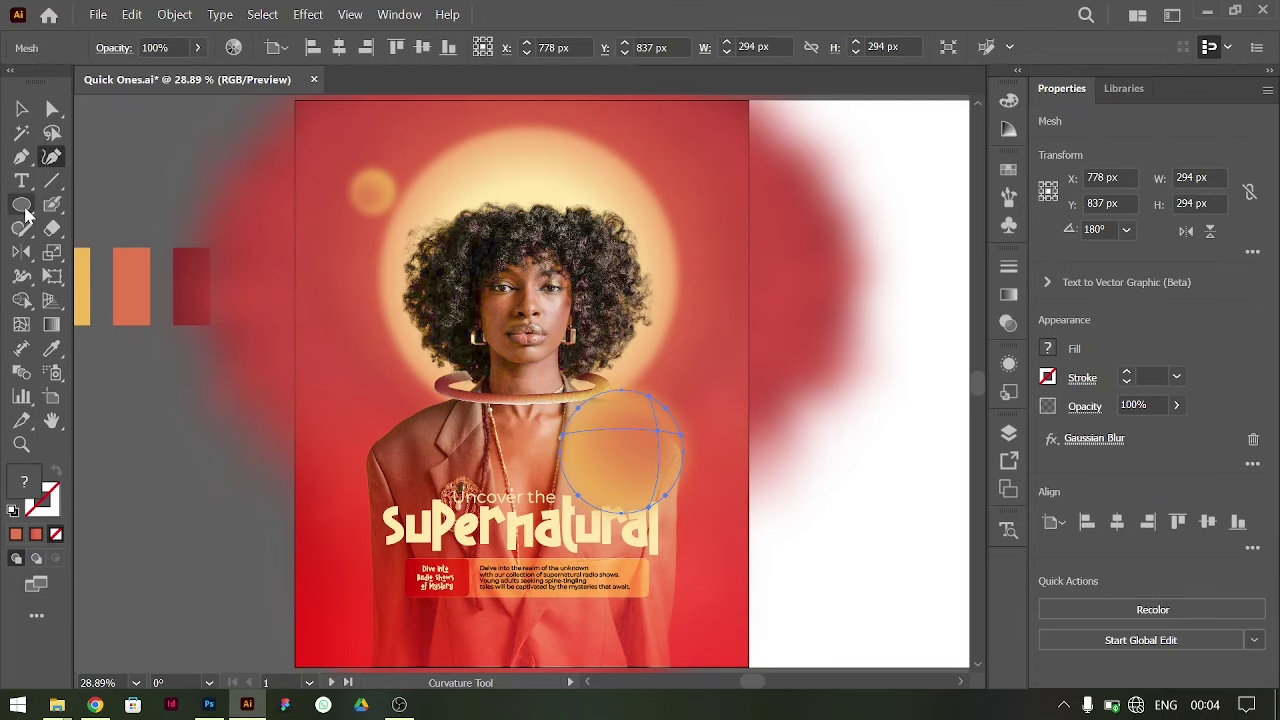
- Draw a thin white arc with the Pencil tool along the halo's upper right edge
right_click(26, 238)
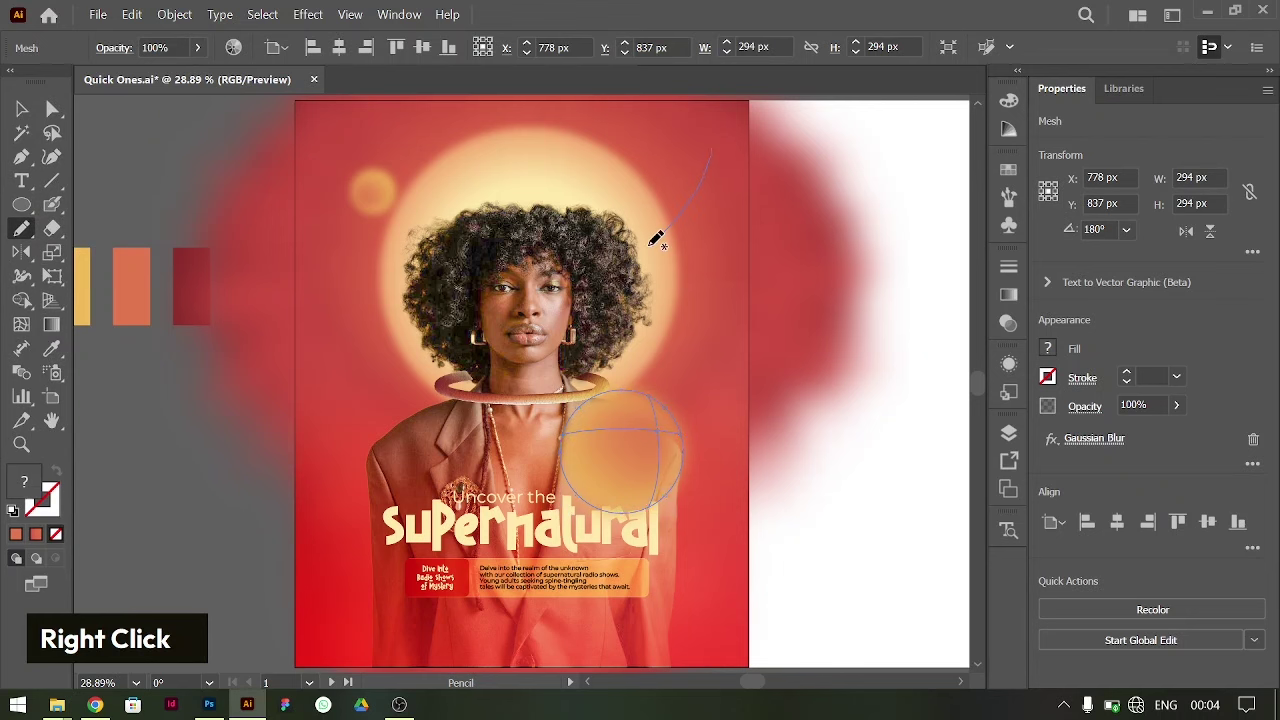
key("ctrl+z")
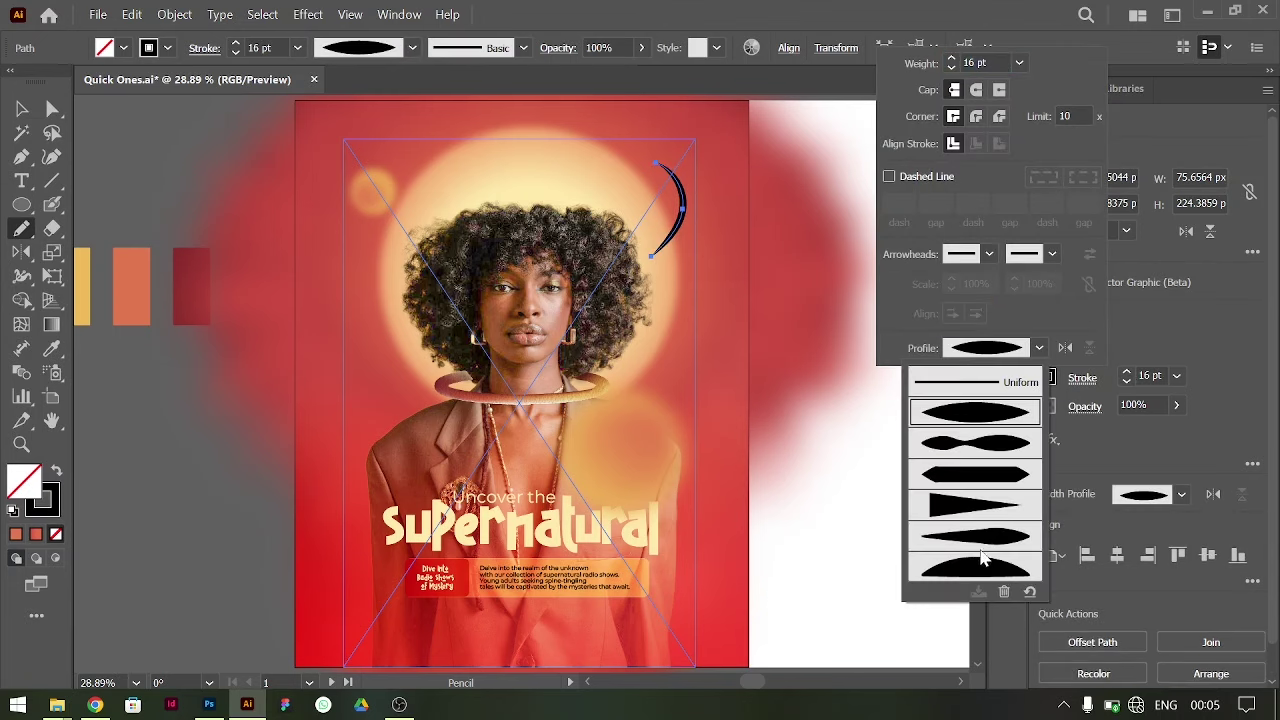
double_click(1054, 388)
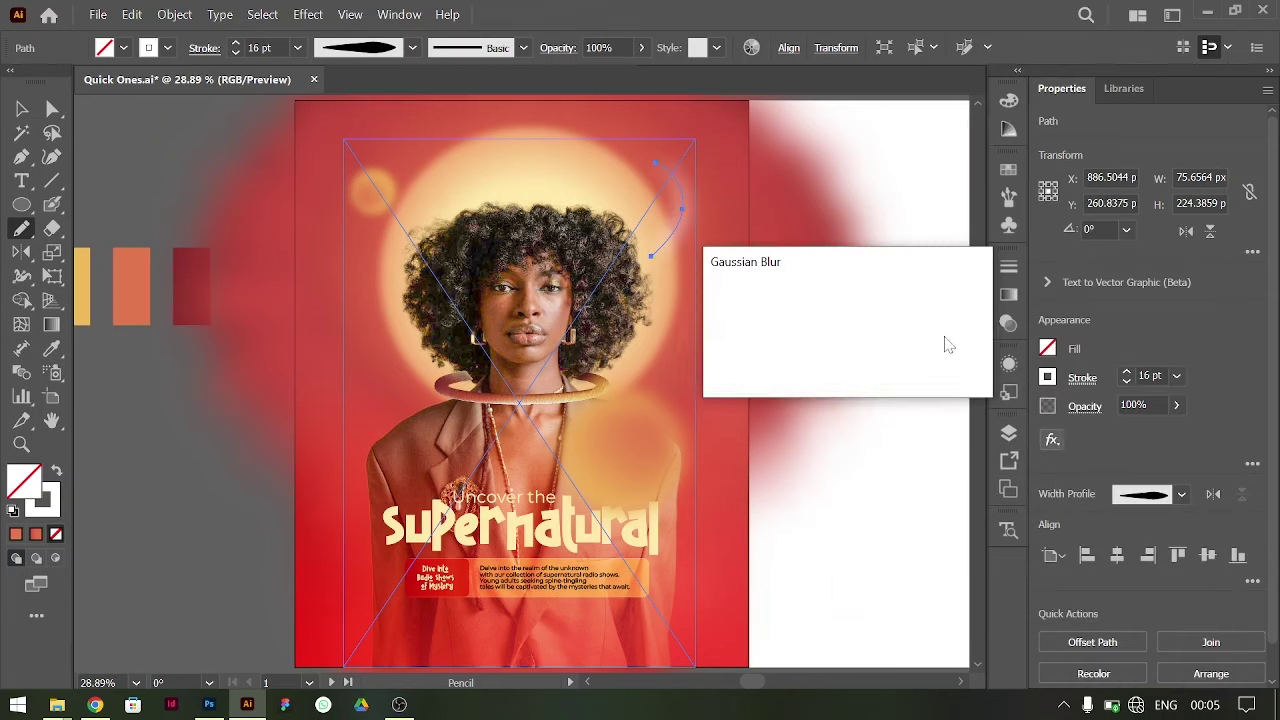
key("Escape")
- Give the arc a tapered width profile and start its Outer Glow effect
key("ctrl+c")
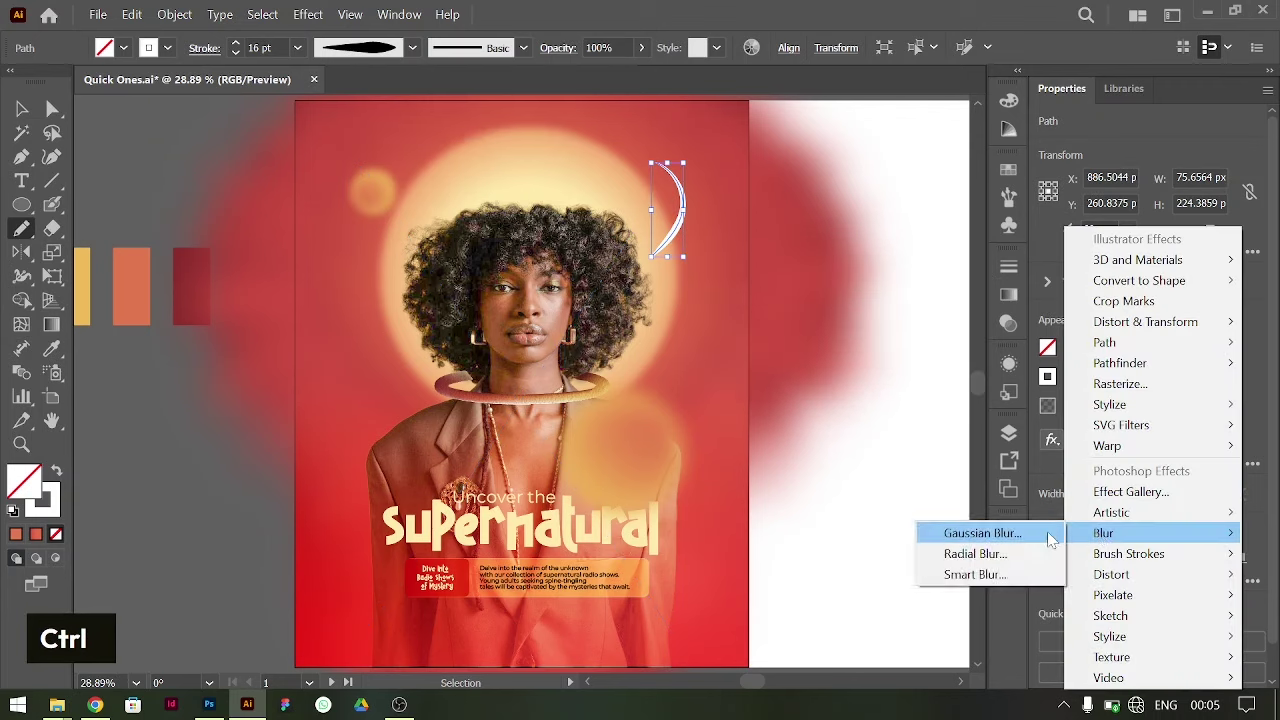
key("ctrl+[")
type("v")
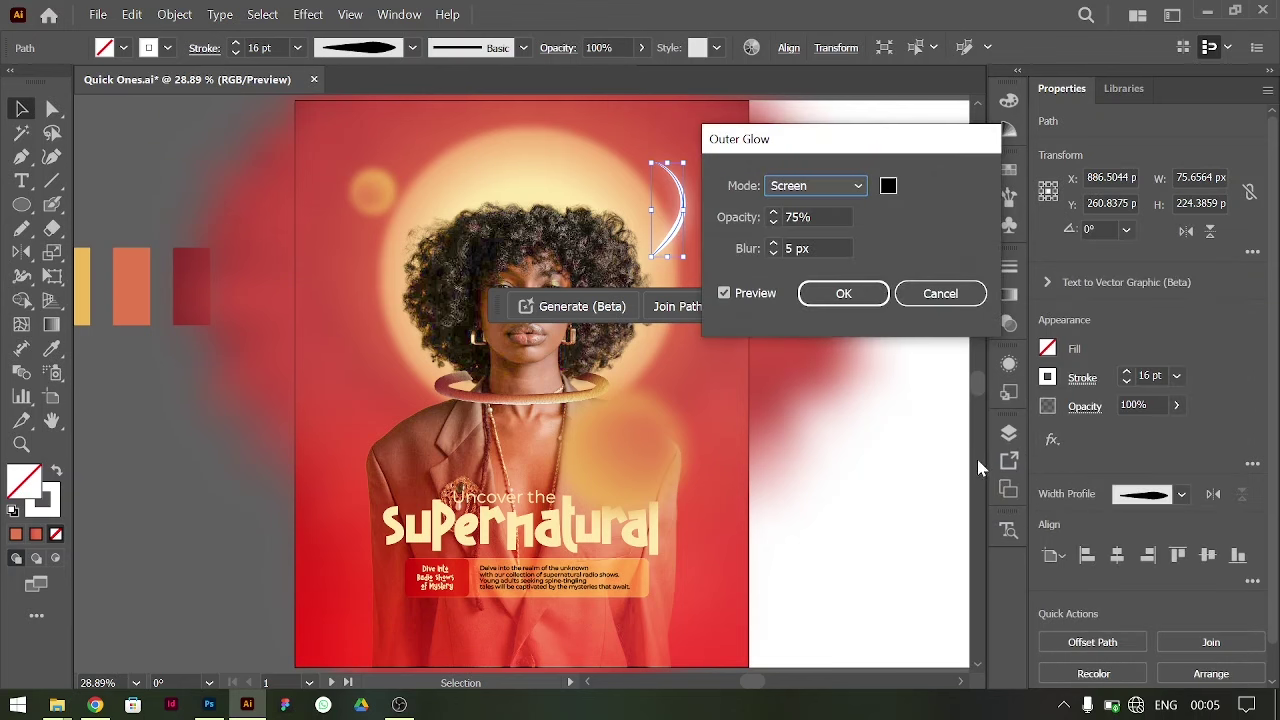
- Confirm the white outer glow and set the arc's stroke weight to 20 pt
key("Return")
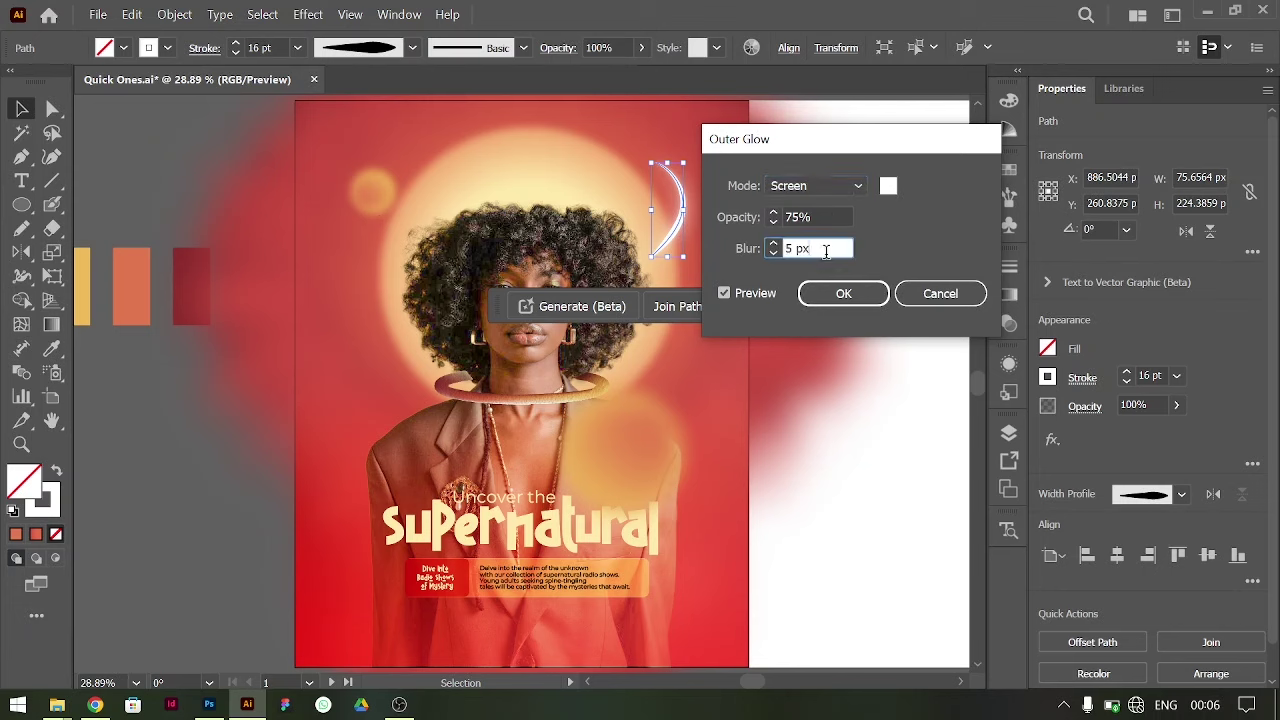
type("20")
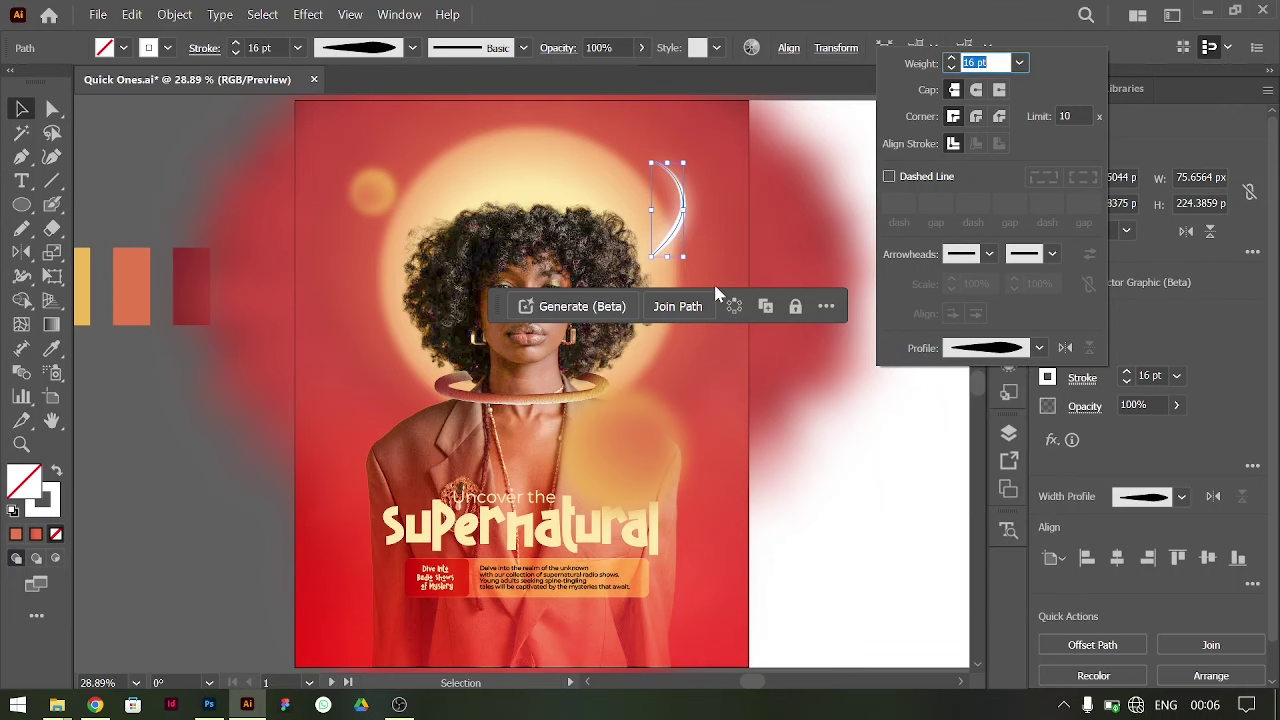
- Reshape the arc's end with the Width tool to about 19.8 pt with round caps
key("ctrl+=")
key("ctrl+=")
key("ctrl+=")
scroll("down", 3)
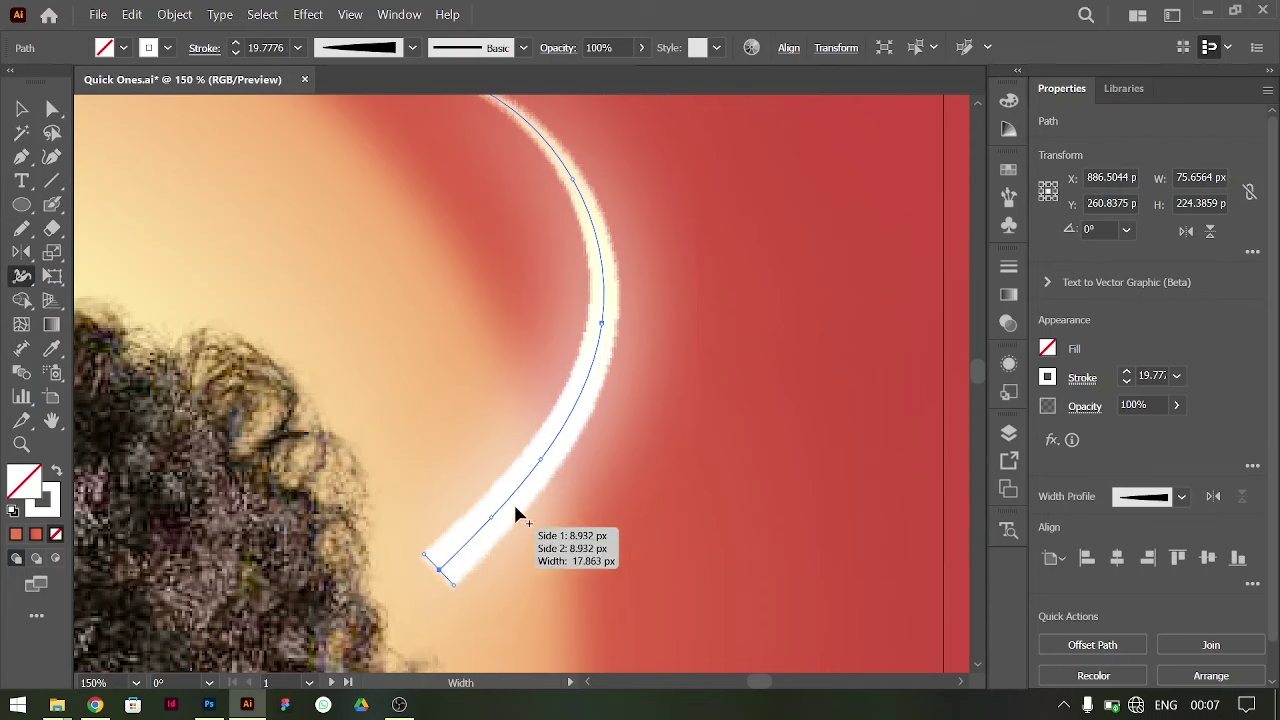
scroll("up", 3)
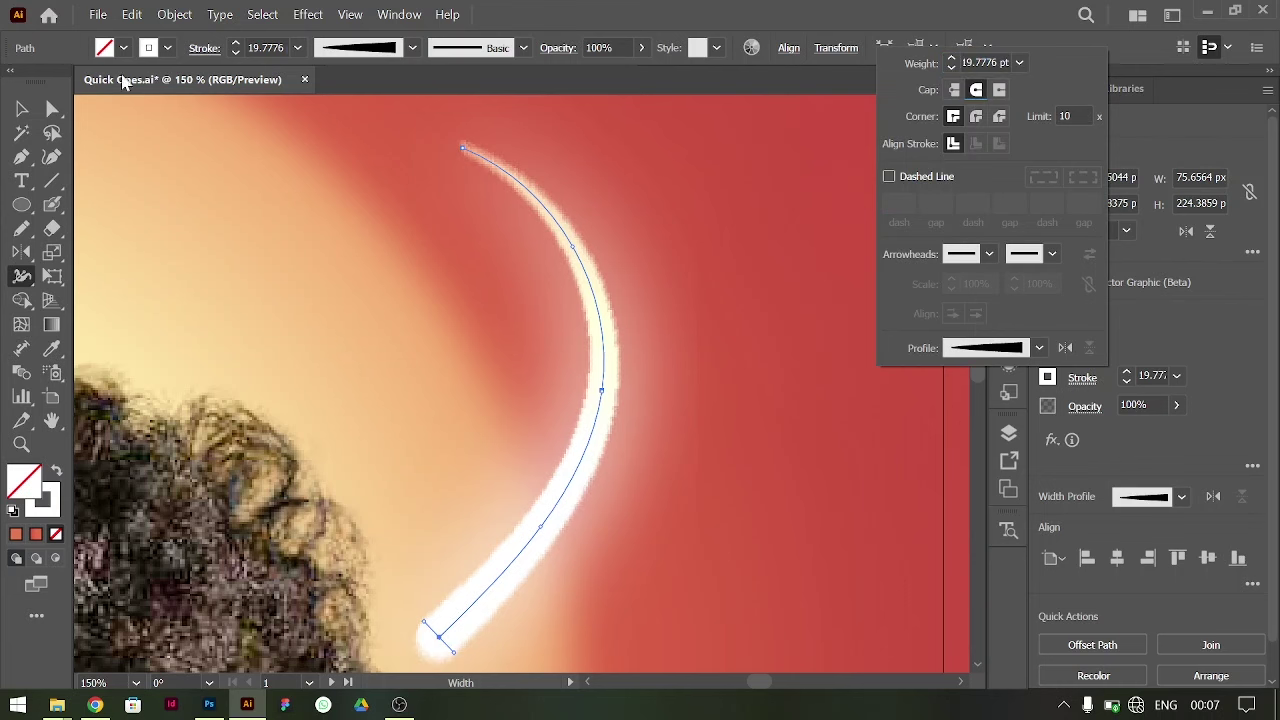
- Return to the full poster view and deselect the glowing arc
key("ctrl+0")
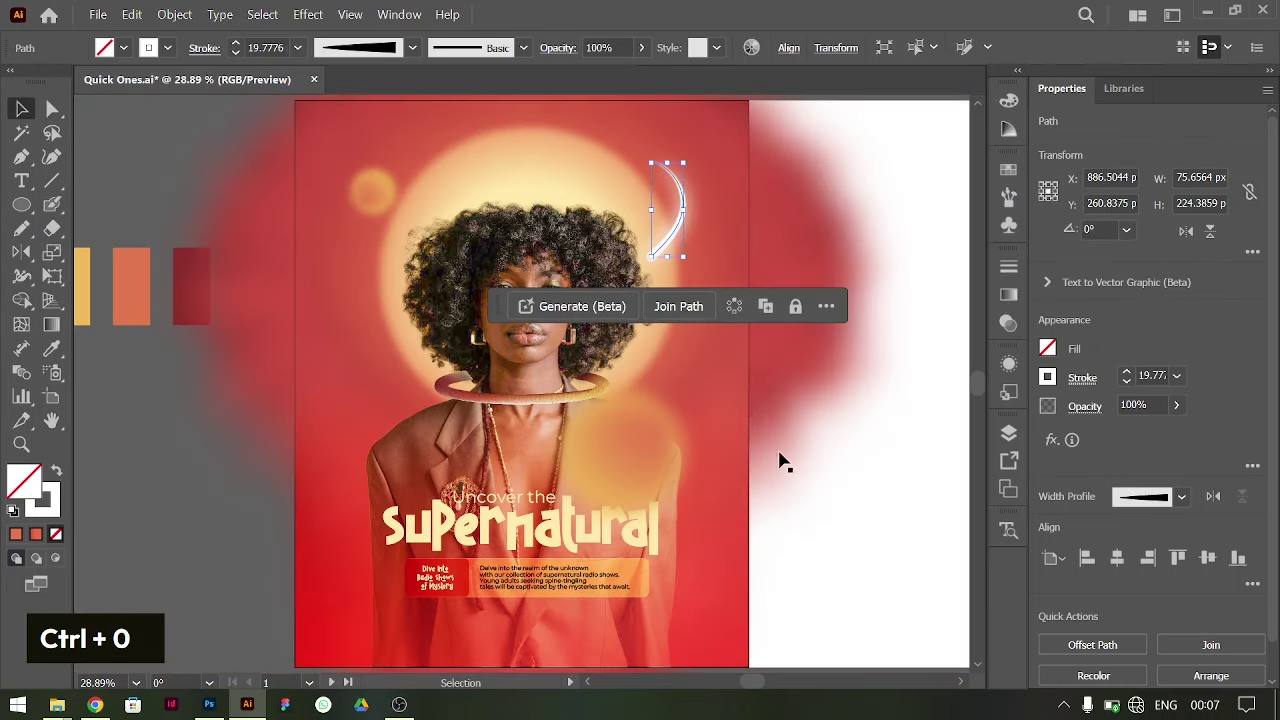
scroll("up", 3)
scroll("down", 3)
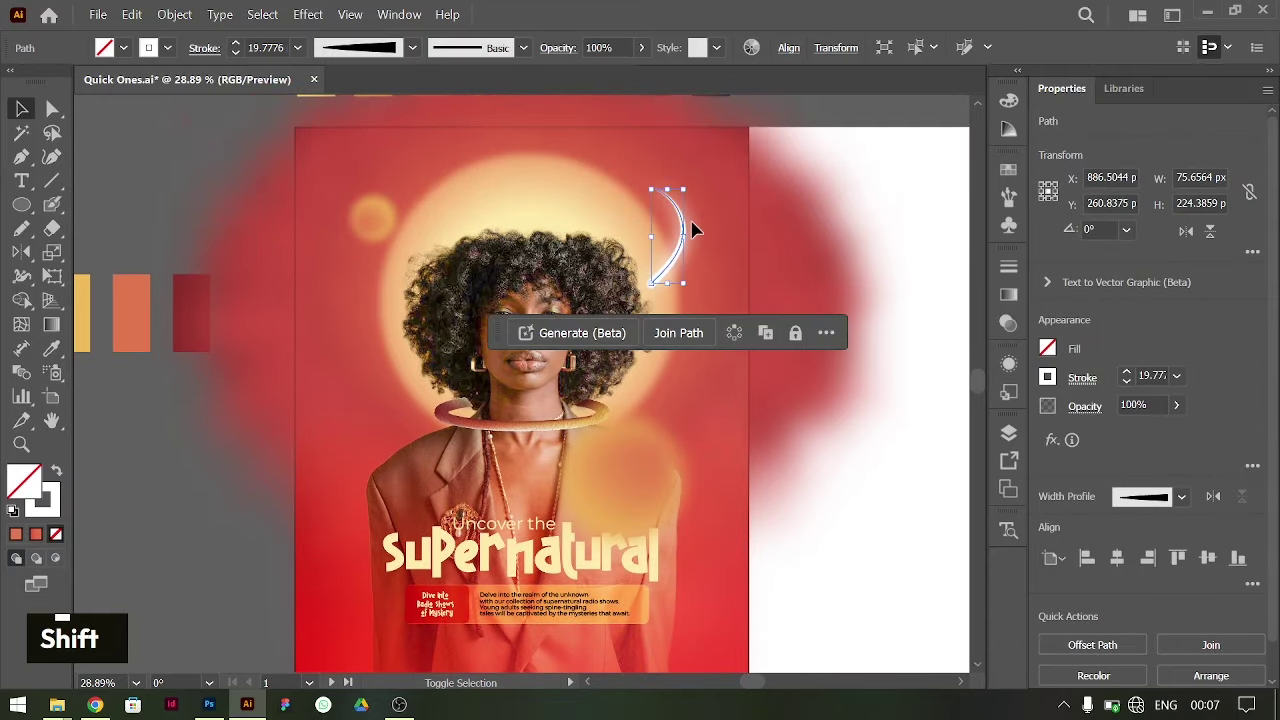
left_click(696, 228)
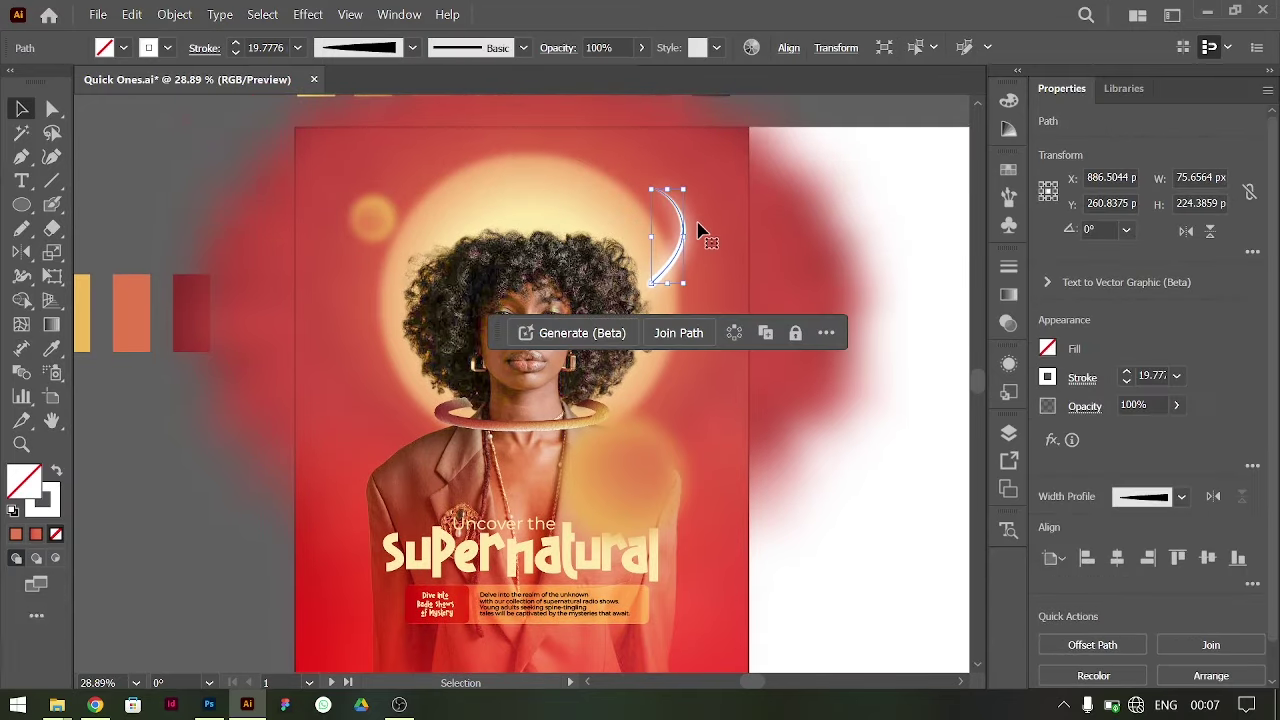
left_click(702, 229)
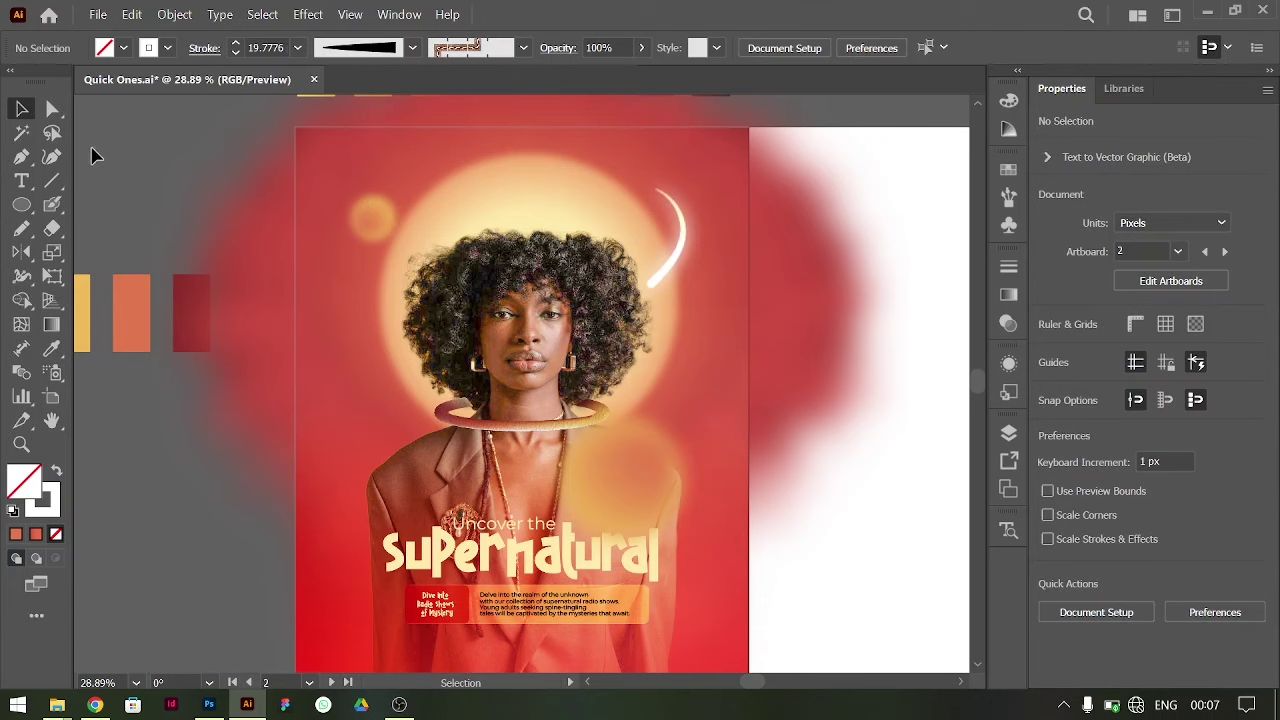
- Select the glowing arc and paste a copy of it onto the poster
key("ctrl+[")
left_click(686, 215)
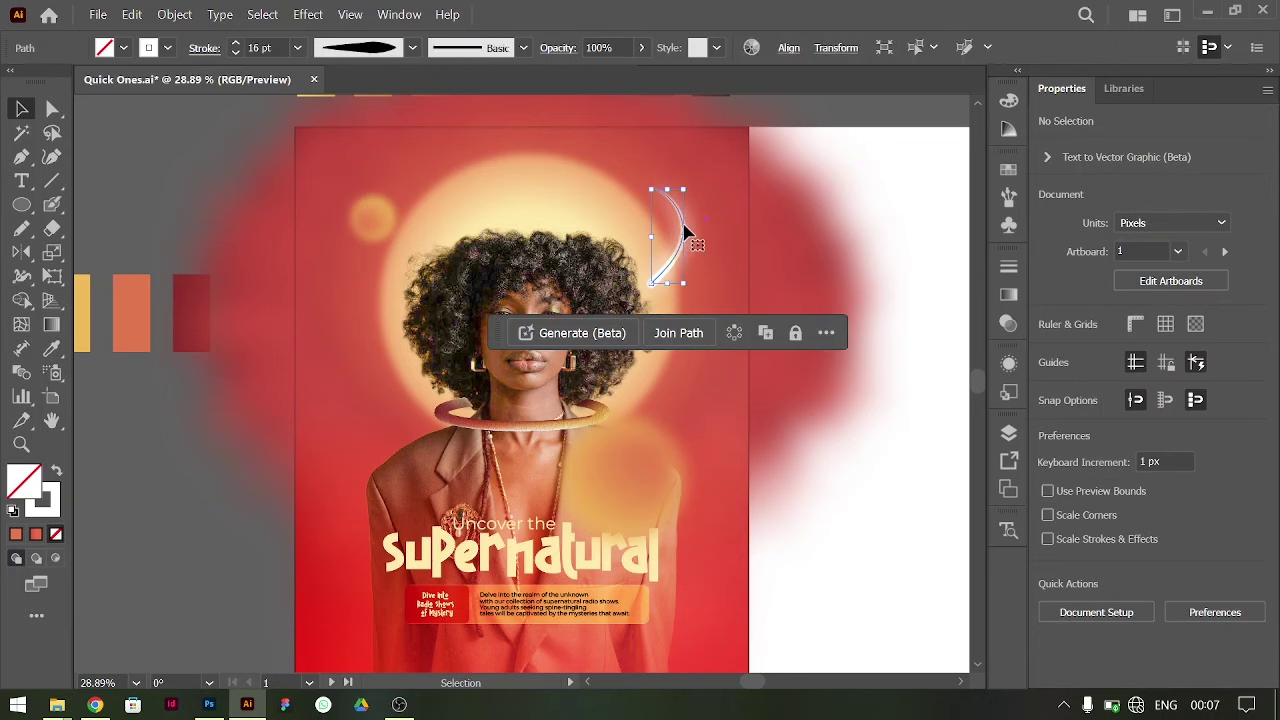
left_click(691, 228)
key("ctrl+z")
key("ctrl+[")
left_click(691, 236)
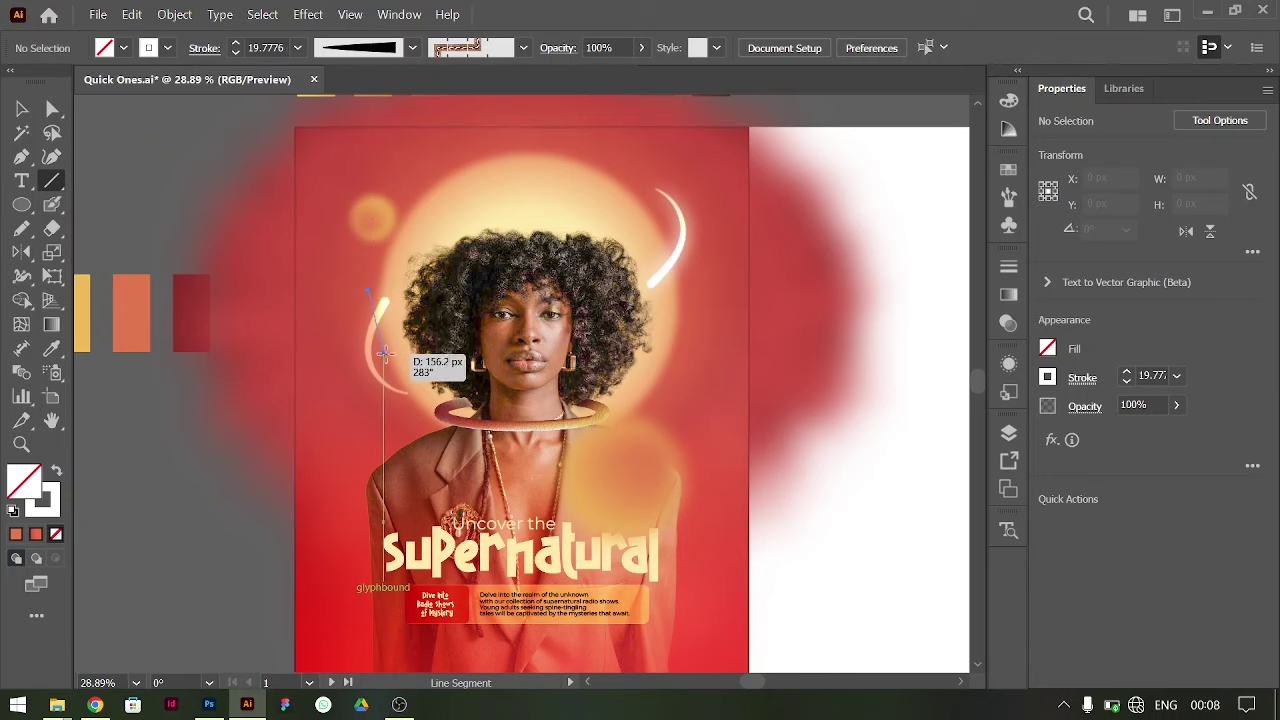
- Rotate the copy into place along the halo's lower left edge and save the file
type("v")
left_click(375, 357)
key("m")
left_click(385, 313)
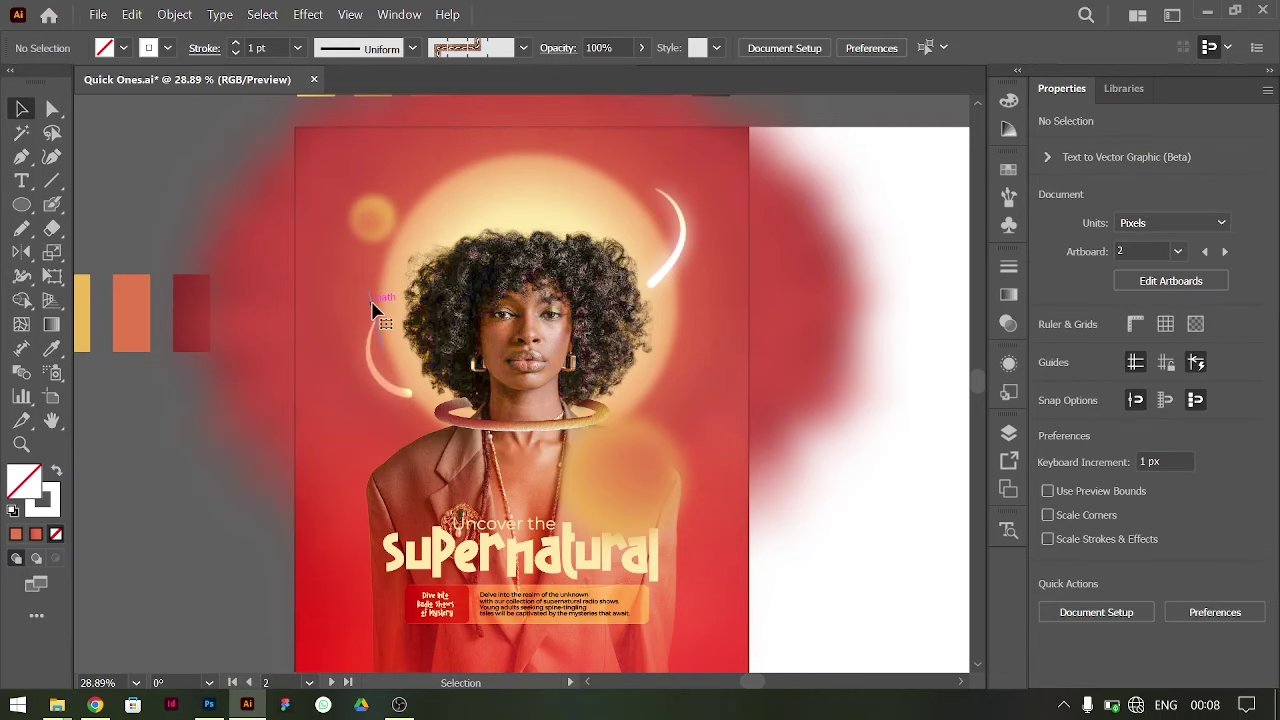
key("BackSpace")
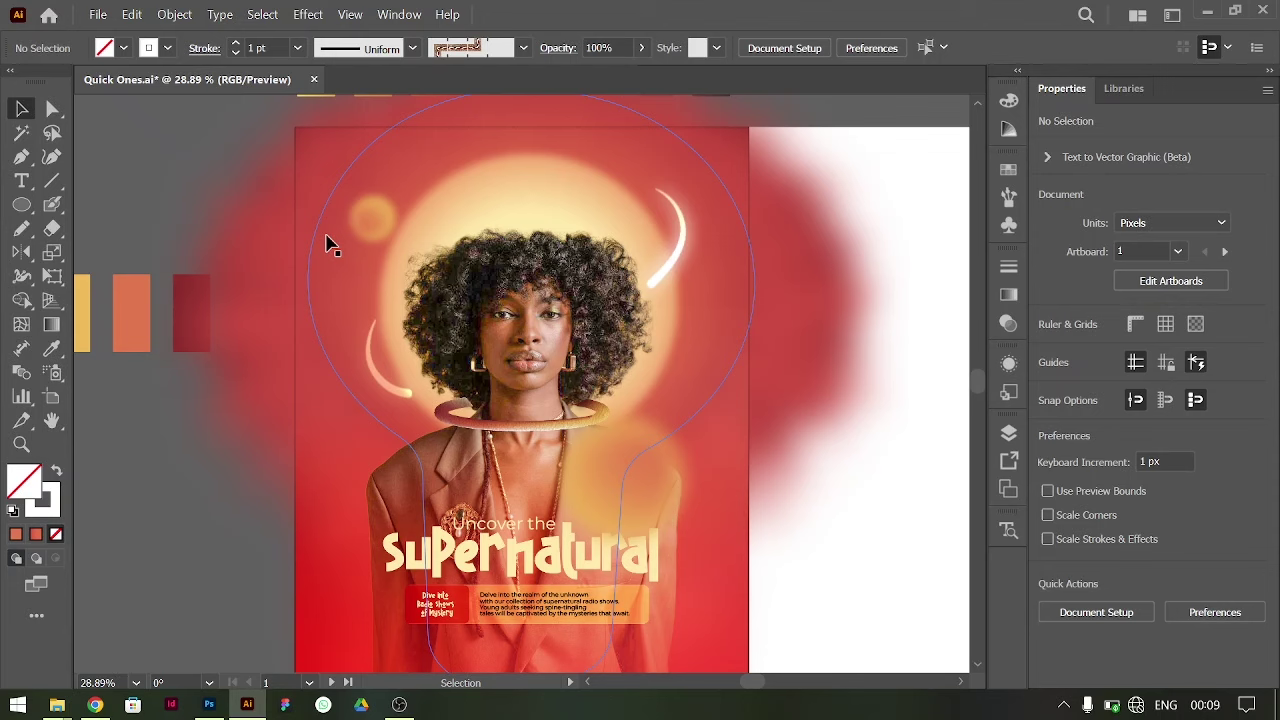
key("ctrl+s")
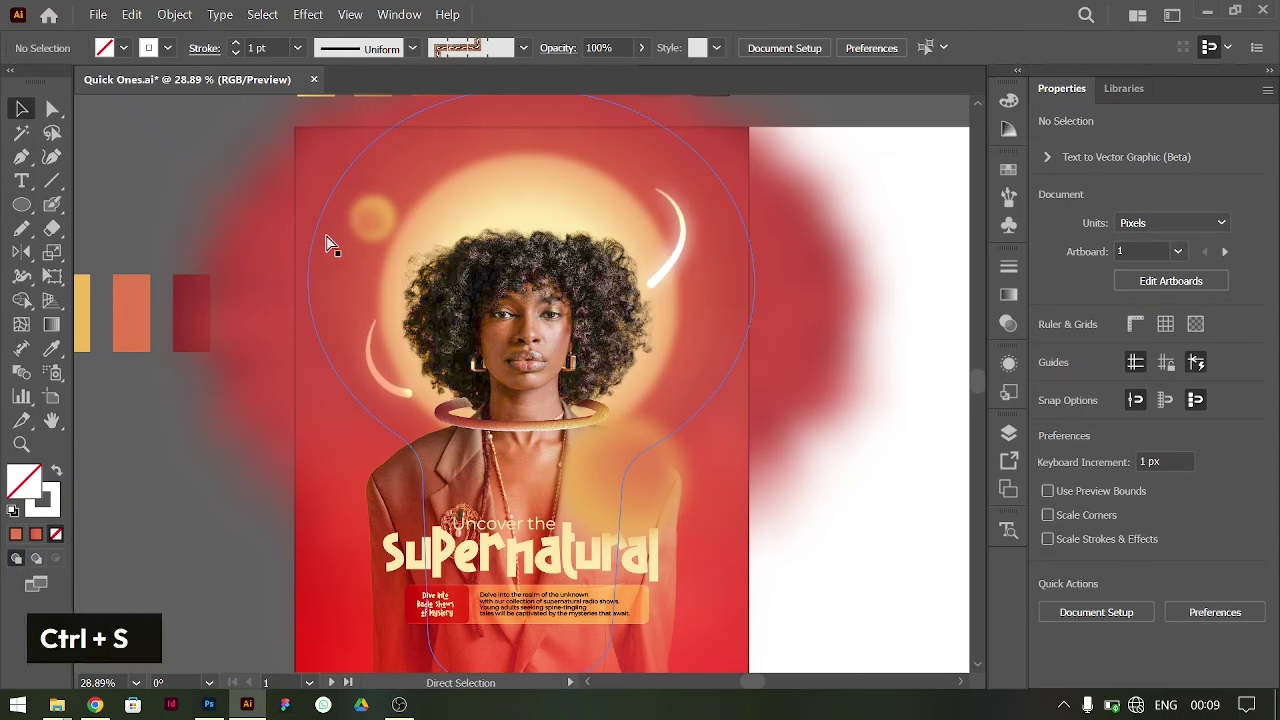